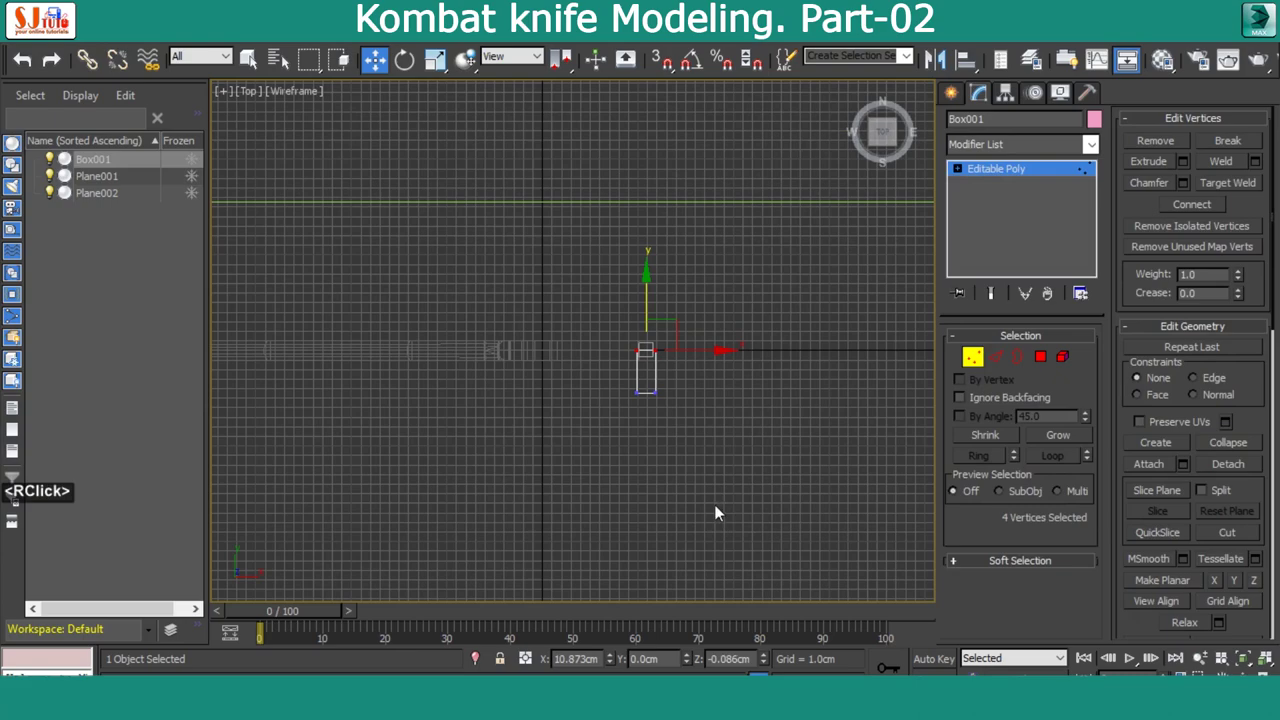
Add Edit Poly and Symmetry modifiers to Box001 in the Perspective view
{"action": "middle_click", "coordinate": [735, 458]}
{"action": "key", "text": "alt+w"}
{"action": "key", "text": "alt+w"}
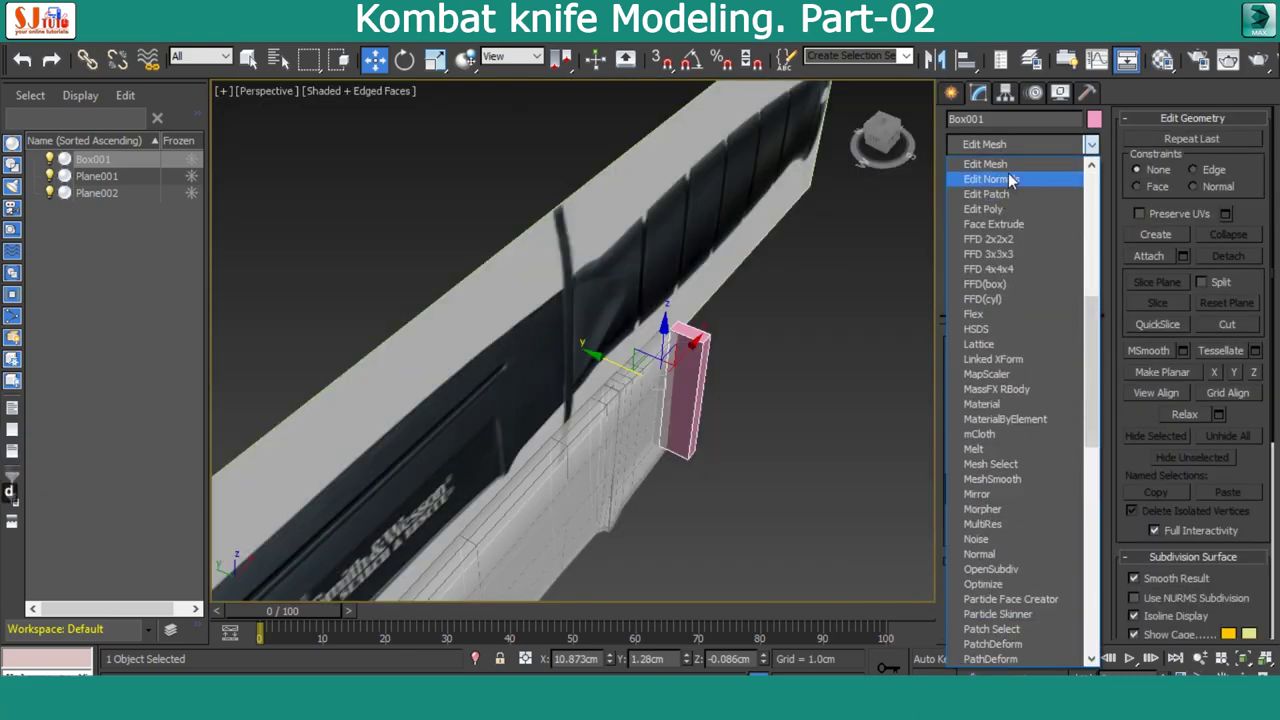
{"action": "left_click", "coordinate": [1018, 218]}
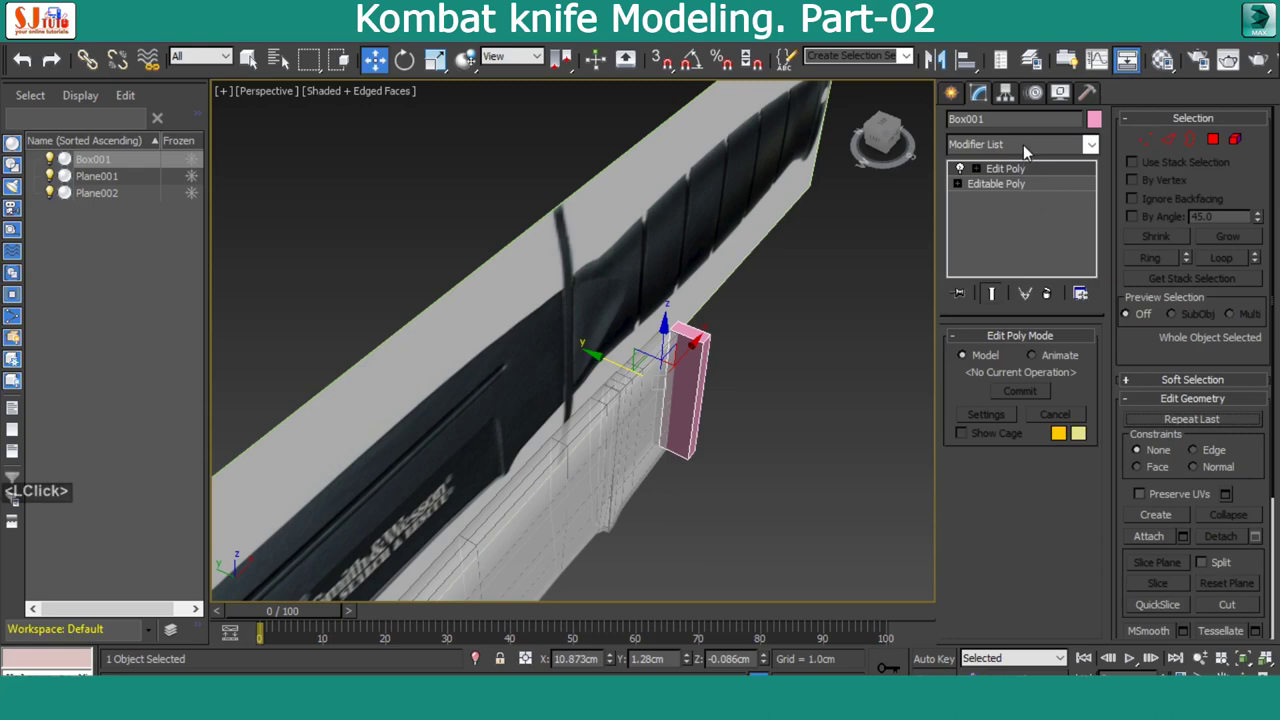
{"action": "left_click", "coordinate": [1033, 150]}
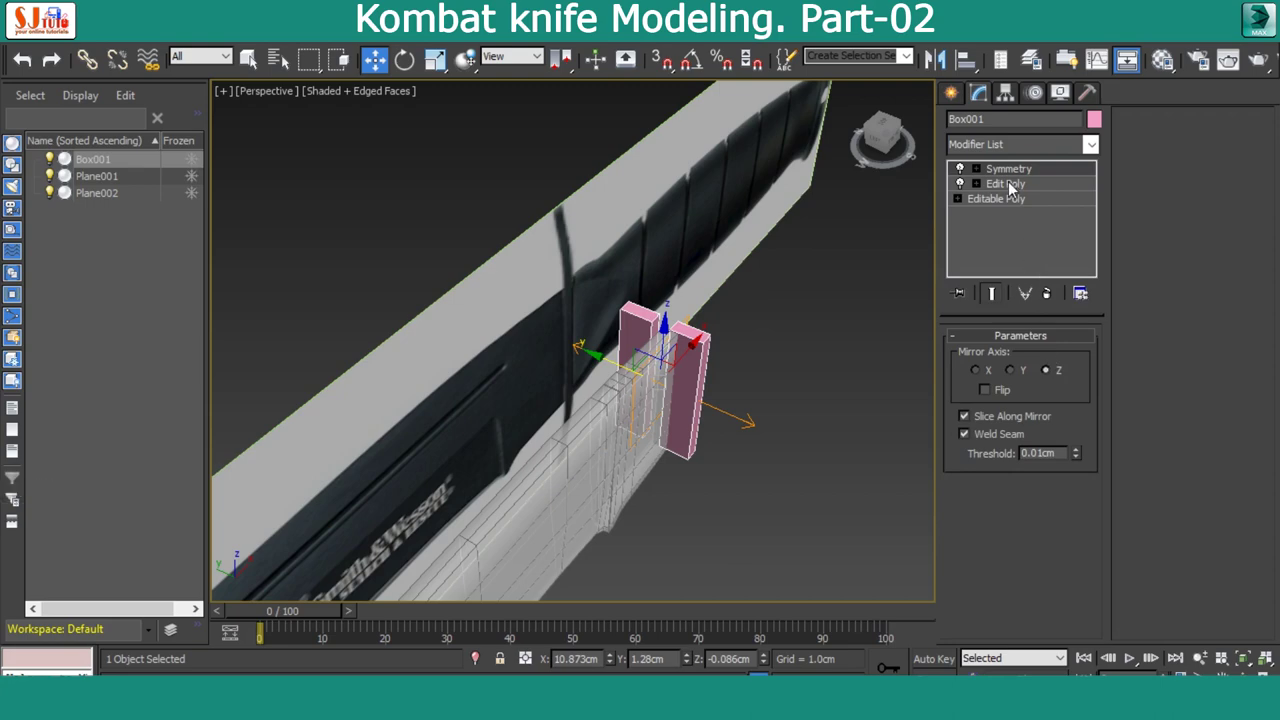
Reset the Symmetry mirror plane offset to zero so both halves join
{"action": "left_click", "coordinate": [1013, 190]}
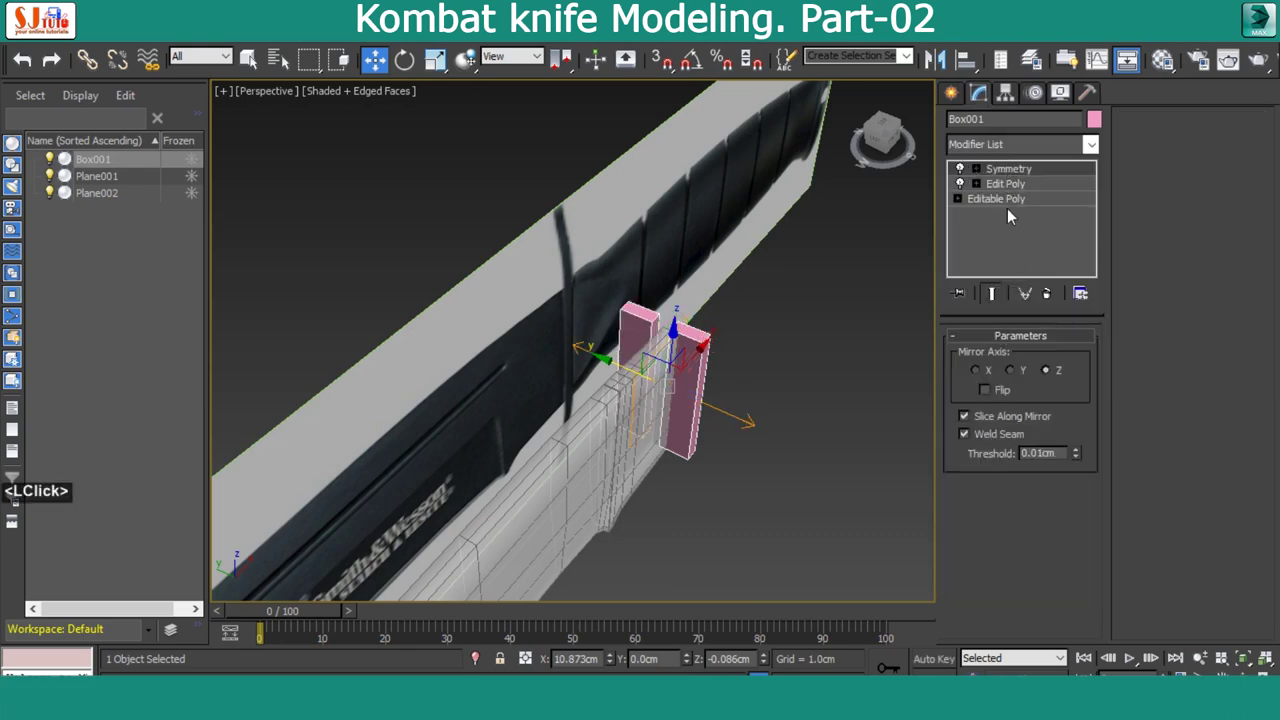
{"action": "left_click", "coordinate": [982, 175]}
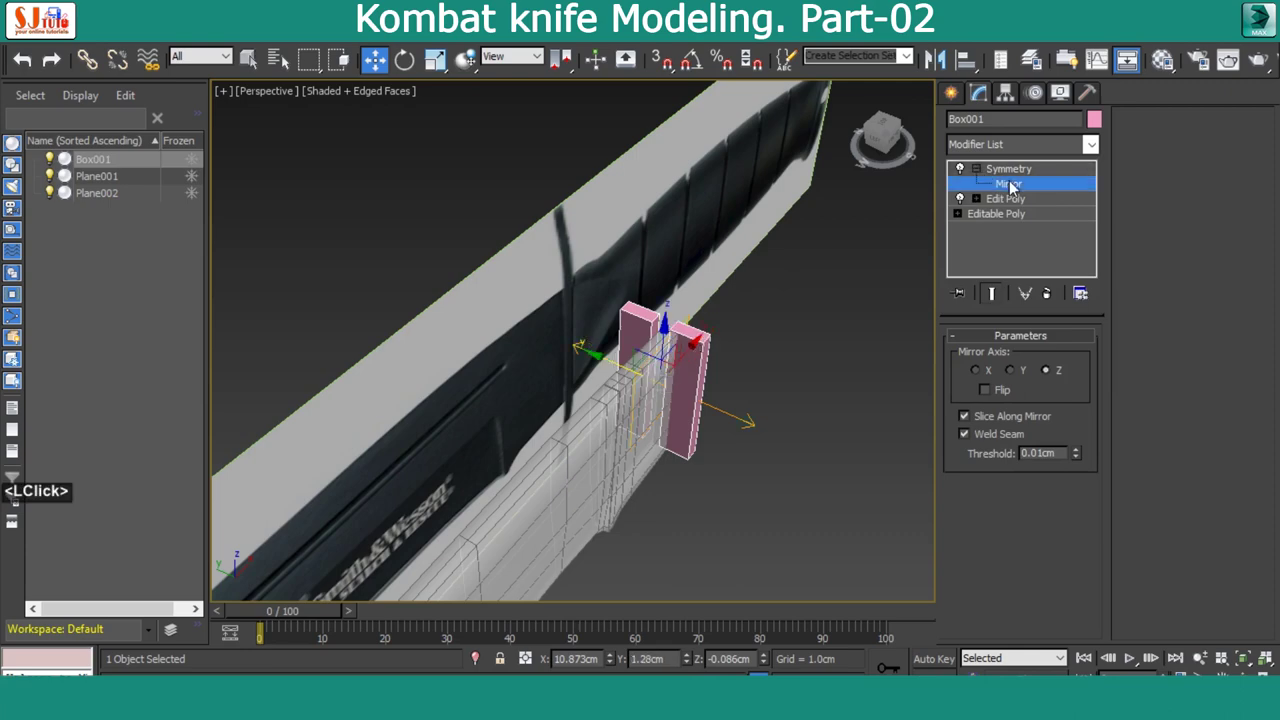
{"action": "right_click", "coordinate": [688, 669]}
{"action": "middle_click", "coordinate": [776, 371]}
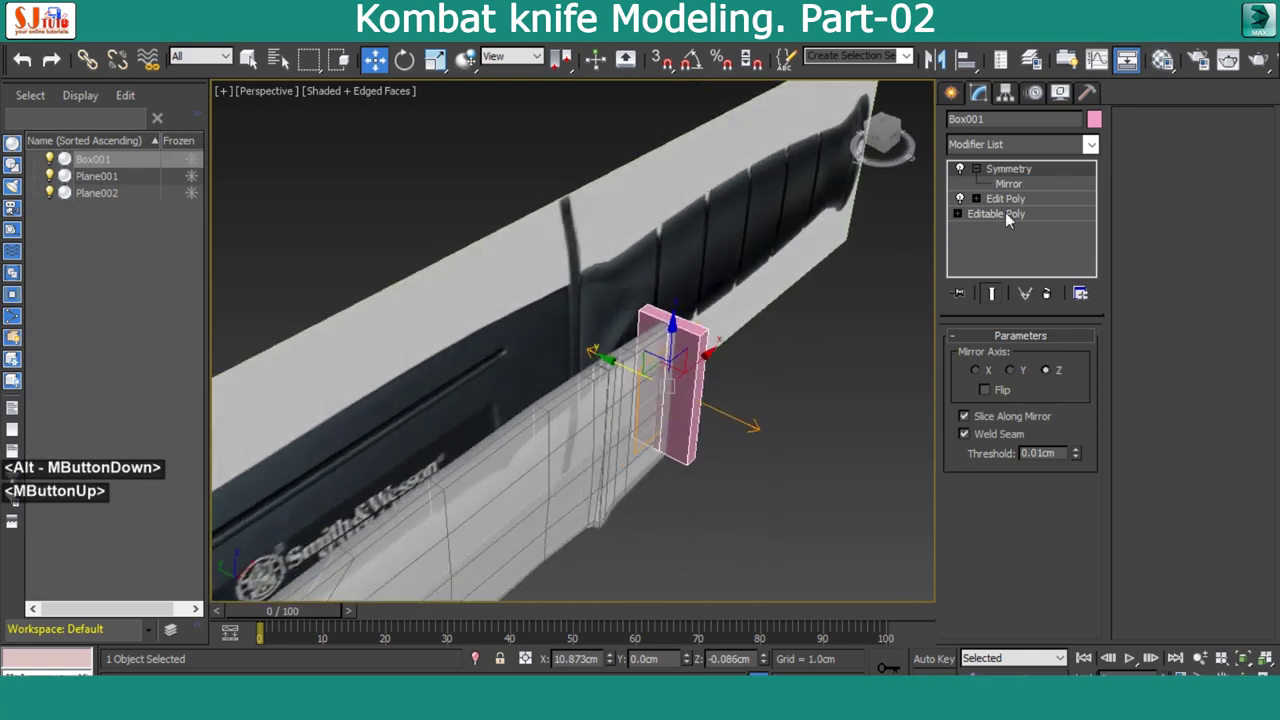
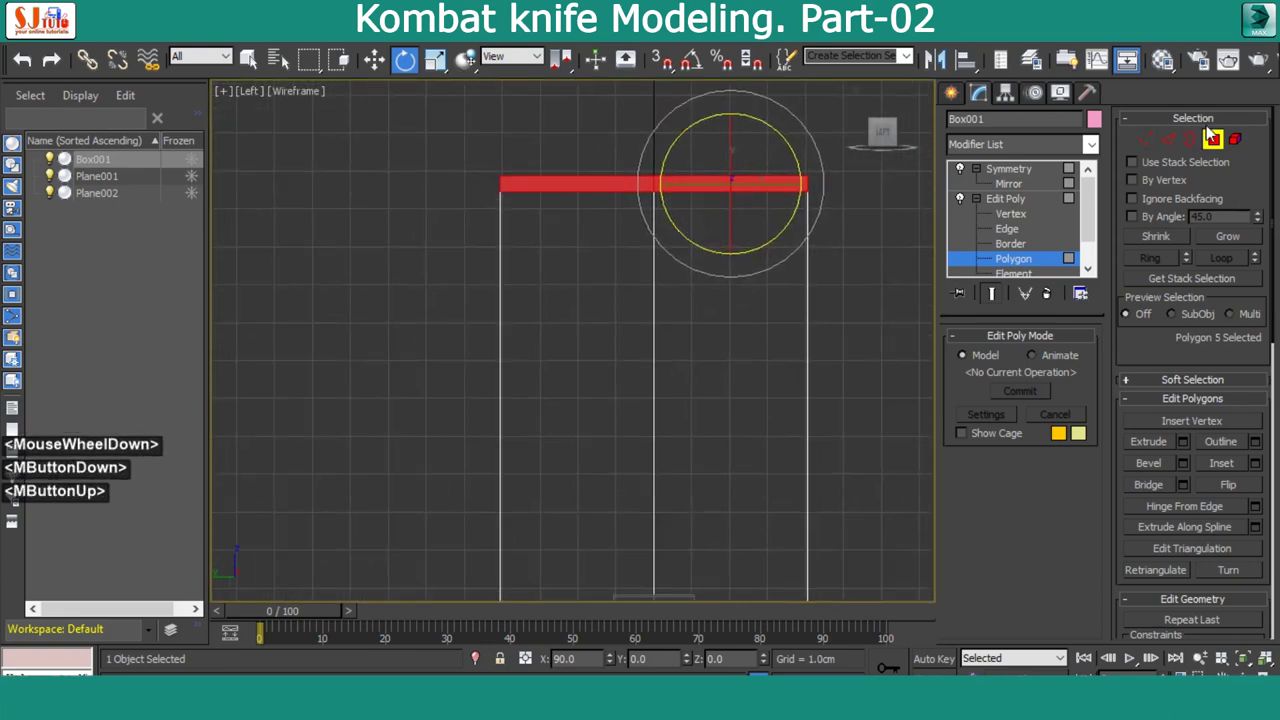
Return to Vertex sub-object level after rotating the end polygon
{"action": "left_click", "coordinate": [1211, 130]}
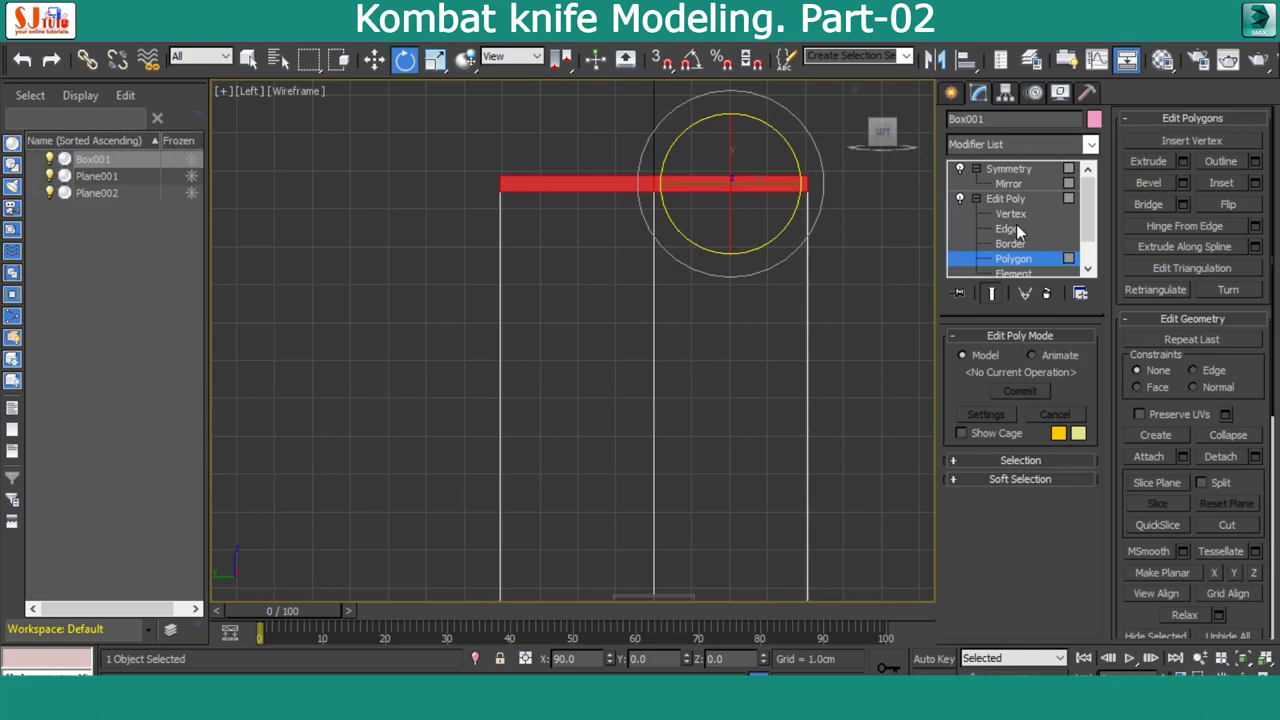
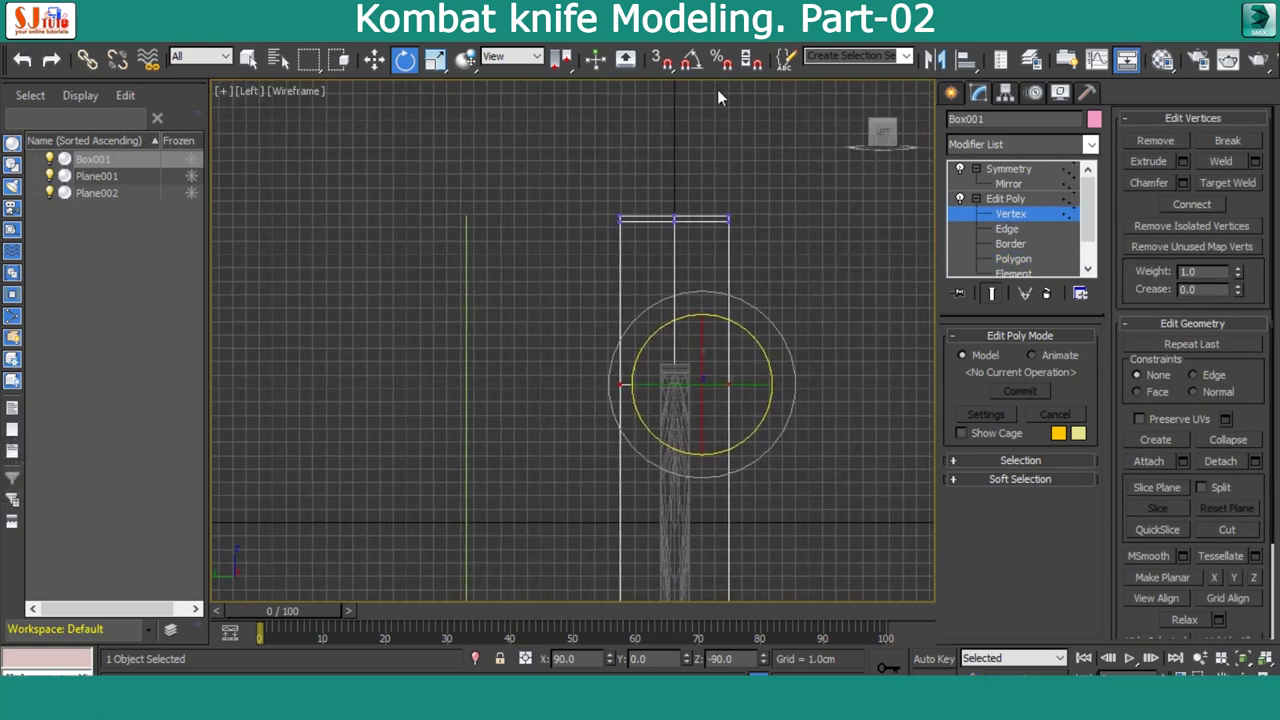
Insert vertical edge loops with Swift Loop and select the top row of vertices
{"action": "left_click", "coordinate": [1074, 67]}
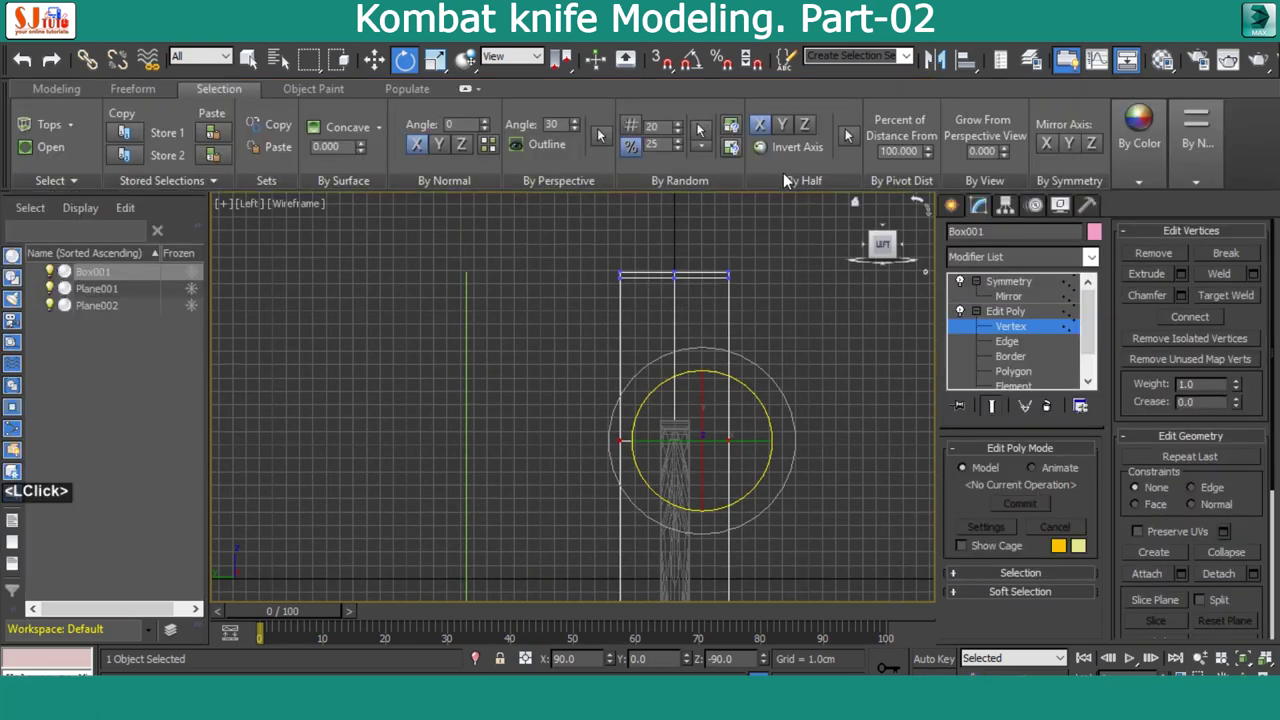
{"action": "left_click", "coordinate": [61, 98]}
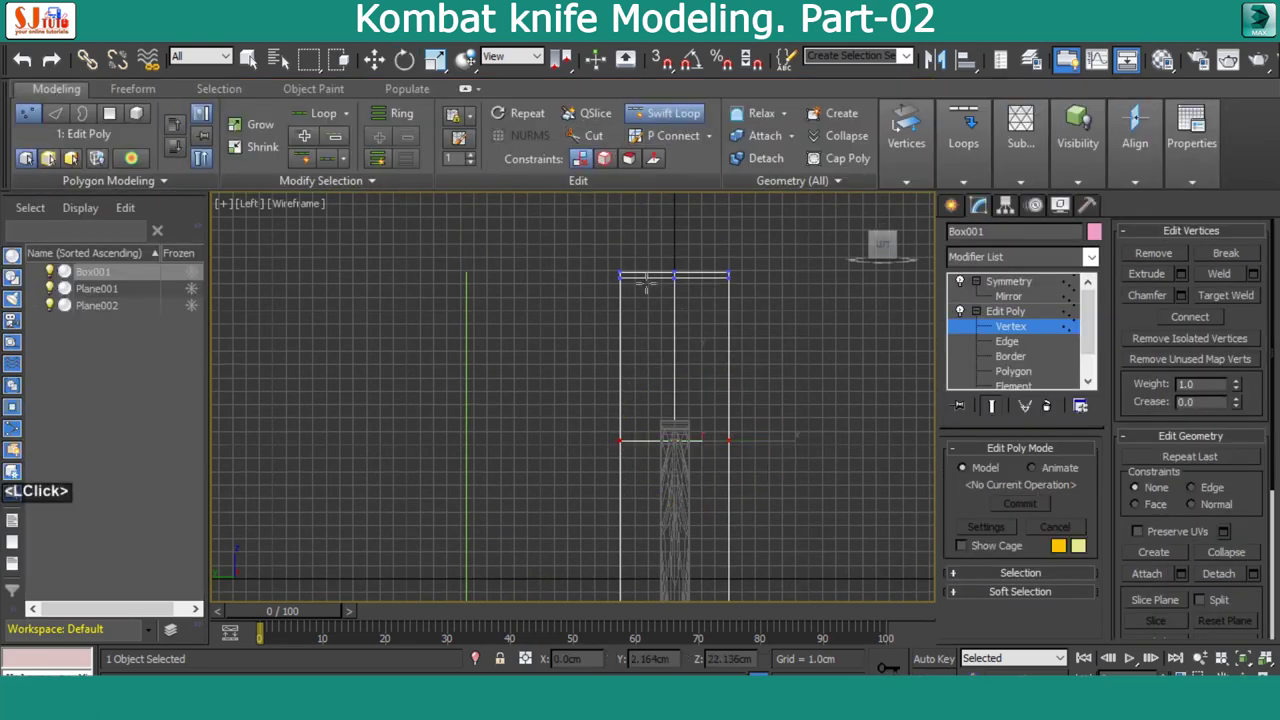
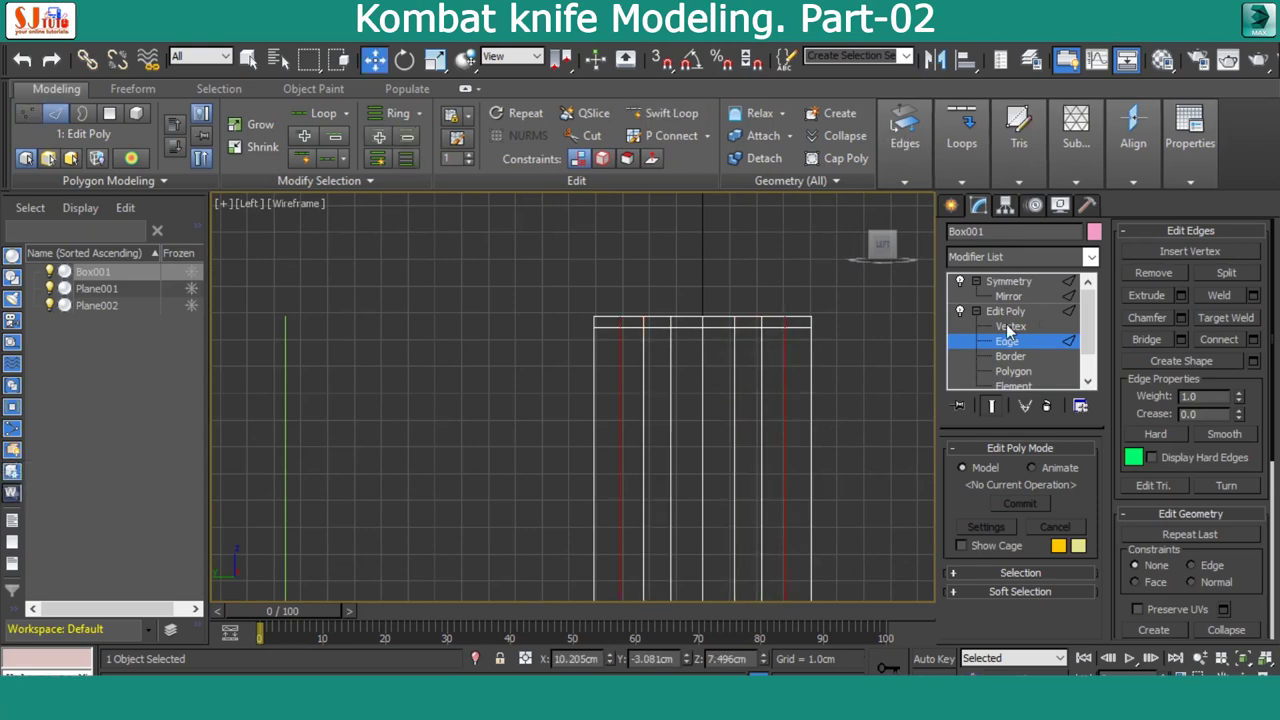
{"action": "left_click", "coordinate": [1019, 336]}
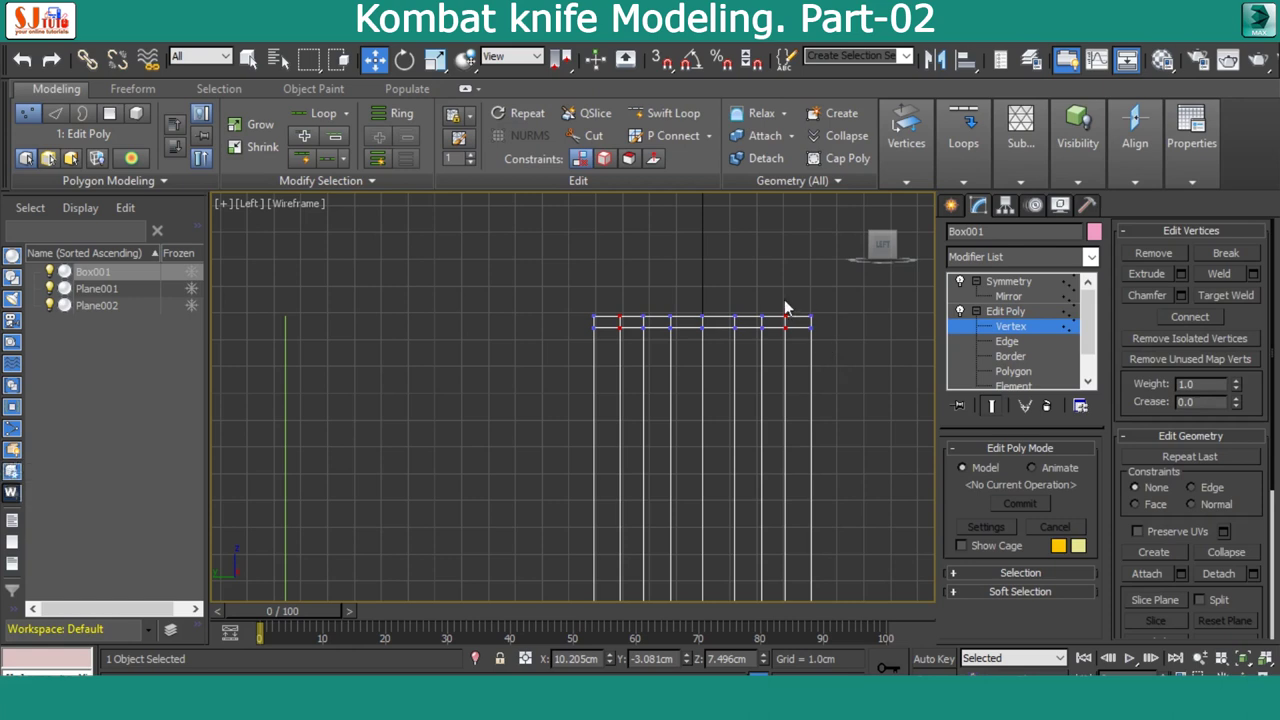
{"action": "left_click", "coordinate": [766, 336]}
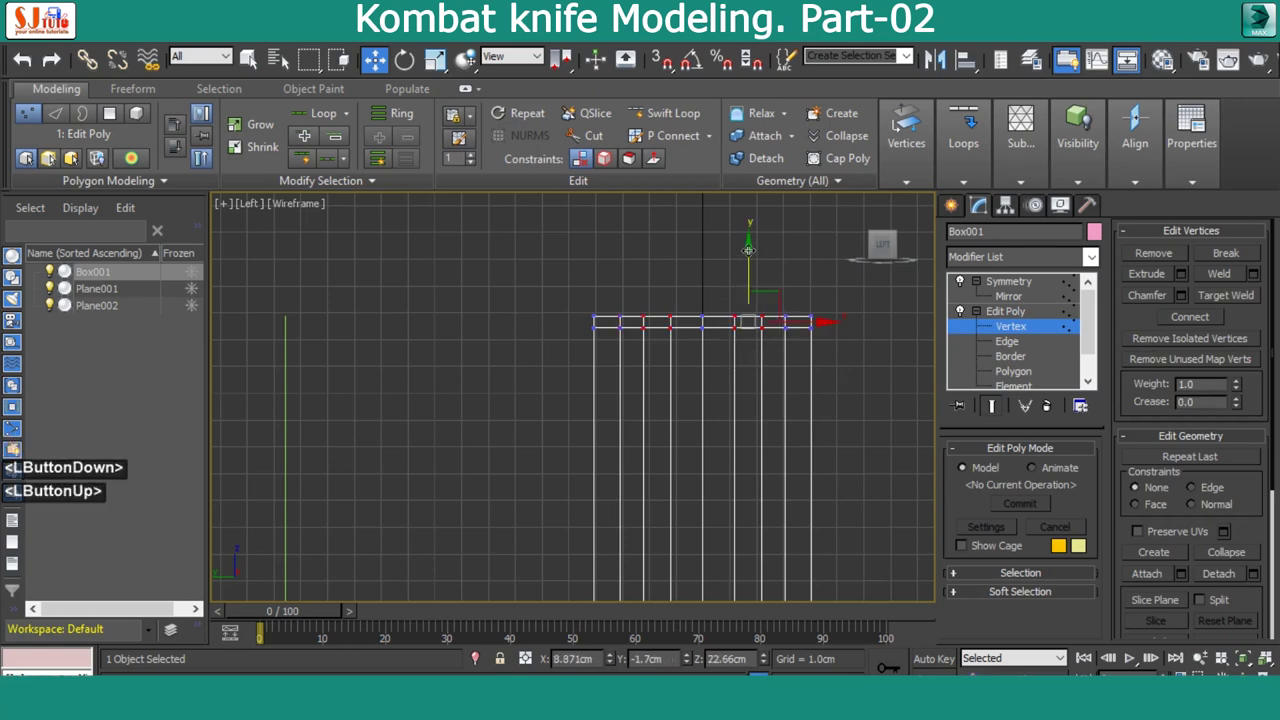
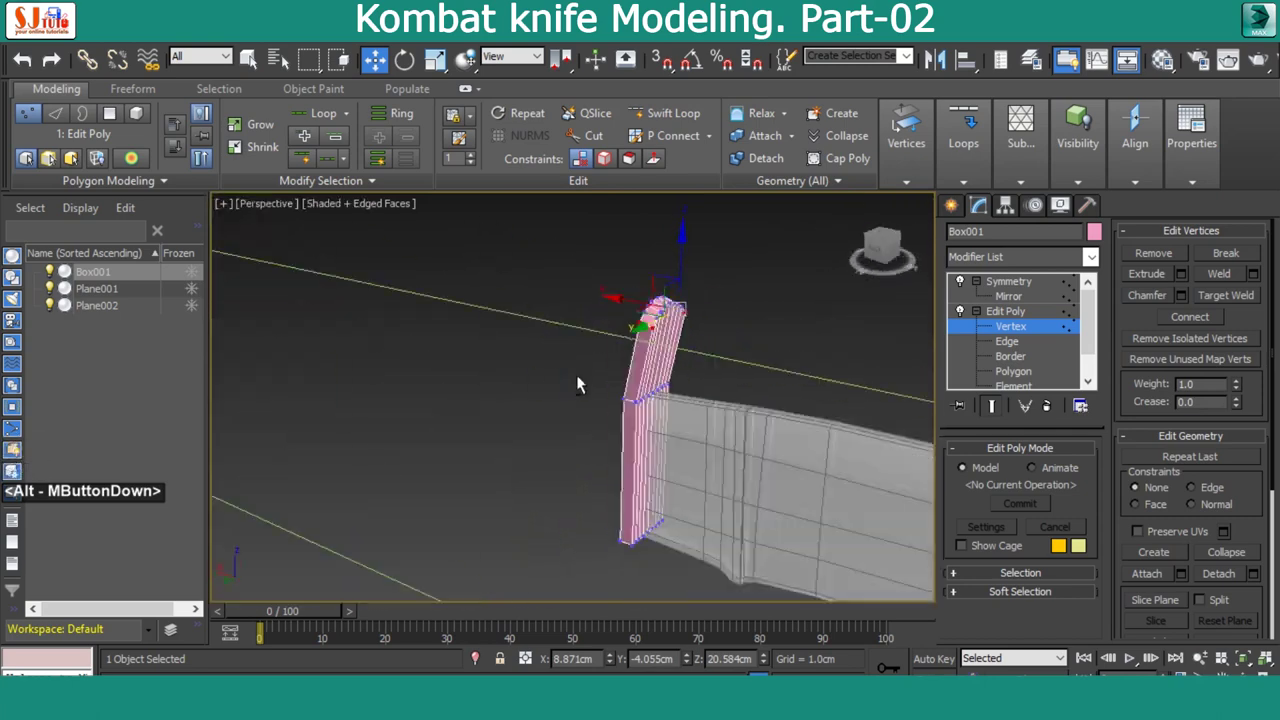
Frame the rounded top end of the guard in the perspective view
{"action": "scroll", "scroll_direction": "up", "scroll_amount": 3}
{"action": "middle_click", "coordinate": [778, 347]}
{"action": "key", "text": "alt+w"}
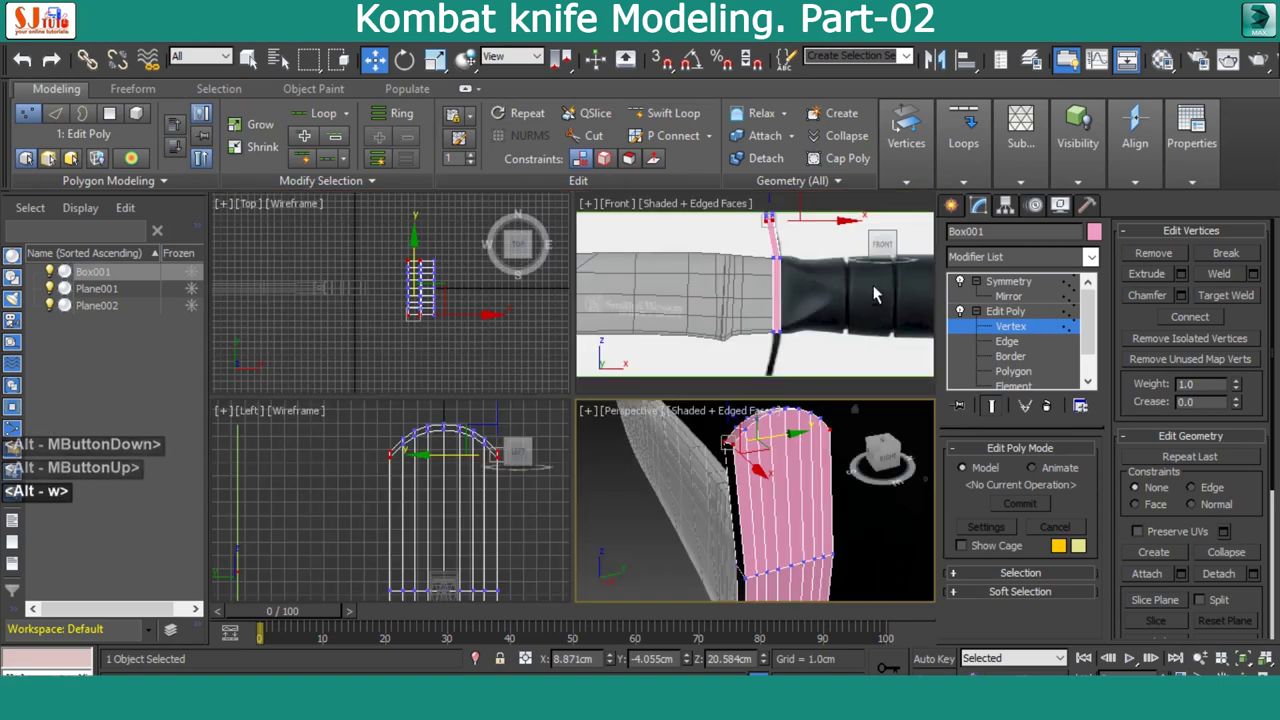
{"action": "key", "text": "alt+w"}
{"action": "middle_click", "coordinate": [676, 359]}
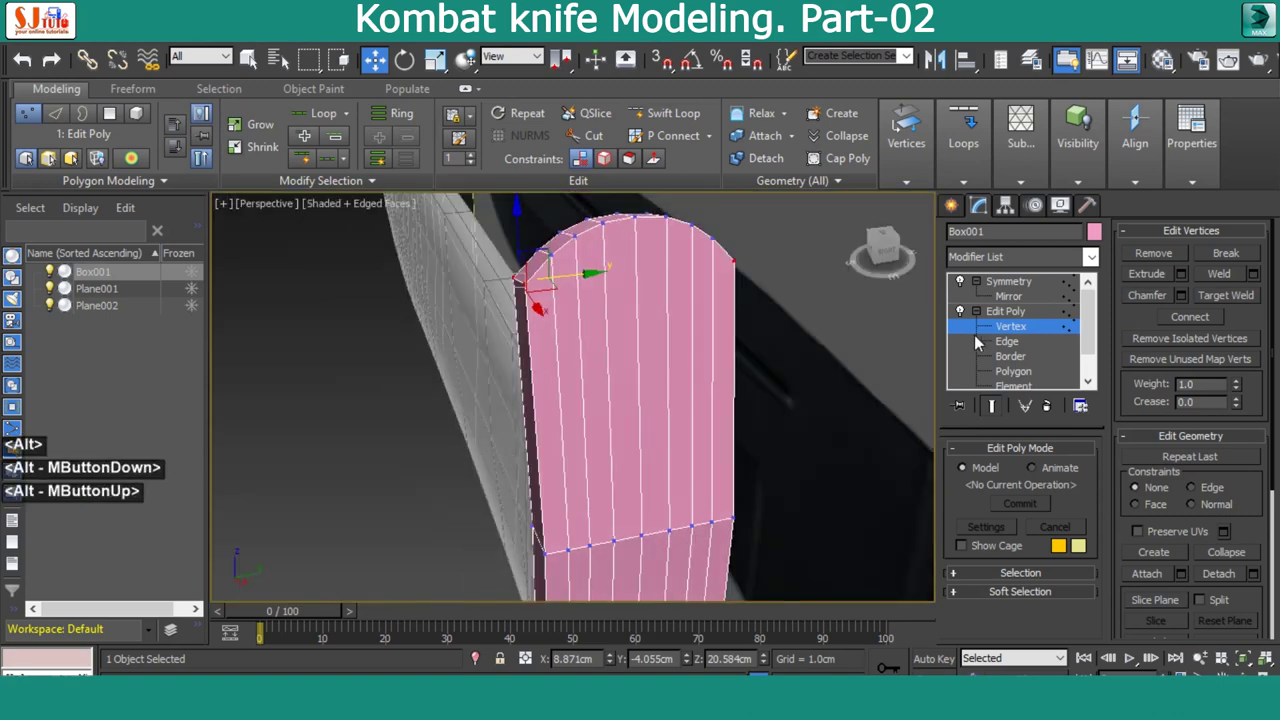
Add TurboSmooth at 2 iterations and move it above Symmetry in the stack
{"action": "left_click", "coordinate": [1021, 334]}
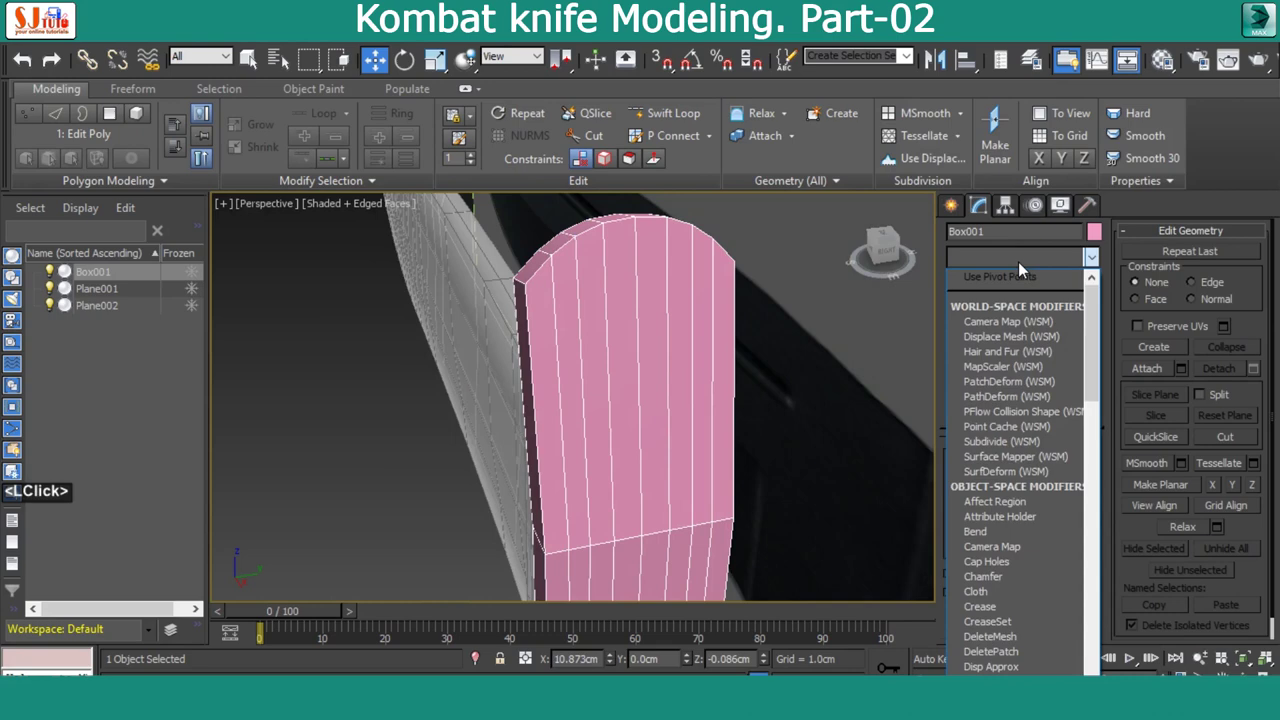
{"action": "type", "text": "t"}
{"action": "left_click", "coordinate": [1031, 471]}
{"action": "left_click", "coordinate": [1037, 313]}
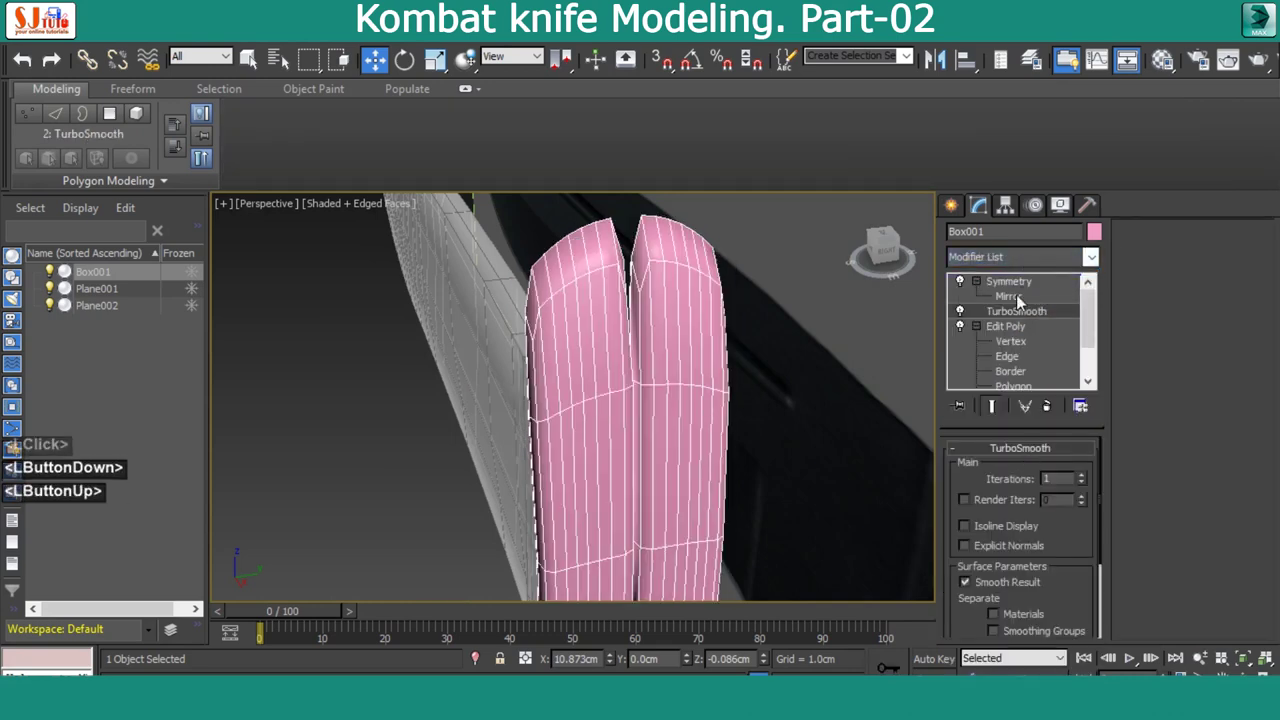
{"action": "left_click", "coordinate": [993, 310]}
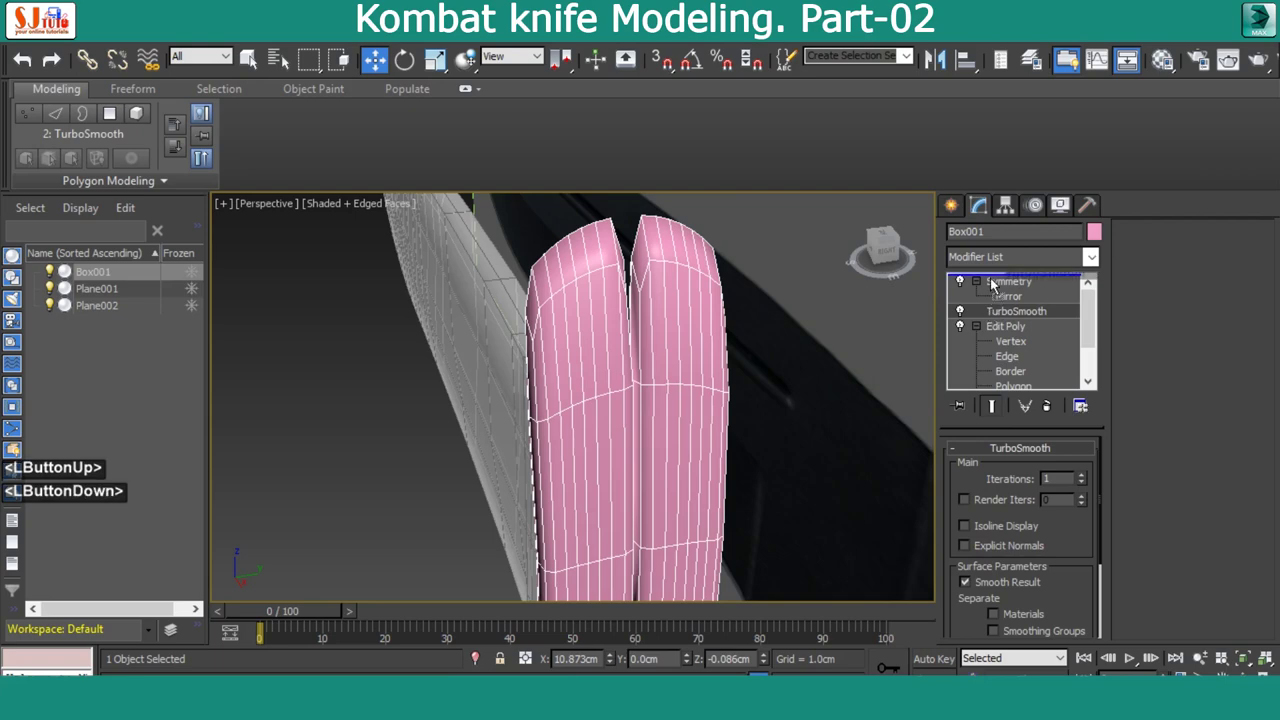
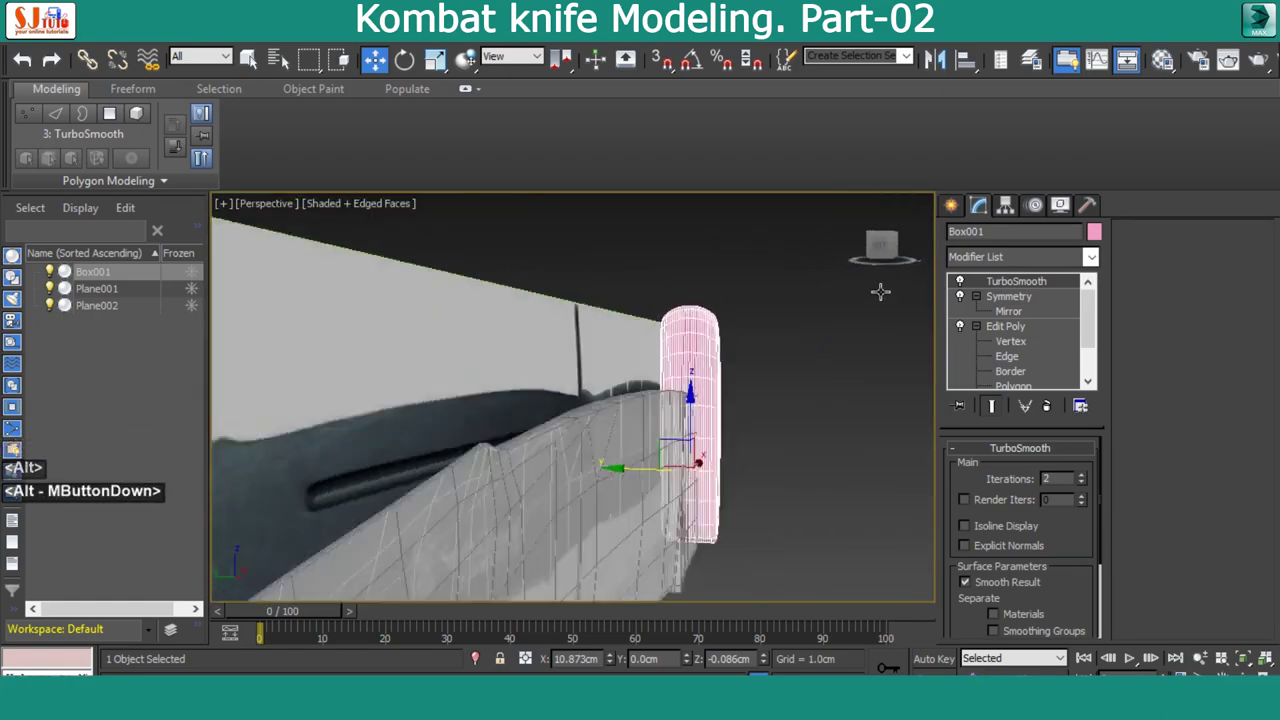
Go to Vertex level on the guard in the Front view with Show End Result
{"action": "key", "text": "alt+w"}
{"action": "key", "text": "alt+w"}
{"action": "middle_click", "coordinate": [864, 362]}
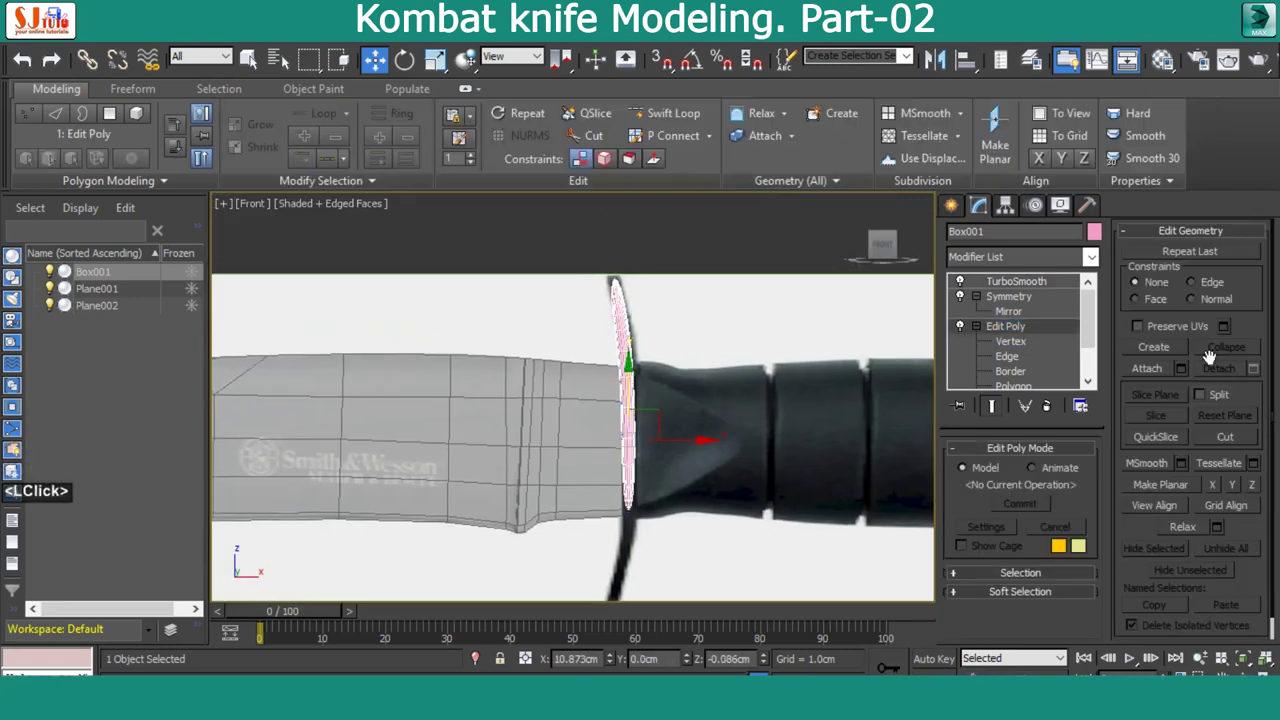
{"action": "key", "text": "space"}
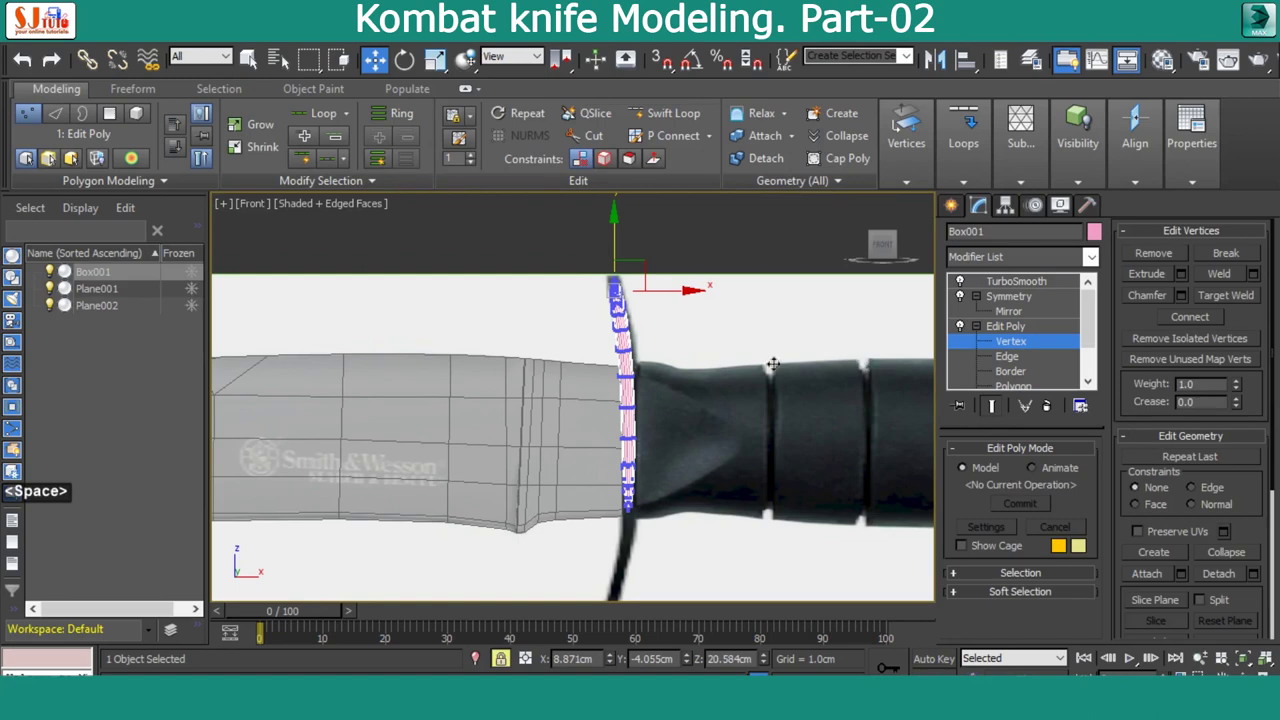
{"action": "middle_click", "coordinate": [864, 362]}
{"action": "key", "text": "space"}
Move the top vertices so the guard's upper end leans back toward the grip
{"action": "key", "text": "space"}
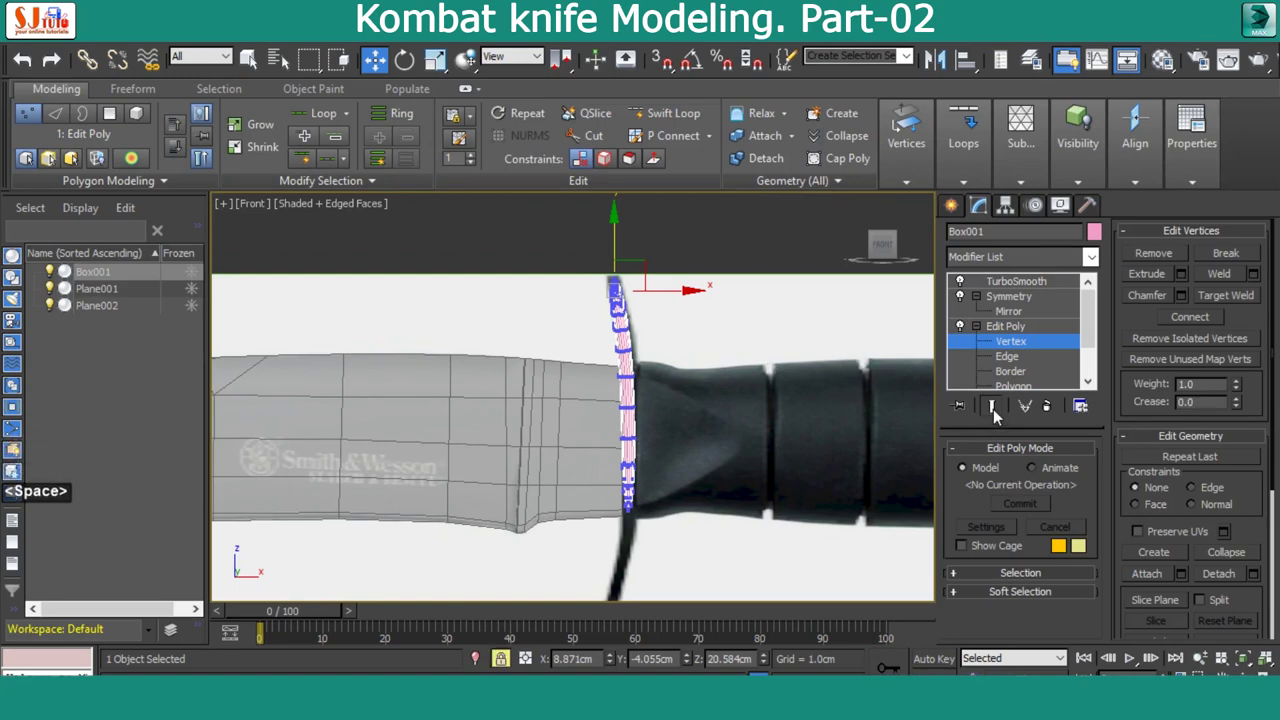
{"action": "middle_click", "coordinate": [864, 362]}
{"action": "key", "text": "space"}
{"action": "key", "text": "space"}
{"action": "key", "text": "space"}
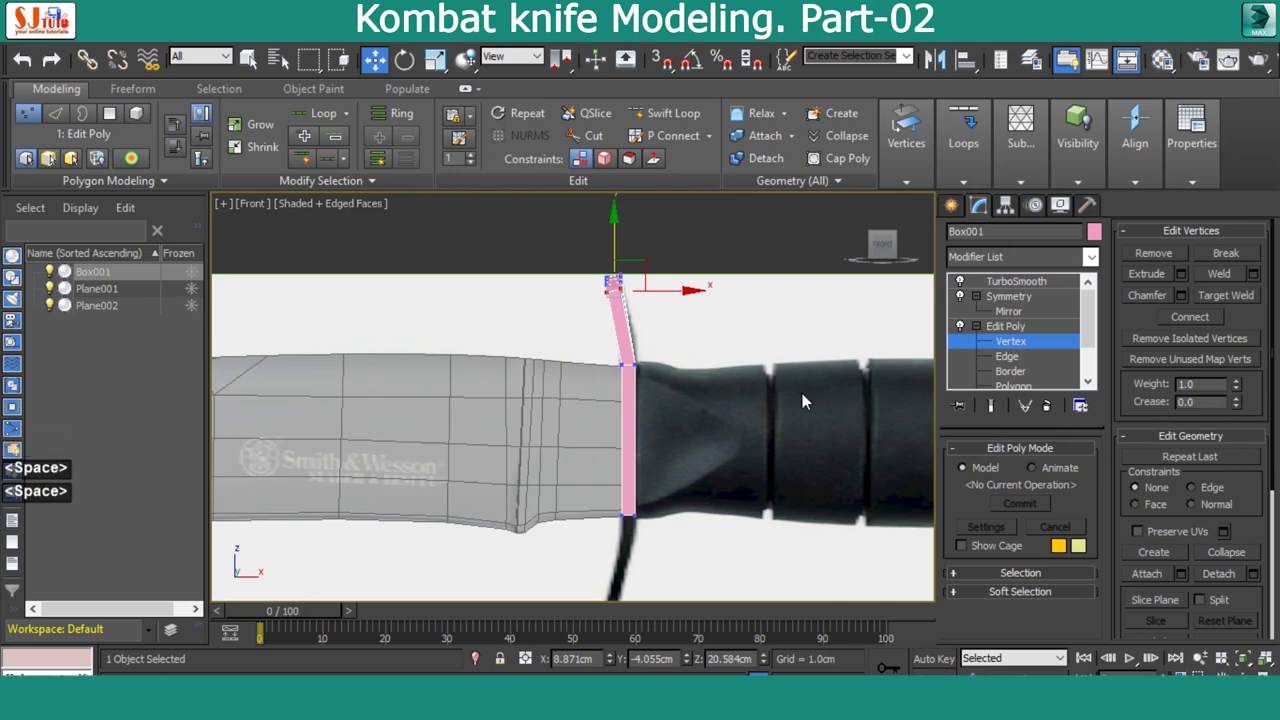
{"action": "key", "text": "space"}
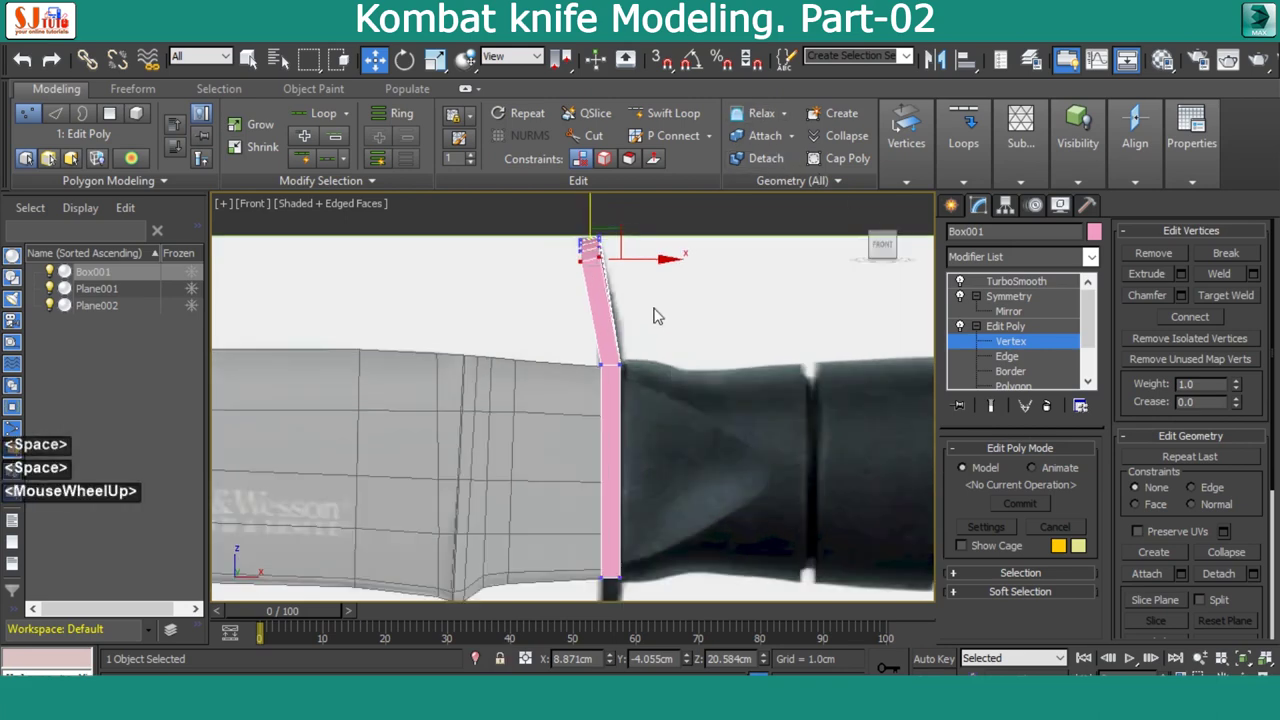
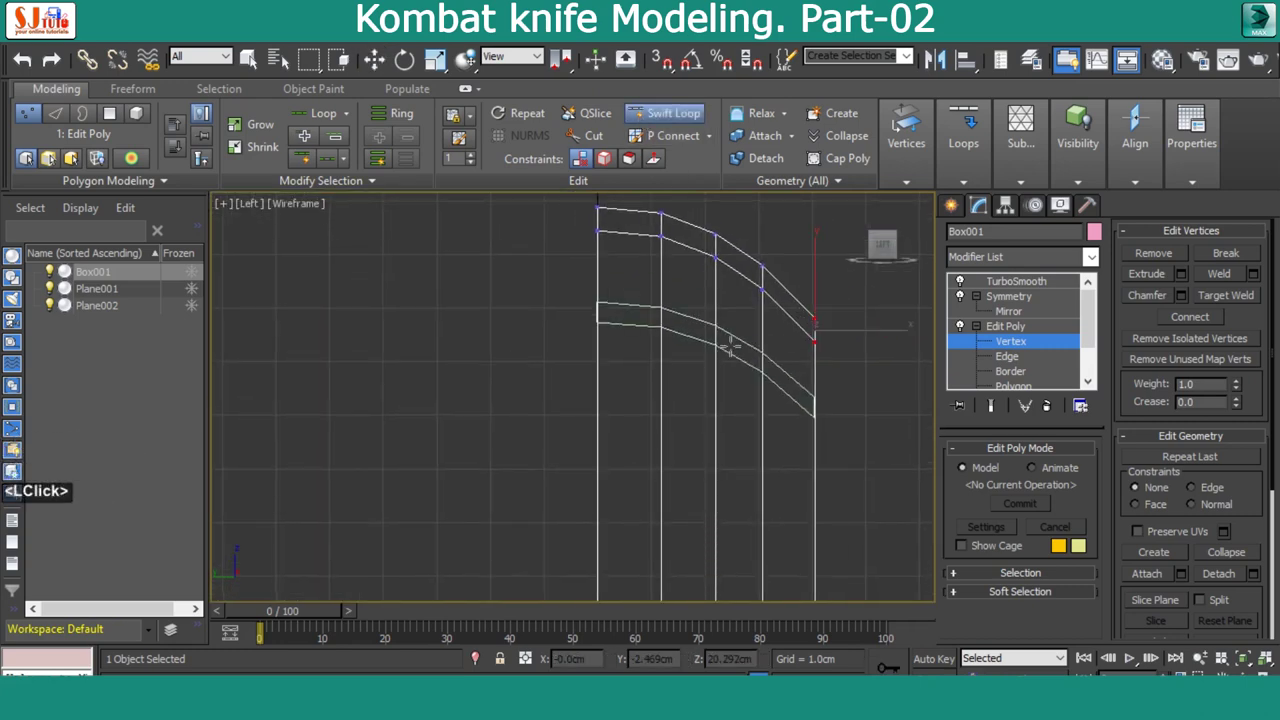
Target-weld the guard's top corner vertices into a pointed tip
{"action": "middle_click", "coordinate": [1192, 349]}
{"action": "left_click", "coordinate": [1235, 305]}
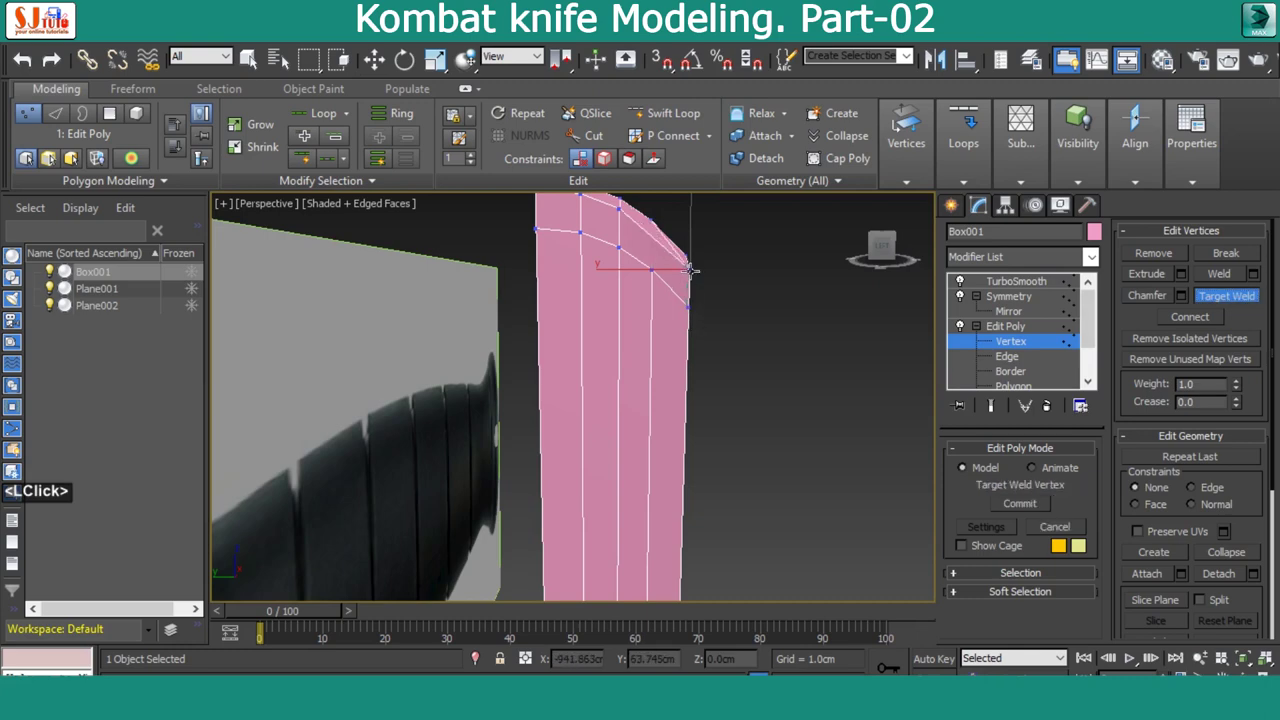
{"action": "middle_click", "coordinate": [702, 297]}
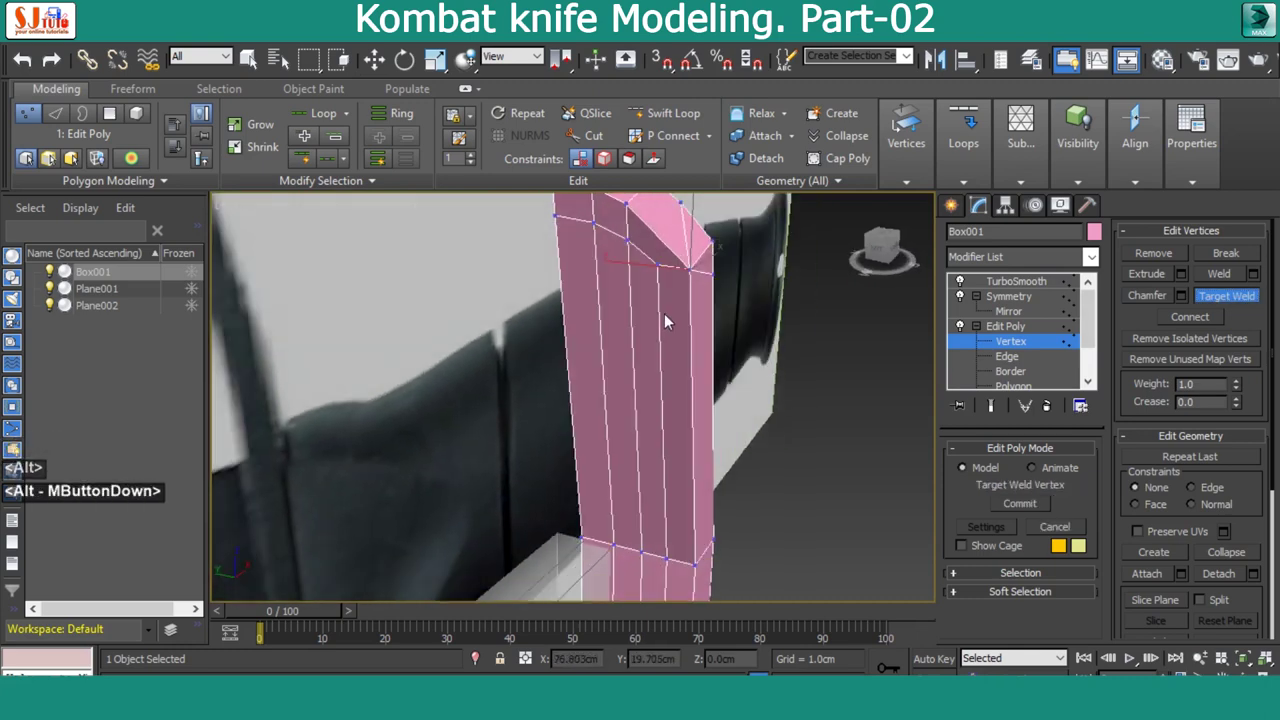
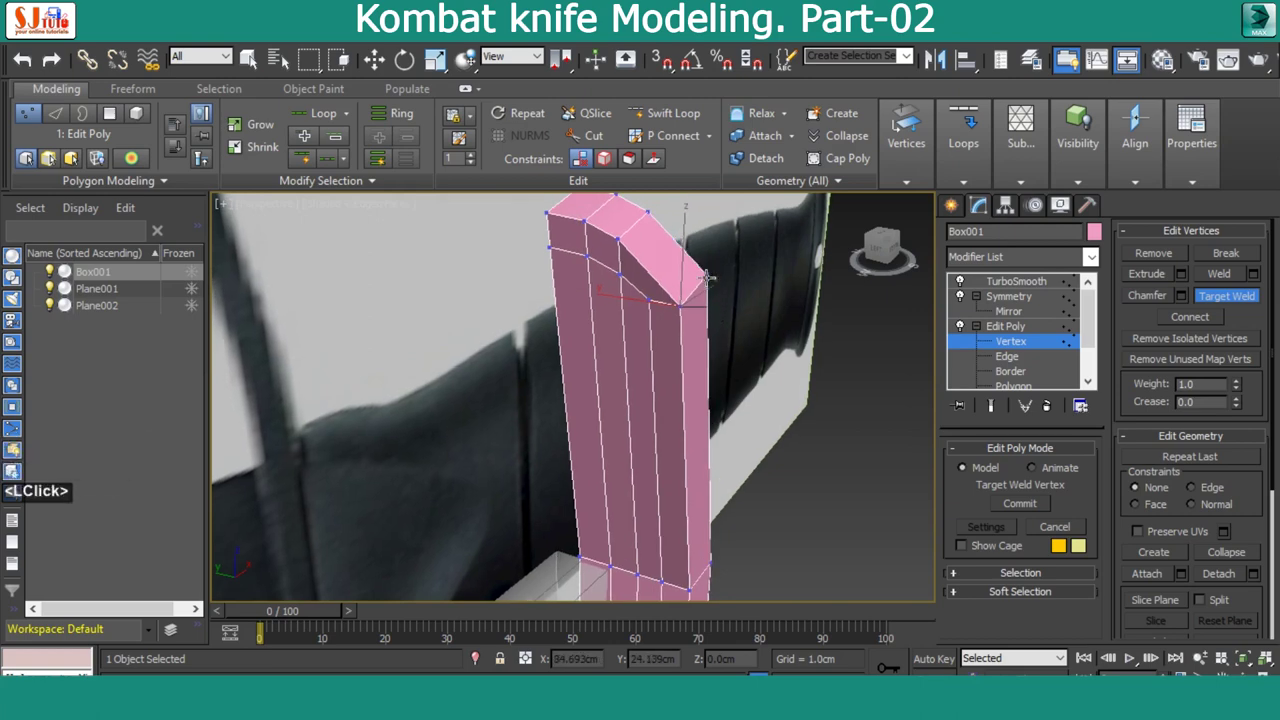
{"action": "middle_click", "coordinate": [727, 296]}
{"action": "left_click", "coordinate": [1019, 303]}
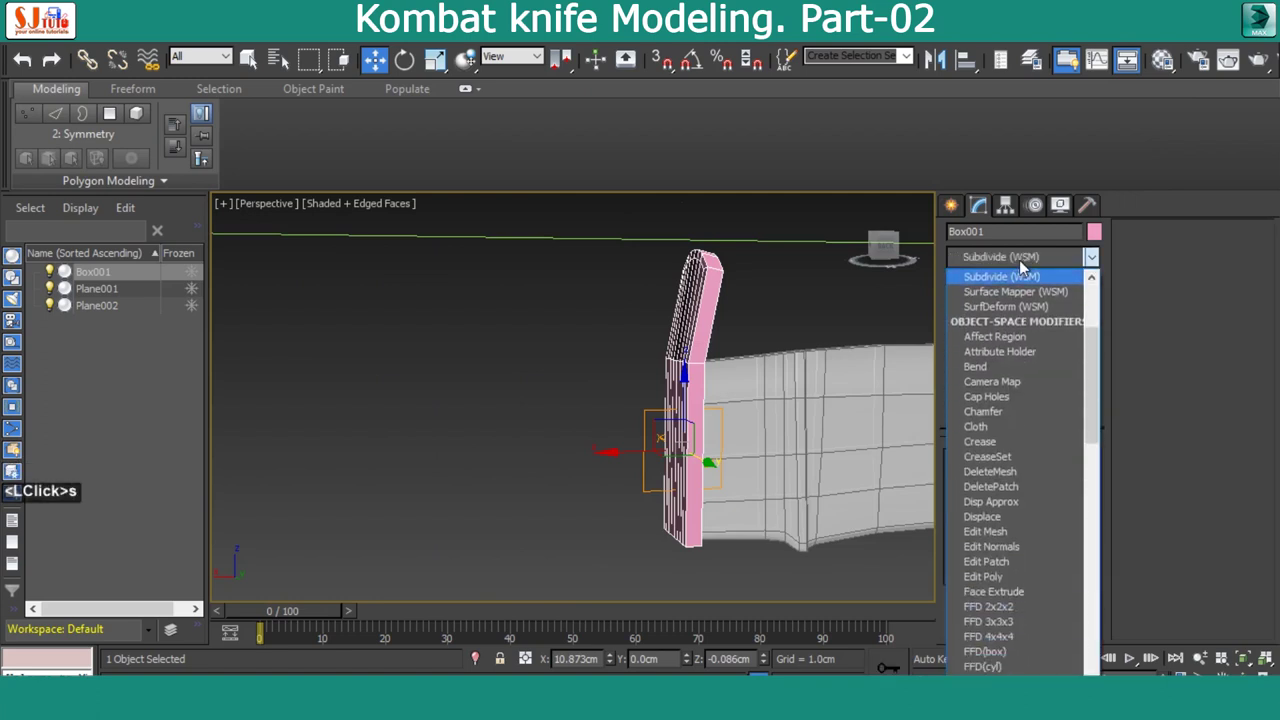
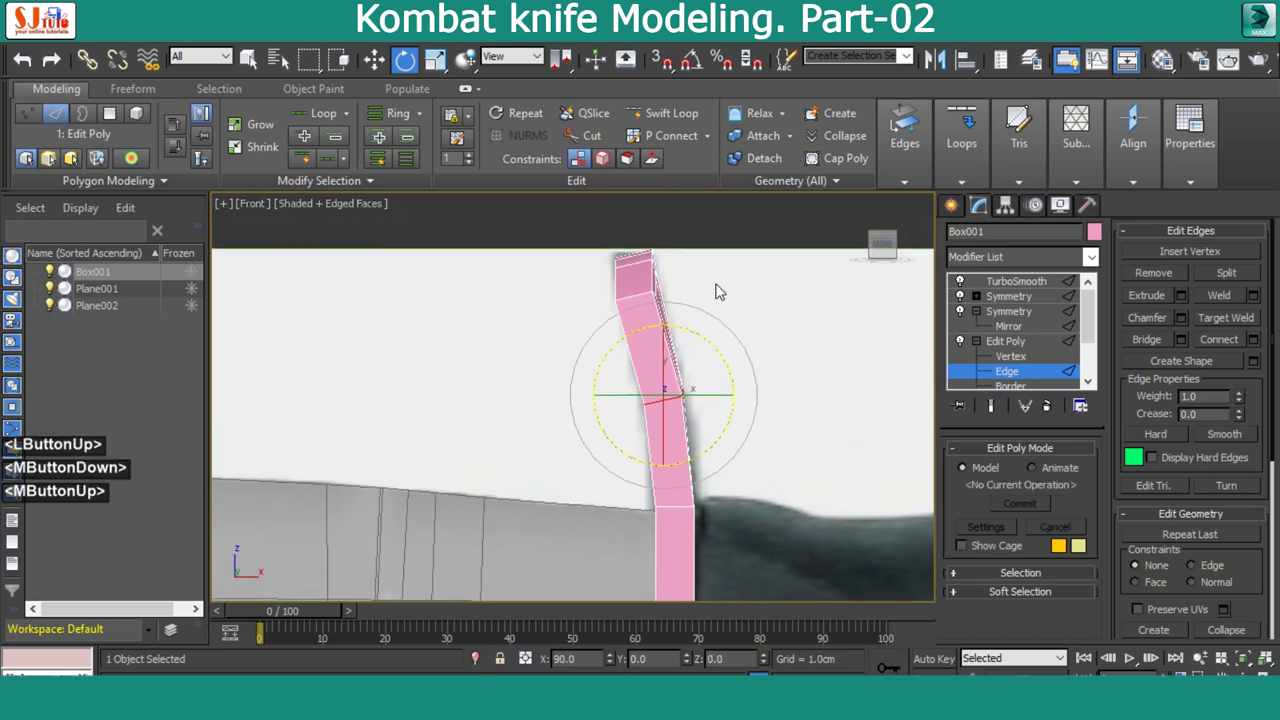
Select the guard's top-end vertices and rotate them with the smoothed result shown
{"action": "key", "text": "1"}
{"action": "left_click", "coordinate": [621, 321]}
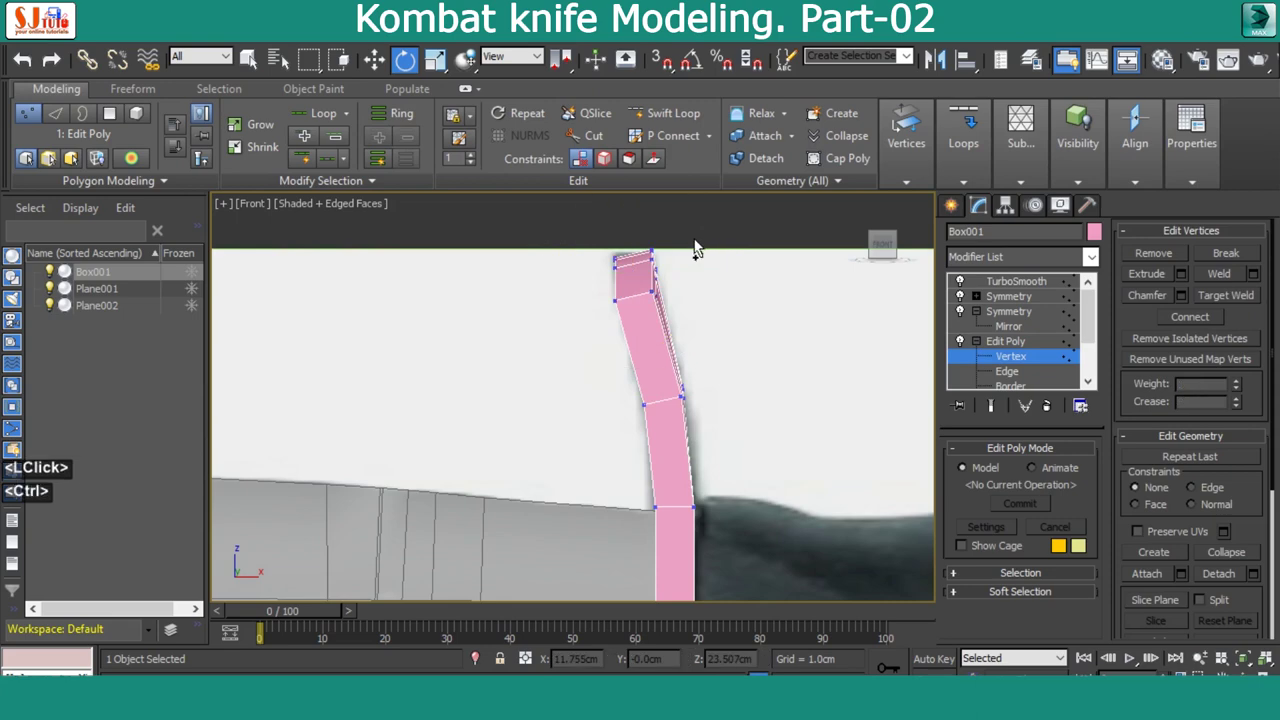
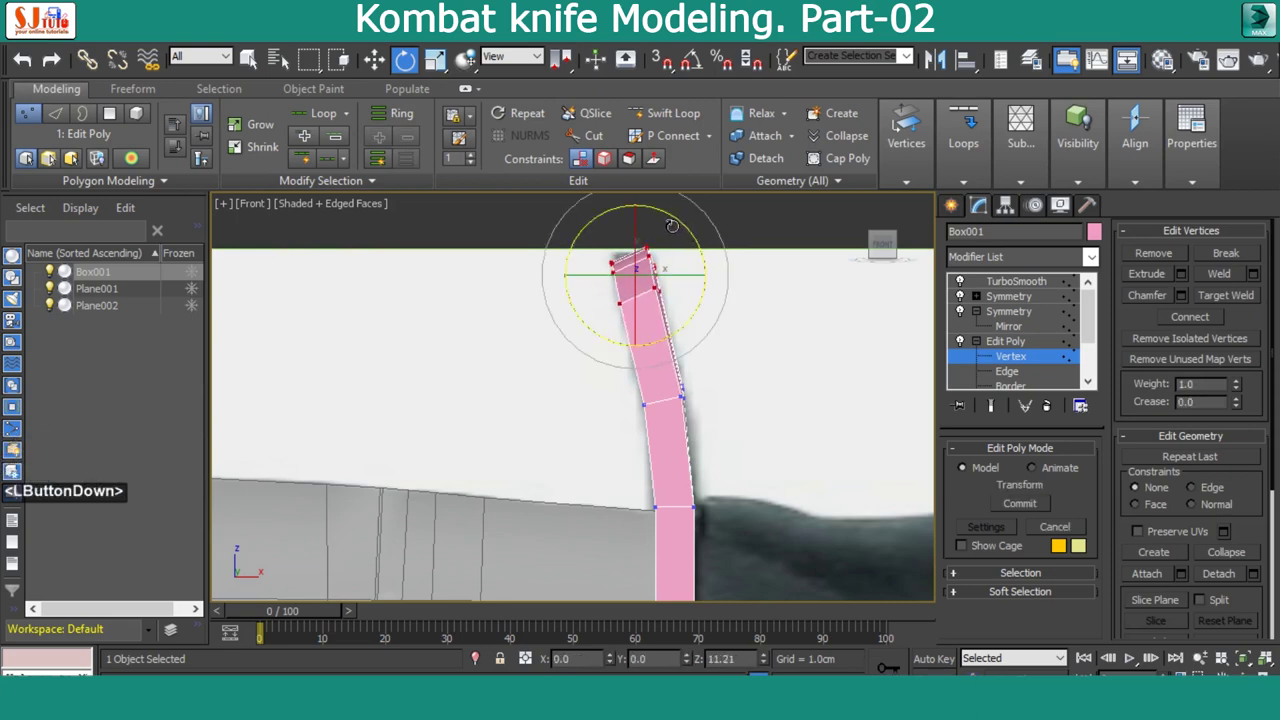
{"action": "key", "text": "space"}
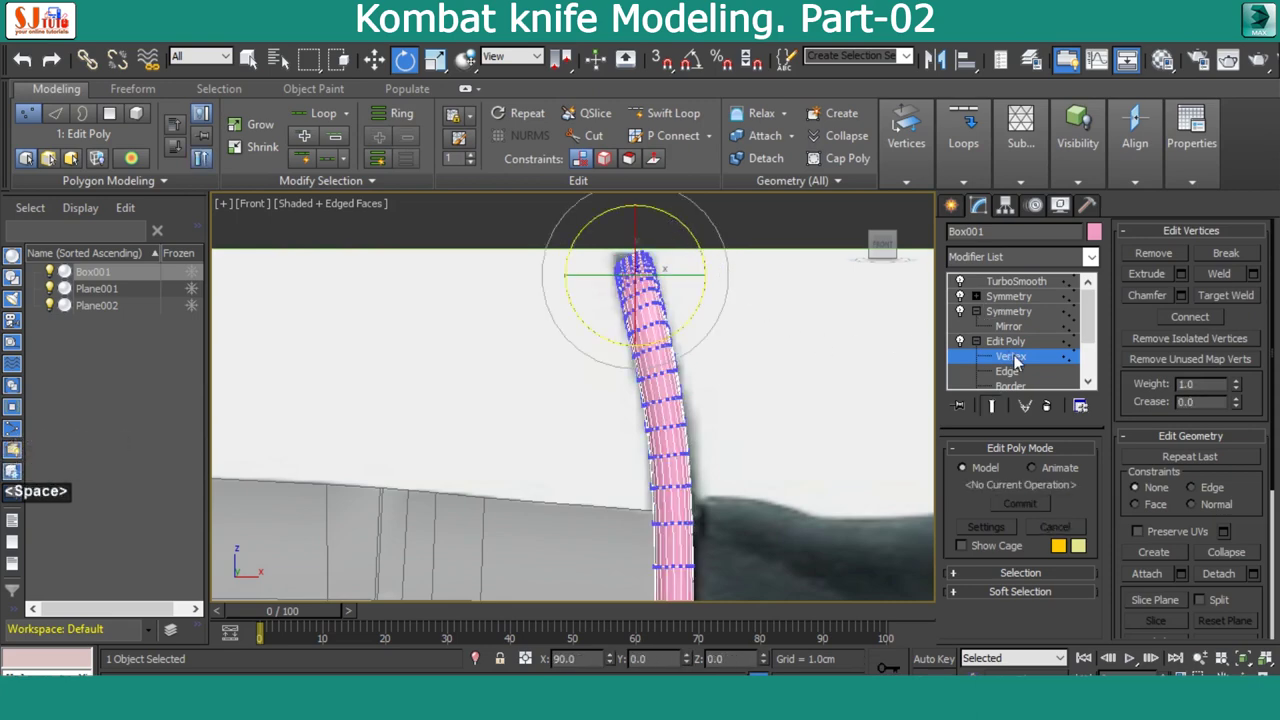
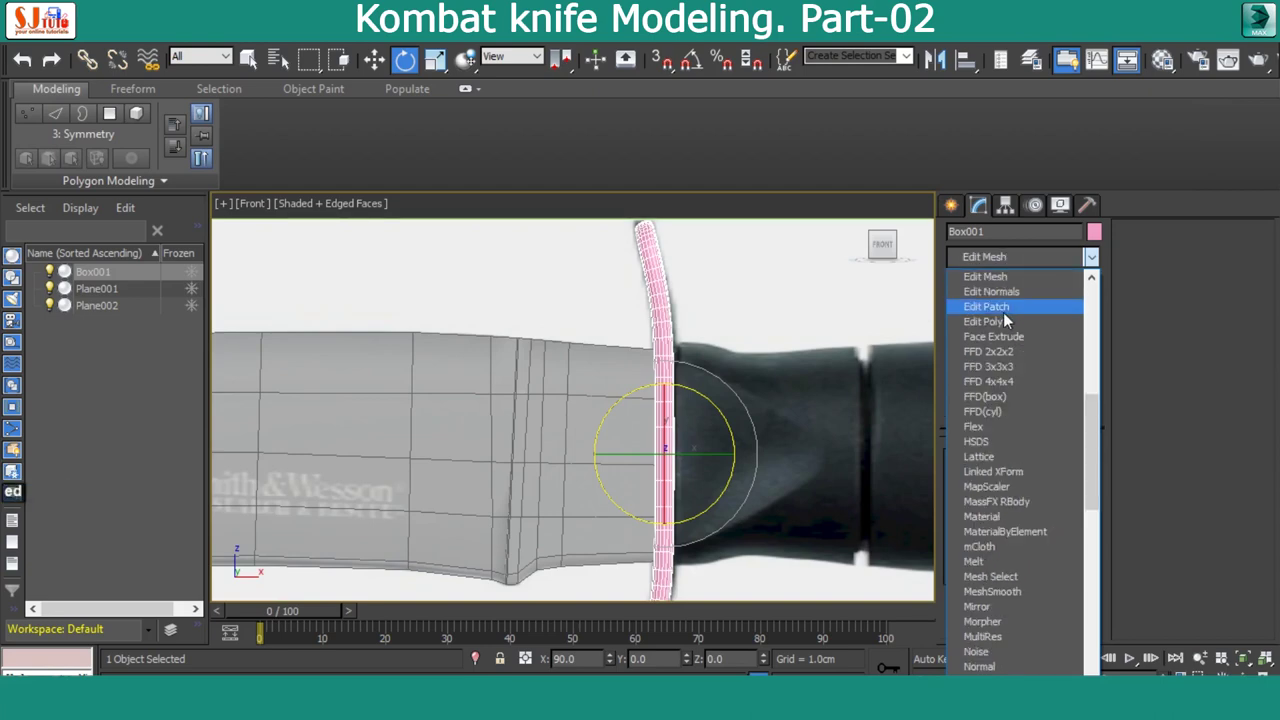
Add a new Edit Poly above Symmetry and enter Polygon mode
{"action": "left_click", "coordinate": [1011, 329]}
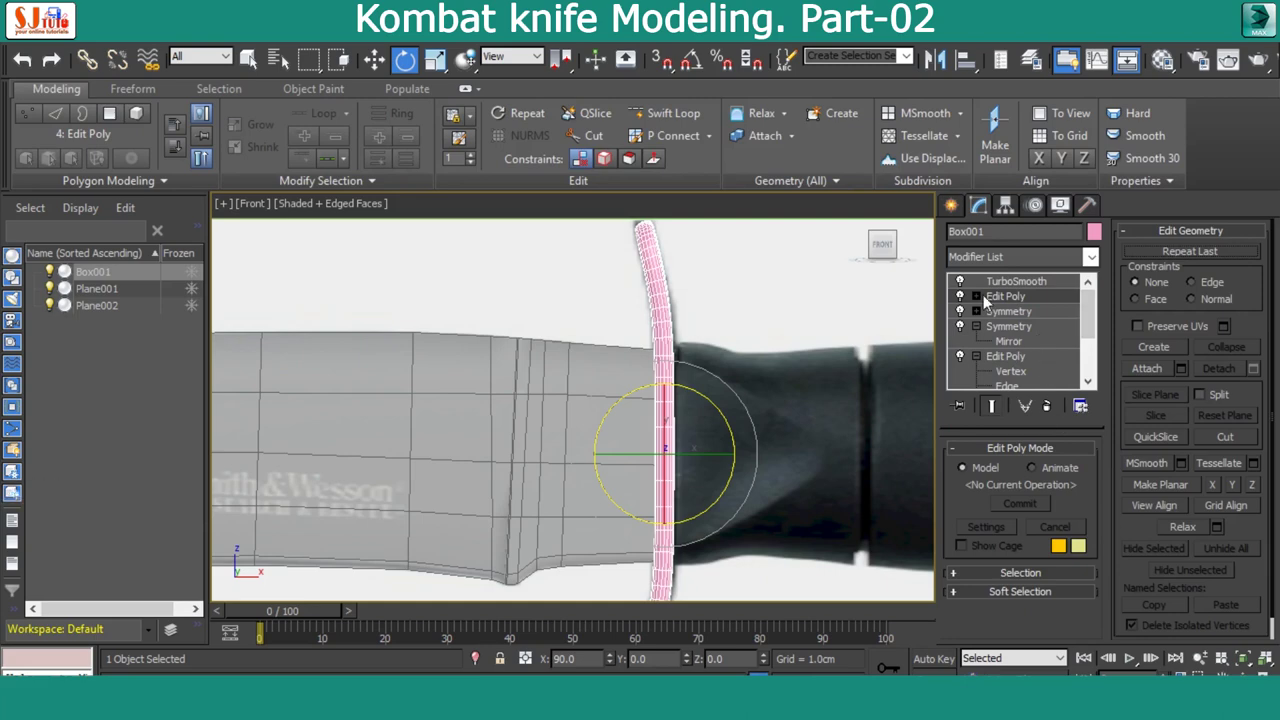
{"action": "left_click", "coordinate": [983, 365]}
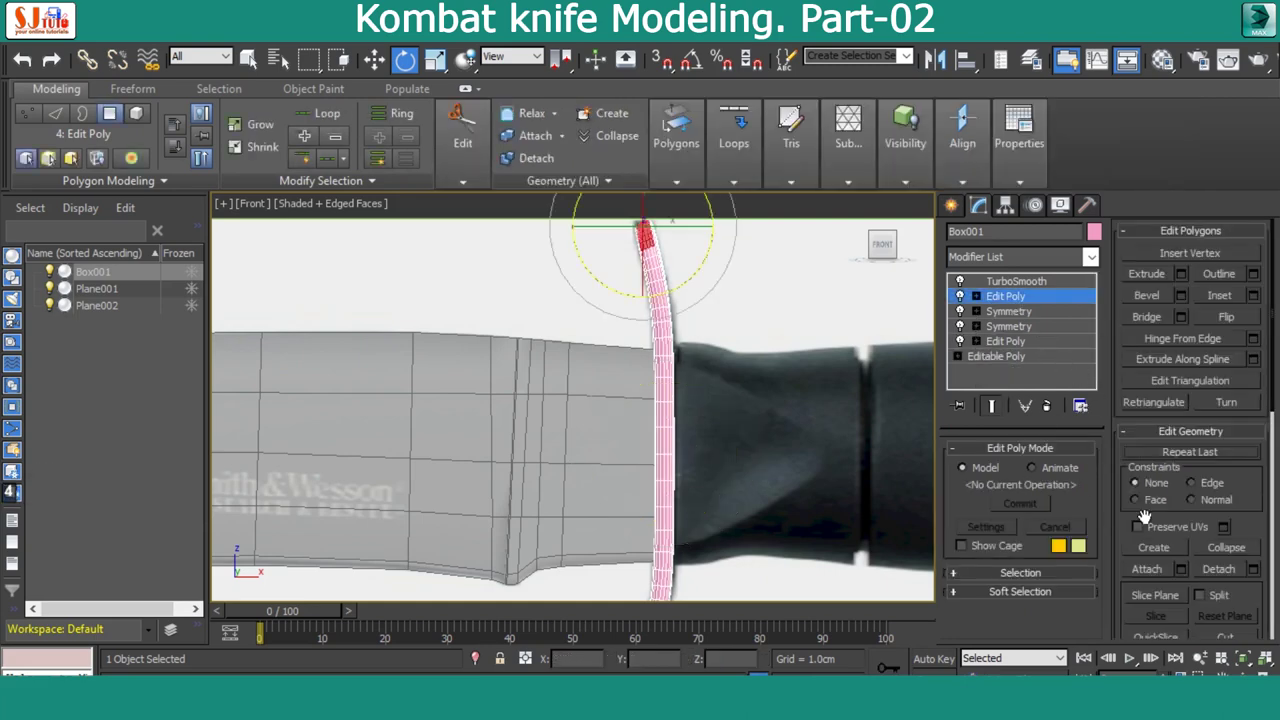
{"action": "left_click", "coordinate": [1263, 509]}
{"action": "key", "text": "space"}
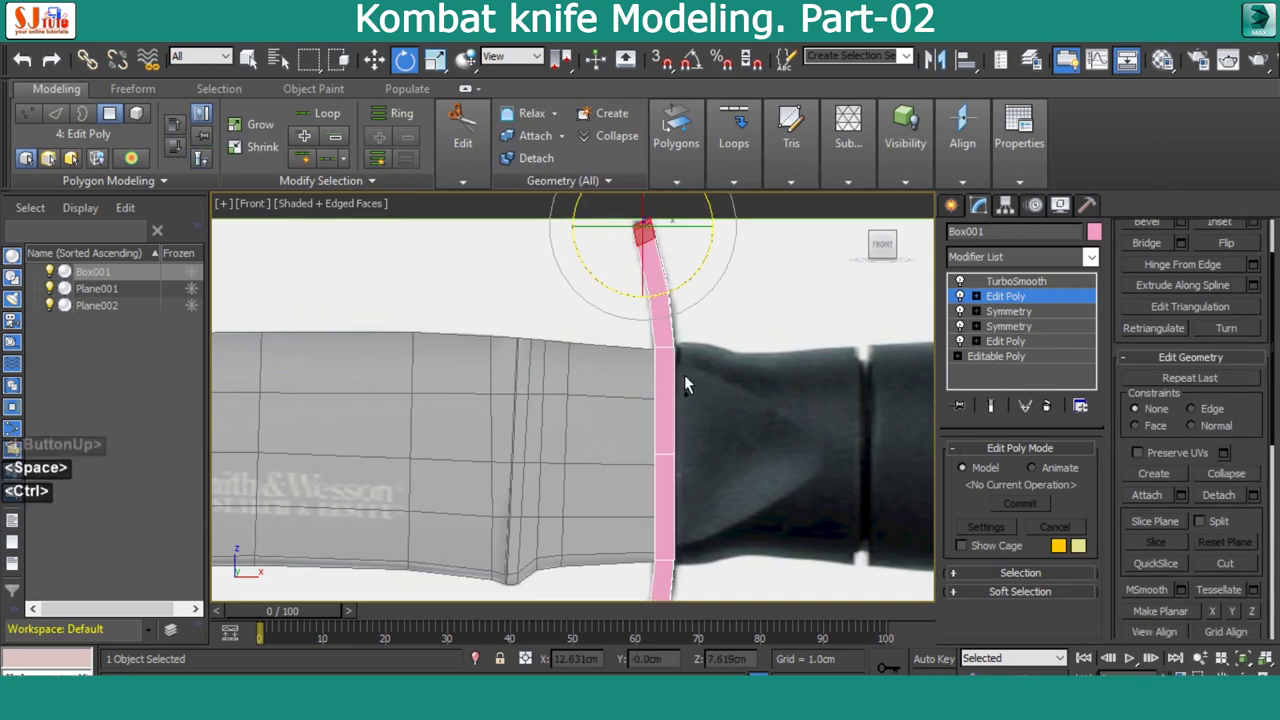
Select all guard faces and clear their smoothing groups
{"action": "key", "text": "ctrl+a"}
{"action": "left_click", "coordinate": [1222, 295]}
{"action": "scroll", "scroll_direction": "down", "scroll_amount": 3}
{"action": "left_click", "coordinate": [1237, 575]}
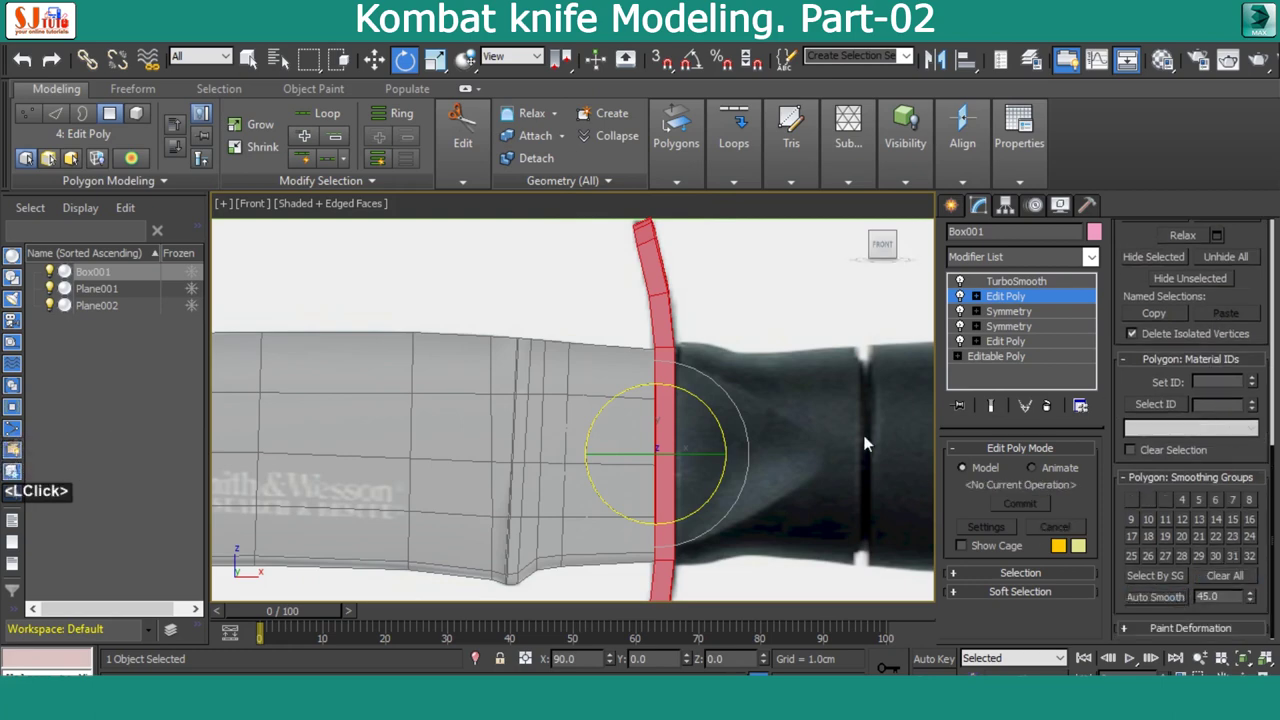
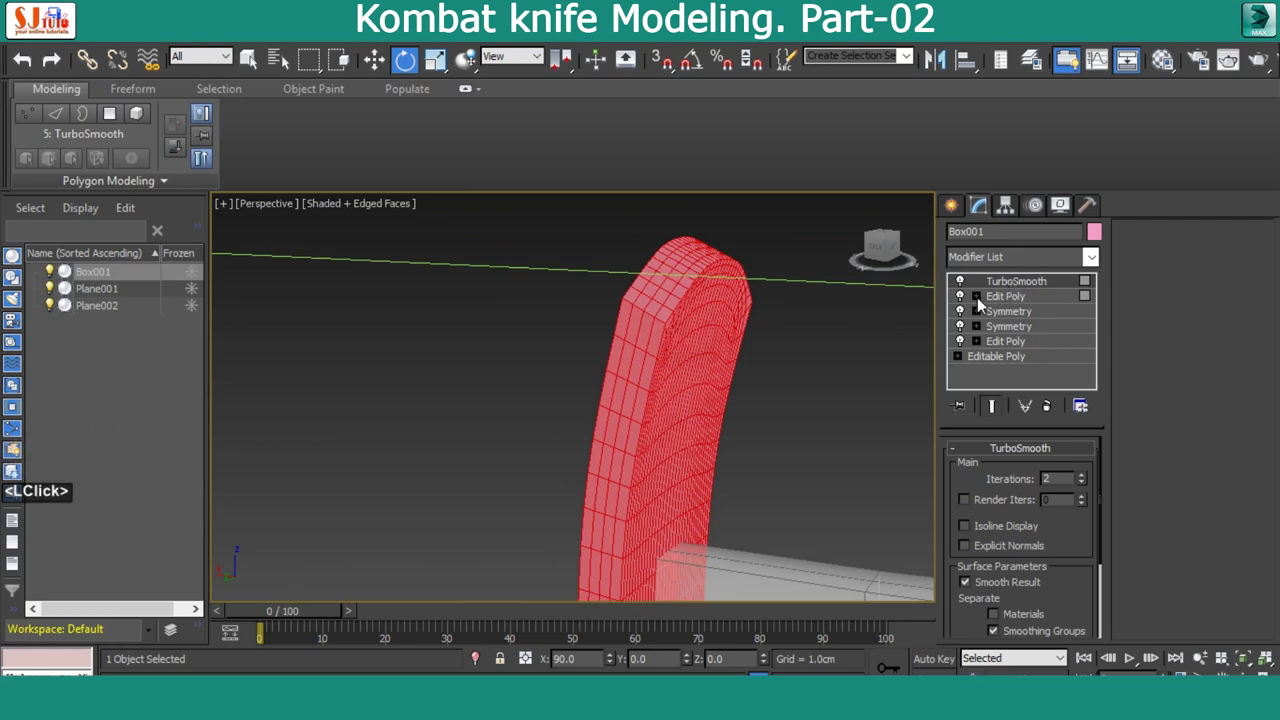
Select the guard's side faces in Polygon mode
{"action": "left_click", "coordinate": [982, 302]}
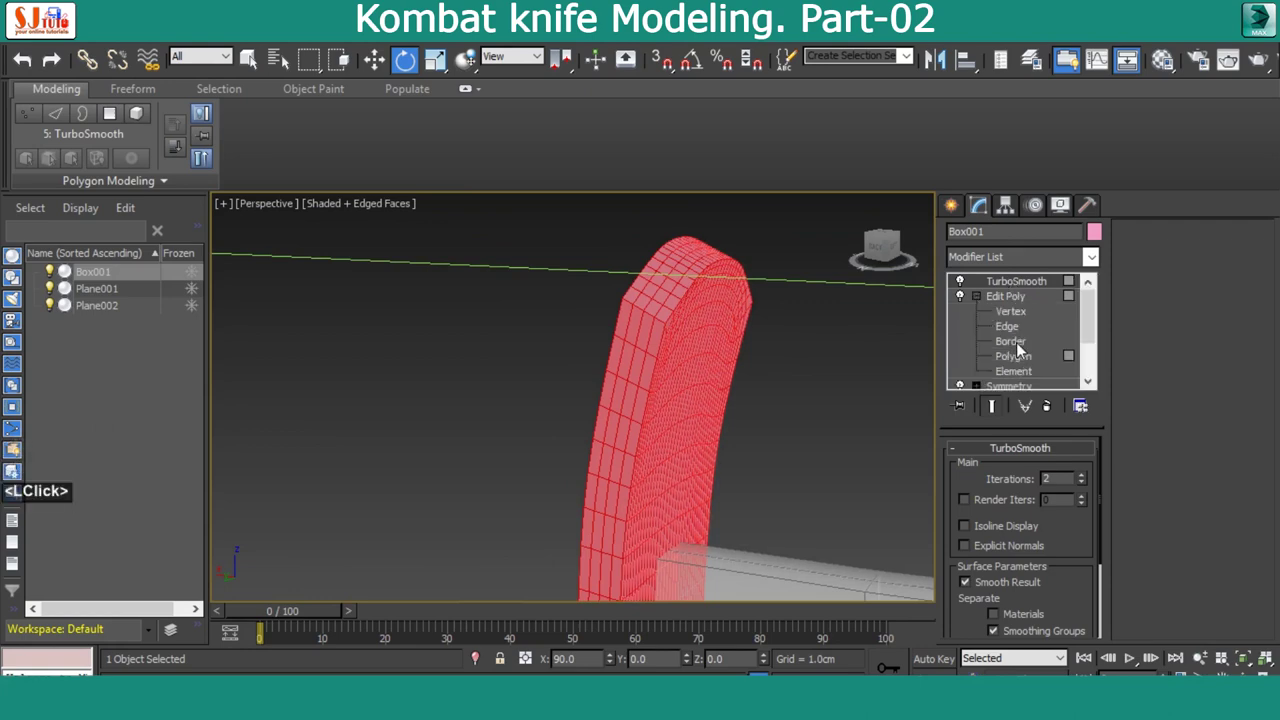
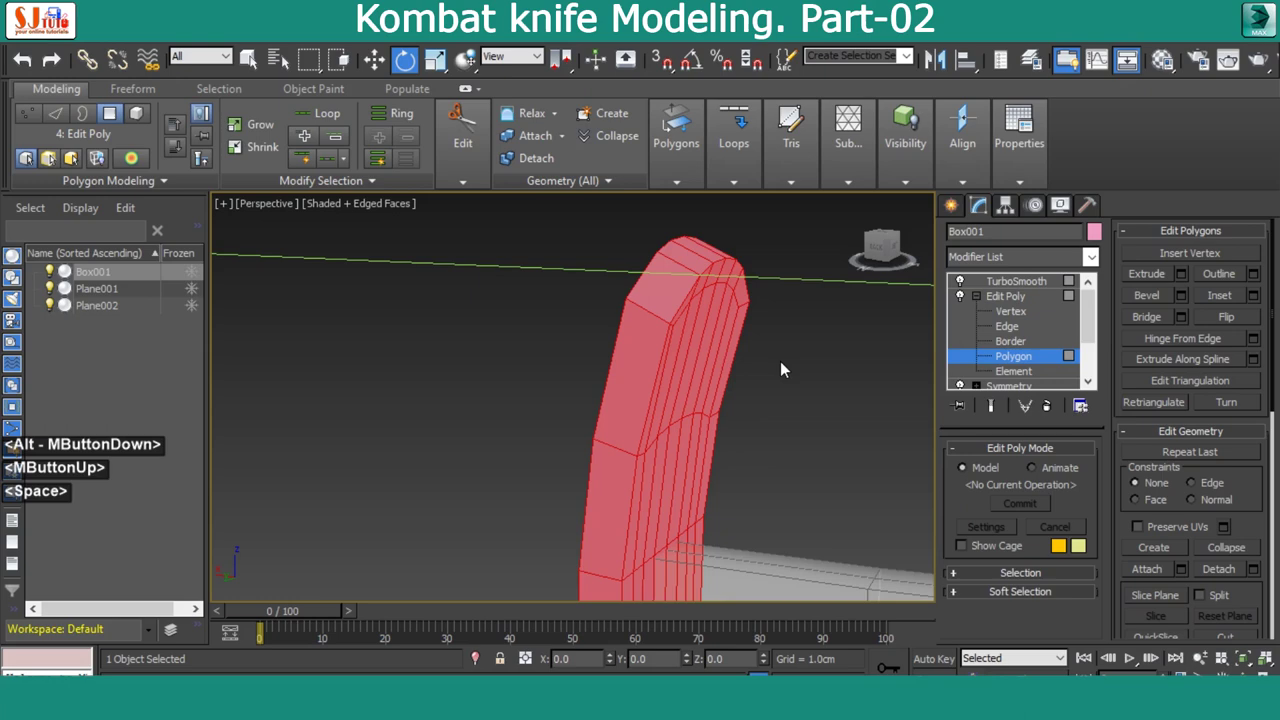
{"action": "left_click", "coordinate": [1015, 361]}
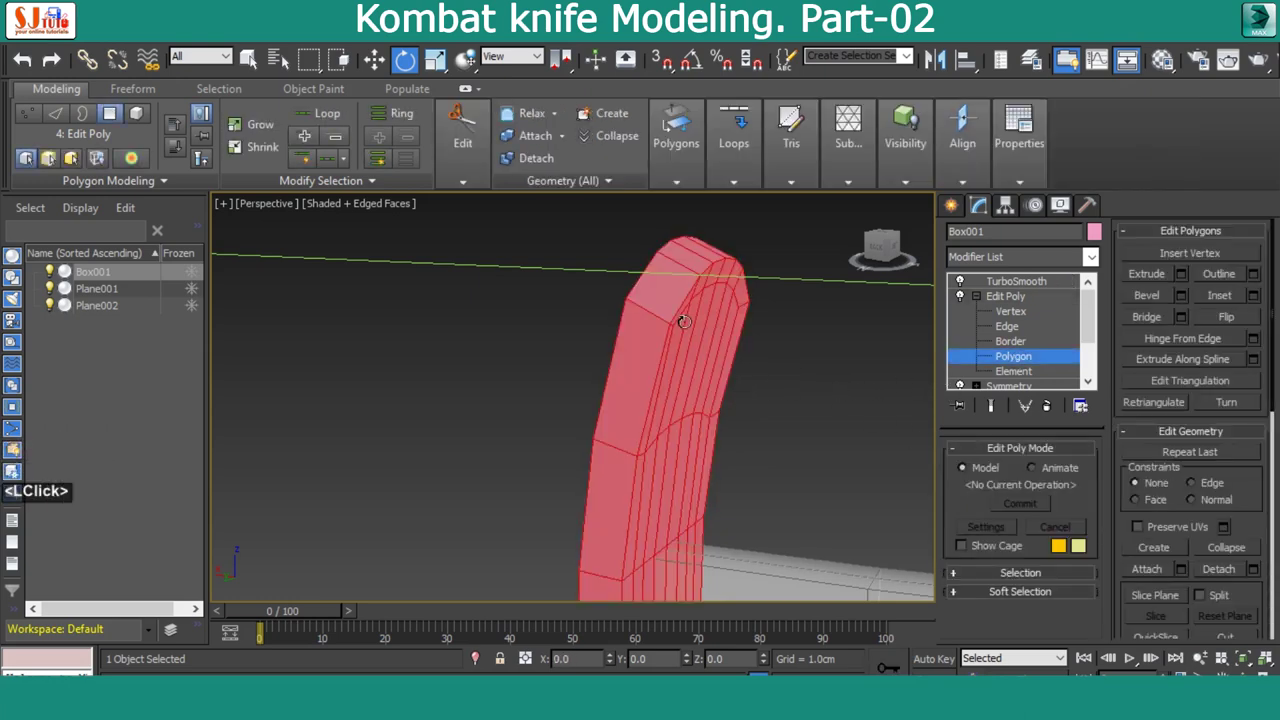
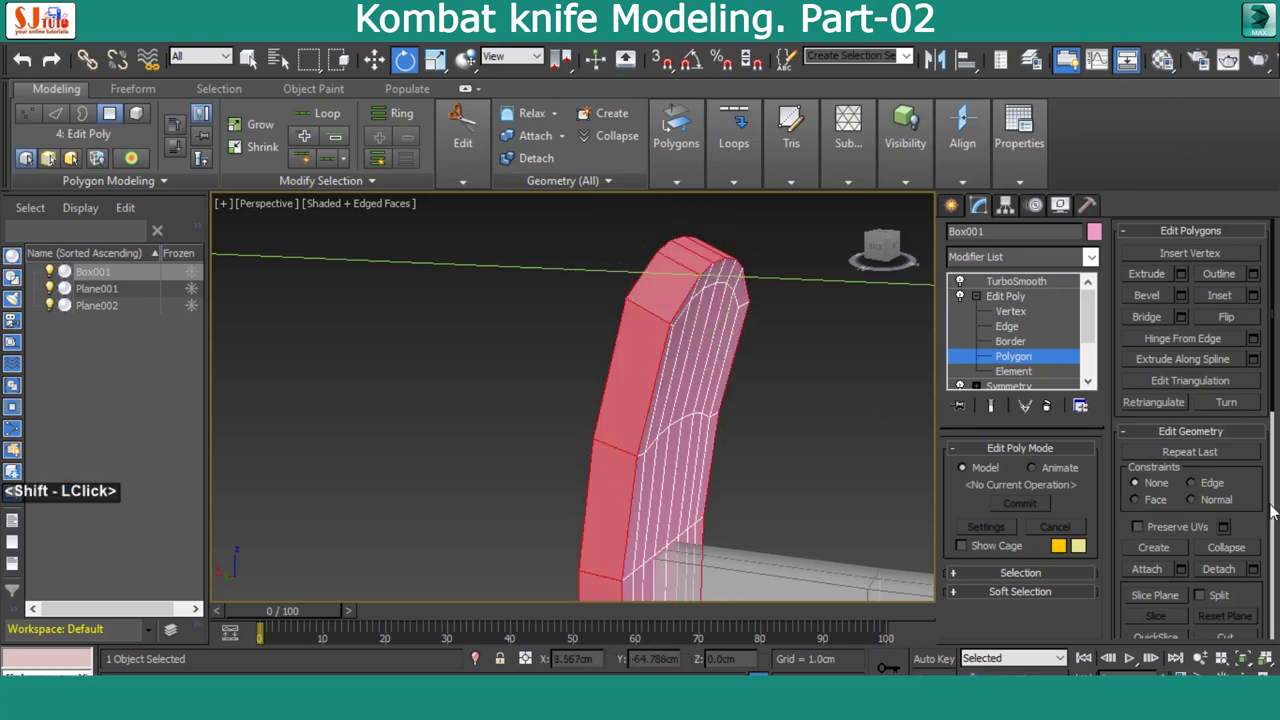
{"action": "left_click", "coordinate": [1259, 505]}
{"action": "left_click", "coordinate": [1233, 301]}
Clear the side faces' smoothing and assign them to smoothing group 3
{"action": "scroll", "scroll_direction": "down", "scroll_amount": 3}
{"action": "scroll", "scroll_direction": "down", "scroll_amount": 3}
{"action": "left_click", "coordinate": [1233, 583]}
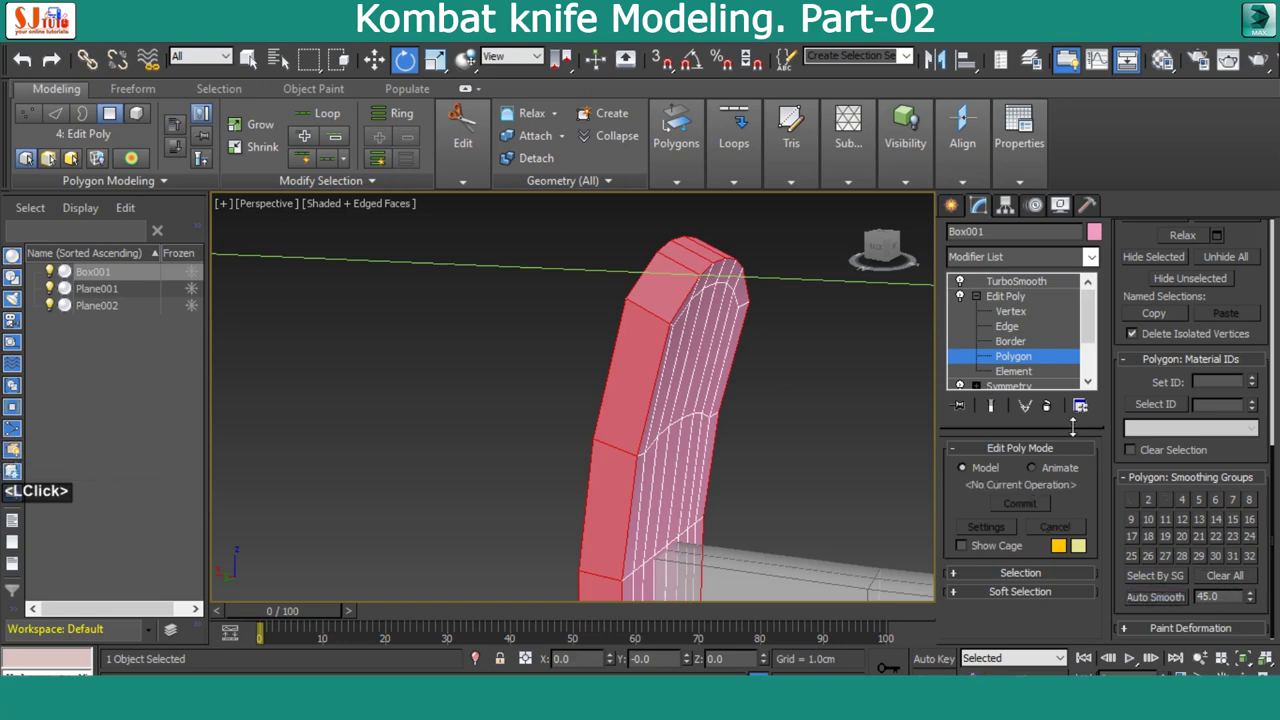
{"action": "left_click", "coordinate": [1159, 601]}
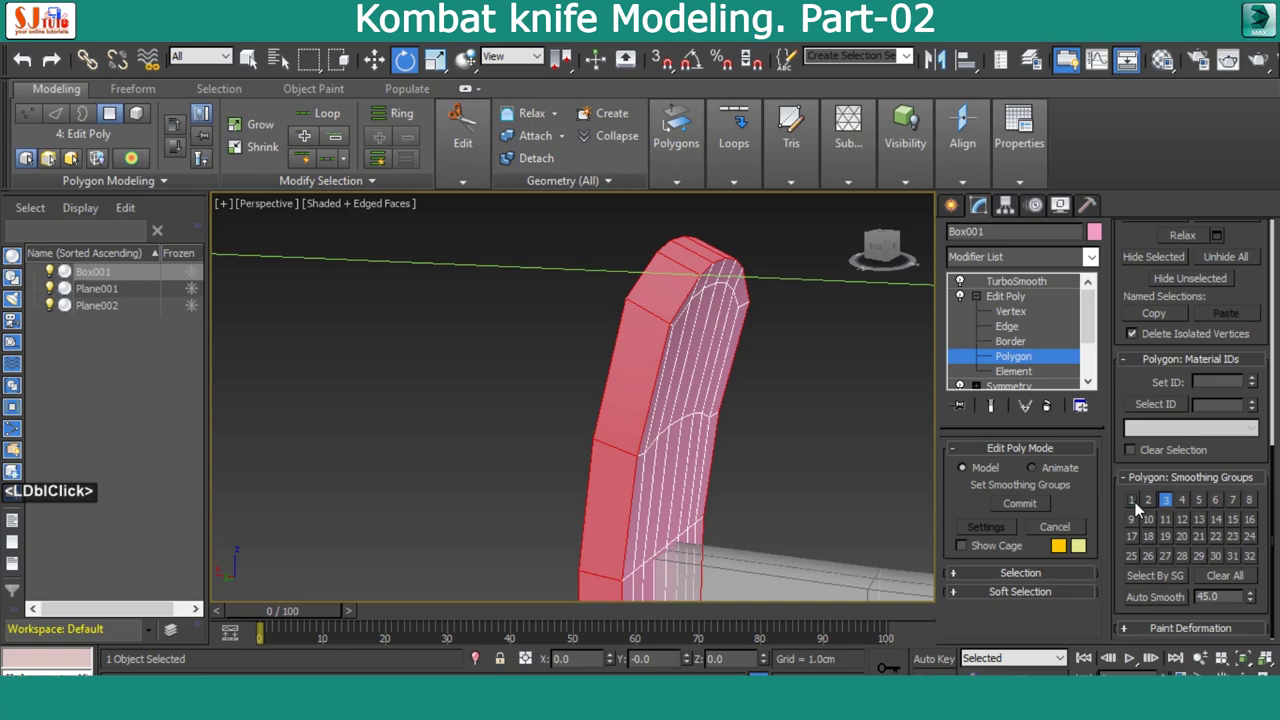
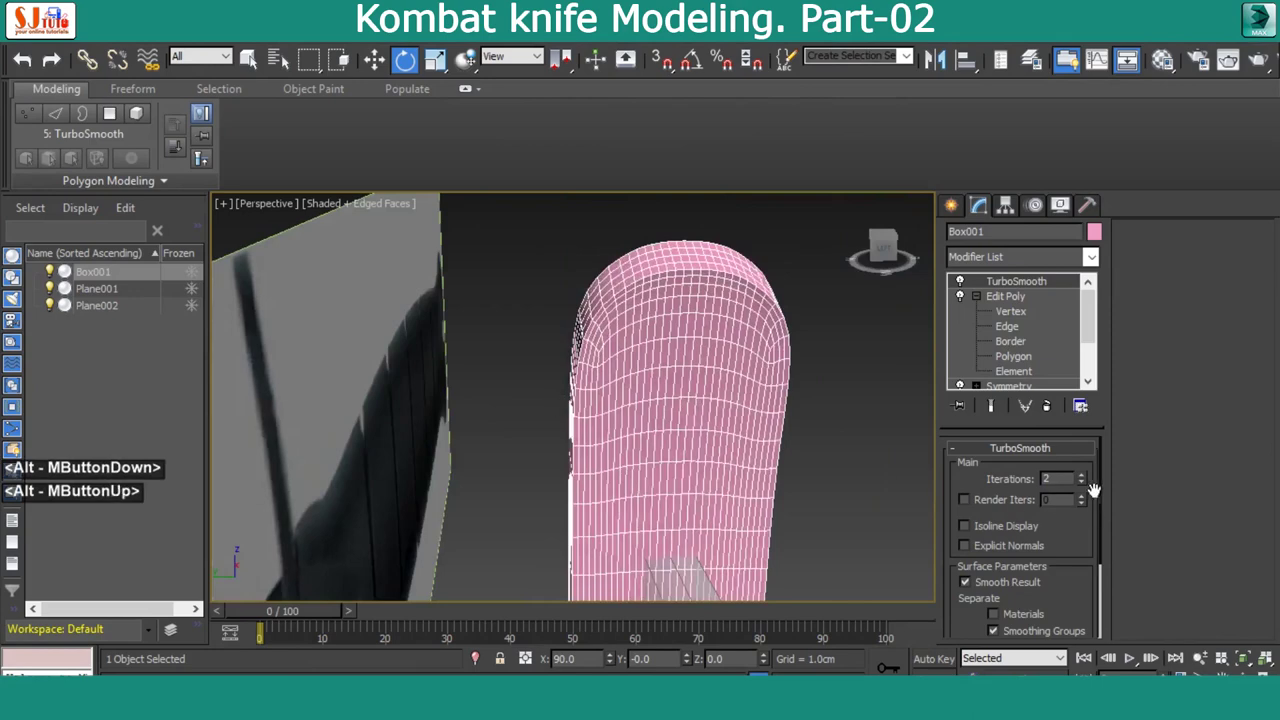
Set TurboSmooth to 1 iteration separated by smoothing groups
{"action": "left_click", "coordinate": [1092, 485]}
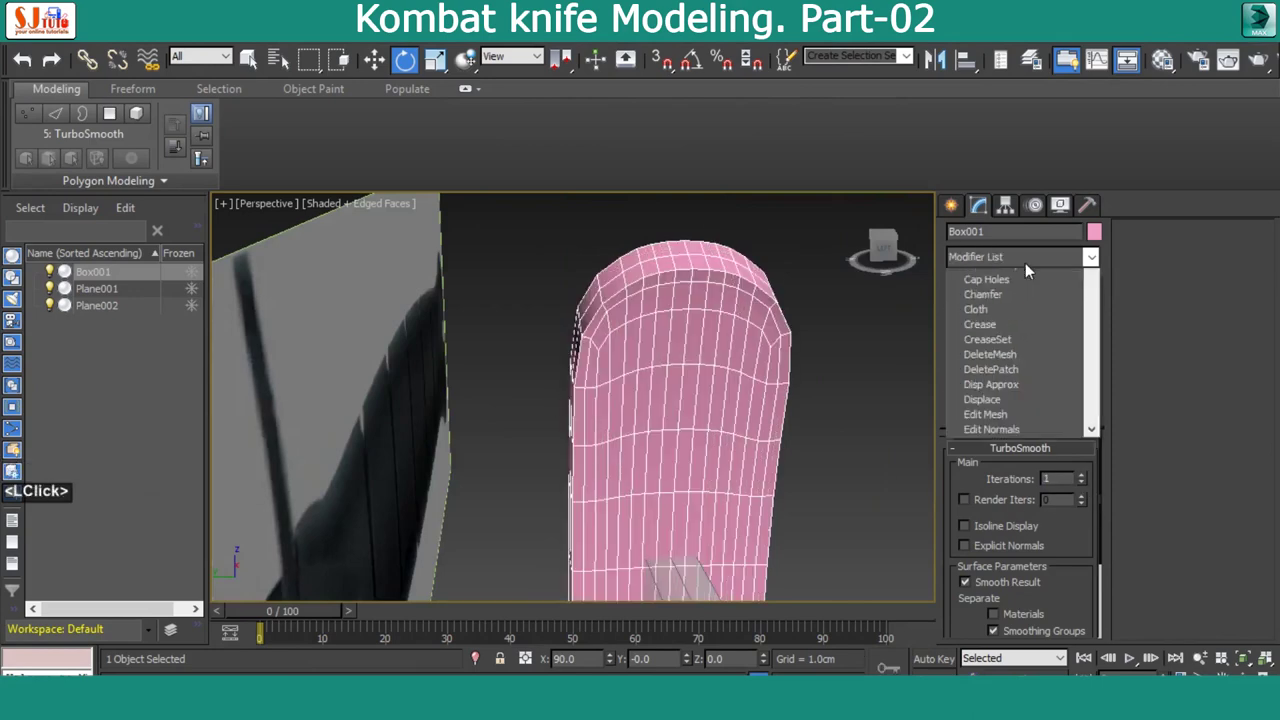
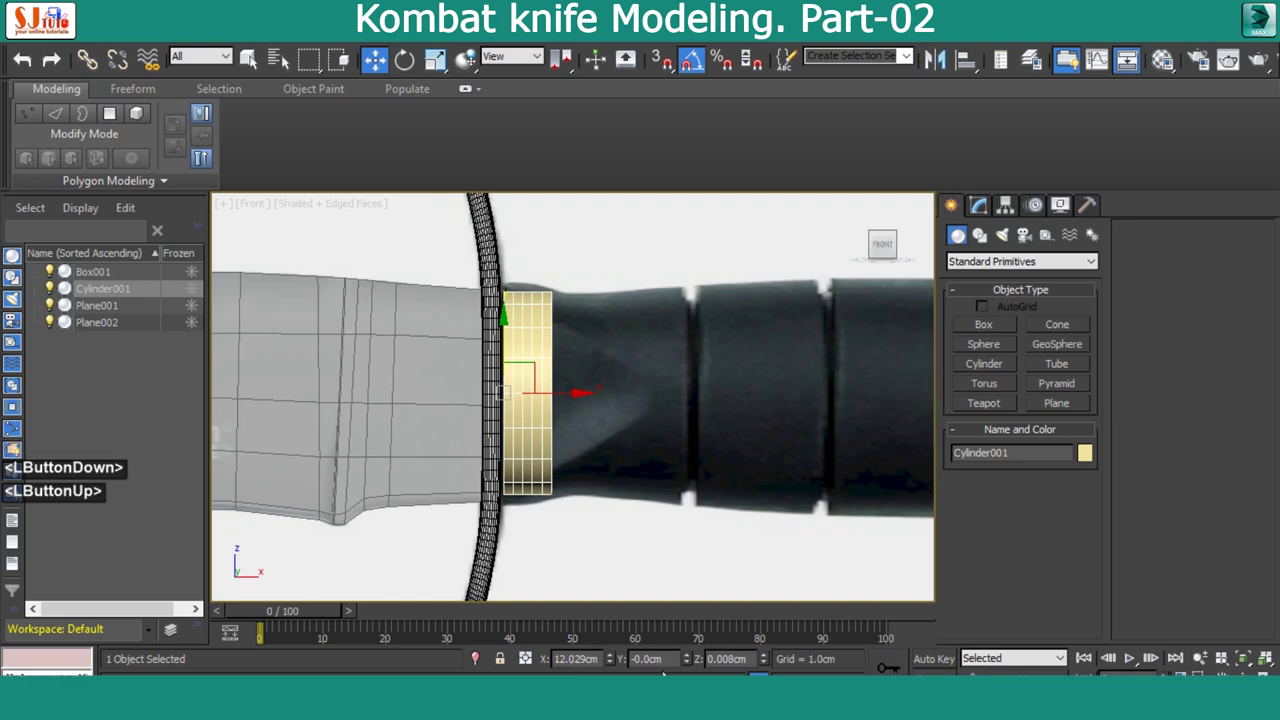
Finish the cylinder and tune its radius in the Modify panel so it sits flush against the guard
{"action": "right_click", "coordinate": [772, 672]}
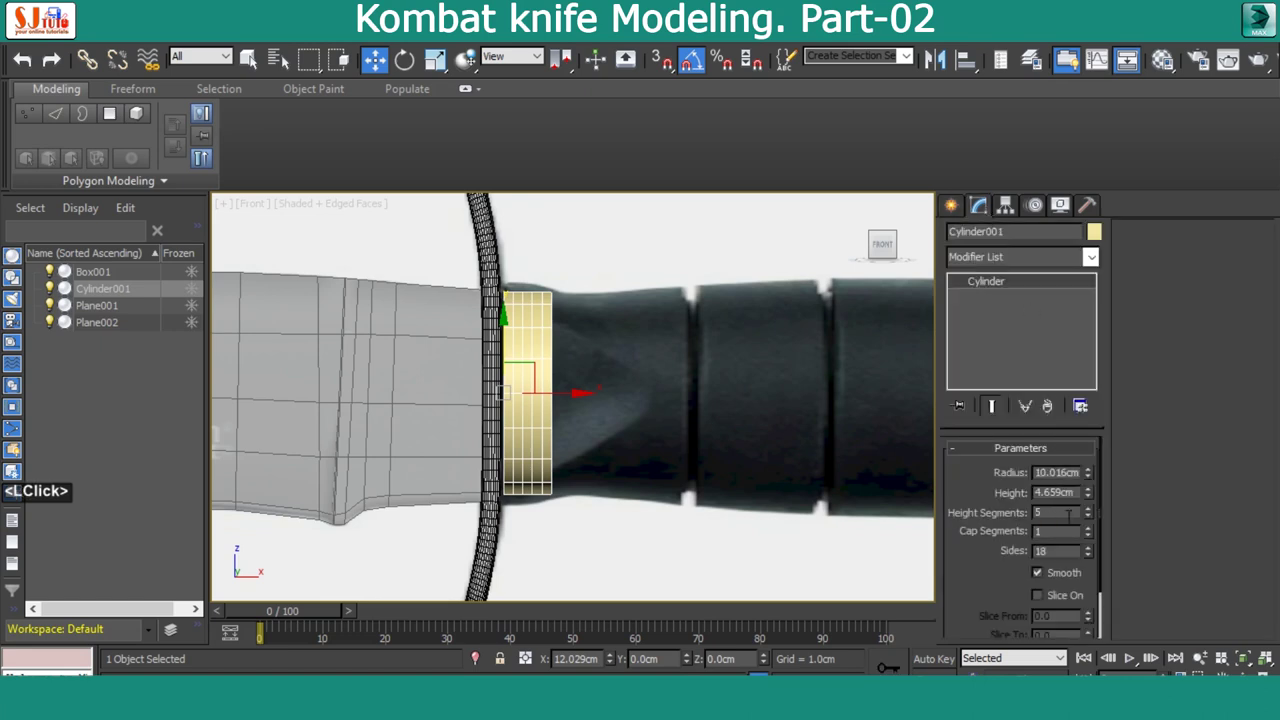
{"action": "left_click", "coordinate": [1094, 475]}
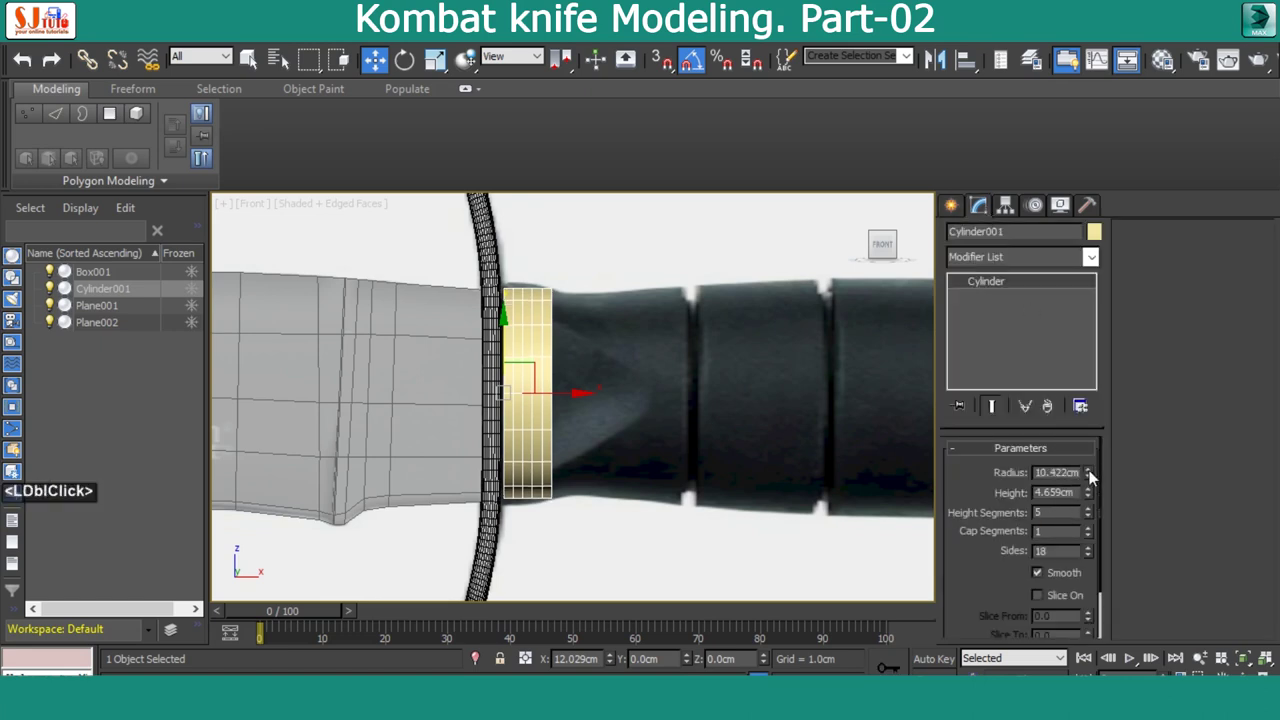
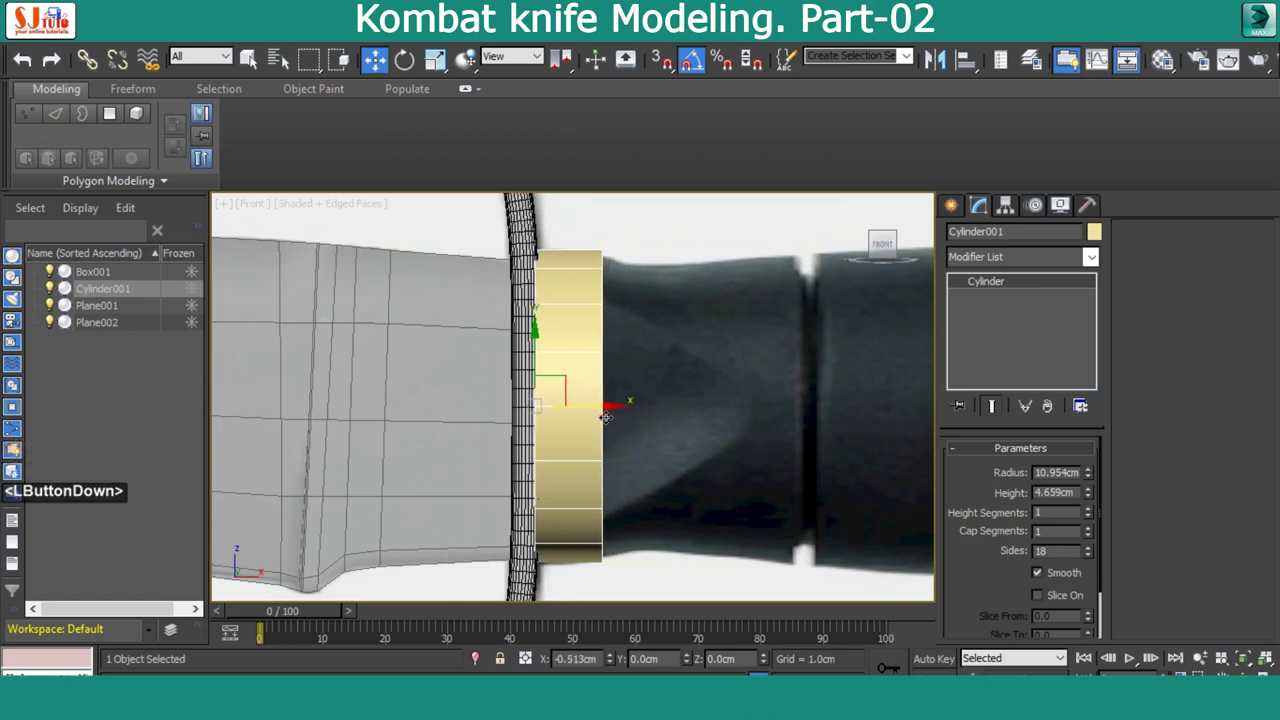
{"action": "left_click", "coordinate": [989, 532]}
{"action": "scroll", "scroll_direction": "down", "scroll_amount": 3}
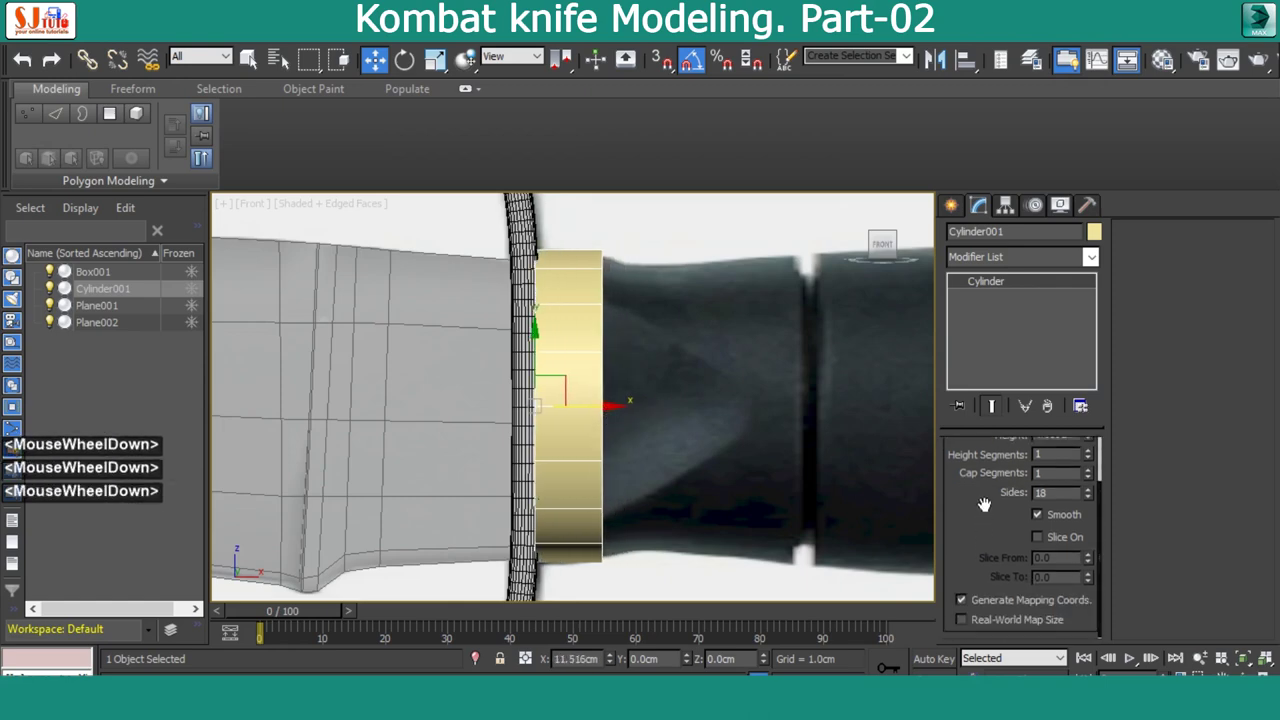
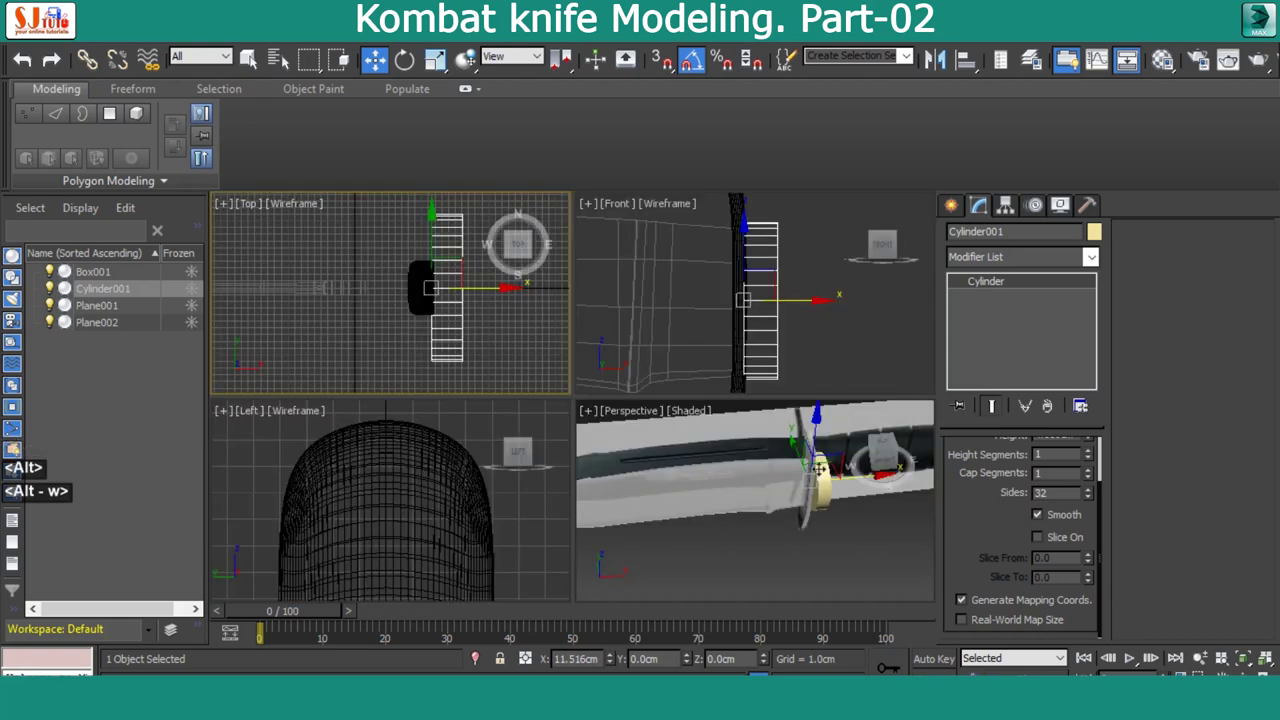
{"action": "key", "text": "alt+w"}
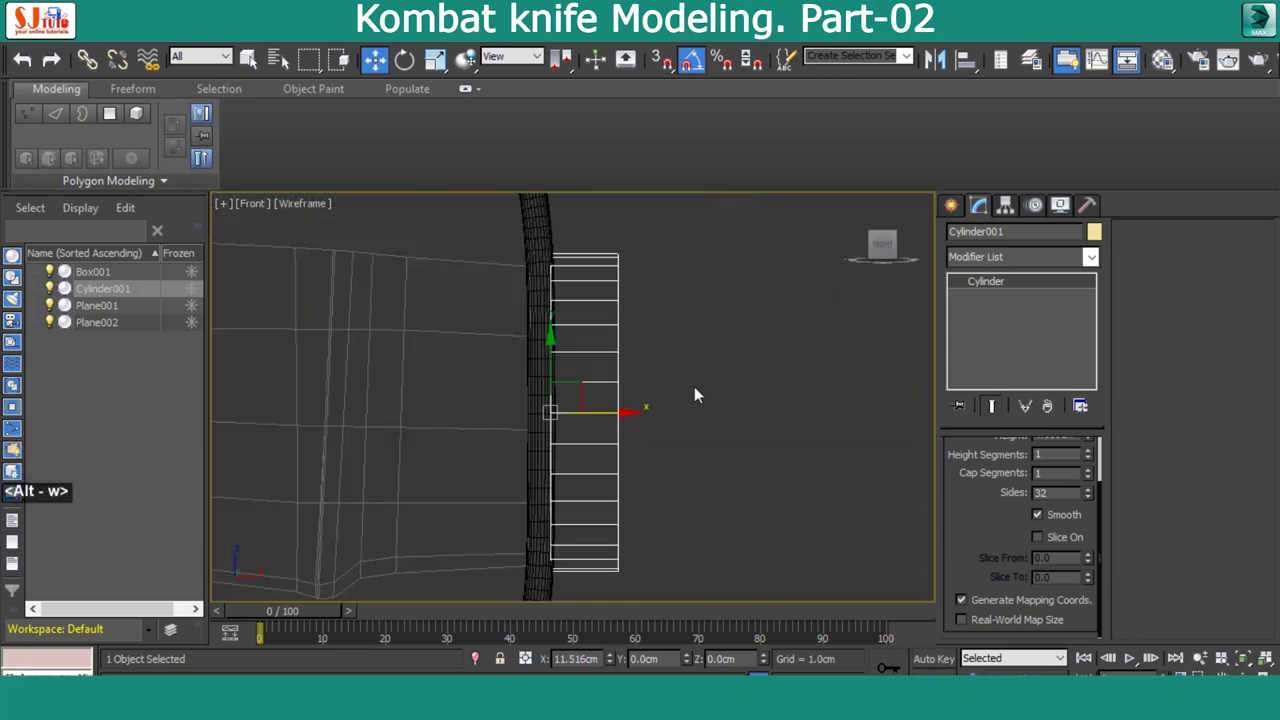
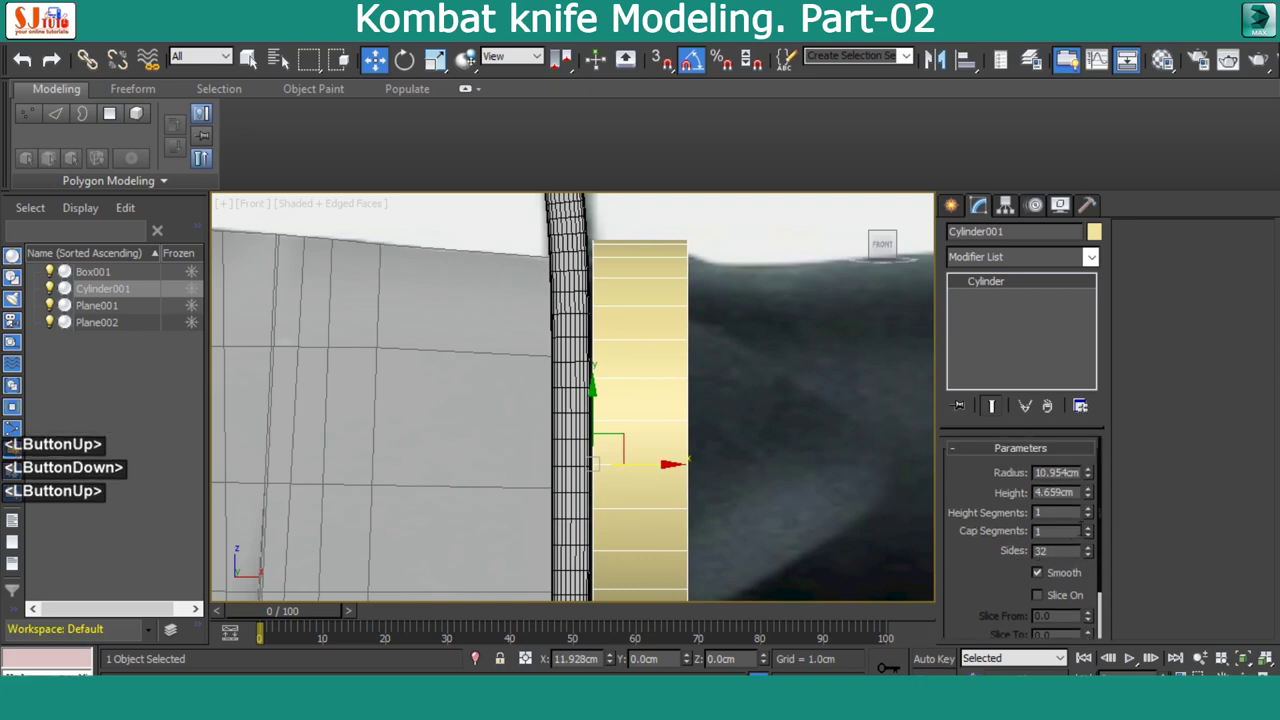
{"action": "left_click", "coordinate": [1095, 483]}
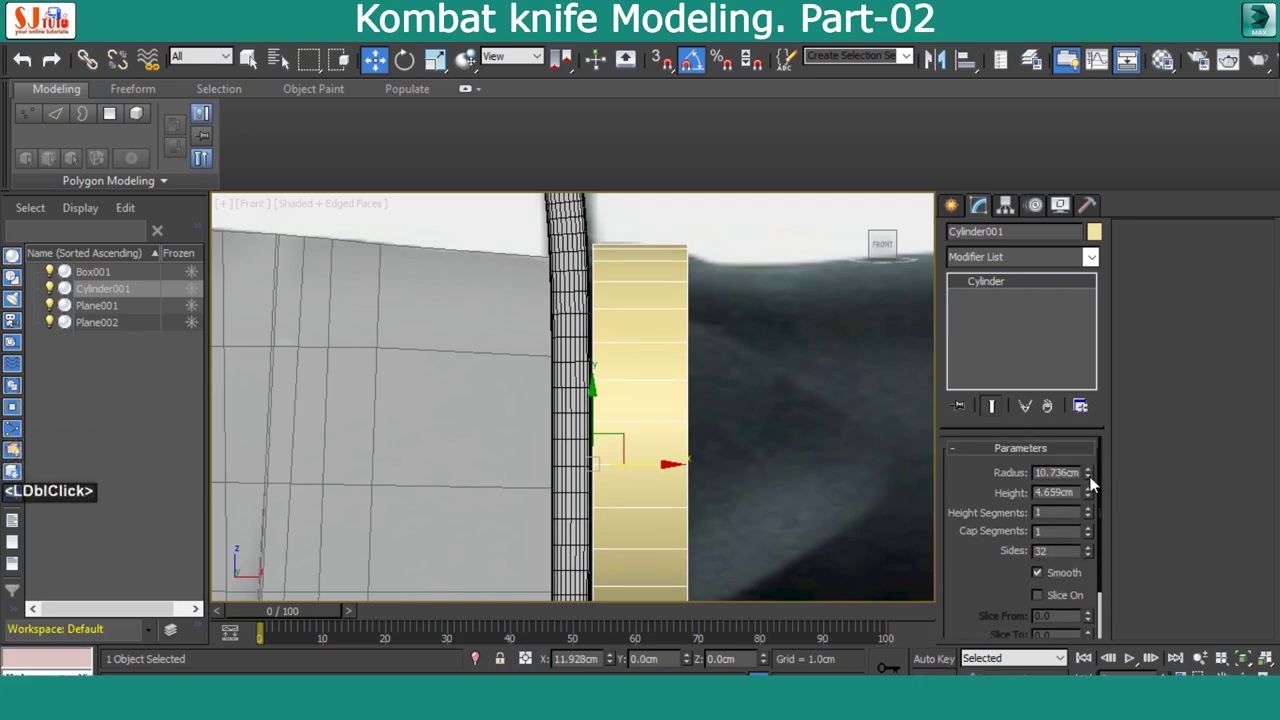
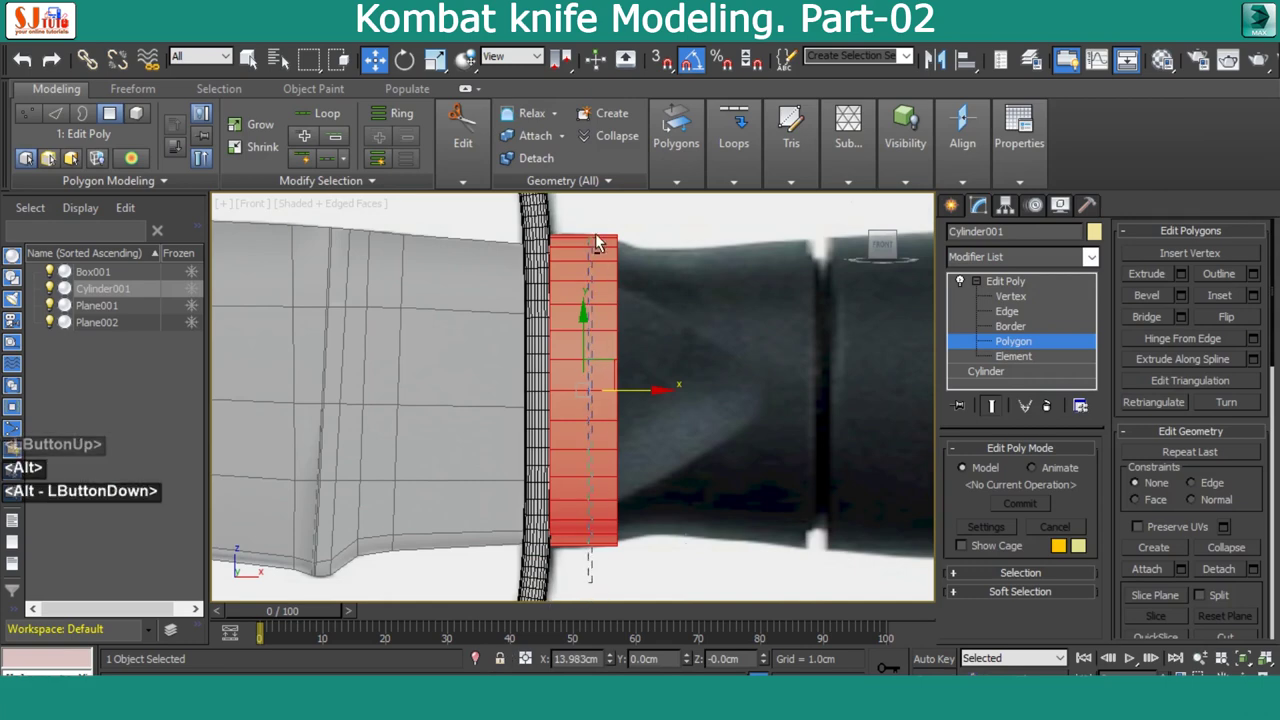
Switch to the cylinder's open border, close the Material Editor and extend the border along the reference grip
{"action": "key", "text": "Delete"}
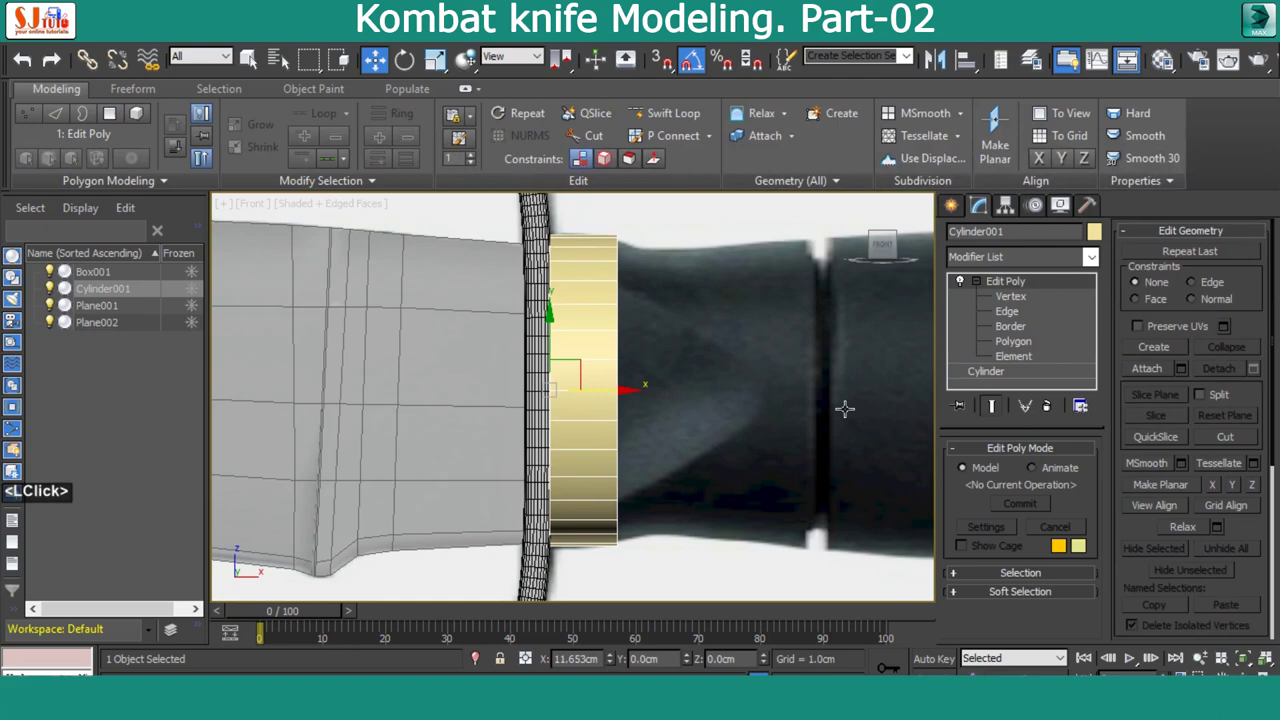
{"action": "left_click", "coordinate": [1023, 331]}
{"action": "middle_click", "coordinate": [671, 372]}
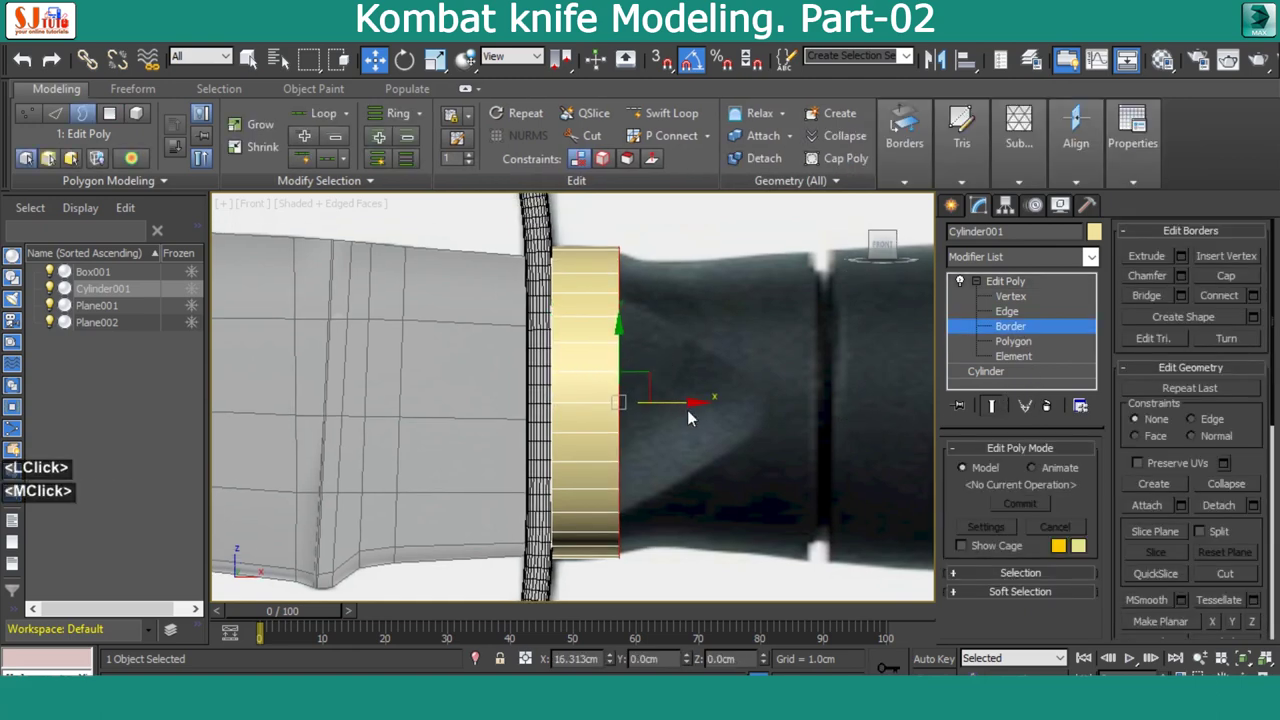
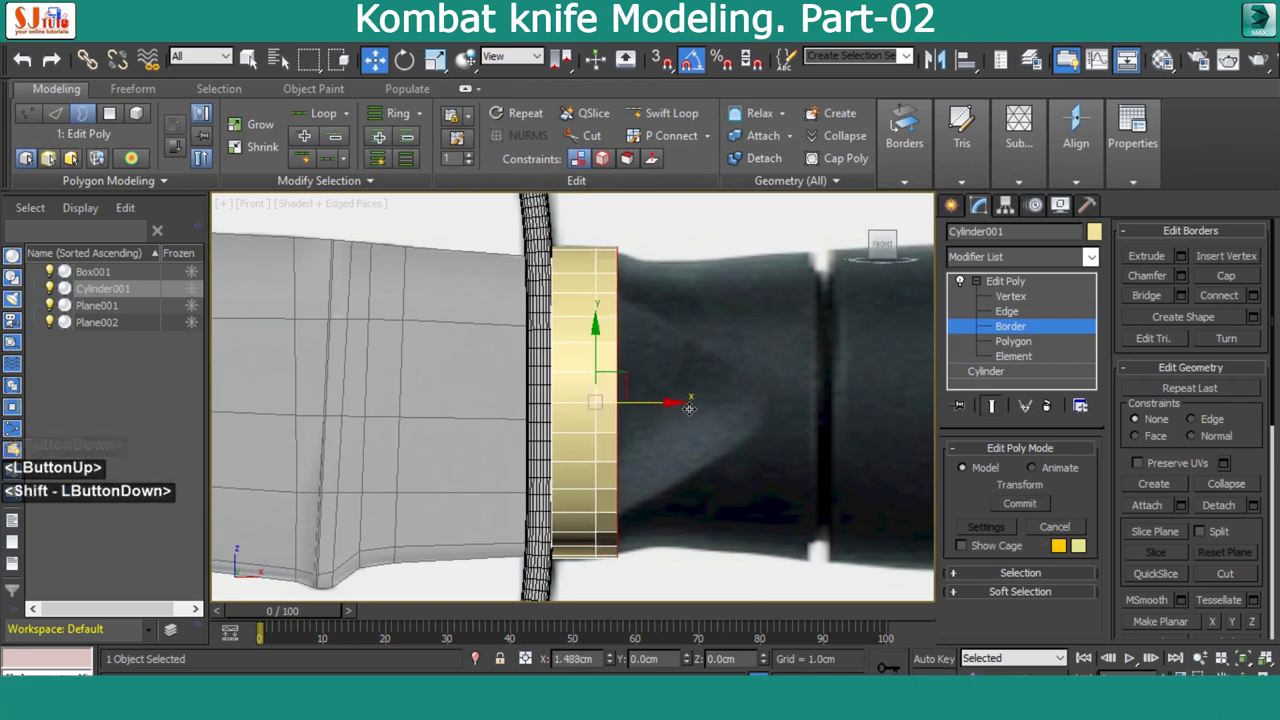
{"action": "key", "text": "alt+x"}
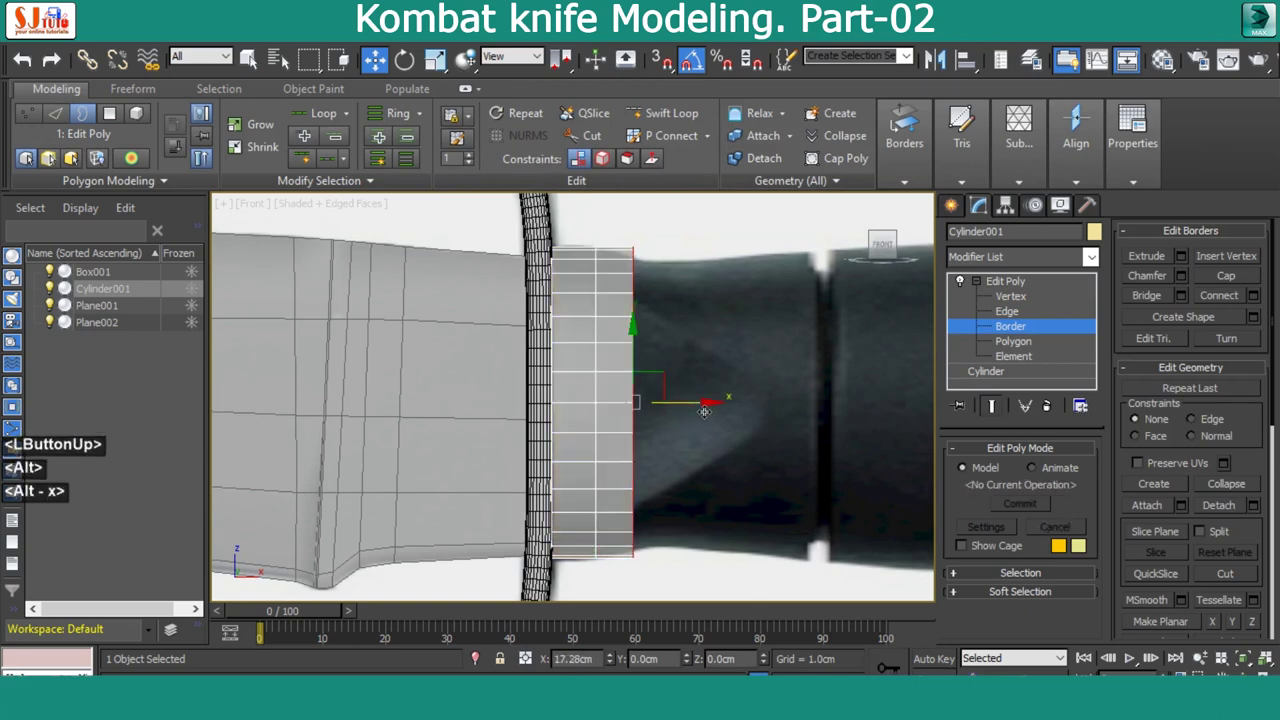
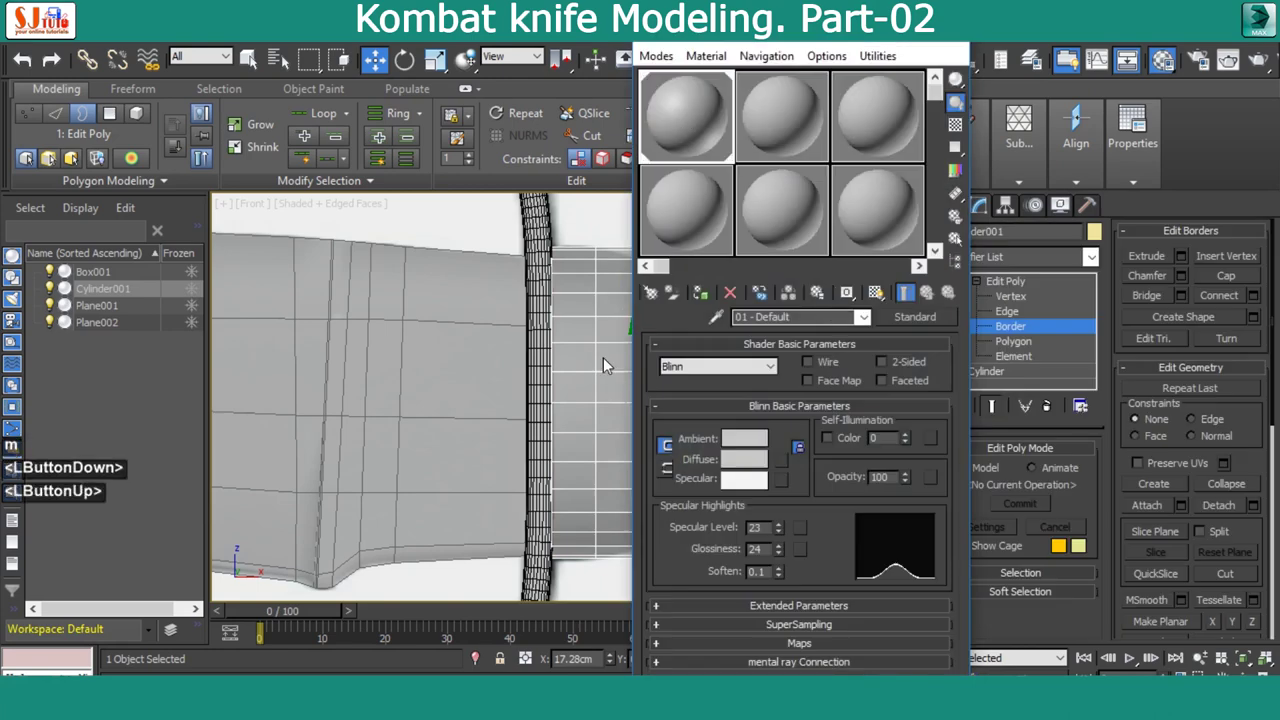
{"action": "left_click", "coordinate": [959, 44]}
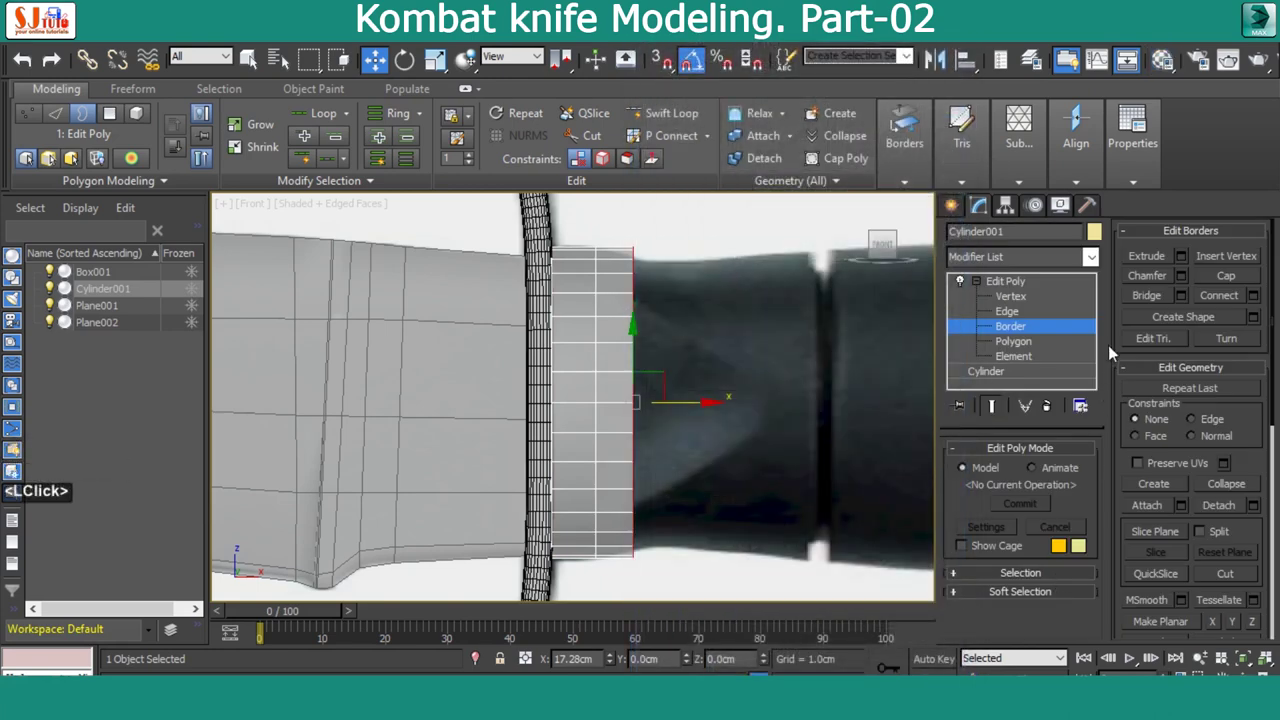
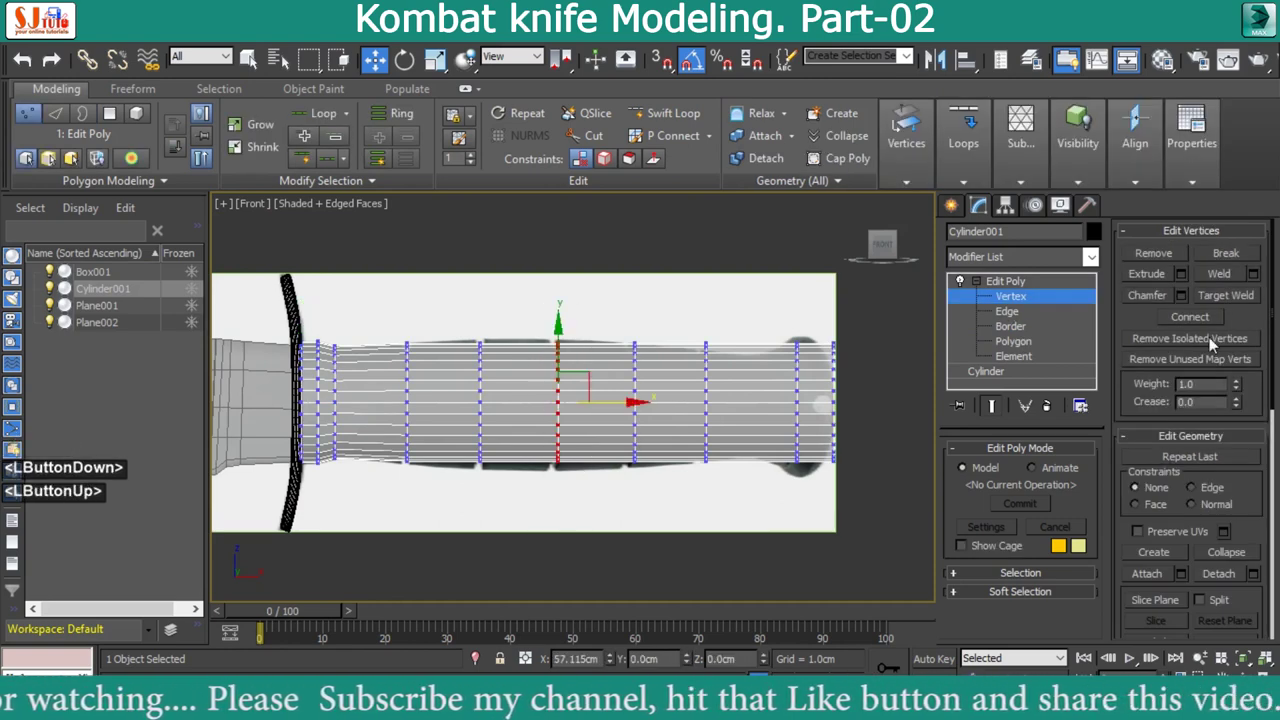
Enable Soft Selection with about 43 cm falloff, scale the middle loop outward, disable it and render a preview
{"action": "left_click", "coordinate": [1041, 596]}
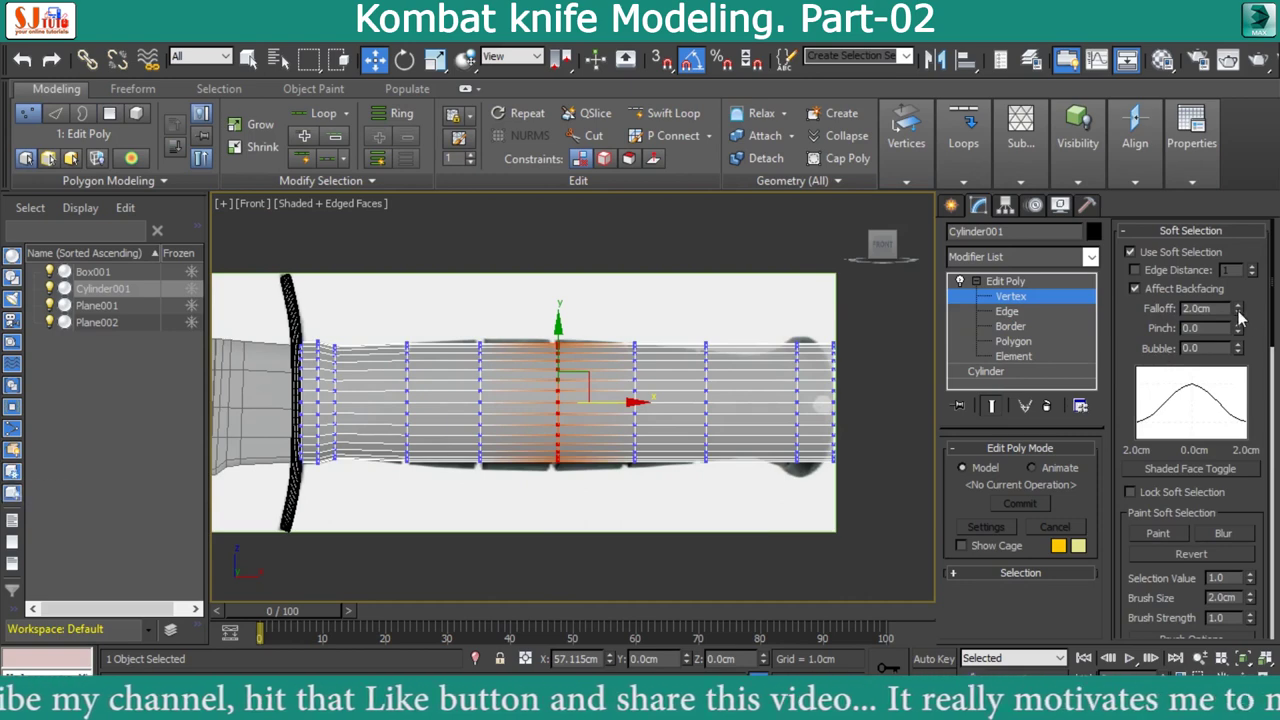
{"action": "left_click", "coordinate": [1243, 317]}
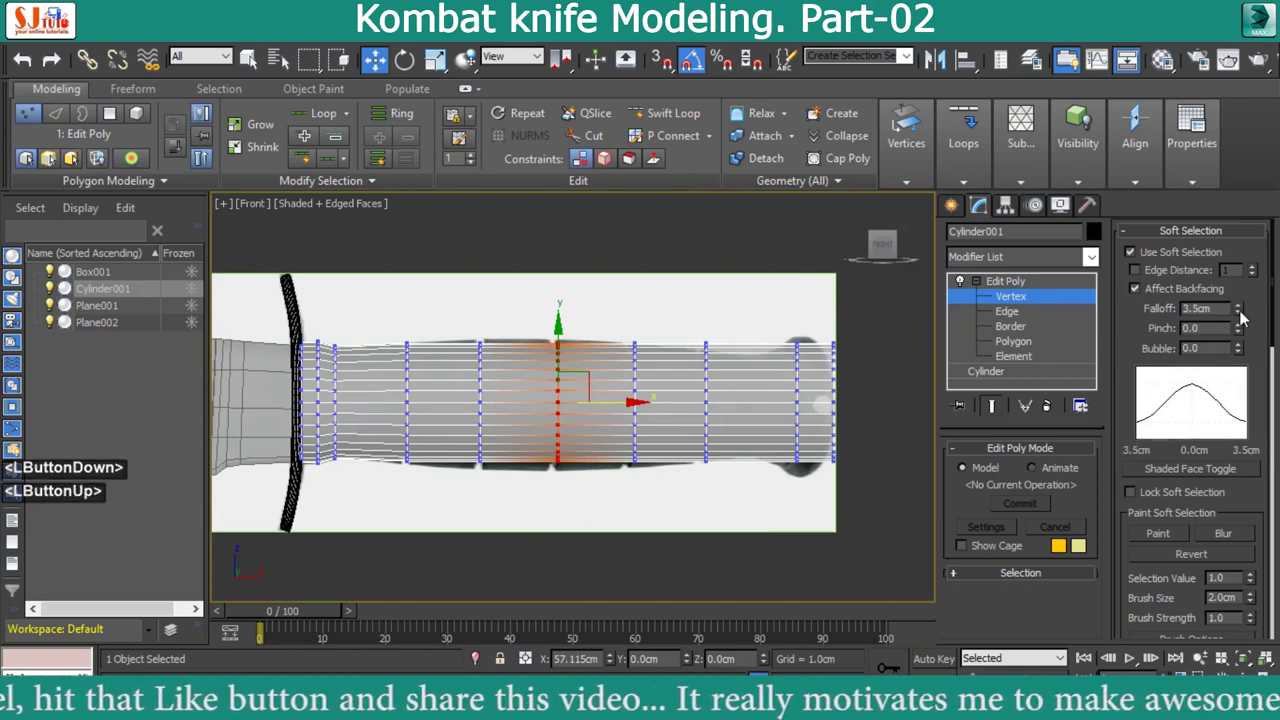
{"action": "double_click", "coordinate": [1247, 315]}
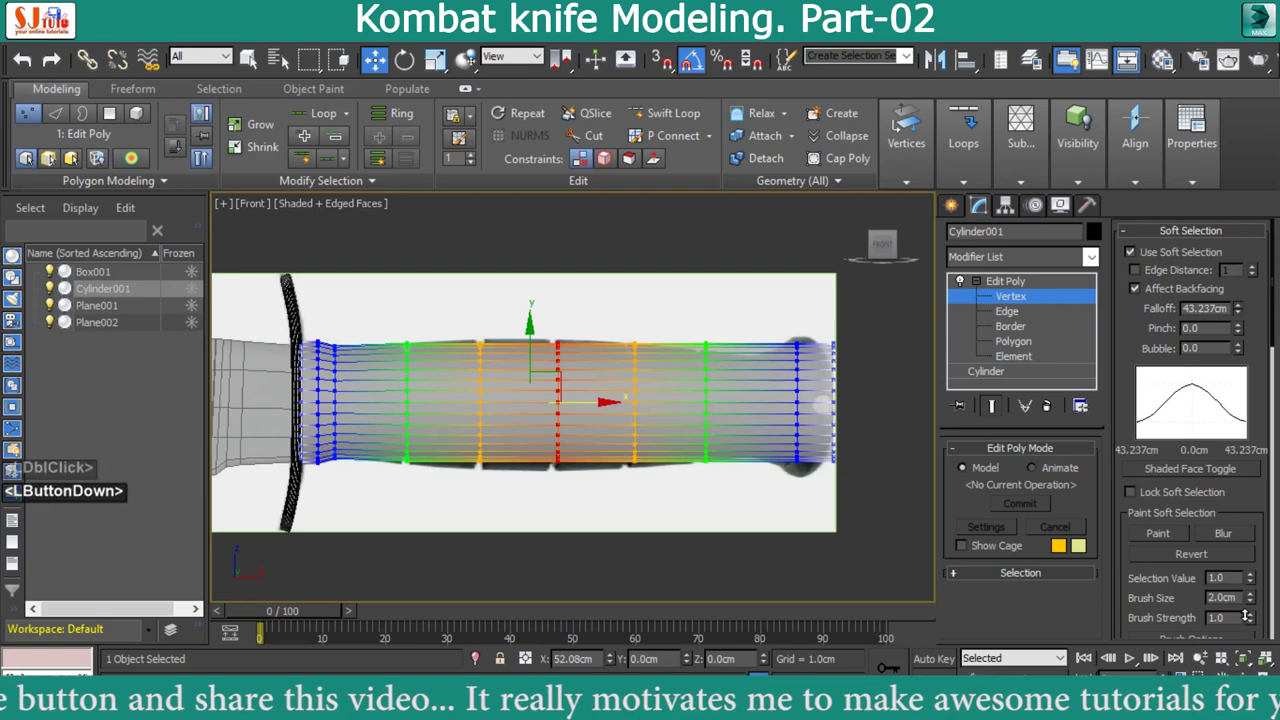
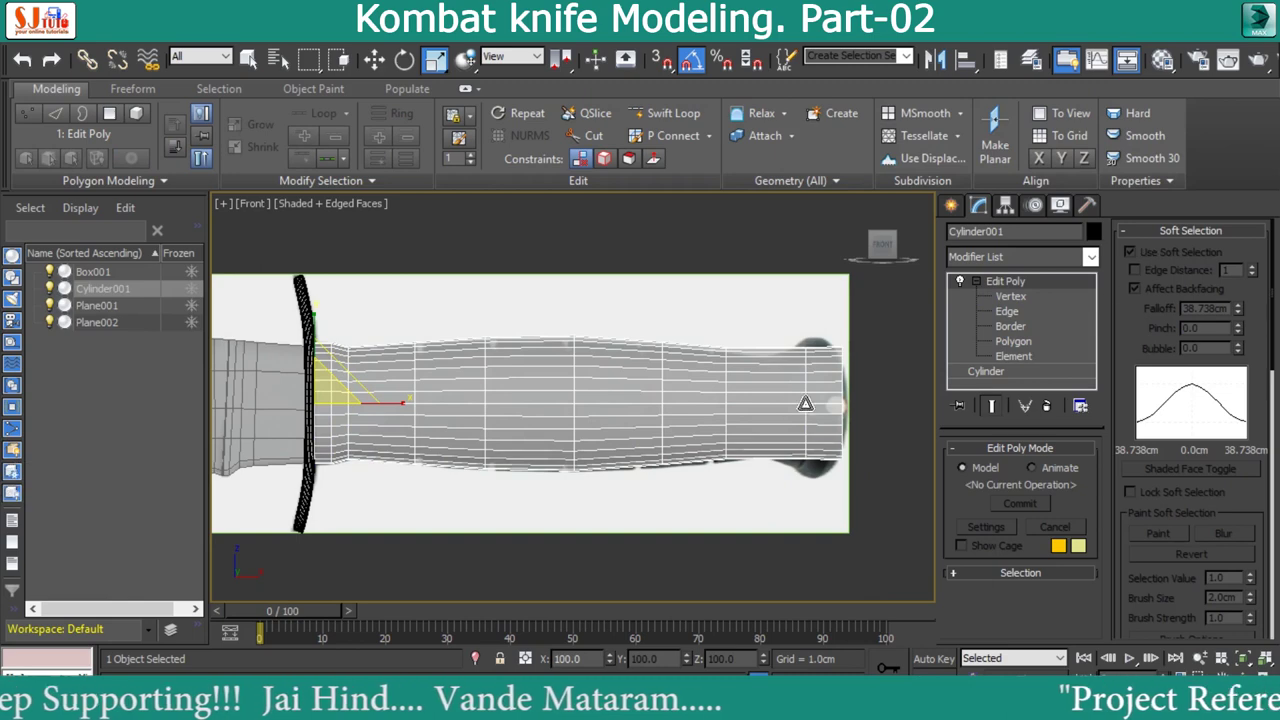
{"action": "left_click", "coordinate": [1020, 305]}
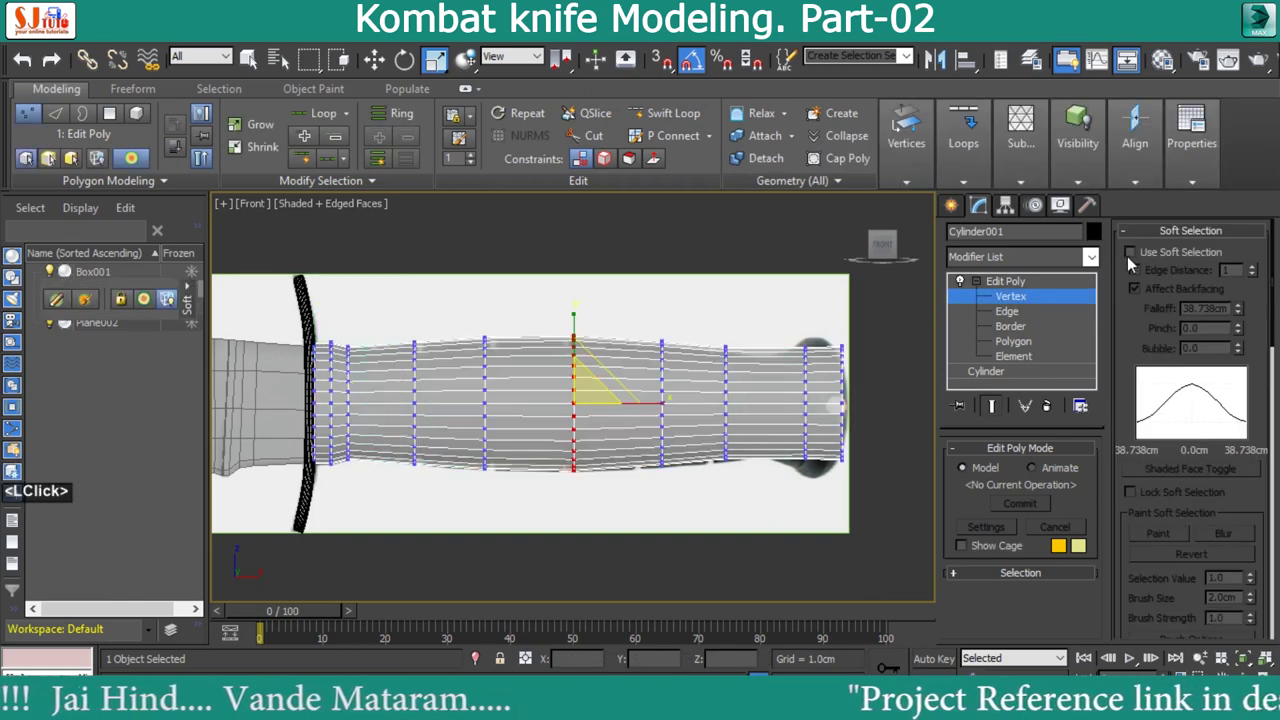
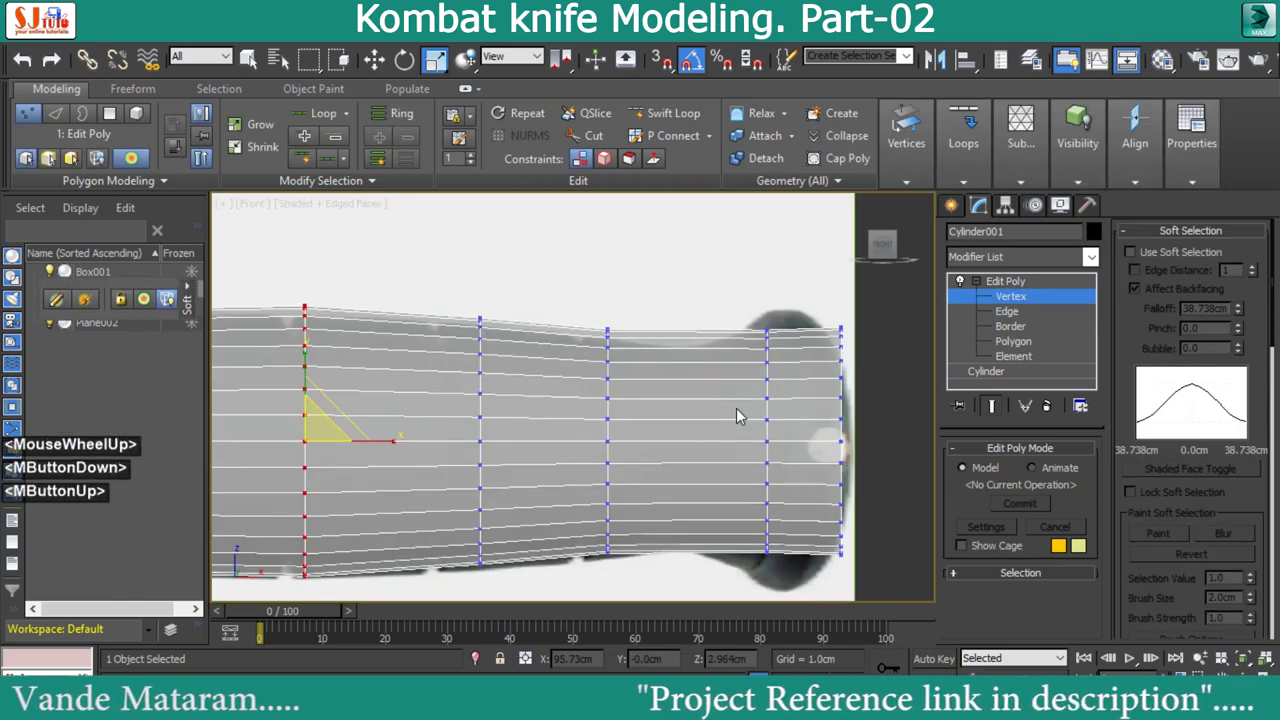
{"action": "key", "text": "F9"}
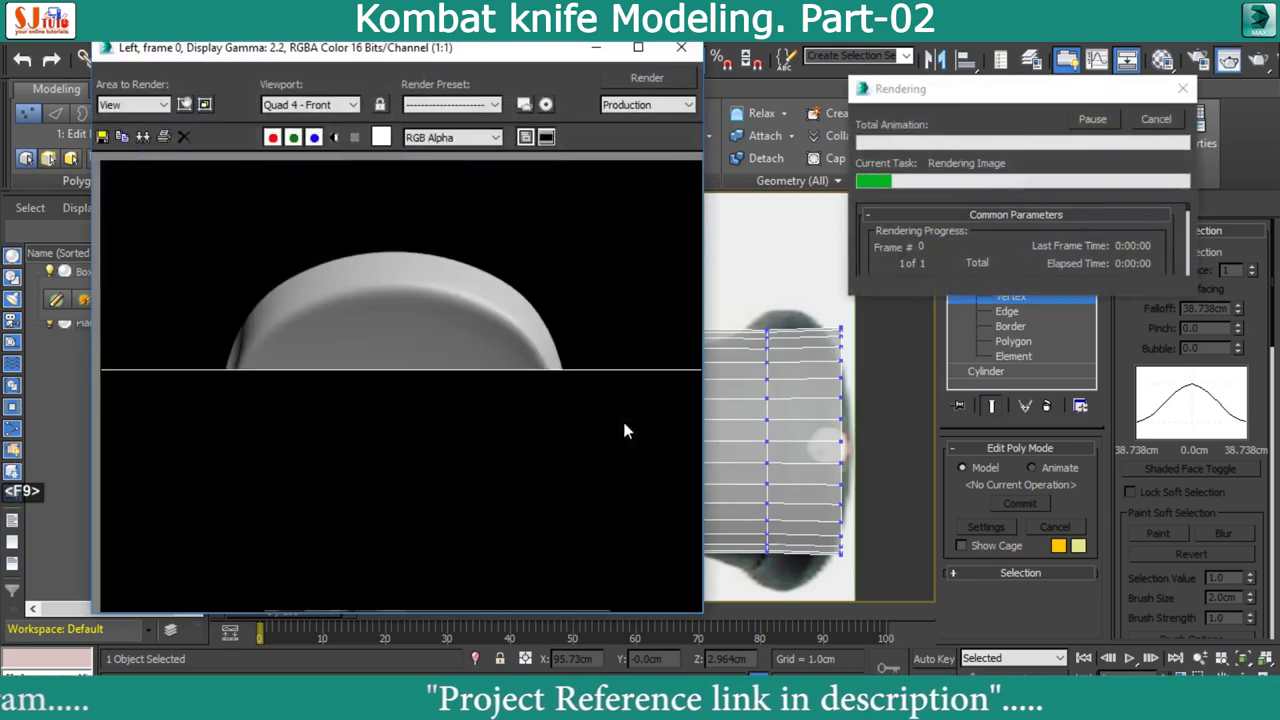
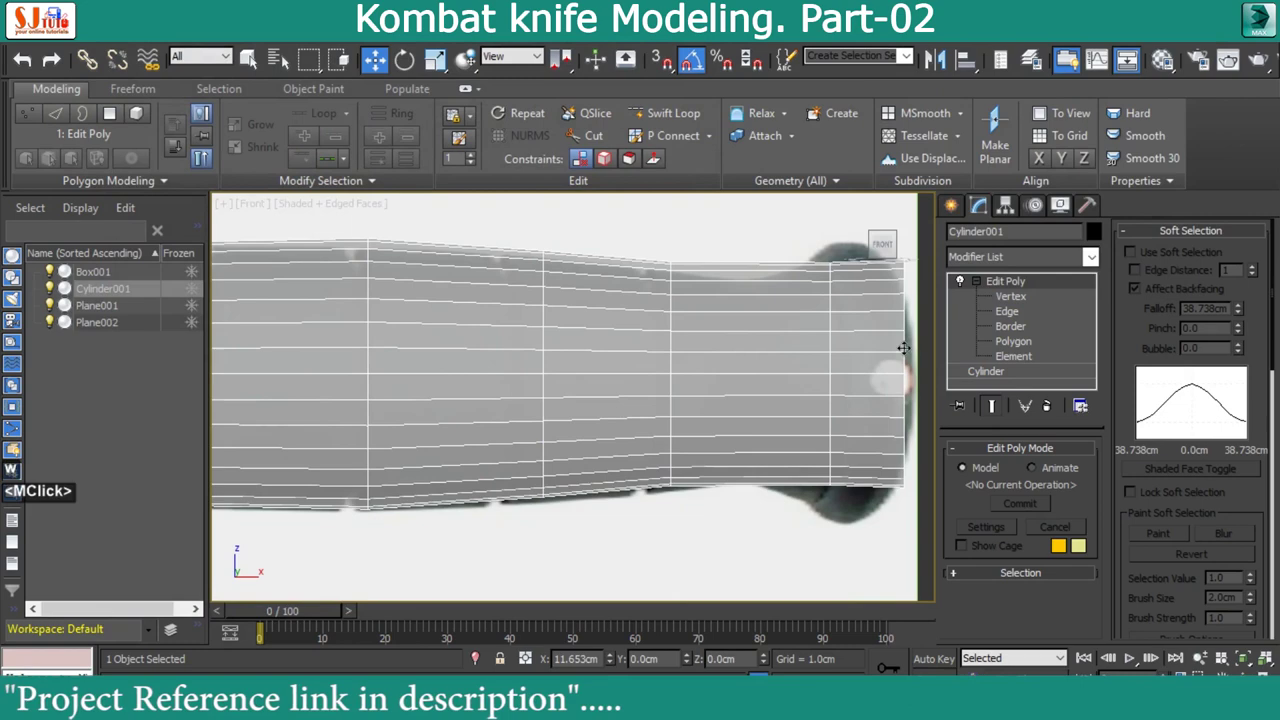
Select a vertex loop near the handle's rear and scale it inward to taper toward the pommel
{"action": "left_click", "coordinate": [632, 534]}
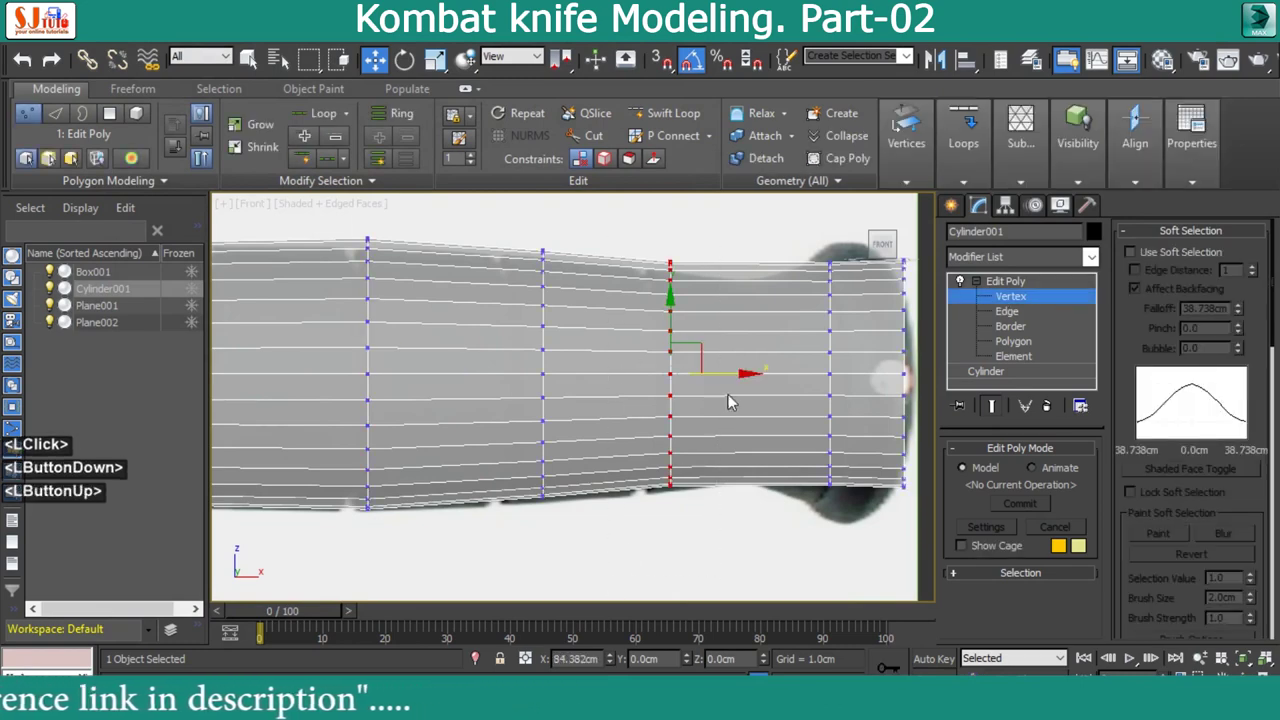
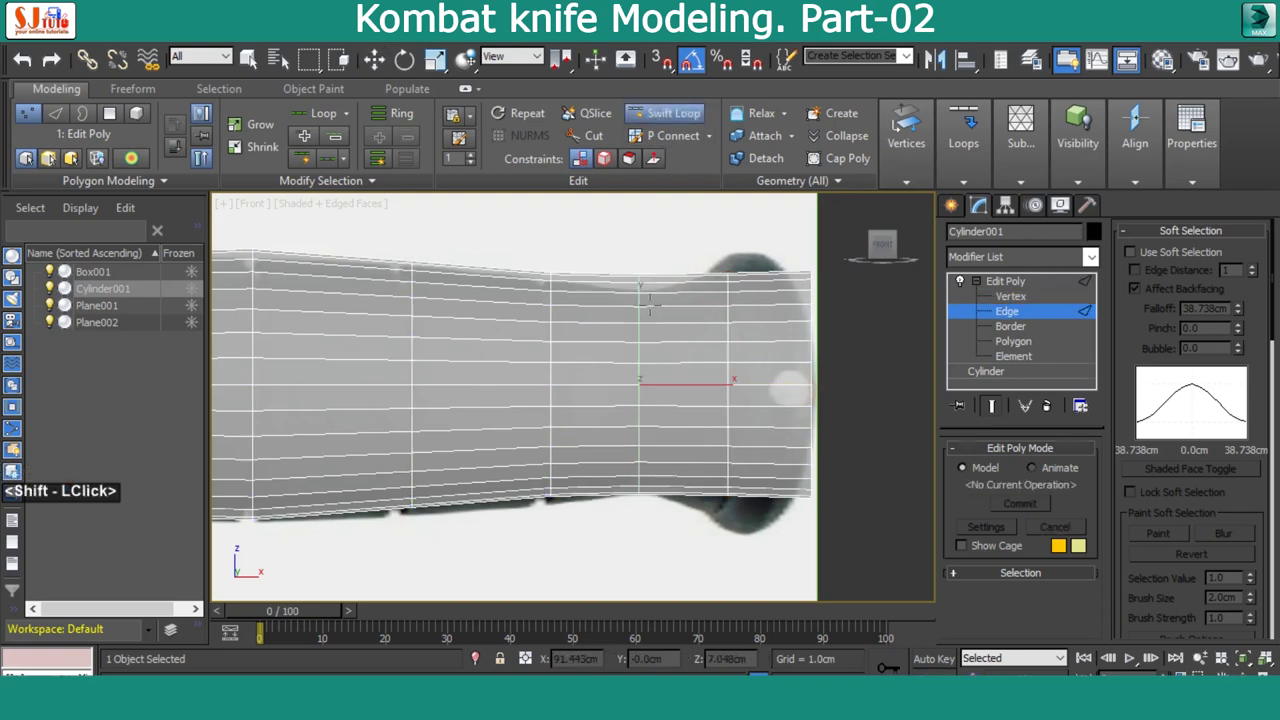
Scale the rear edge loop outward into a flare and insert Swift Loops near it, undoing a stray loop
{"action": "left_click", "coordinate": [670, 358]}
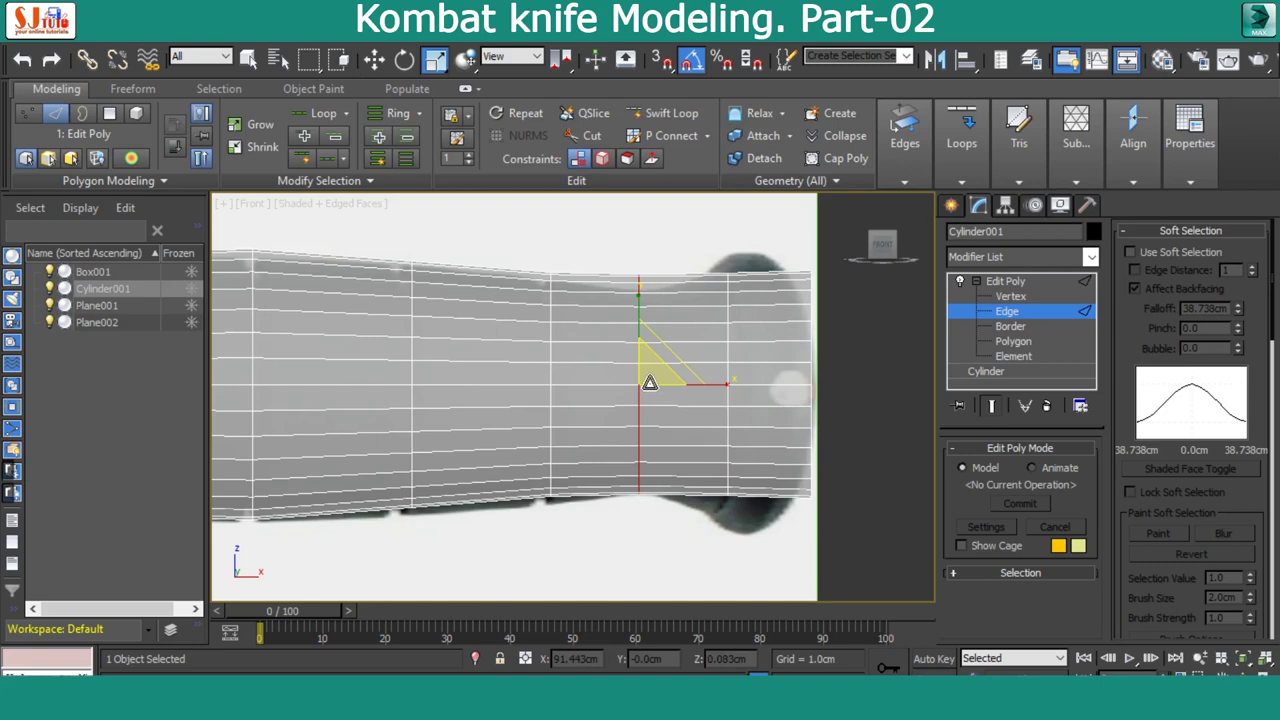
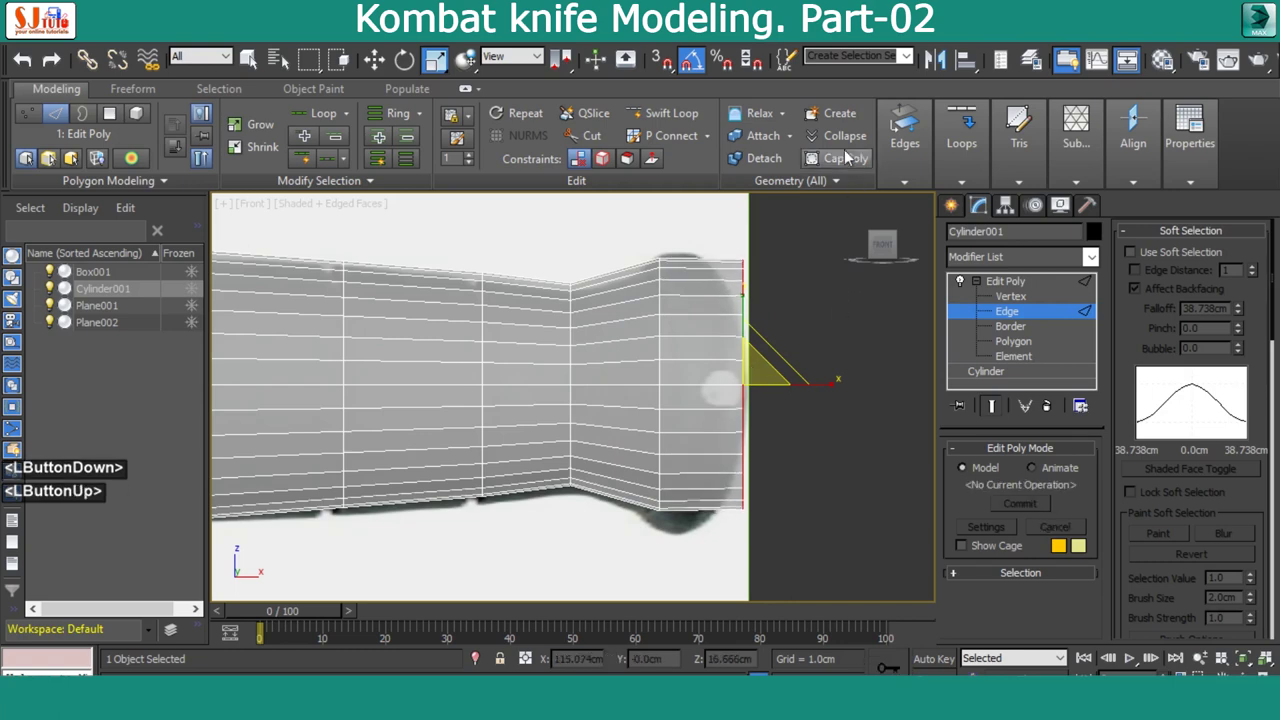
{"action": "left_click", "coordinate": [685, 113]}
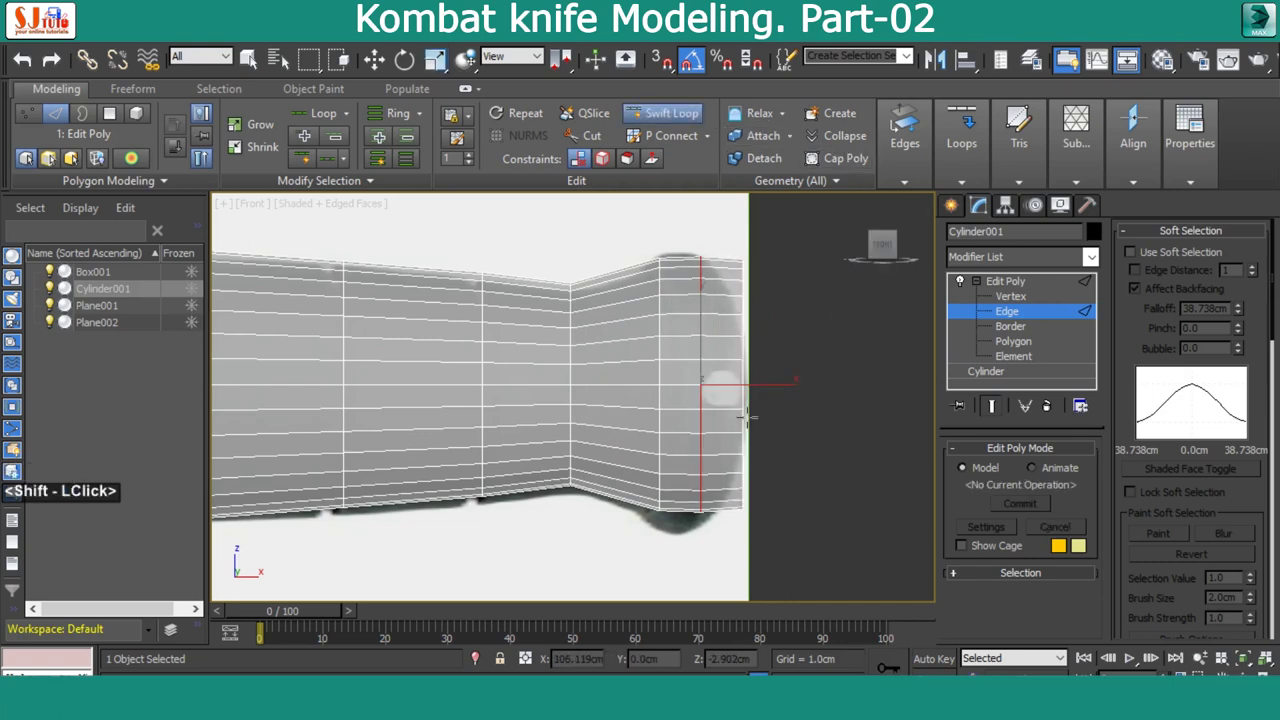
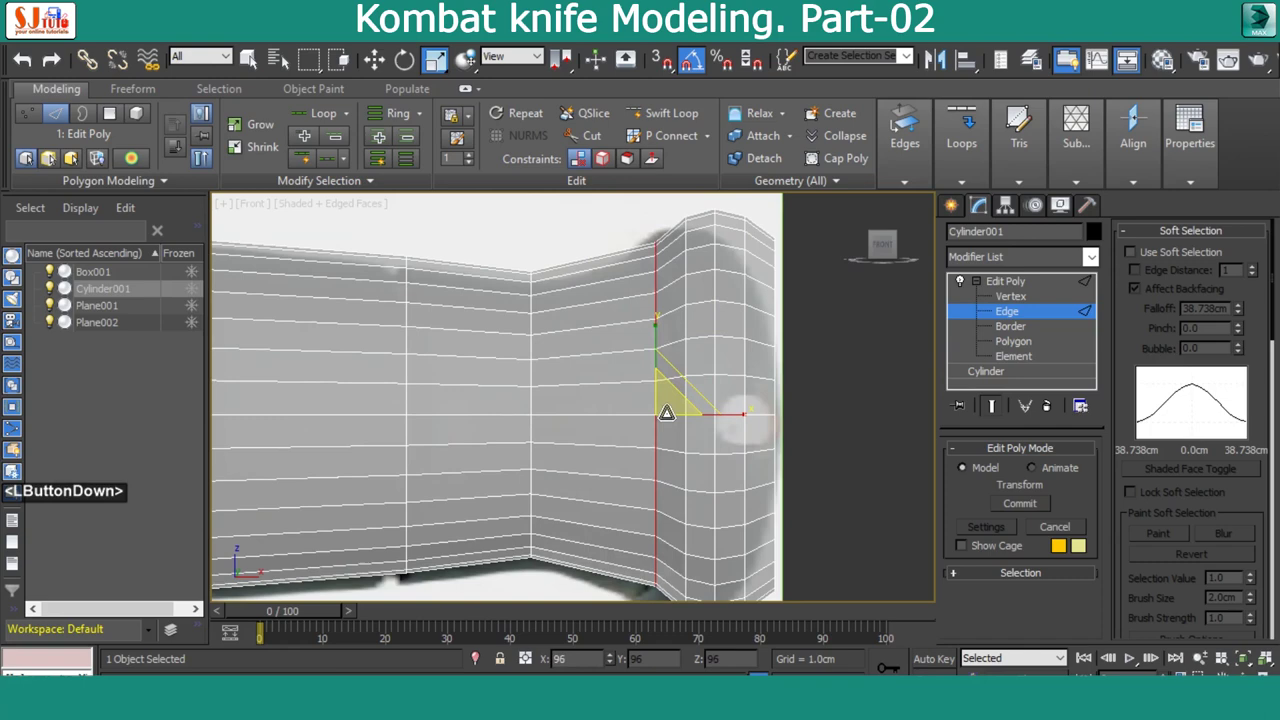
{"action": "key", "text": "ctrl+z"}
{"action": "key", "text": "ctrl+z"}
{"action": "middle_click", "coordinate": [754, 376]}
{"action": "scroll", "scroll_direction": "down", "scroll_amount": 3}
Select vertex loops at the flared end and scale them to shape the pommel
{"action": "left_click", "coordinate": [661, 423]}
{"action": "scroll", "scroll_direction": "up", "scroll_amount": 3}
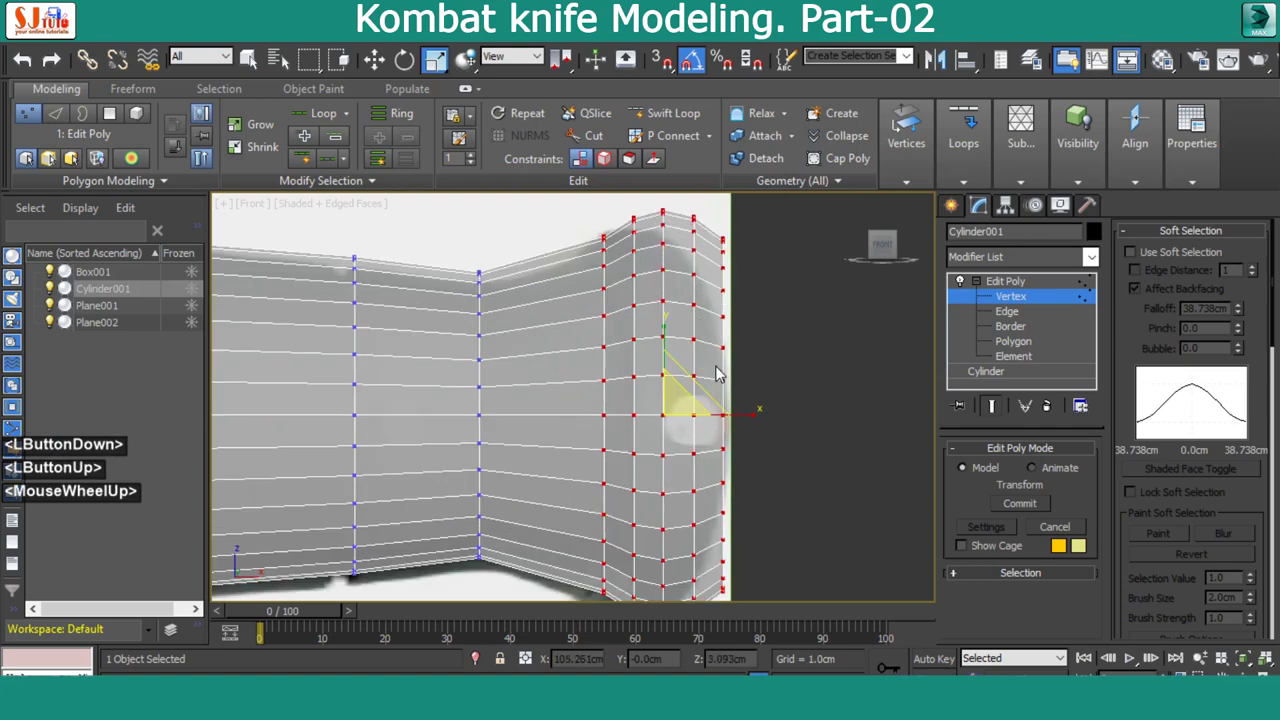
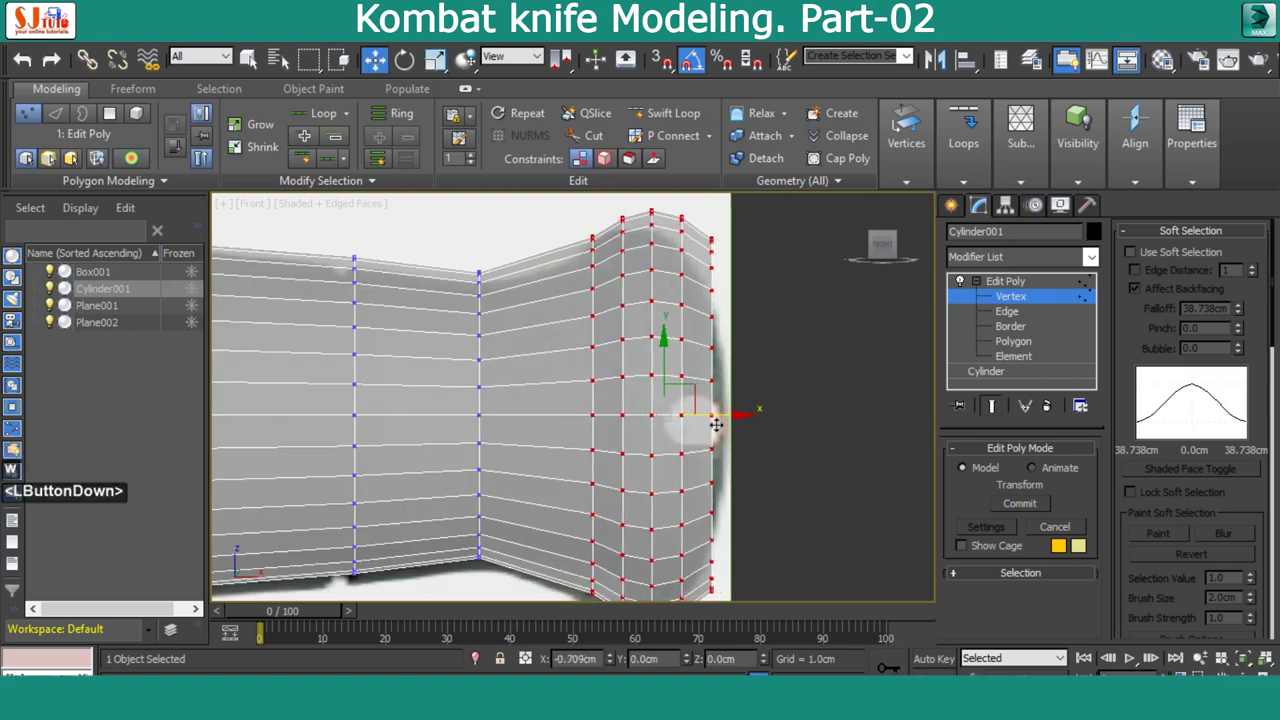
{"action": "left_click", "coordinate": [582, 230]}
{"action": "left_click", "coordinate": [609, 408]}
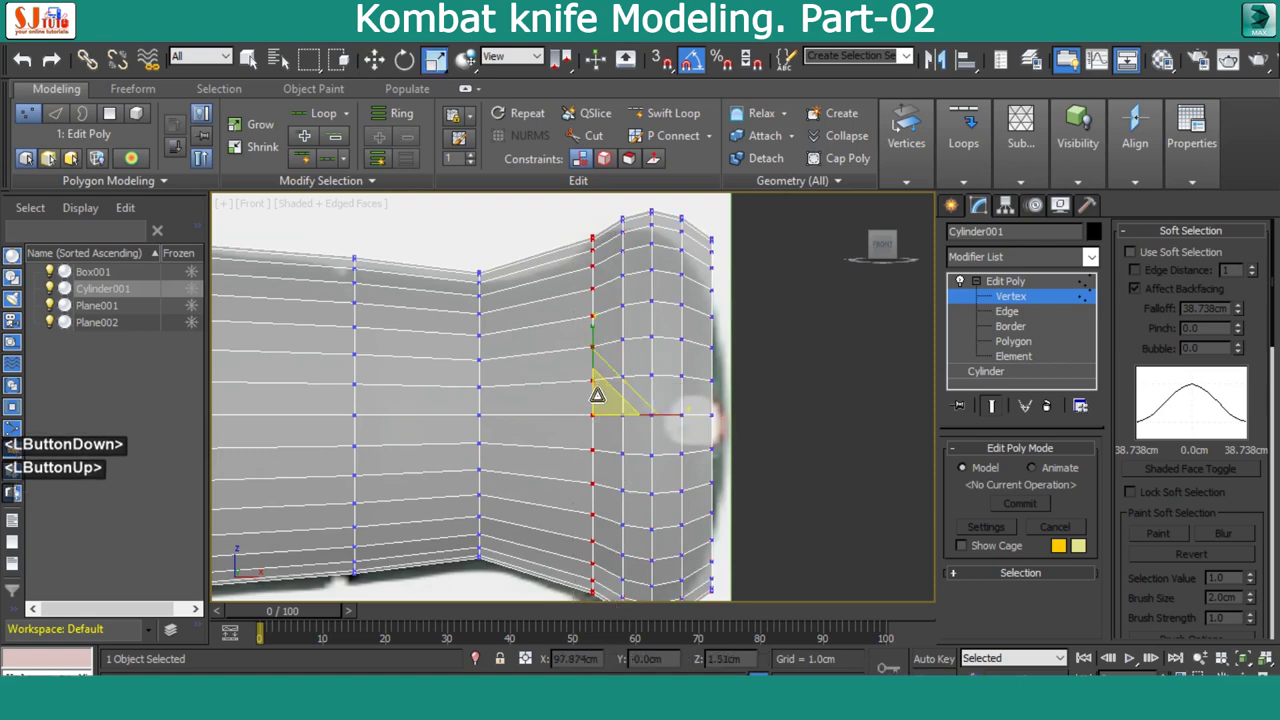
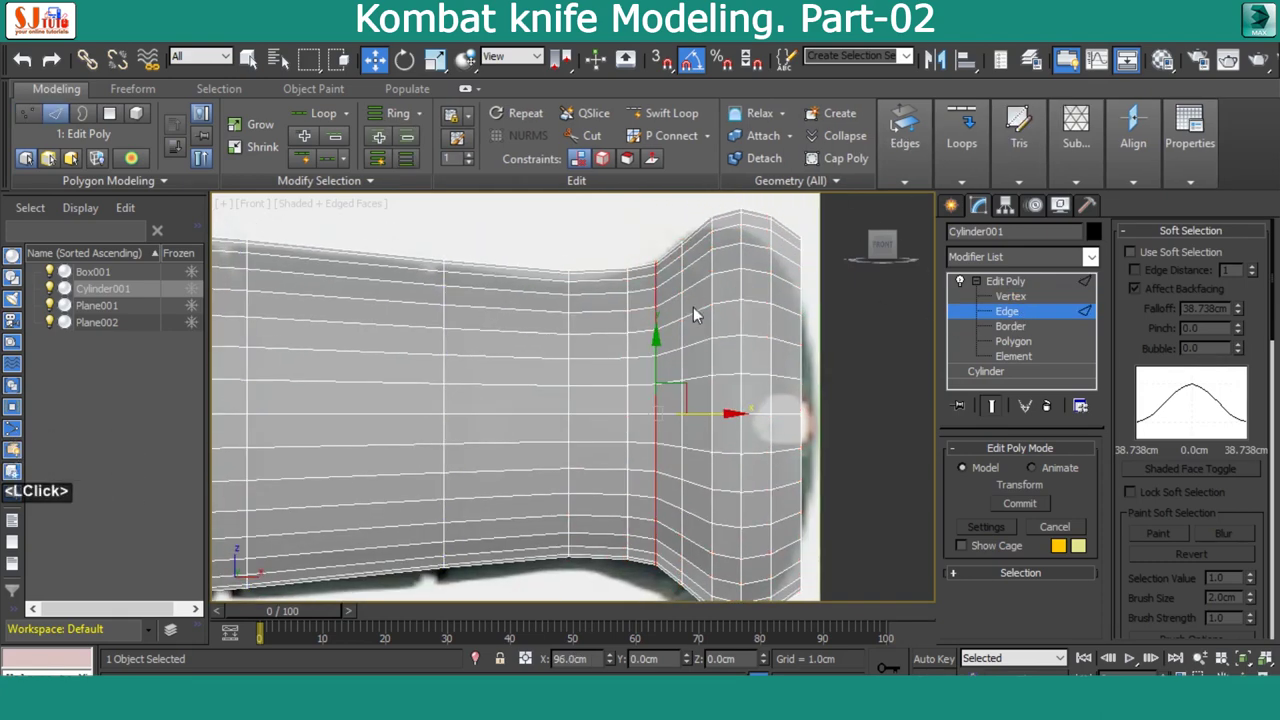
Extrude the edge loop at the flare base inward by -0.05 cm in Perspective, then return to the front view
{"action": "key", "text": "alt+w"}
{"action": "key", "text": "alt+w"}
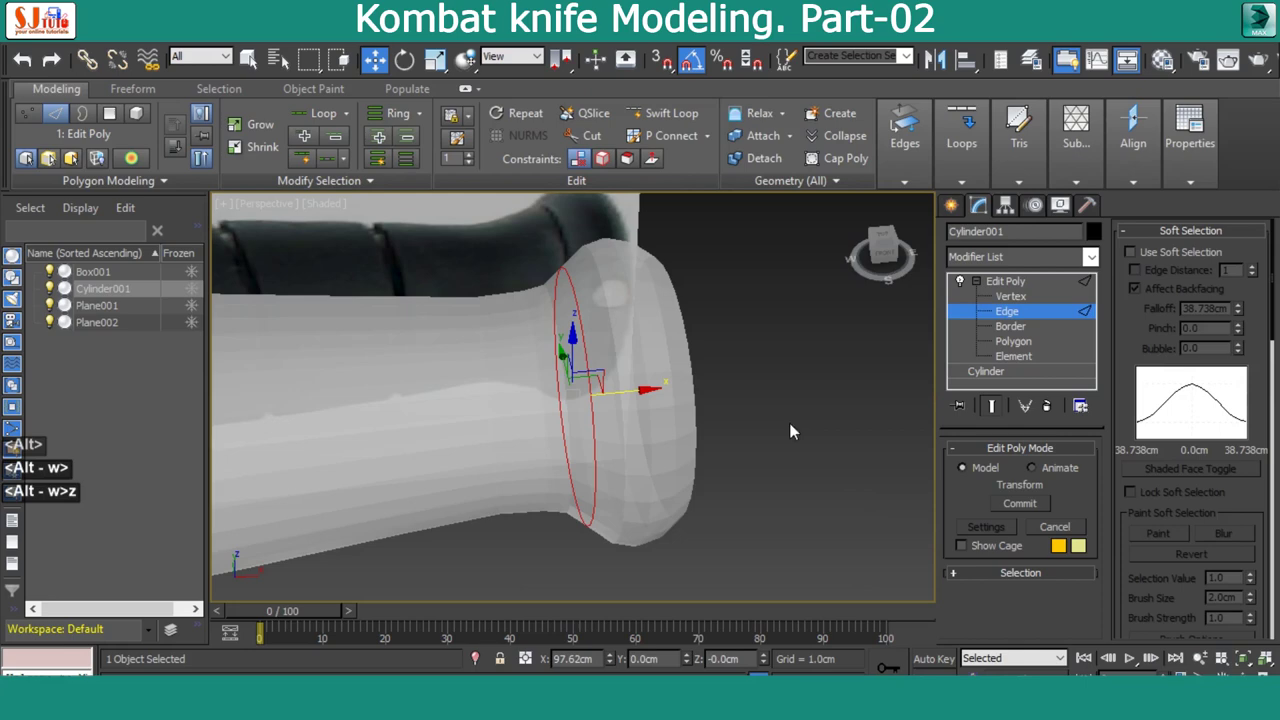
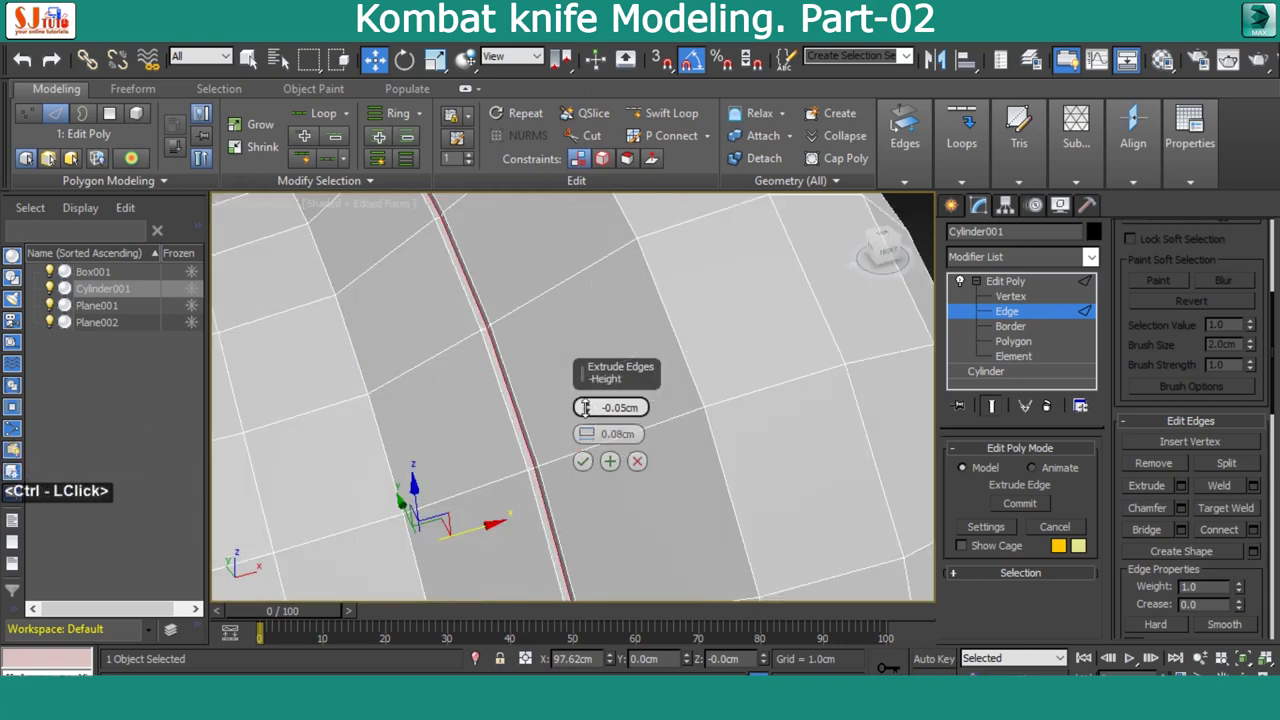
{"action": "key", "text": "alt+w"}
{"action": "key", "text": "alt+w"}
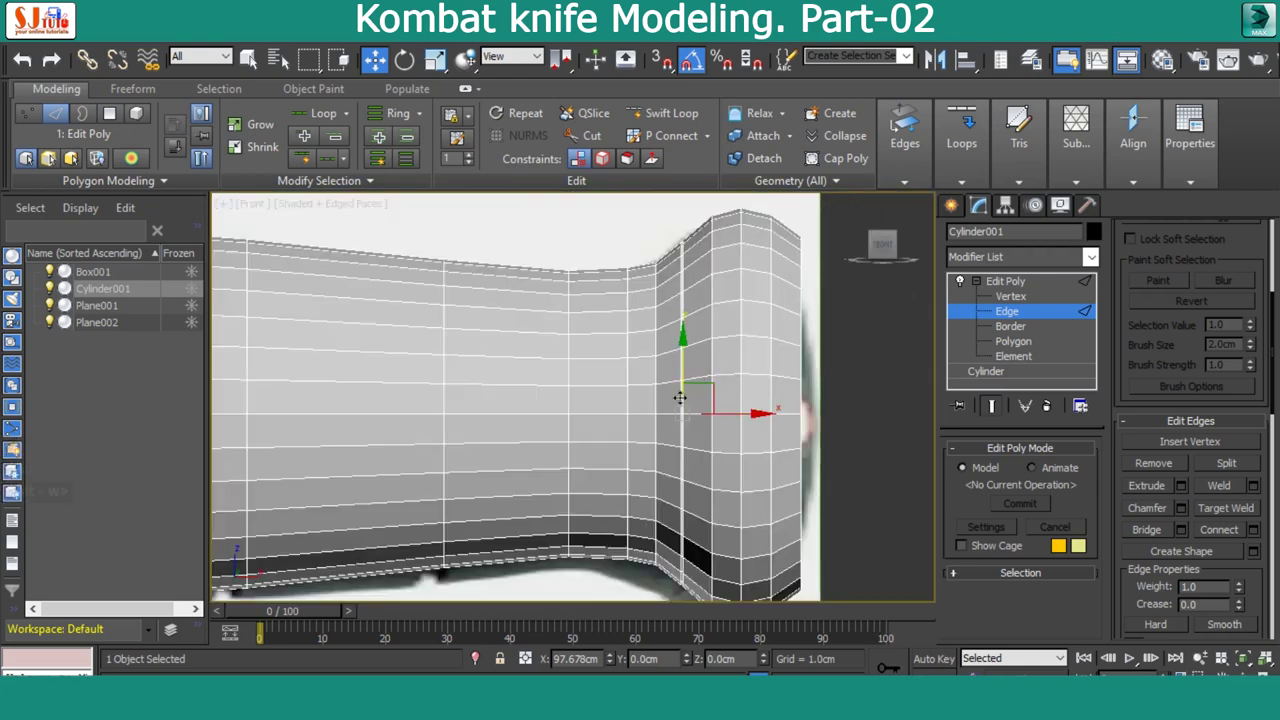
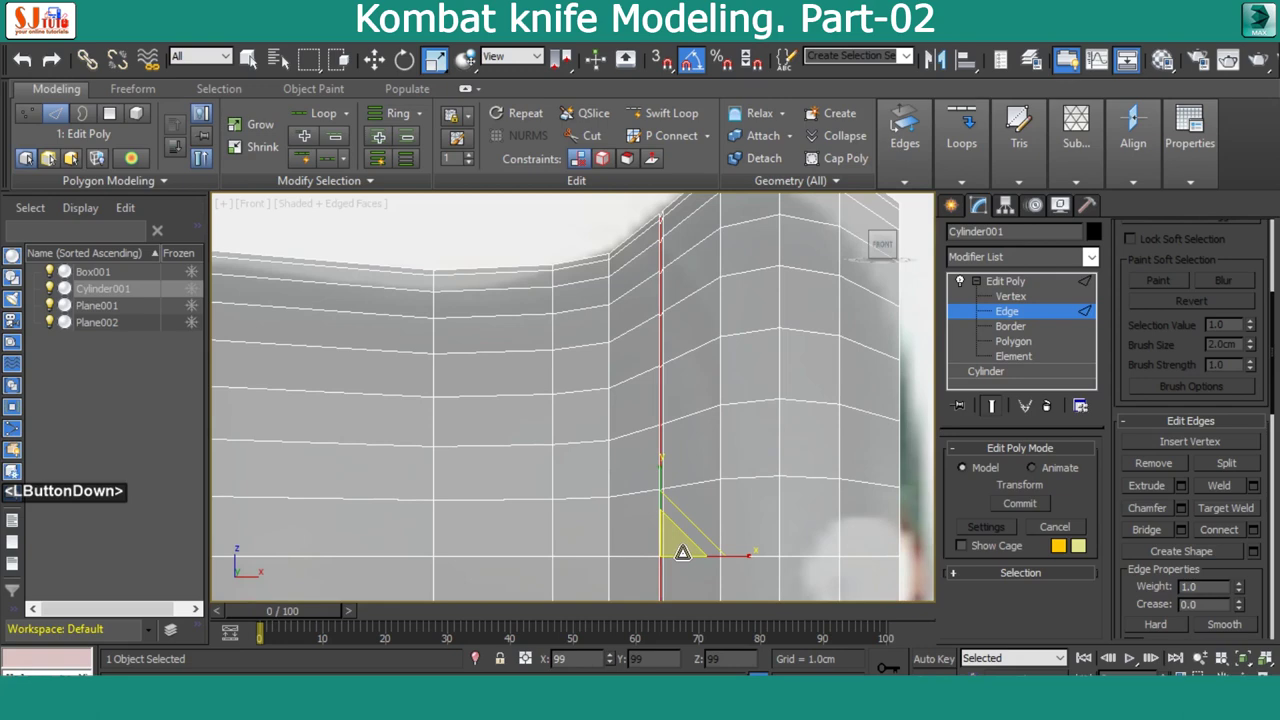
Select the rim edges of the pommel opening, cap and collapse them to a centre point, and check in Perspective
{"action": "key", "text": "alt+w"}
{"action": "key", "text": "alt+w"}
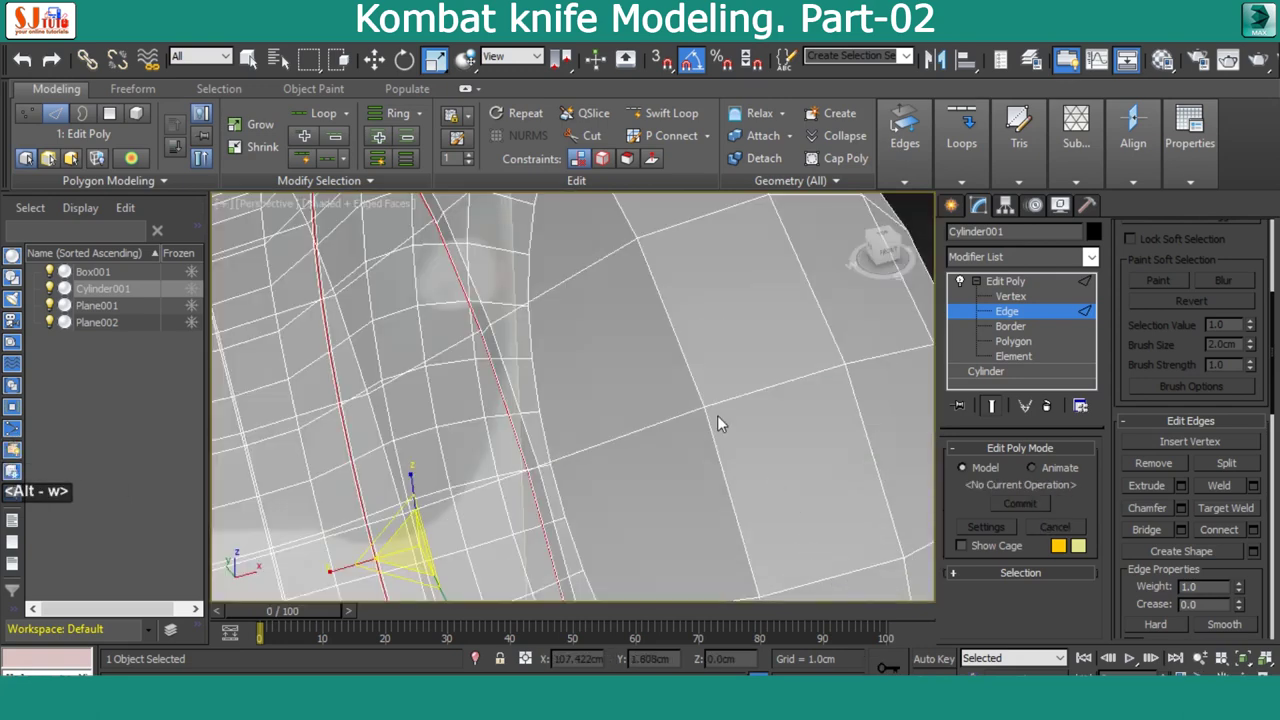
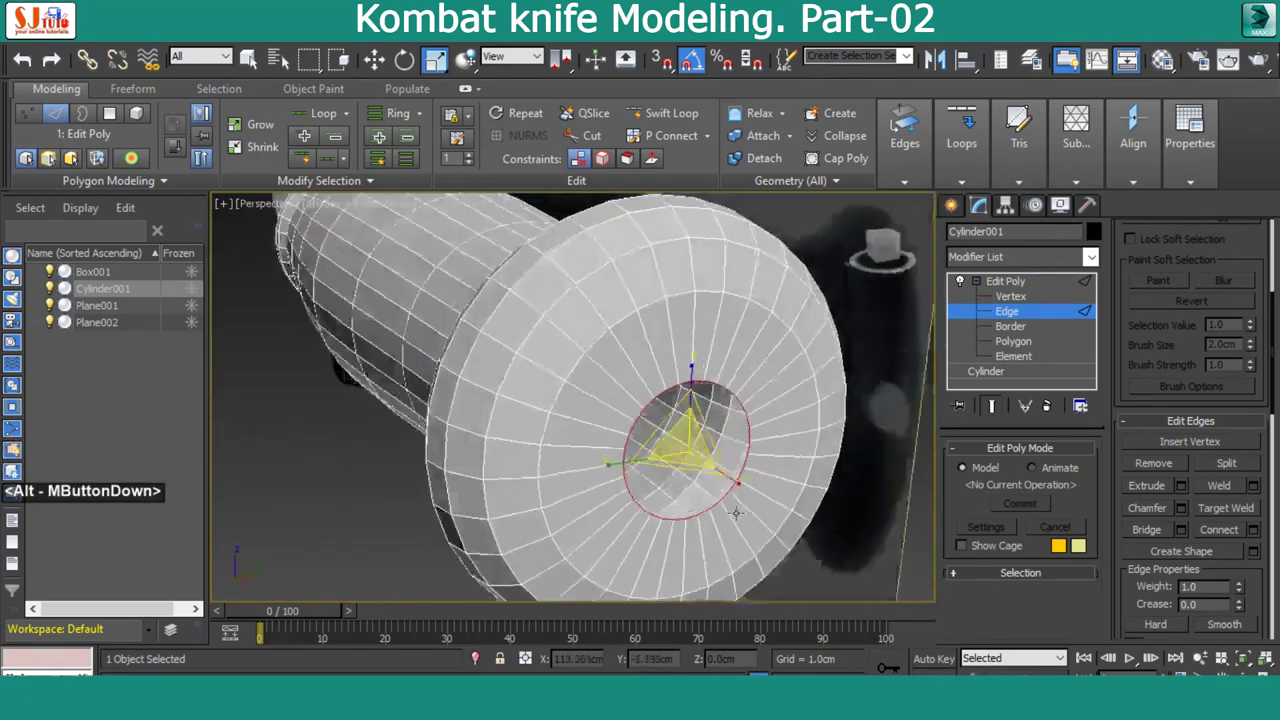
{"action": "scroll", "scroll_direction": "up", "scroll_amount": 3}
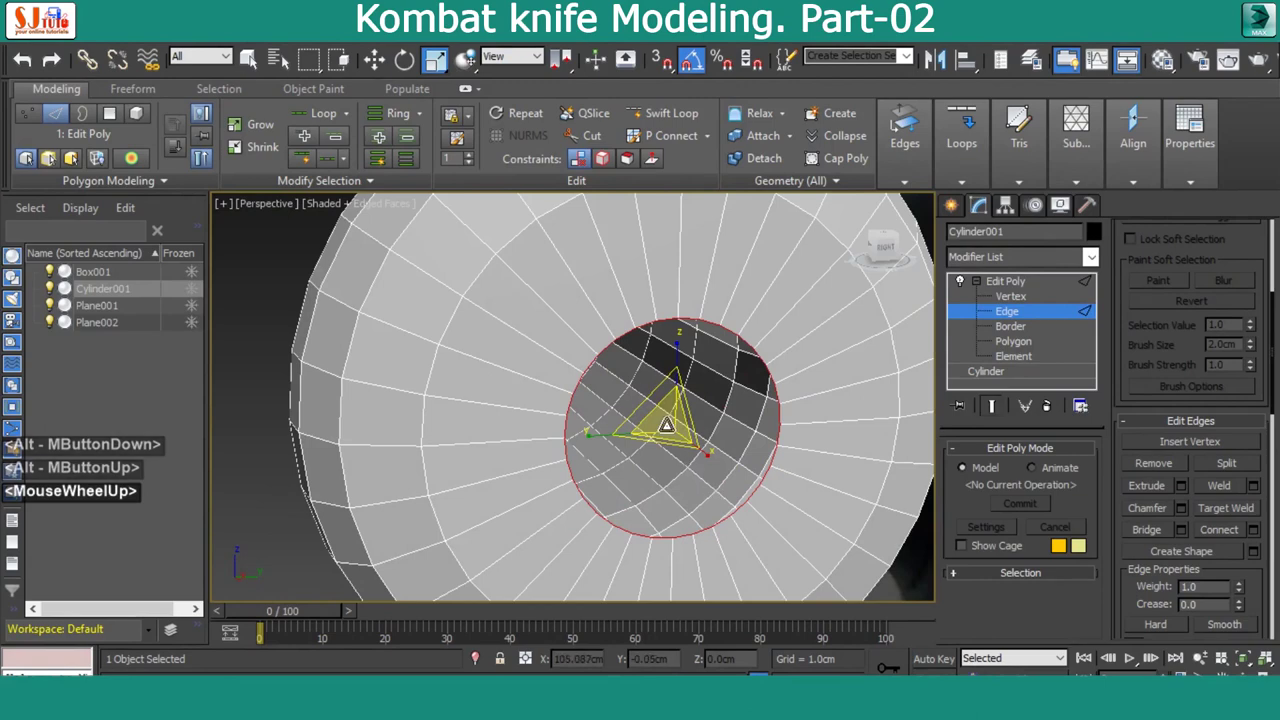
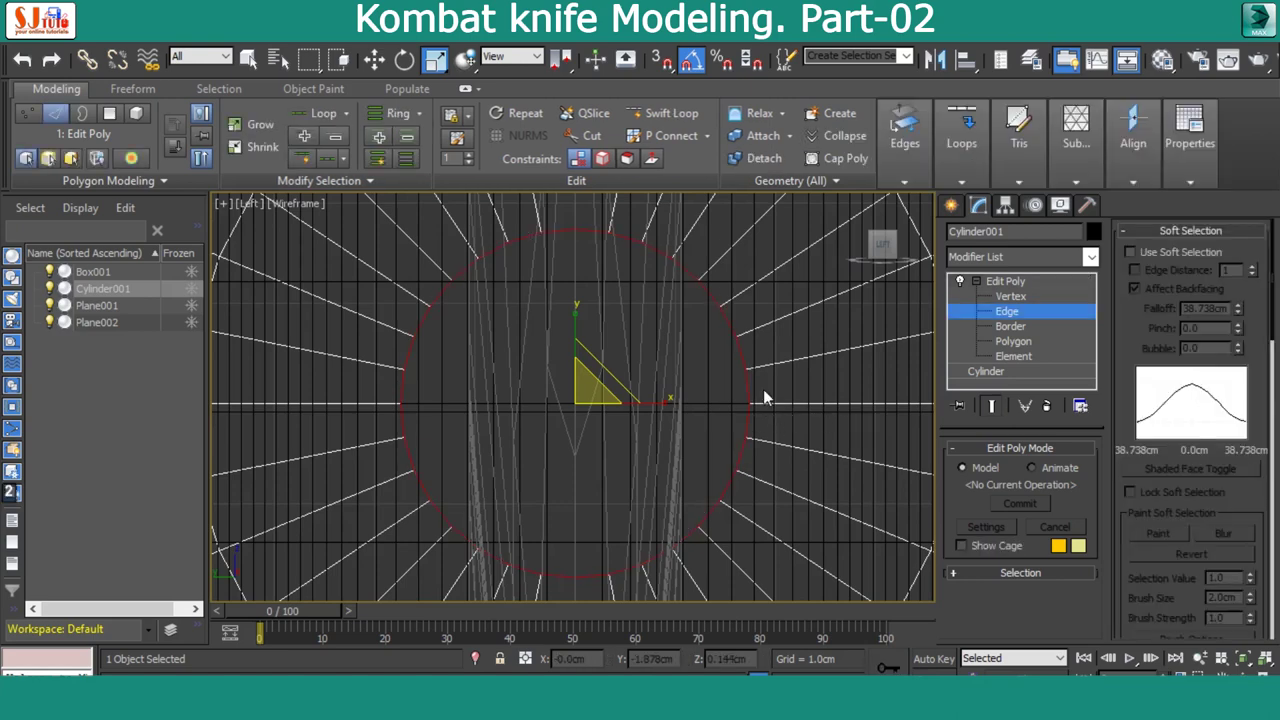
{"action": "left_click", "coordinate": [744, 399]}
{"action": "left_click", "coordinate": [395, 427]}
{"action": "left_click", "coordinate": [1158, 241]}
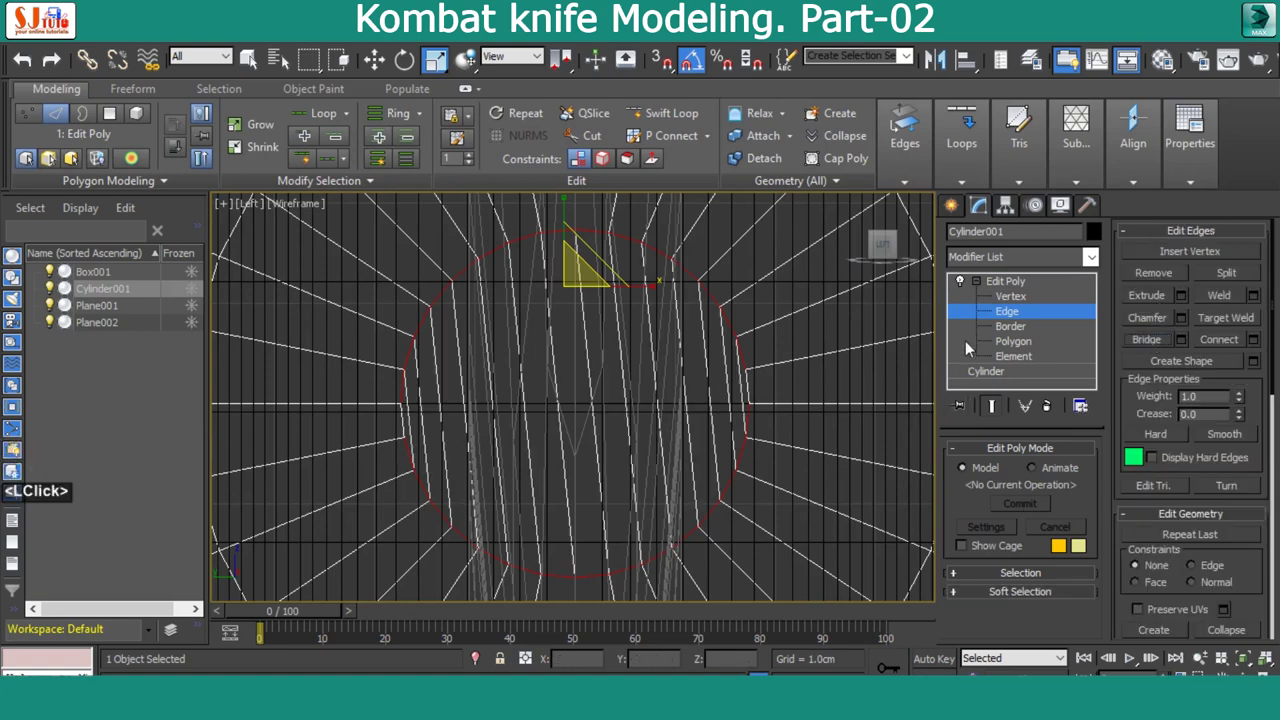
{"action": "key", "text": "alt+w"}
{"action": "key", "text": "alt+w"}
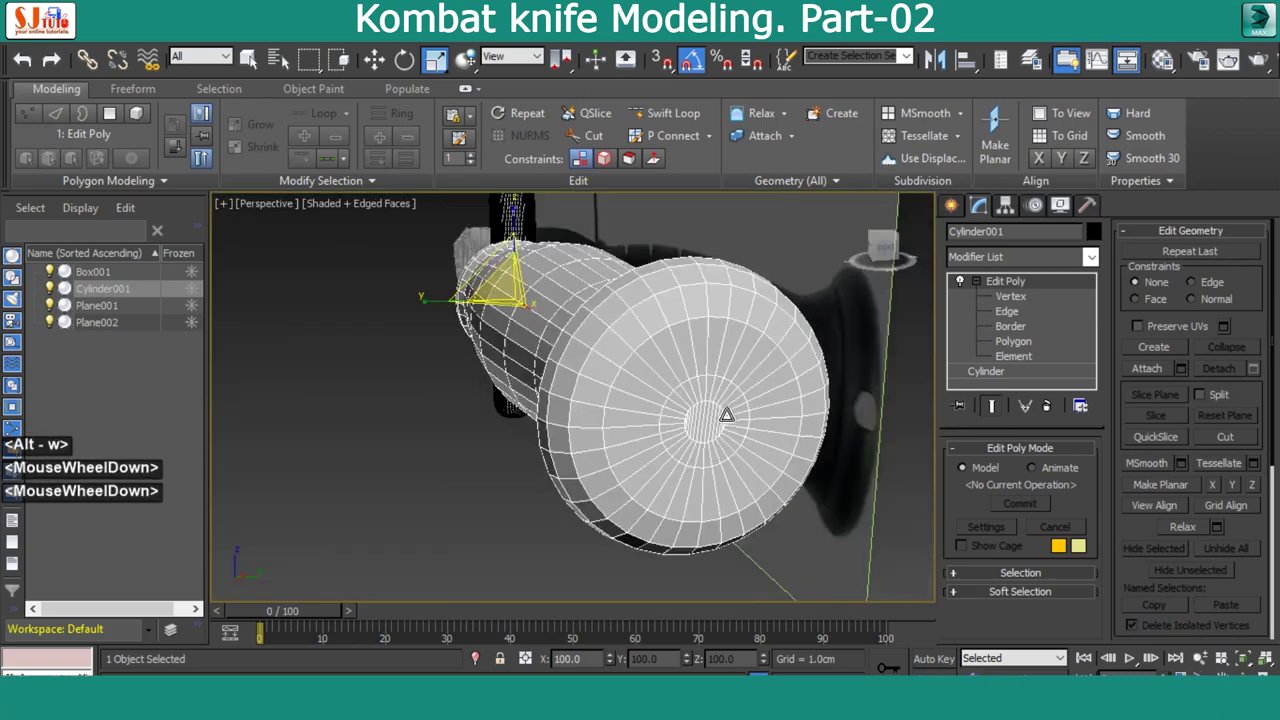
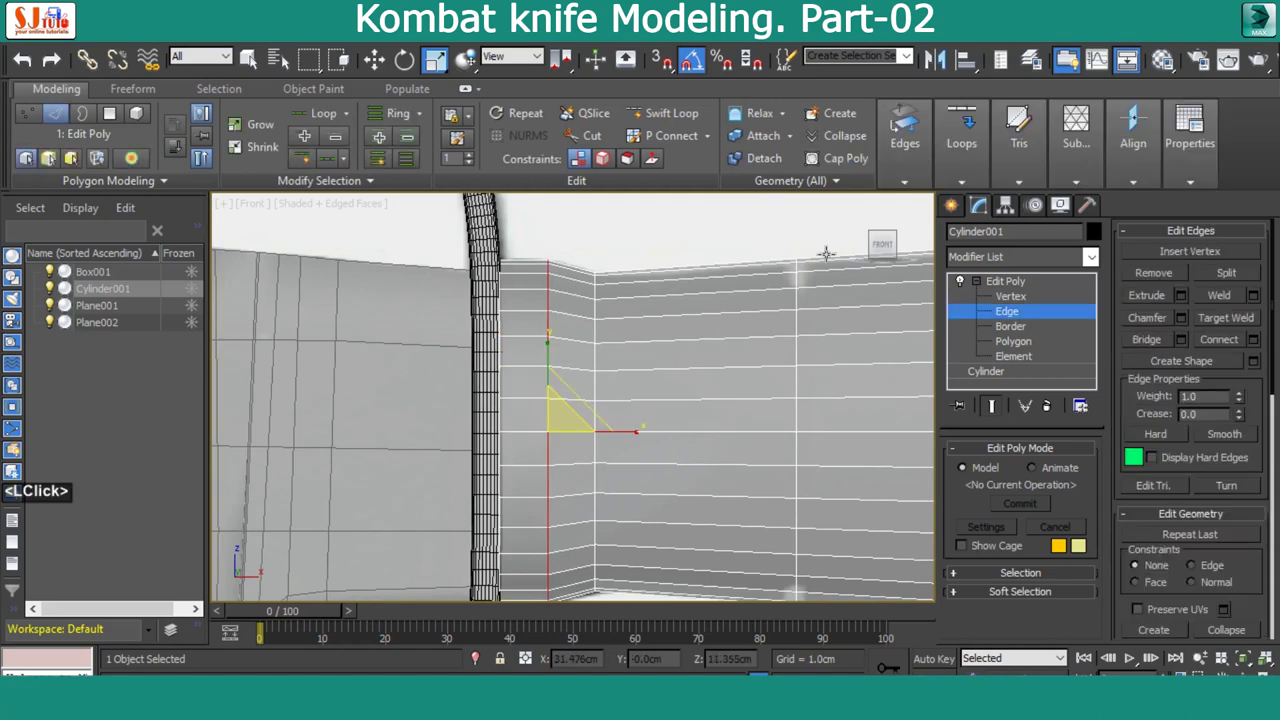
Chamfer the selected ring edge loops by about 1 cm into narrow face bands
{"action": "left_click", "coordinate": [1189, 318]}
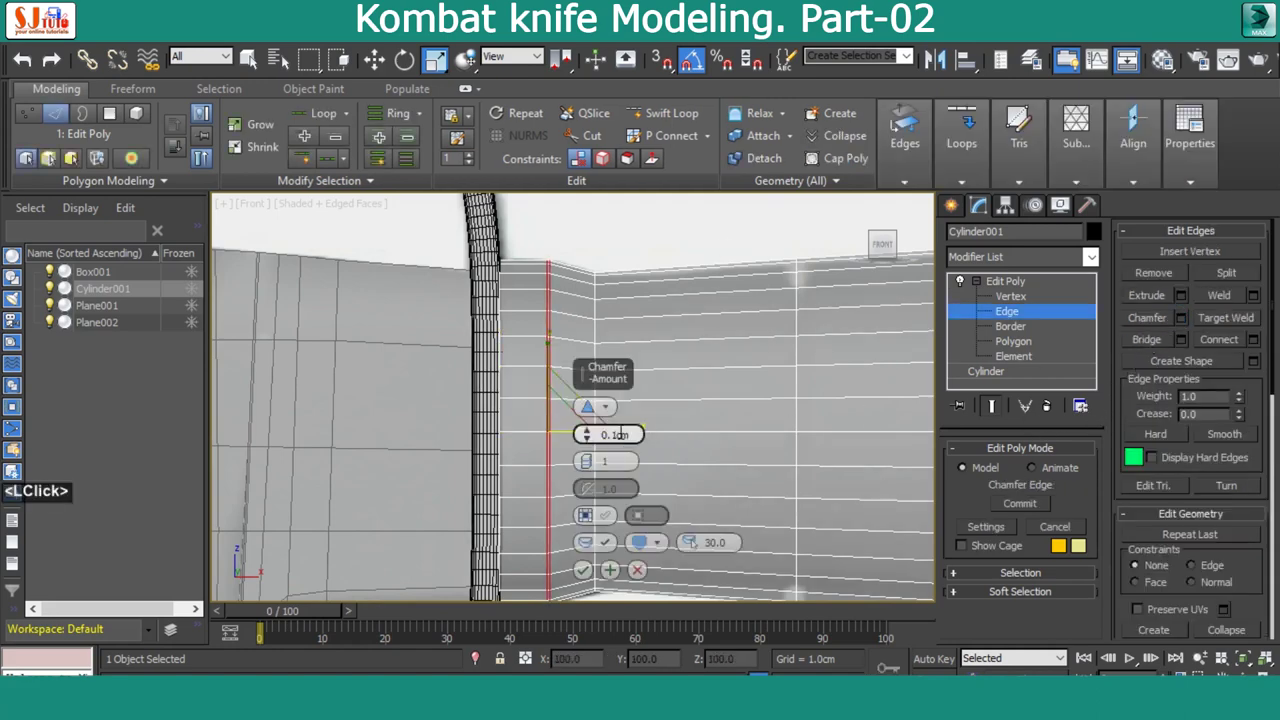
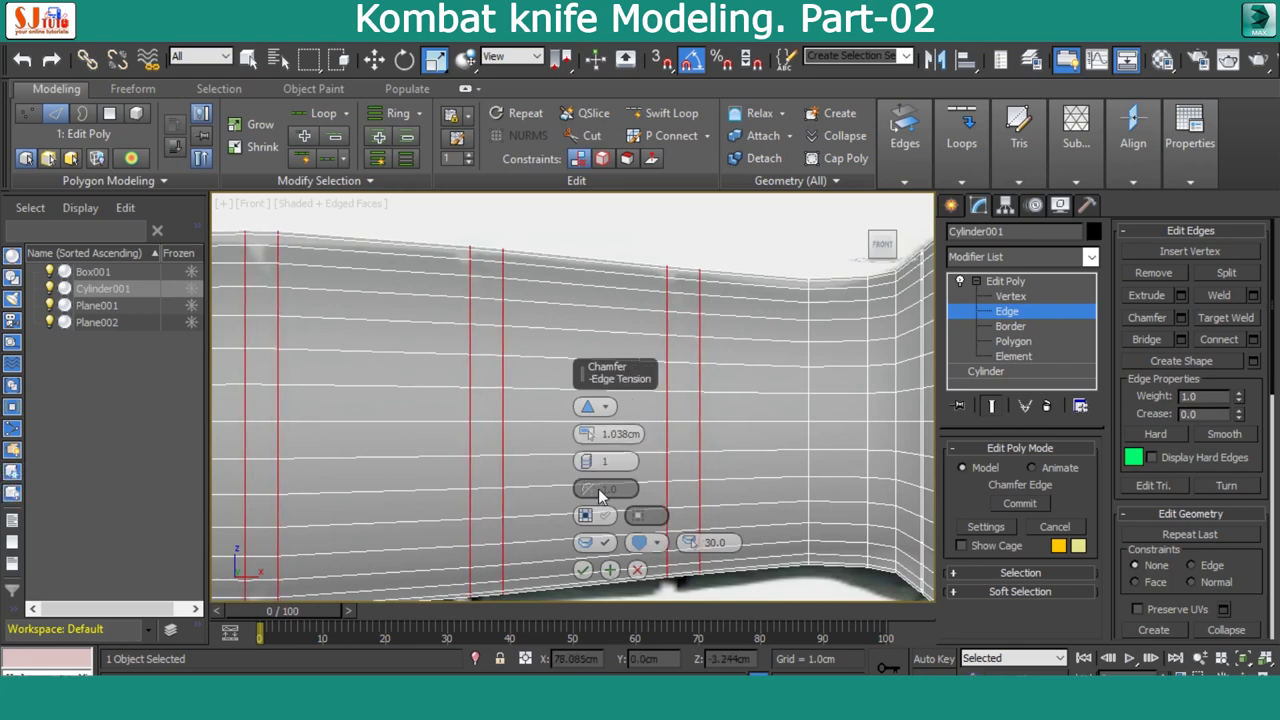
{"action": "left_click", "coordinate": [585, 582]}
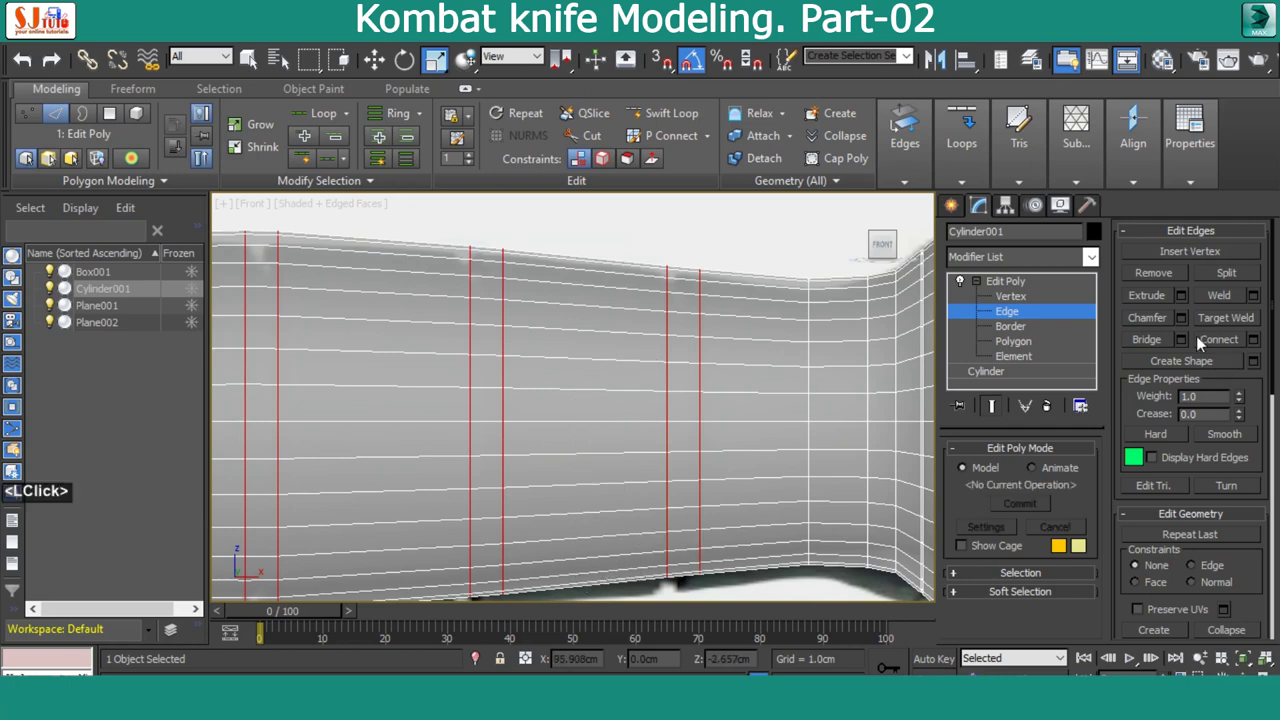
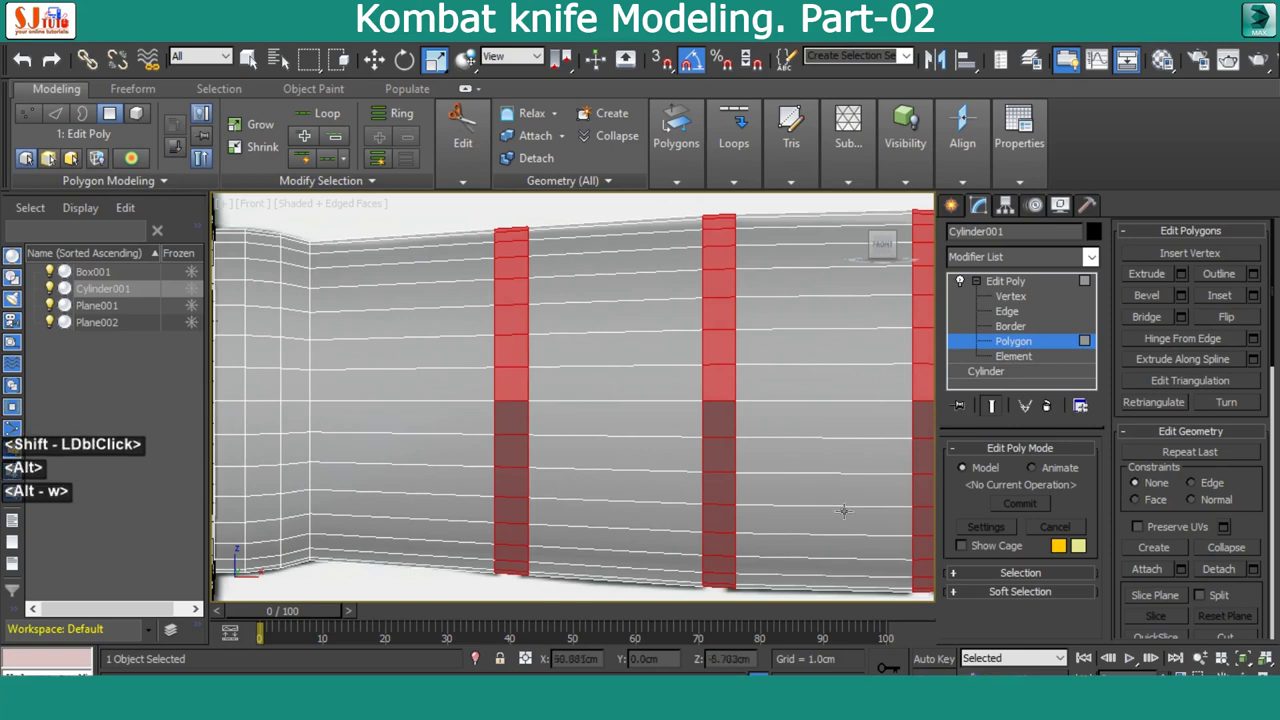
Cancel a mistaken extrude, bevel the face bands inward with negative height and outline, and inspect the grooves
{"action": "key", "text": "alt+w"}
{"action": "key", "text": "alt+x"}
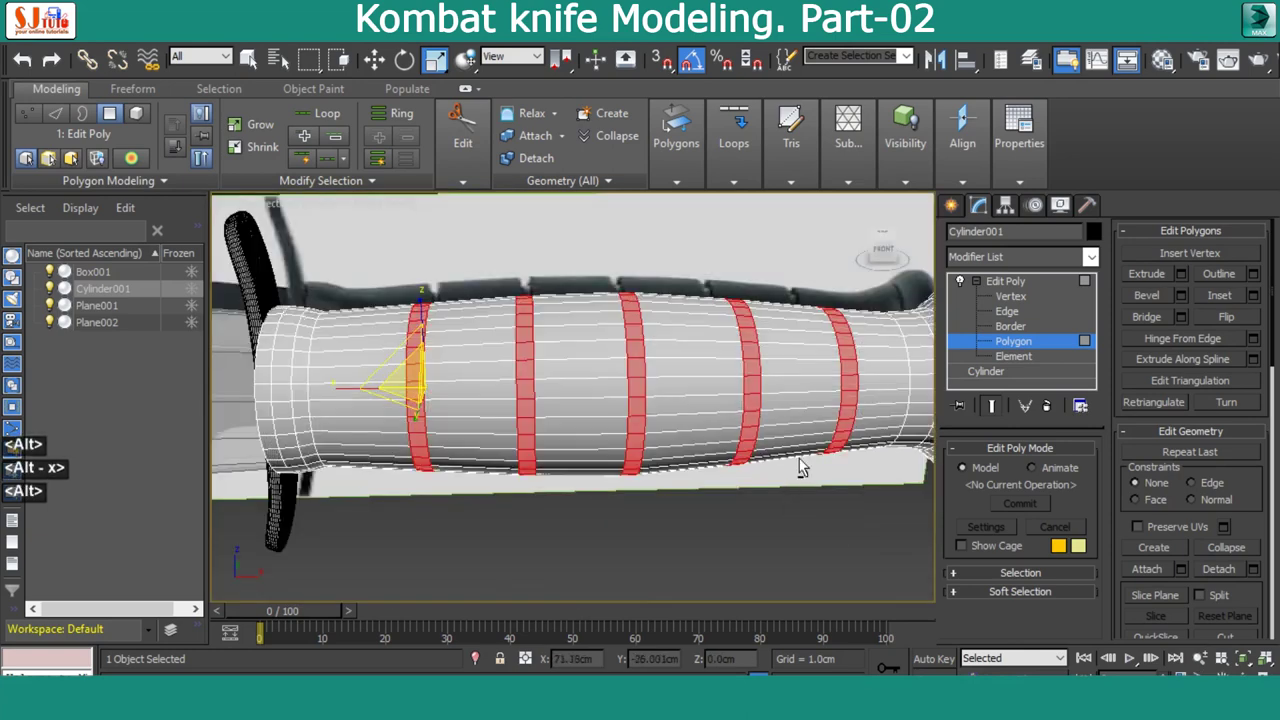
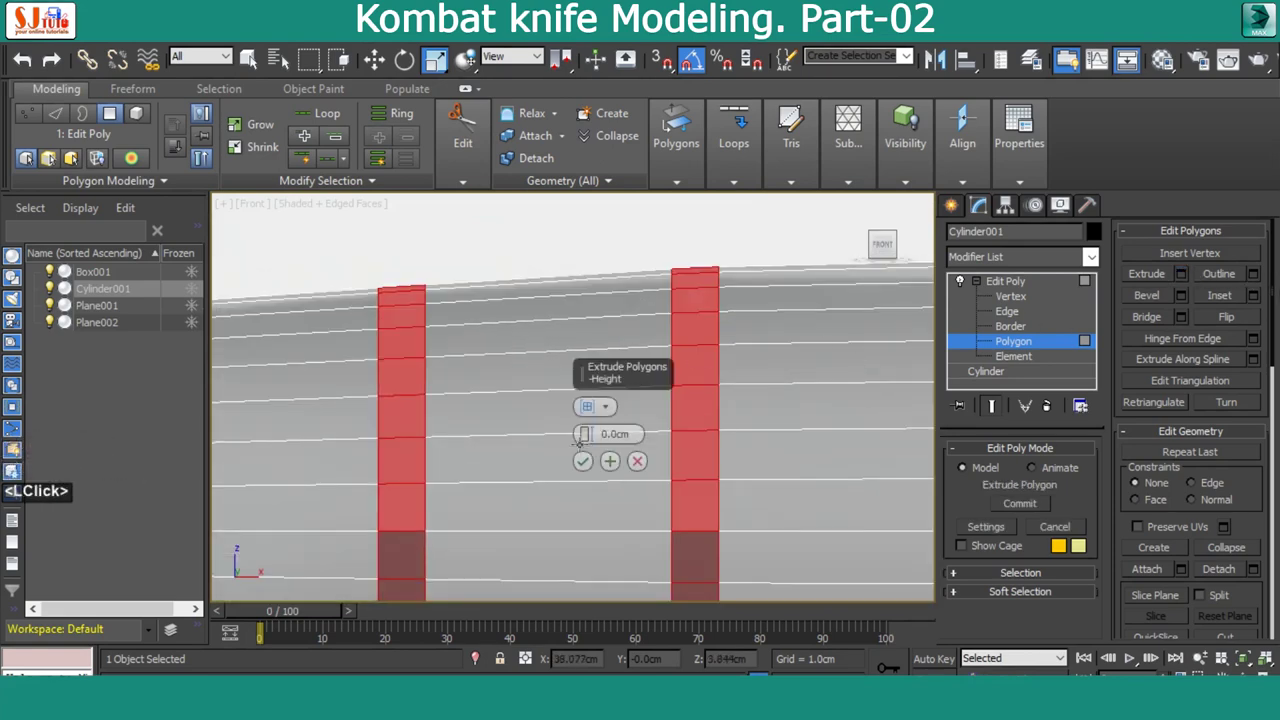
{"action": "left_click", "coordinate": [642, 469]}
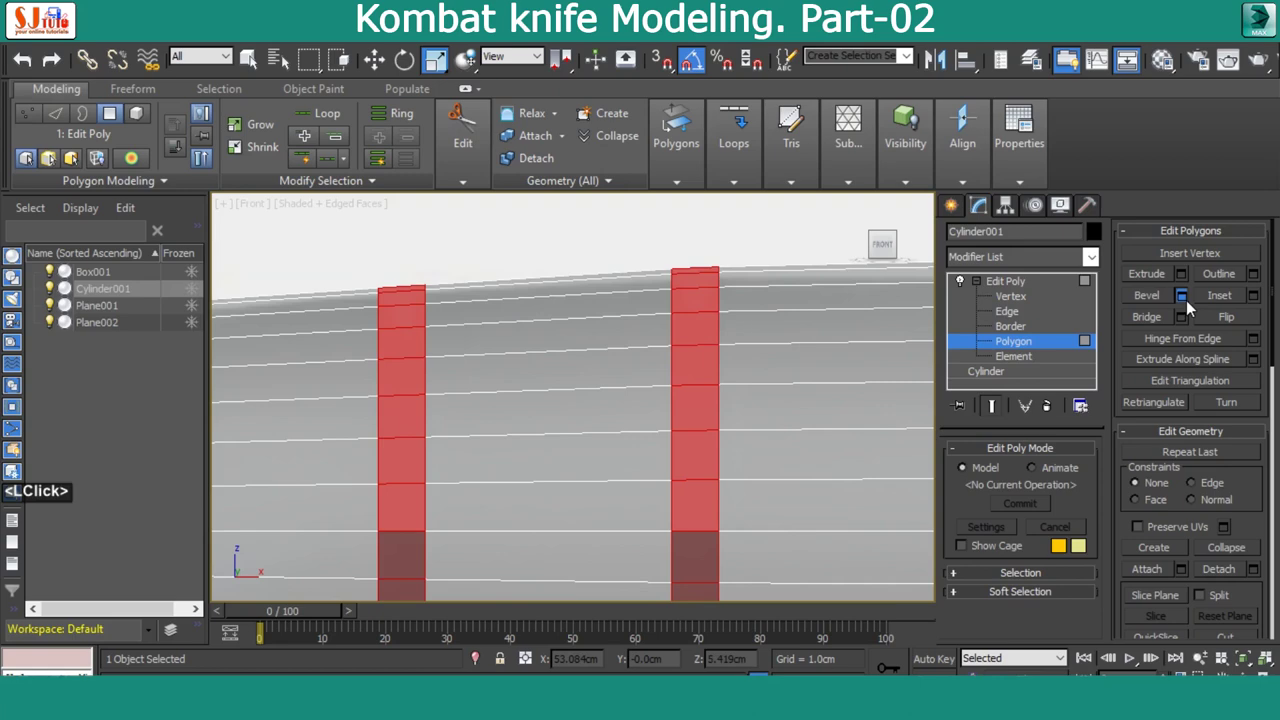
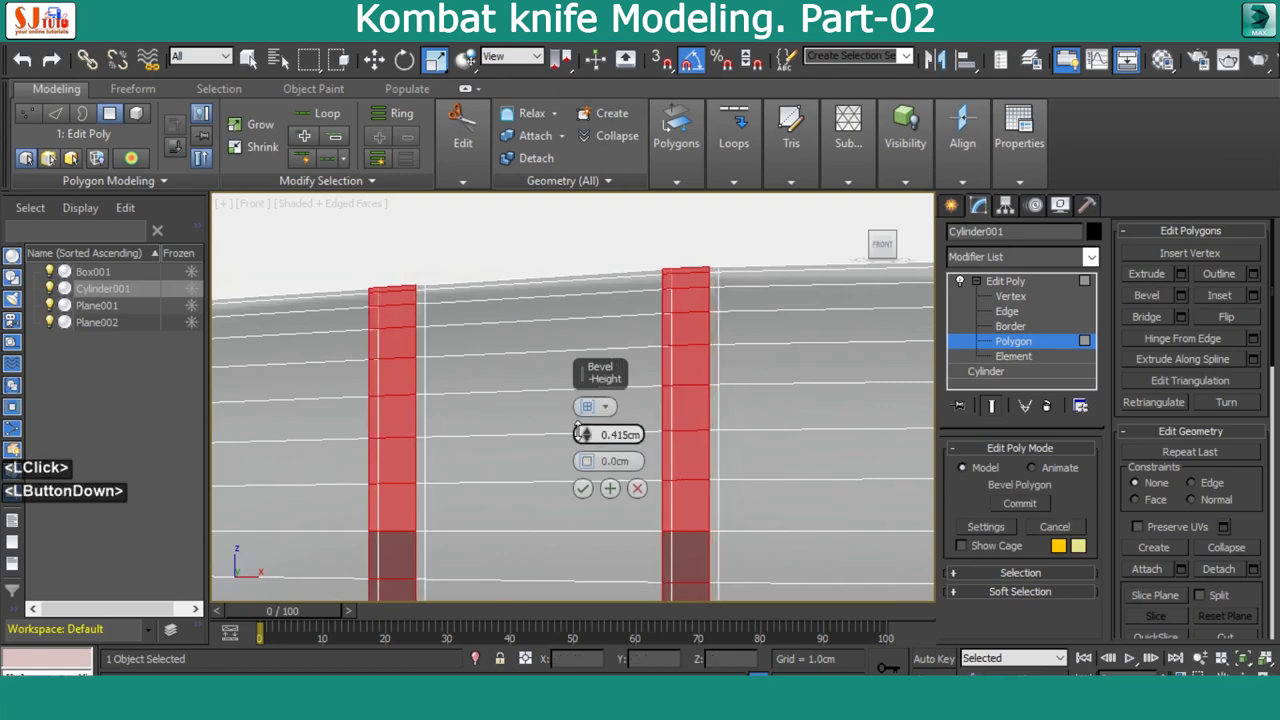
{"action": "key", "text": "ctrl+z"}
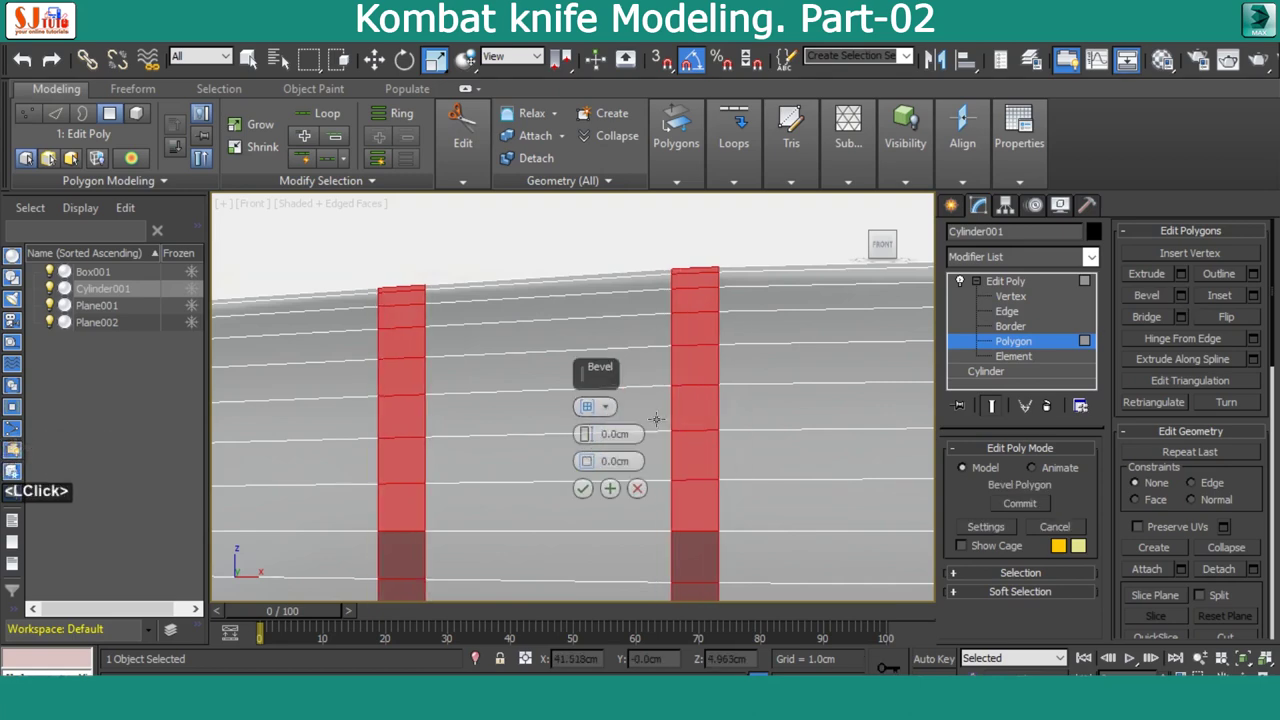
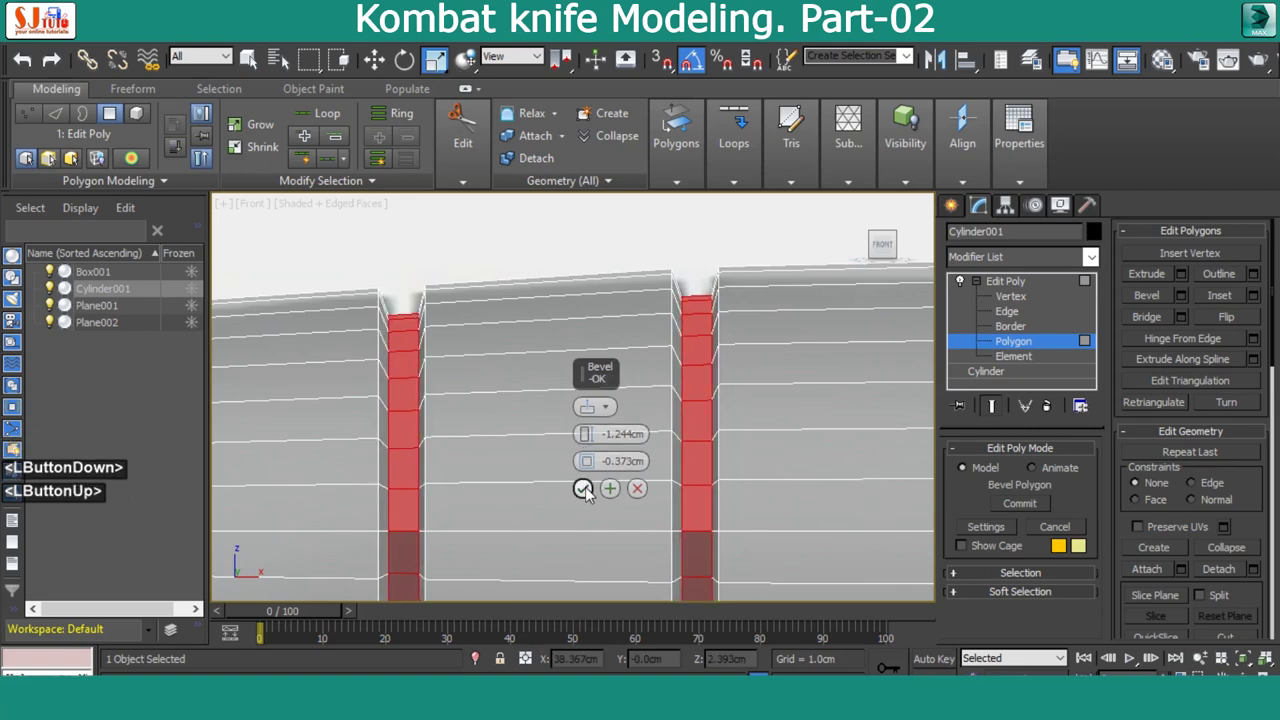
{"action": "key", "text": "alt+w"}
{"action": "key", "text": "alt+w"}
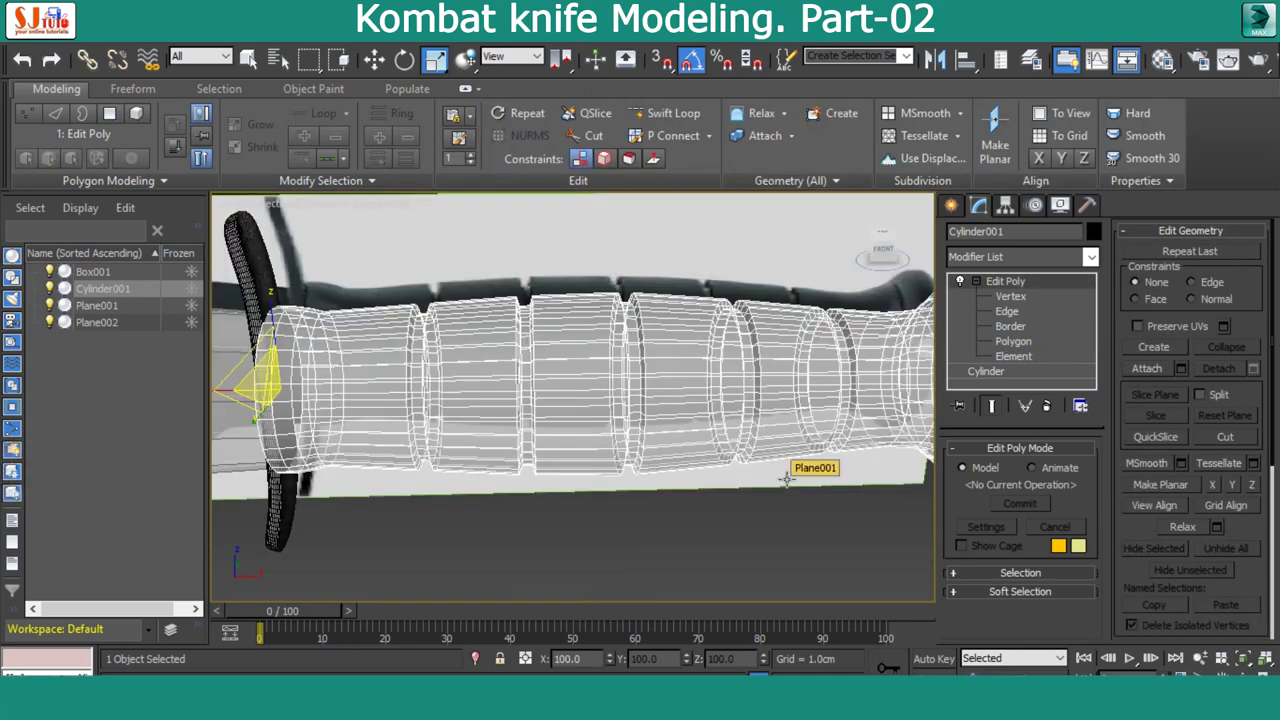
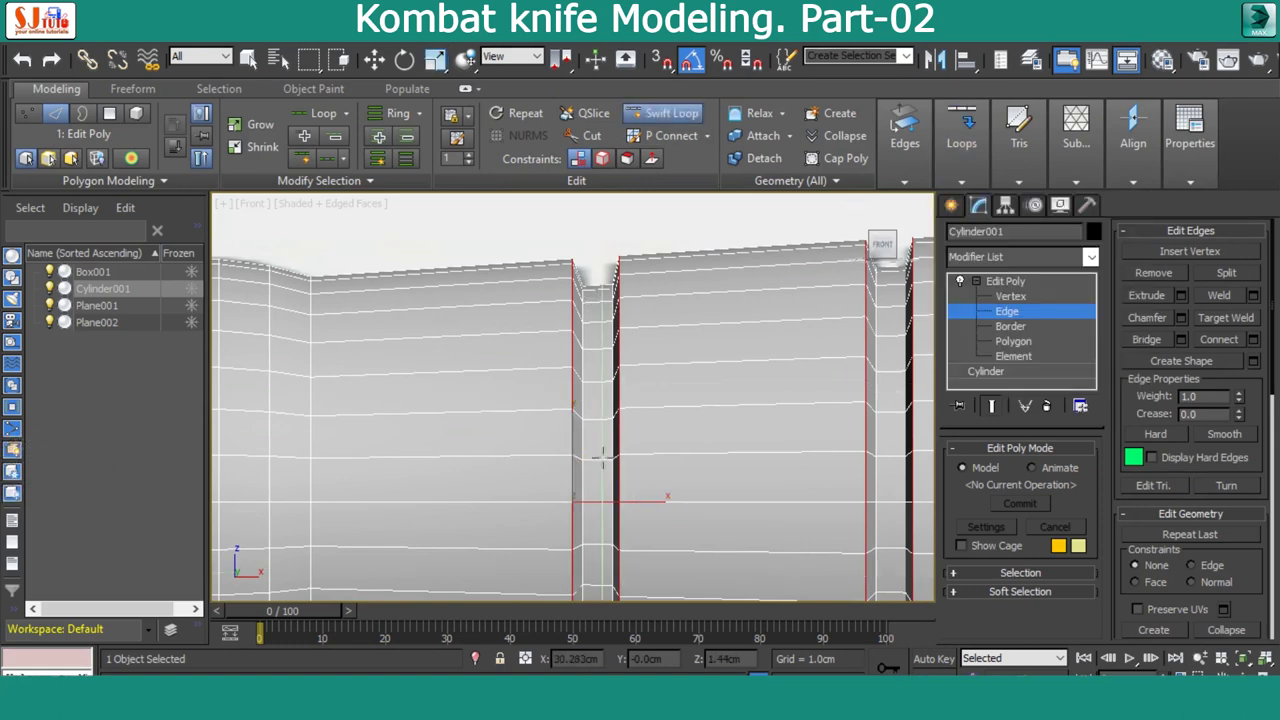
Insert Swift Loops on both sides of each grip groove and inspect the result
{"action": "scroll", "scroll_direction": "down", "scroll_amount": 3}
{"action": "left_click", "coordinate": [741, 217]}
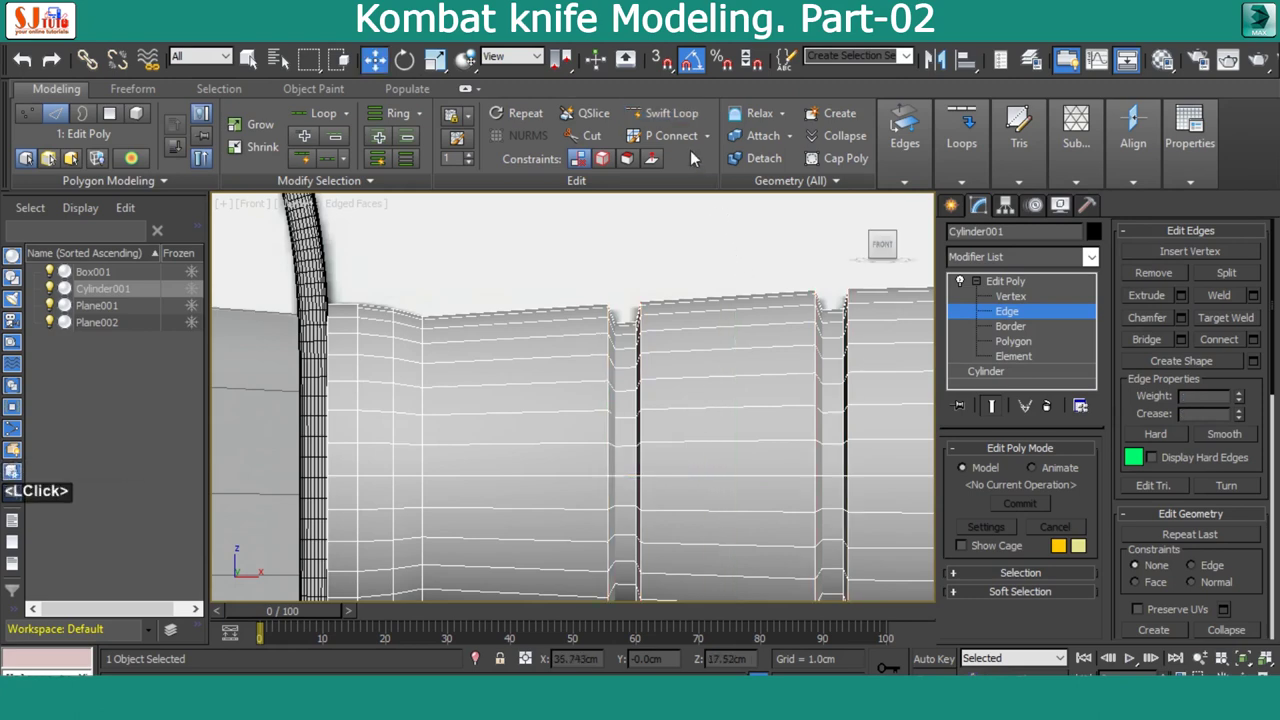
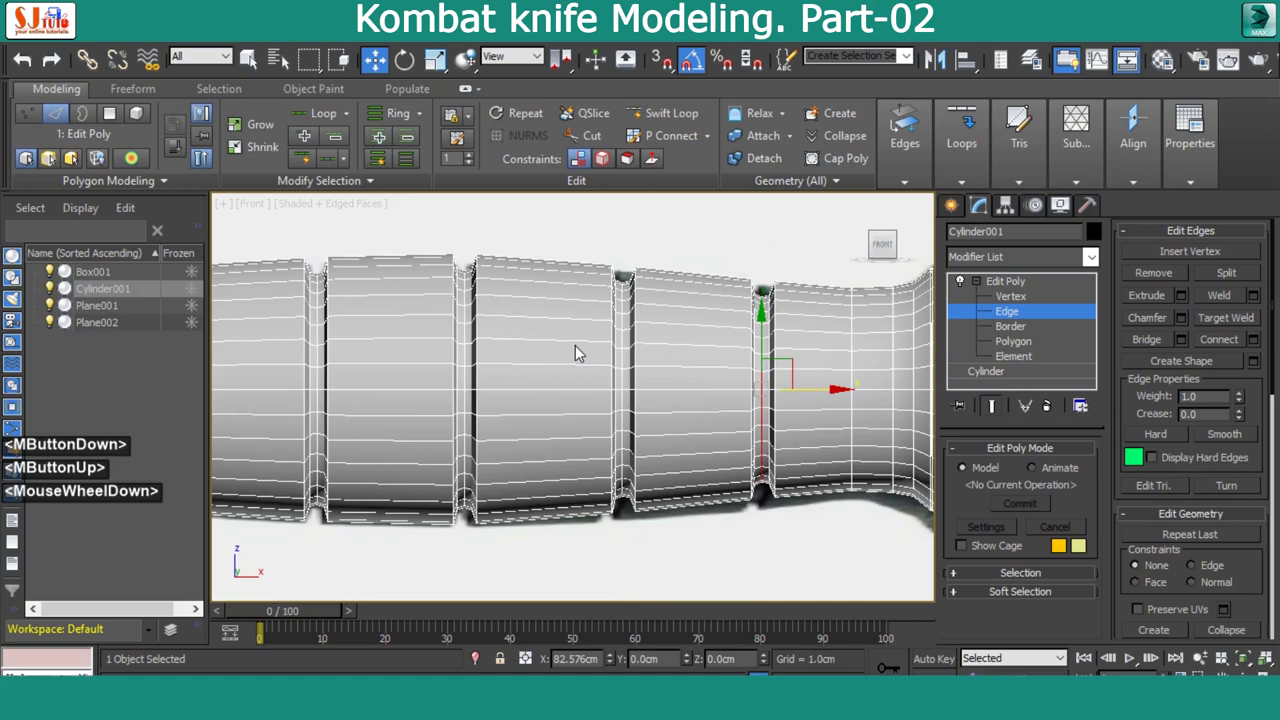
{"action": "scroll", "scroll_direction": "up", "scroll_amount": 3}
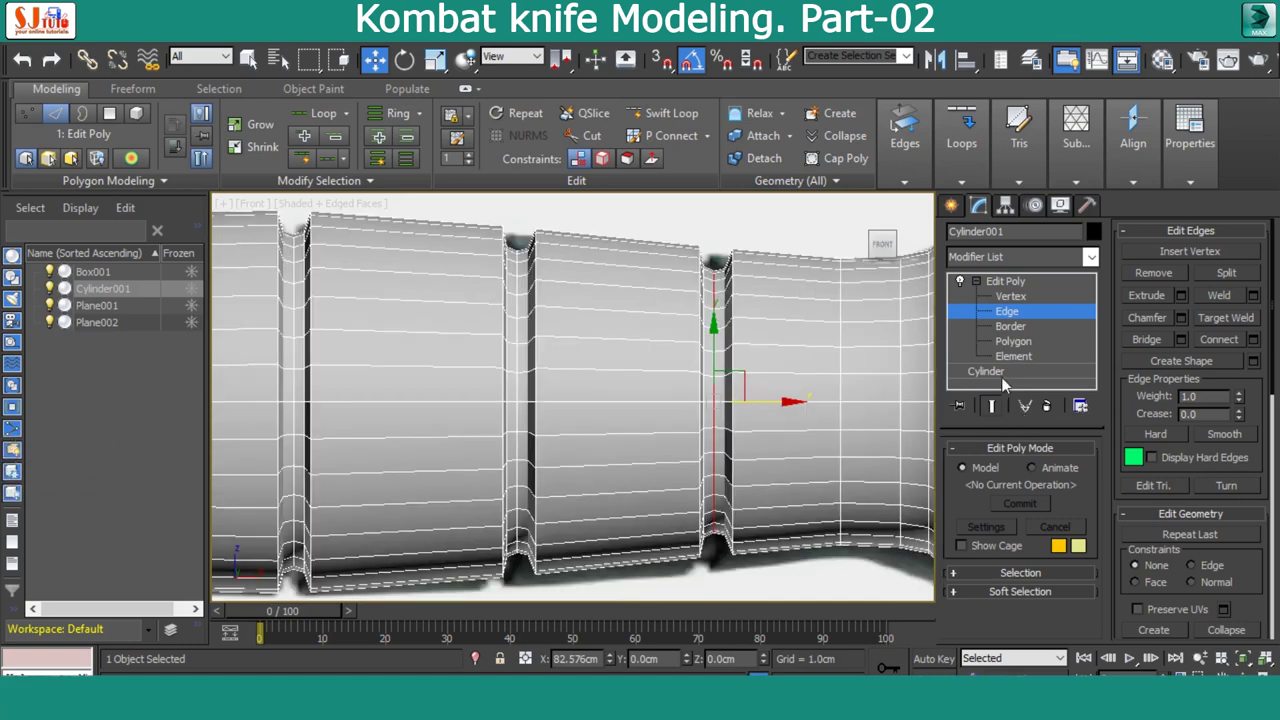
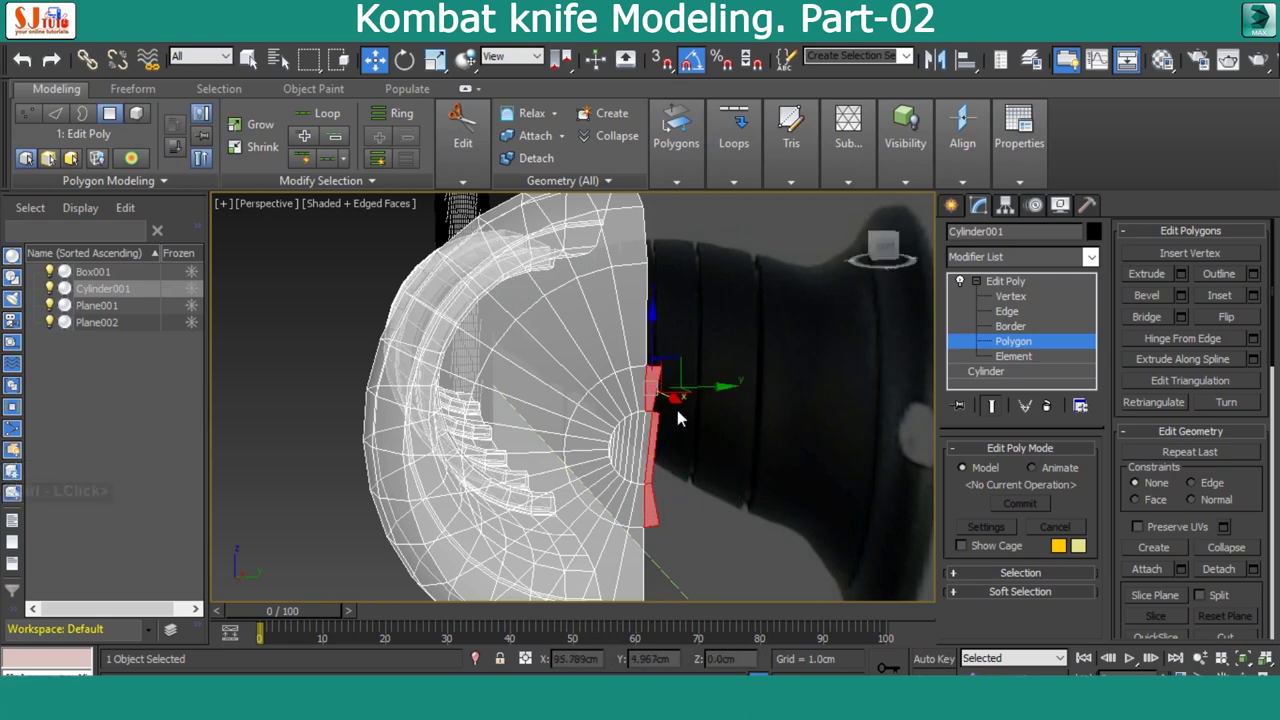
Delete the selected half of the handle's end-cap faces and return to the front view
{"action": "key", "text": "Delete"}
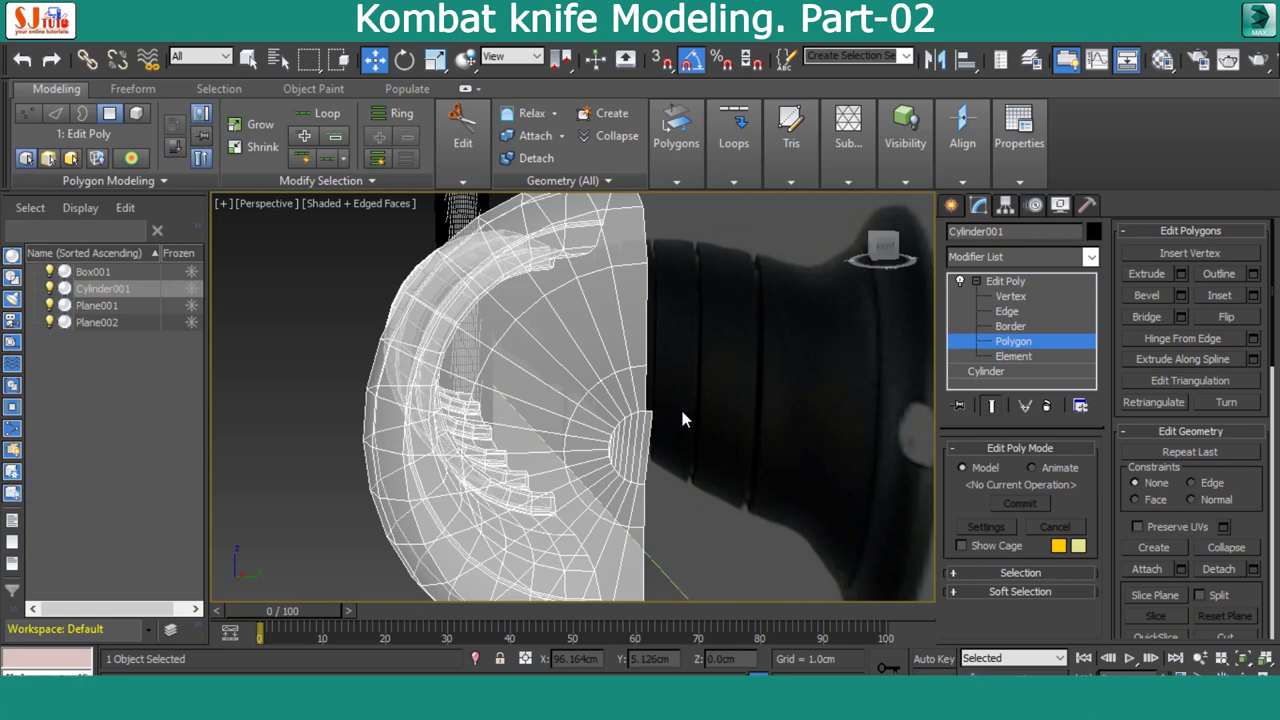
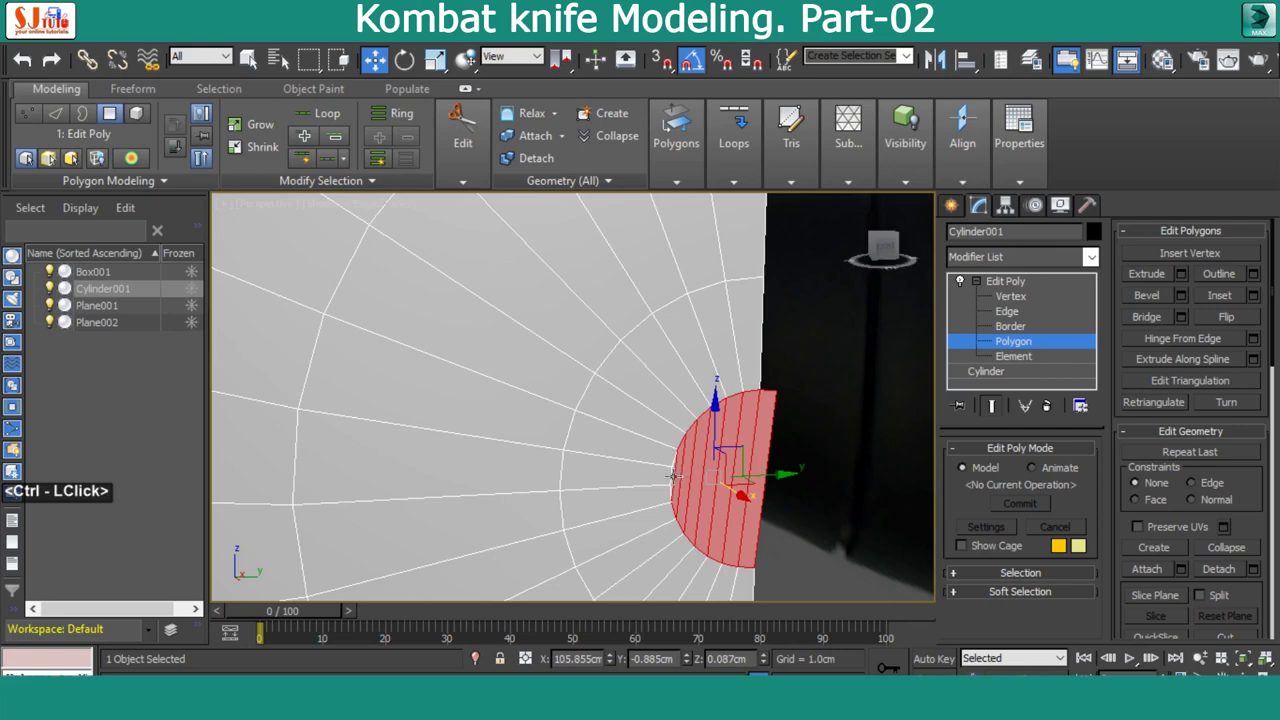
{"action": "key", "text": "Delete"}
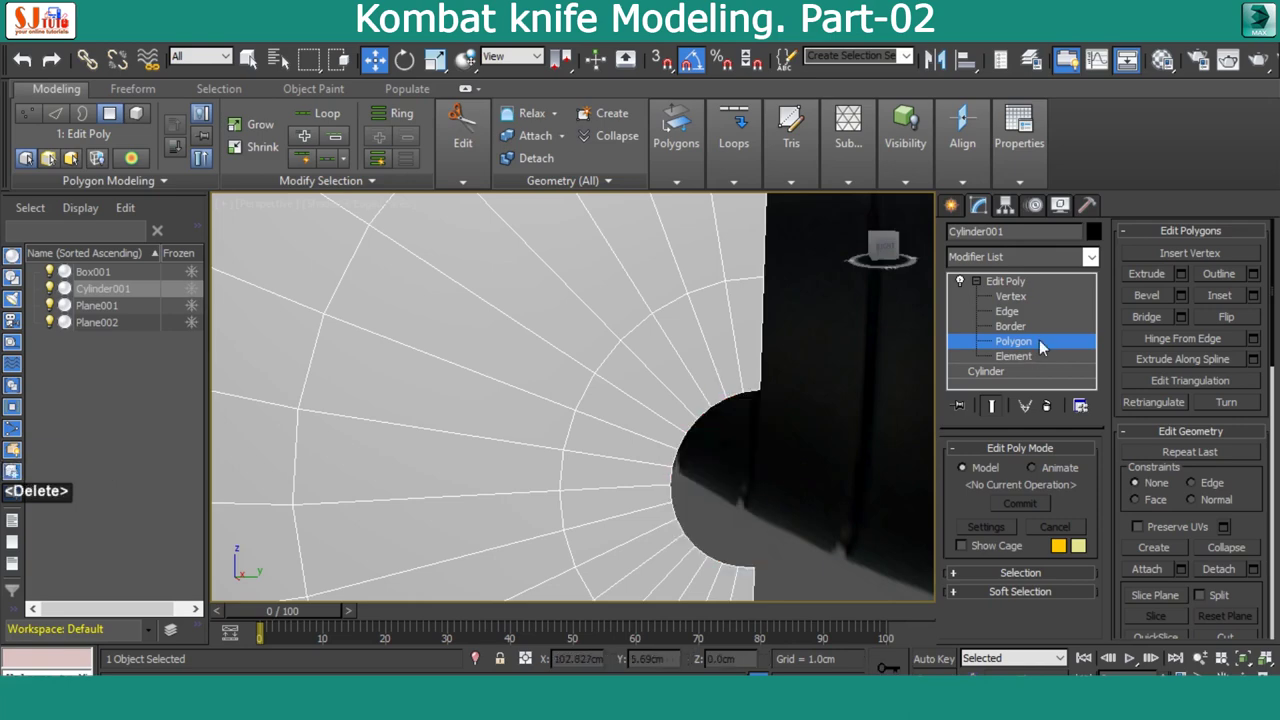
{"action": "key", "text": "alt+w"}
{"action": "key", "text": "alt+w"}
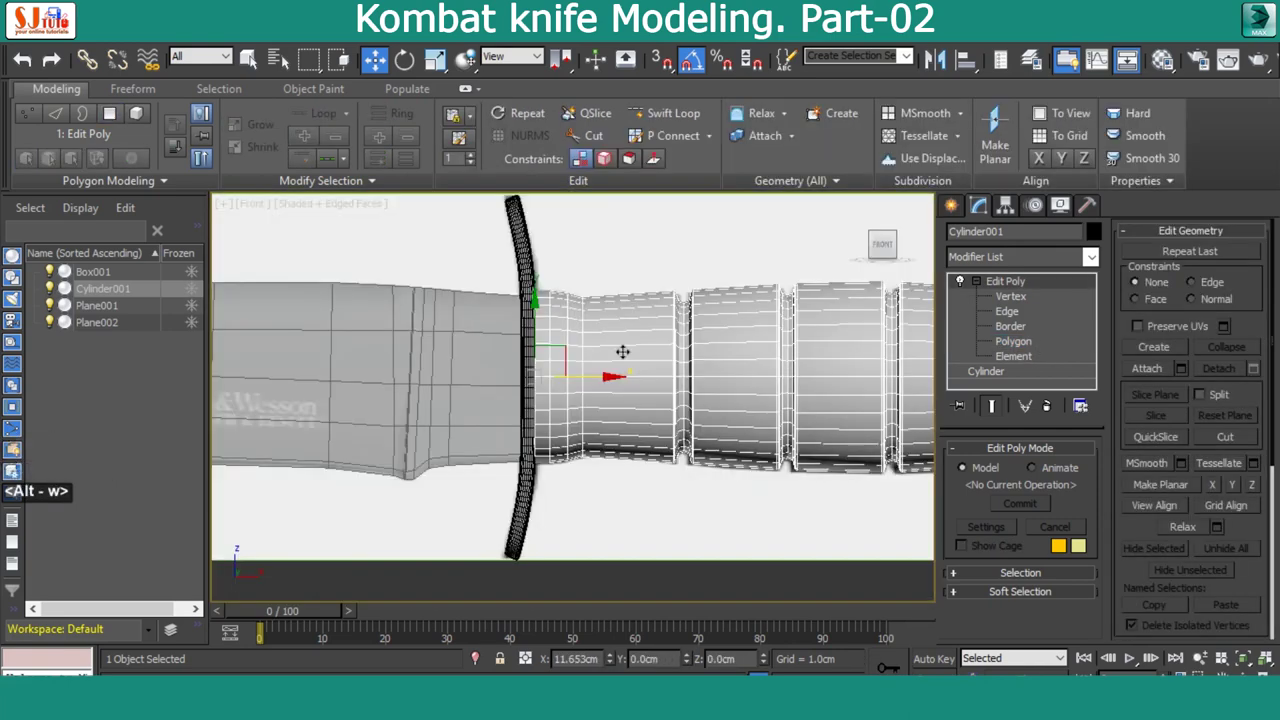
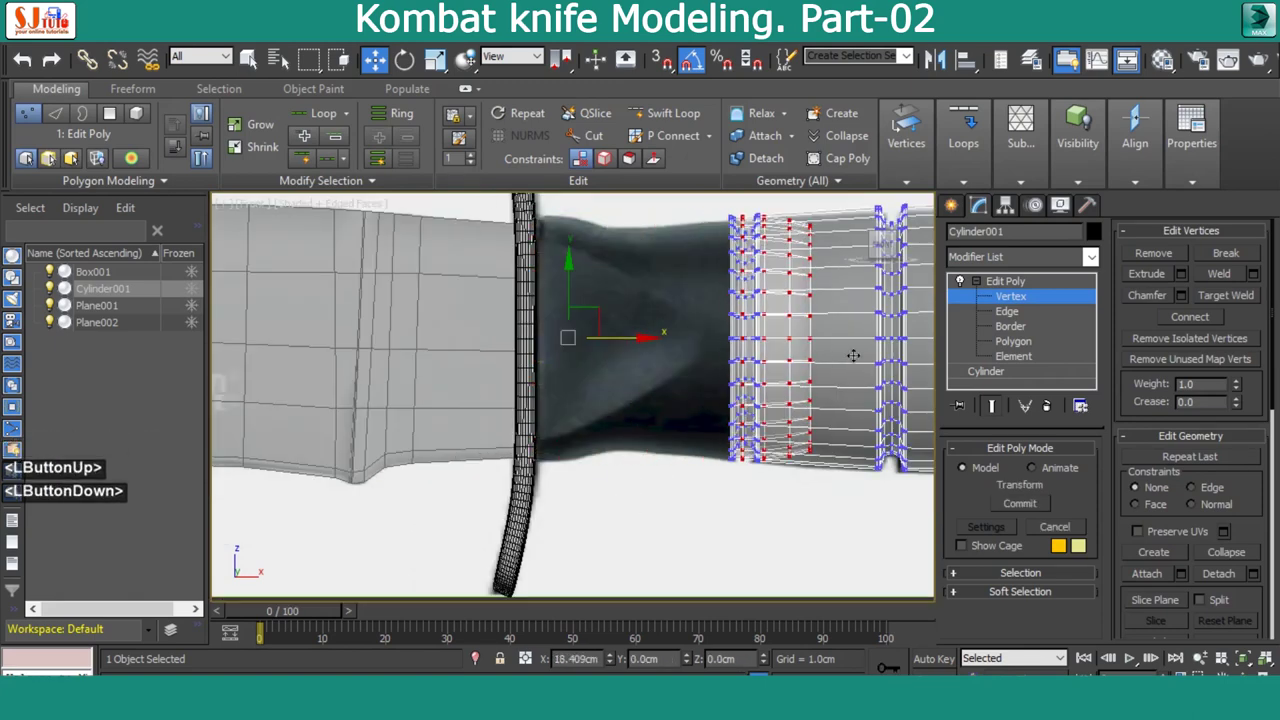
Undo, zoom in and use Cut to start a diagonal edge across the handle near the guard
{"action": "key", "text": "ctrl+z"}
{"action": "scroll", "scroll_direction": "up", "scroll_amount": 3}
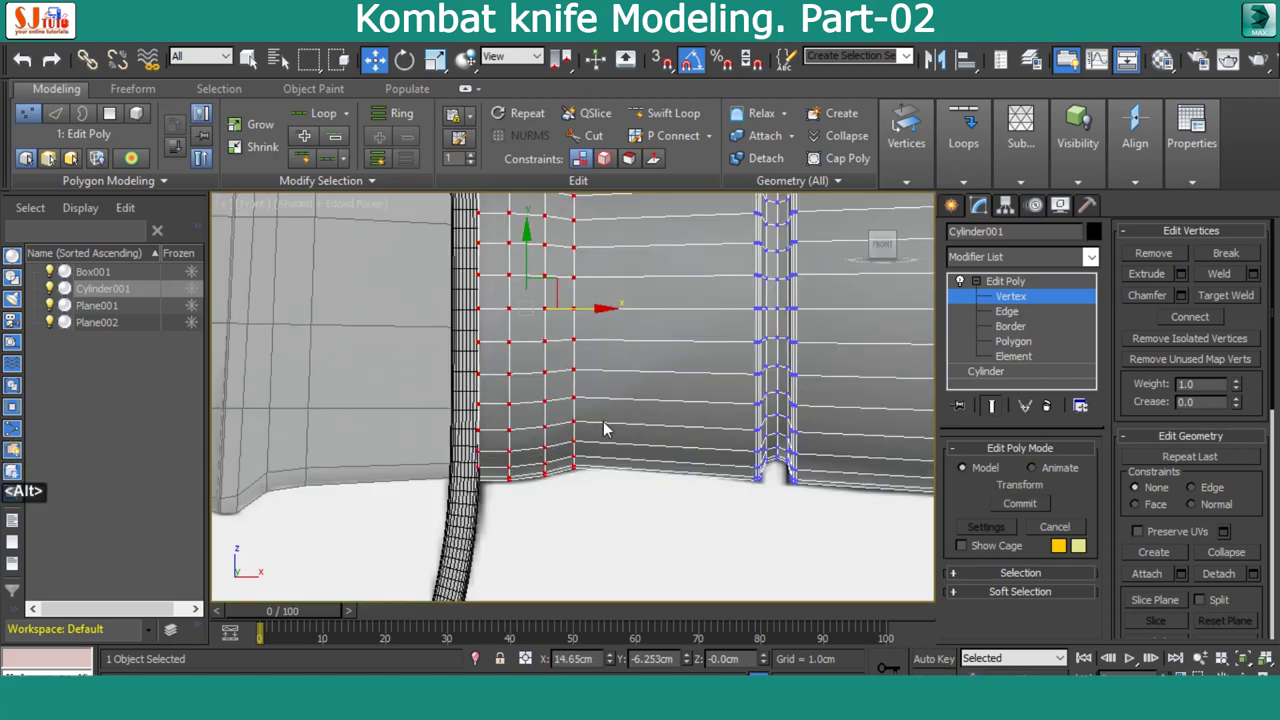
{"action": "key", "text": "alt+c"}
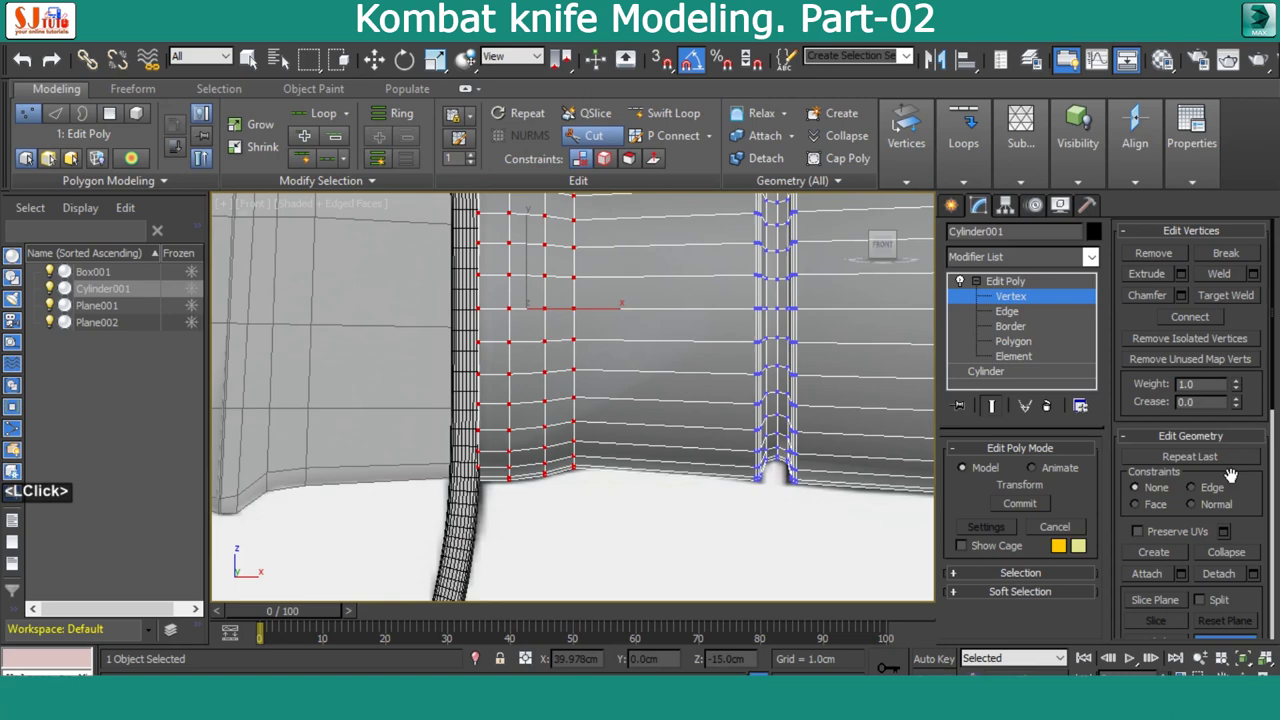
{"action": "key", "text": "alt+c"}
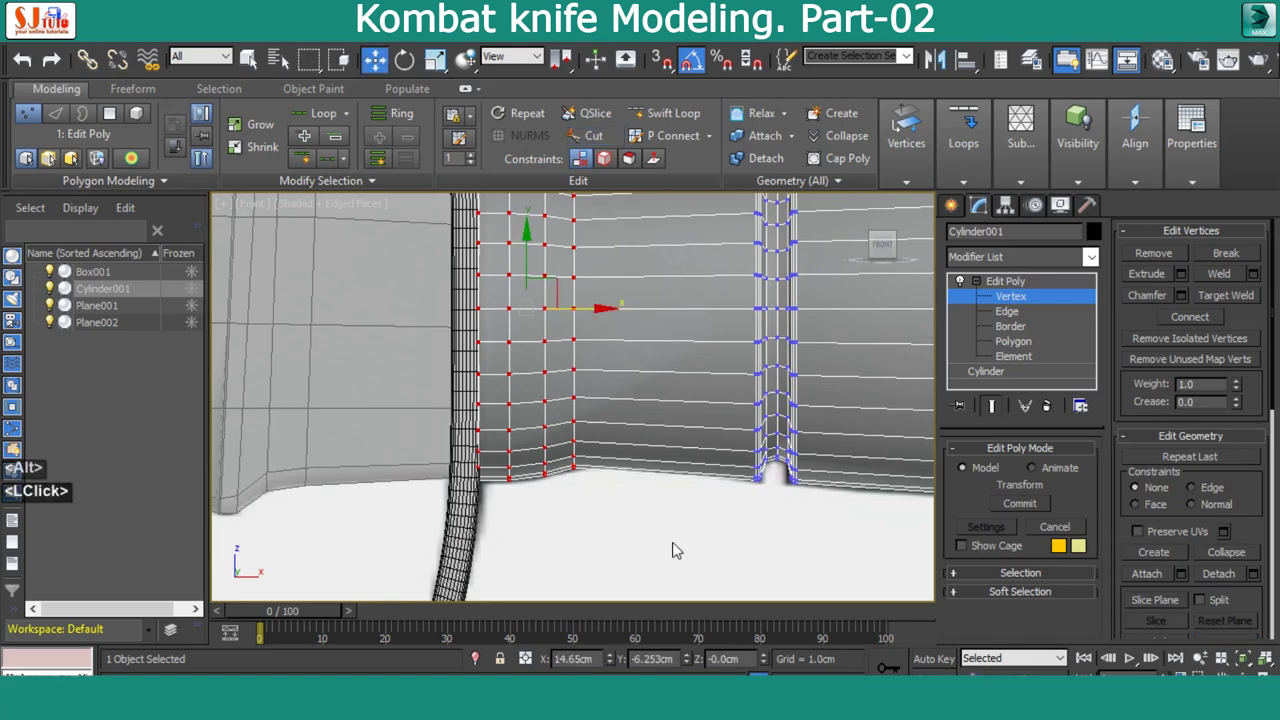
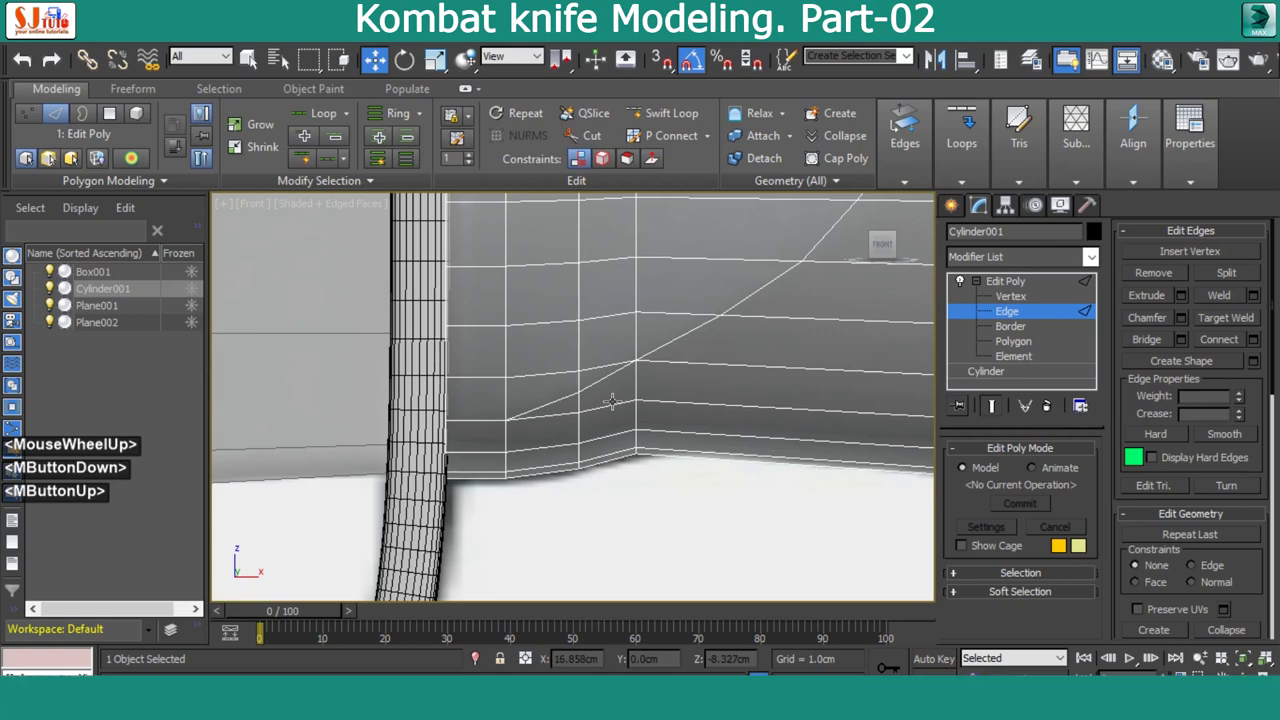
Cut a curved diagonal edge across the guard end and target-weld a stray vertex onto it
{"action": "key", "text": "alt+c"}
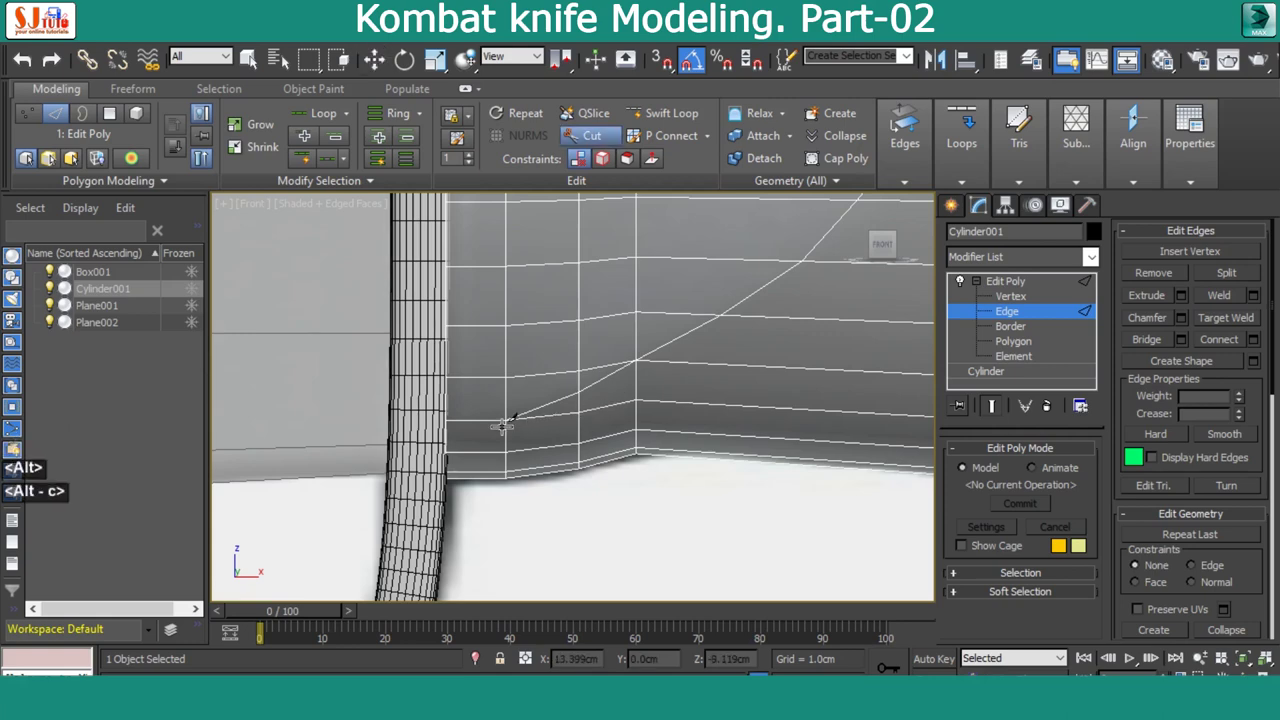
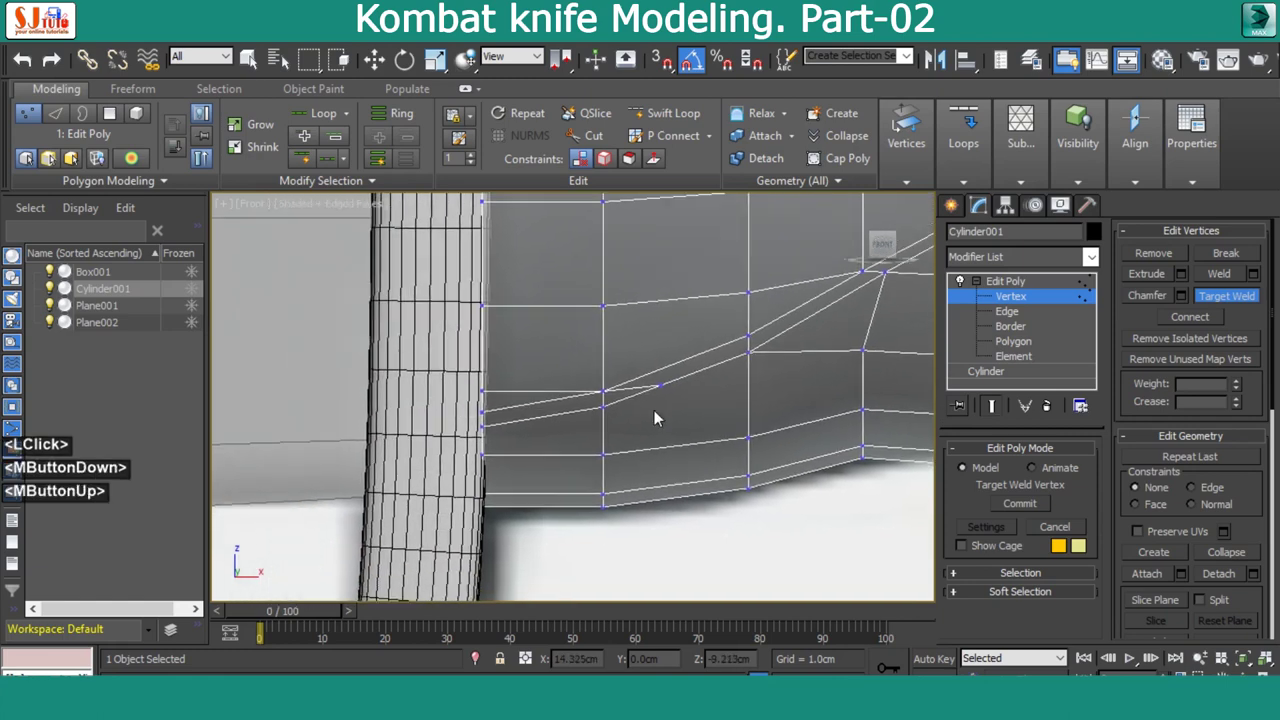
{"action": "left_click", "coordinate": [666, 389]}
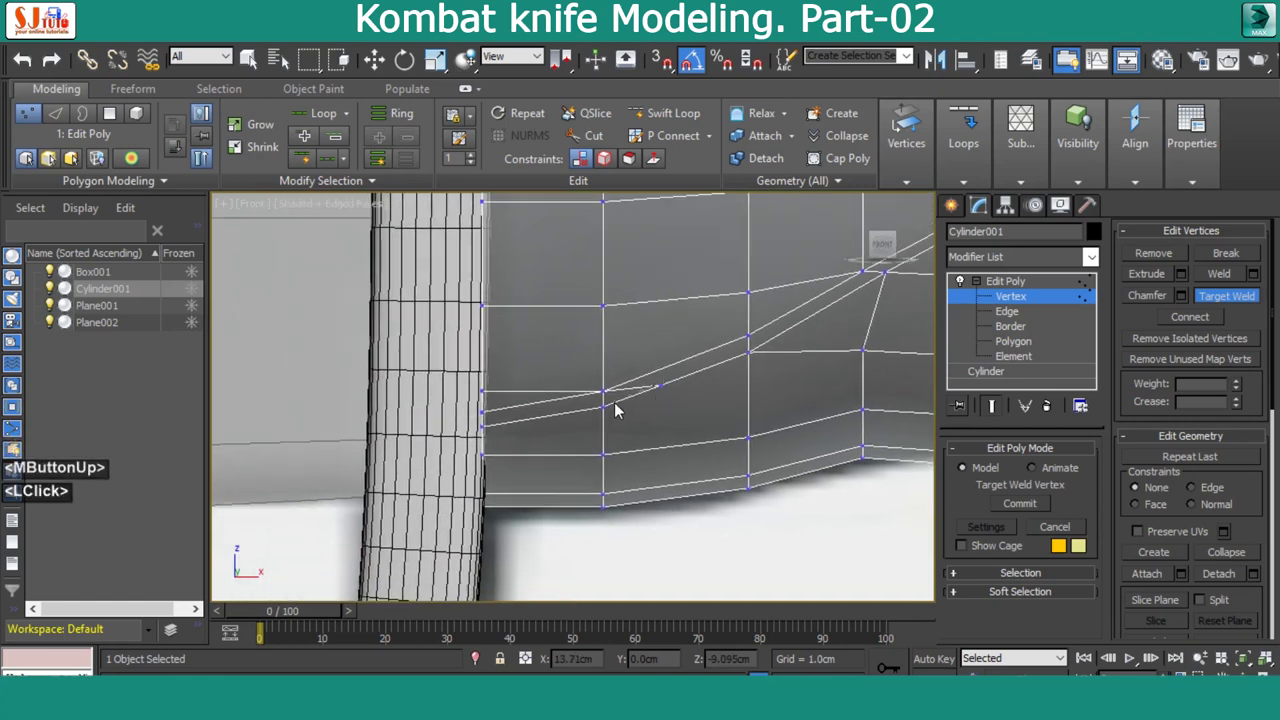
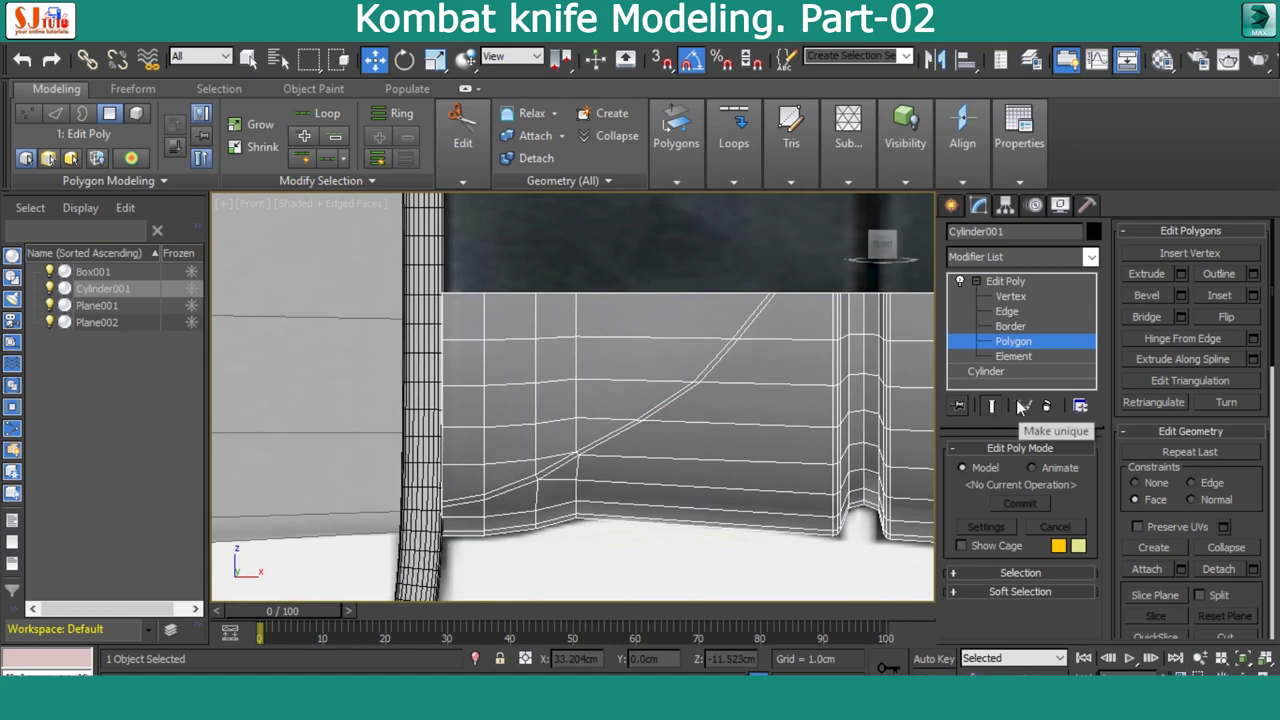
Delete the faces above the curved cut, leave sub-object editing and reach the Modifier List
{"action": "left_click", "coordinate": [534, 319]}
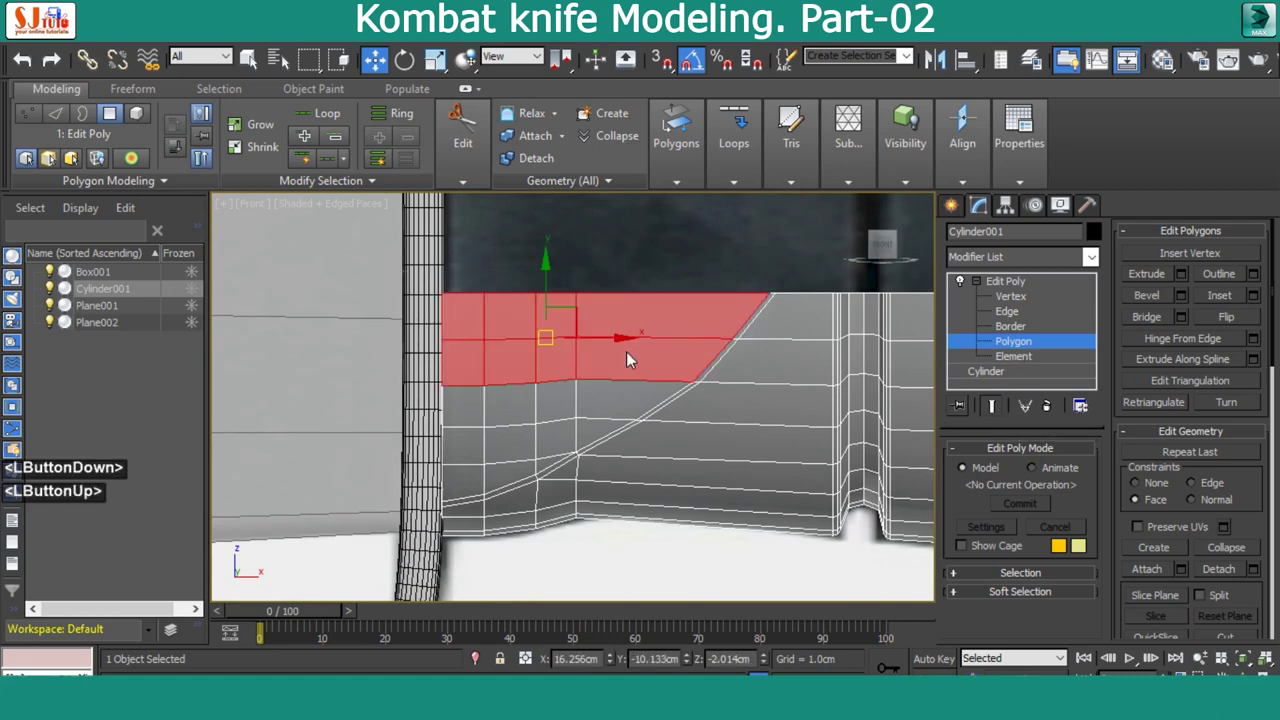
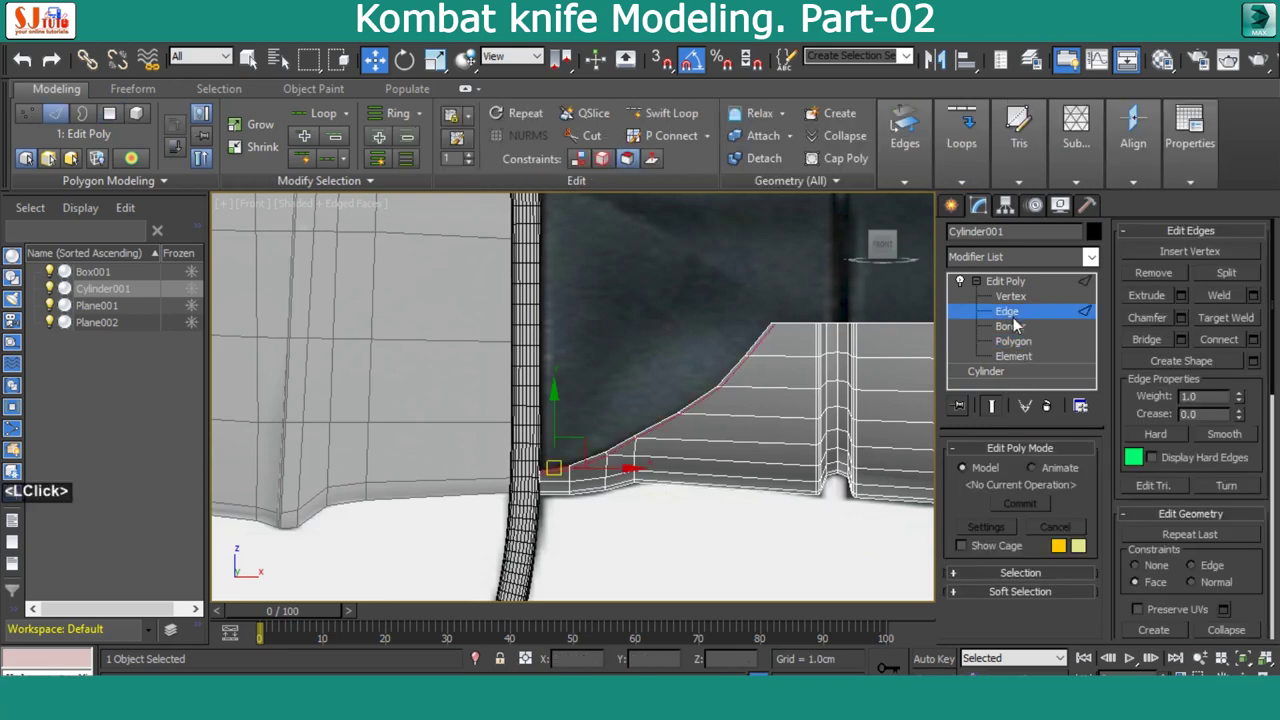
{"action": "scroll", "scroll_direction": "up", "scroll_amount": 3}
{"action": "left_click", "coordinate": [711, 350]}
{"action": "middle_click", "coordinate": [979, 289]}
{"action": "scroll", "scroll_direction": "down", "scroll_amount": 3}
{"action": "left_click", "coordinate": [1005, 269]}
Add a Symmetry modifier to the handle, then layer a new Edit Poly above it with sub-object levels shown
{"action": "type", "text": "<LClick>s"}
{"action": "key", "text": "y"}
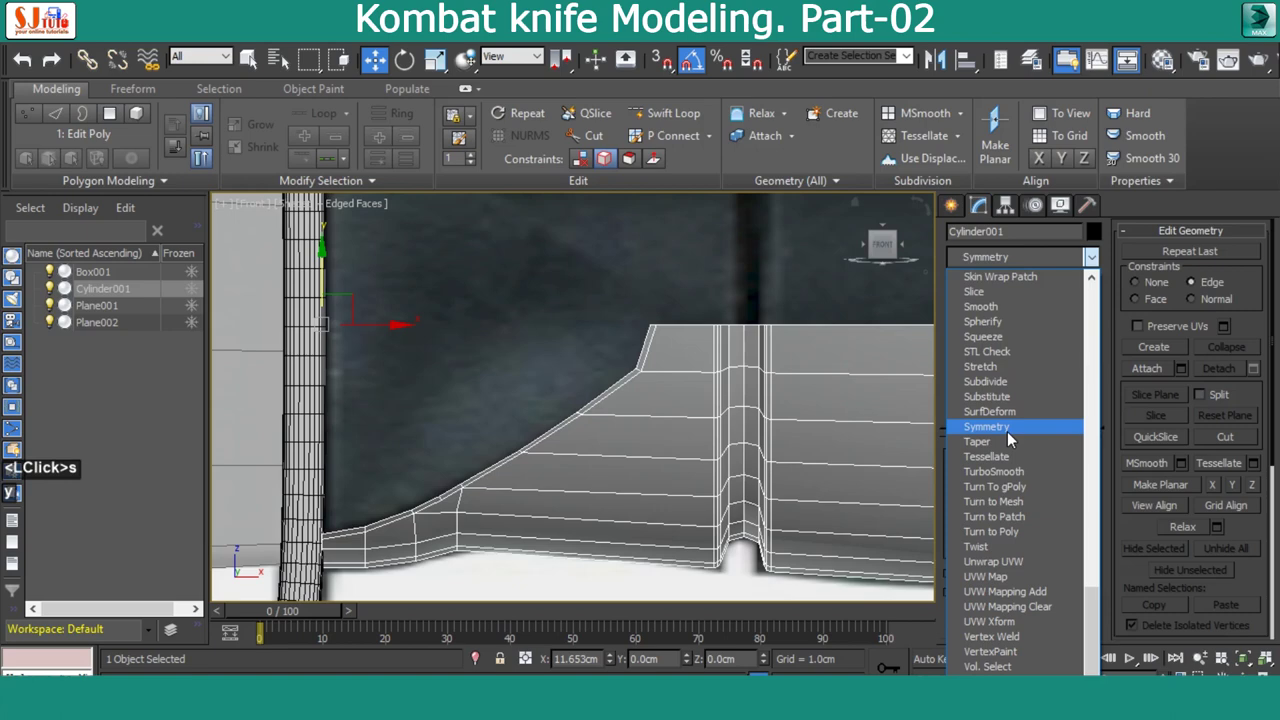
{"action": "left_click", "coordinate": [1017, 437]}
{"action": "left_click", "coordinate": [1002, 503]}
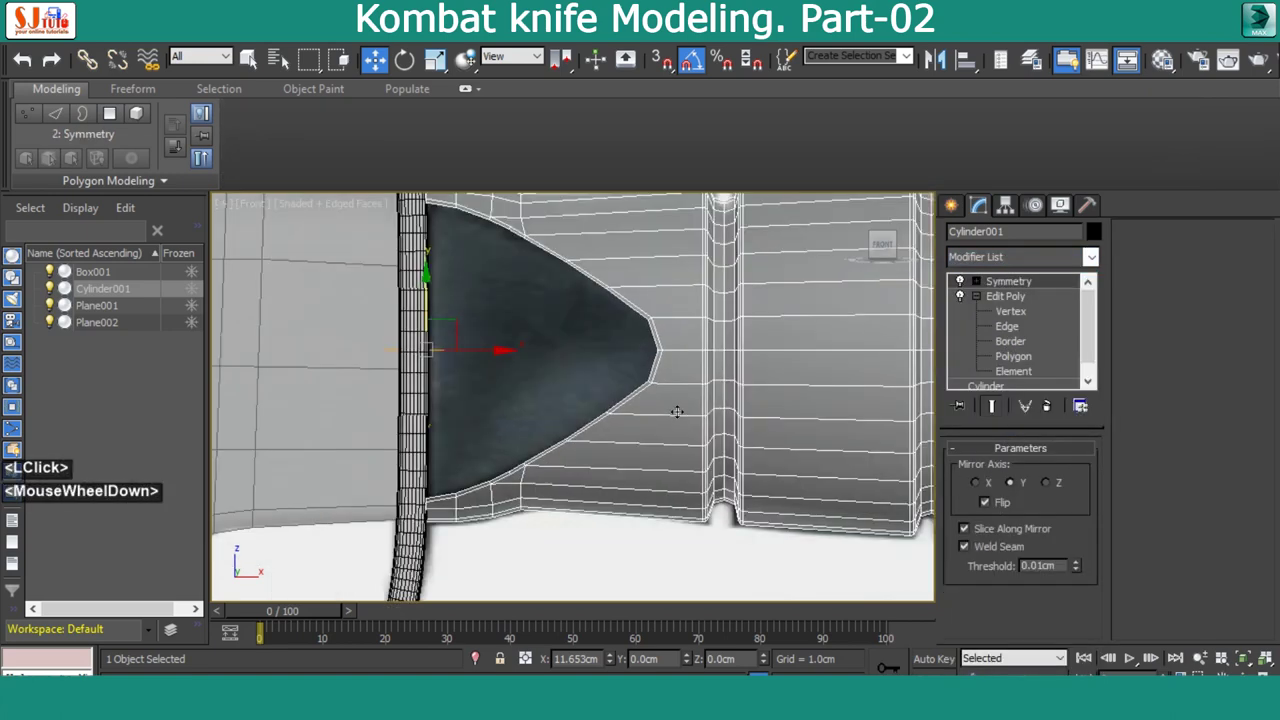
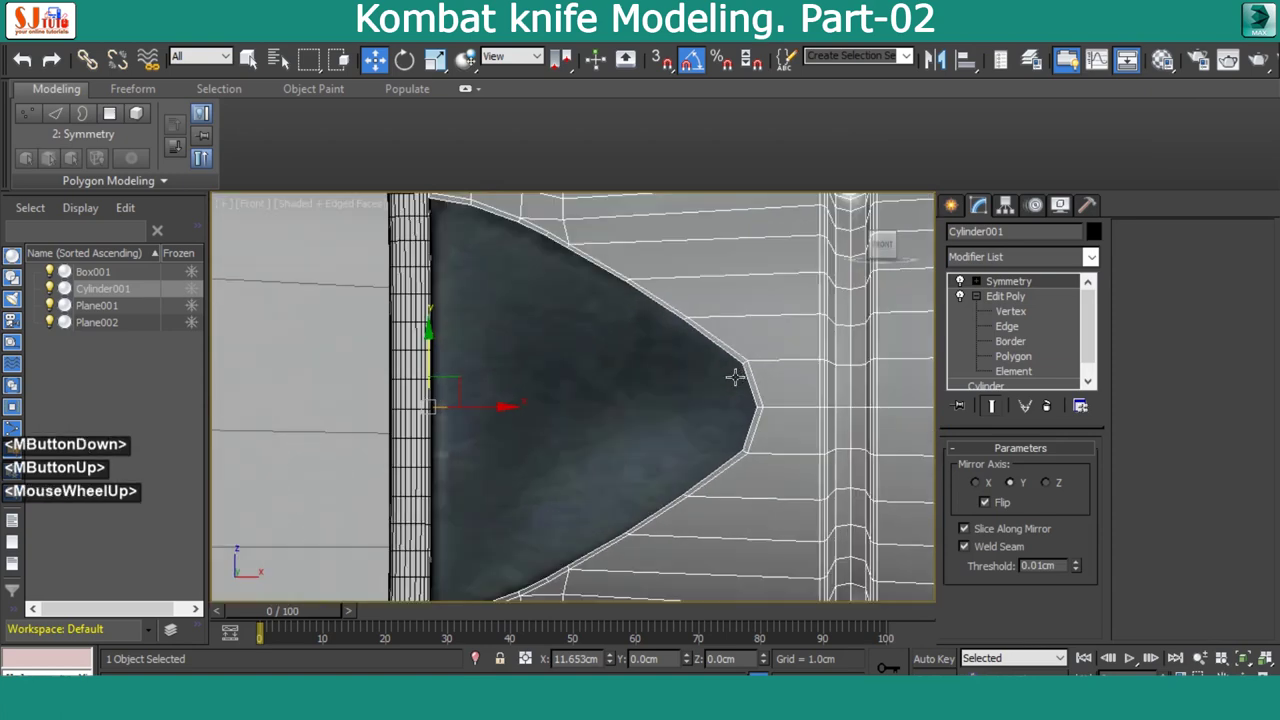
{"action": "left_click", "coordinate": [1033, 270]}
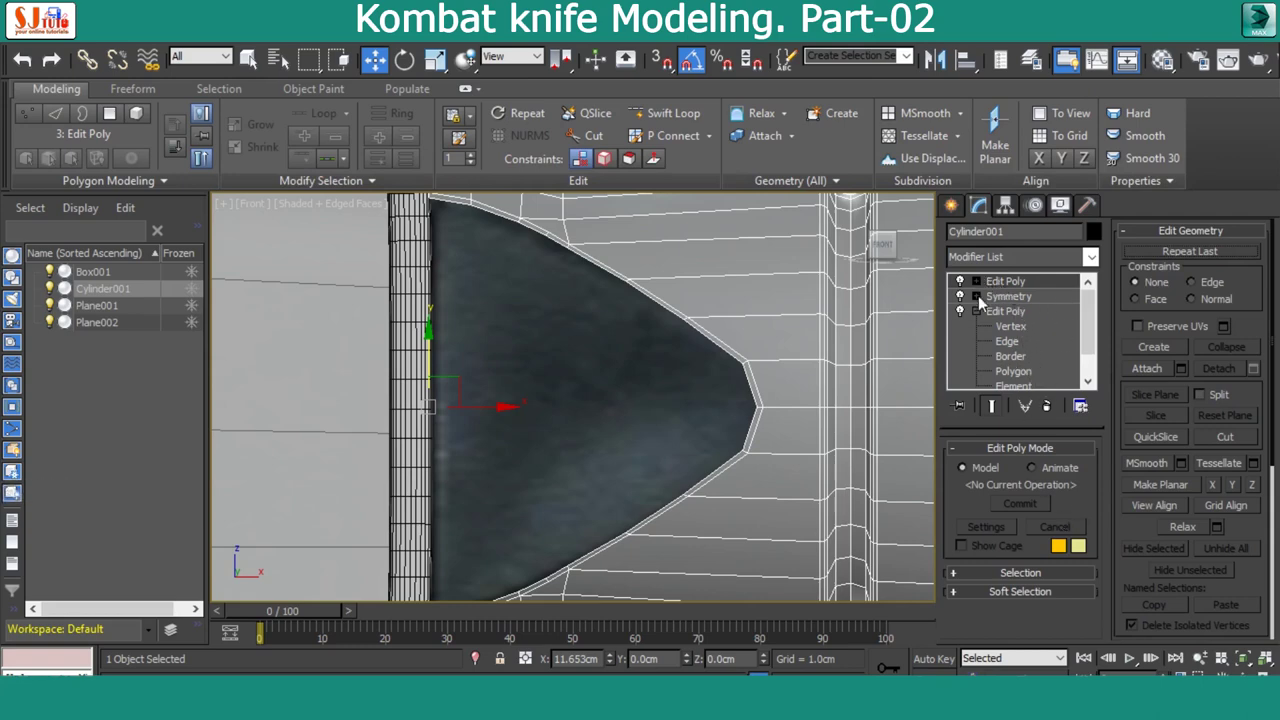
{"action": "left_click", "coordinate": [985, 317]}
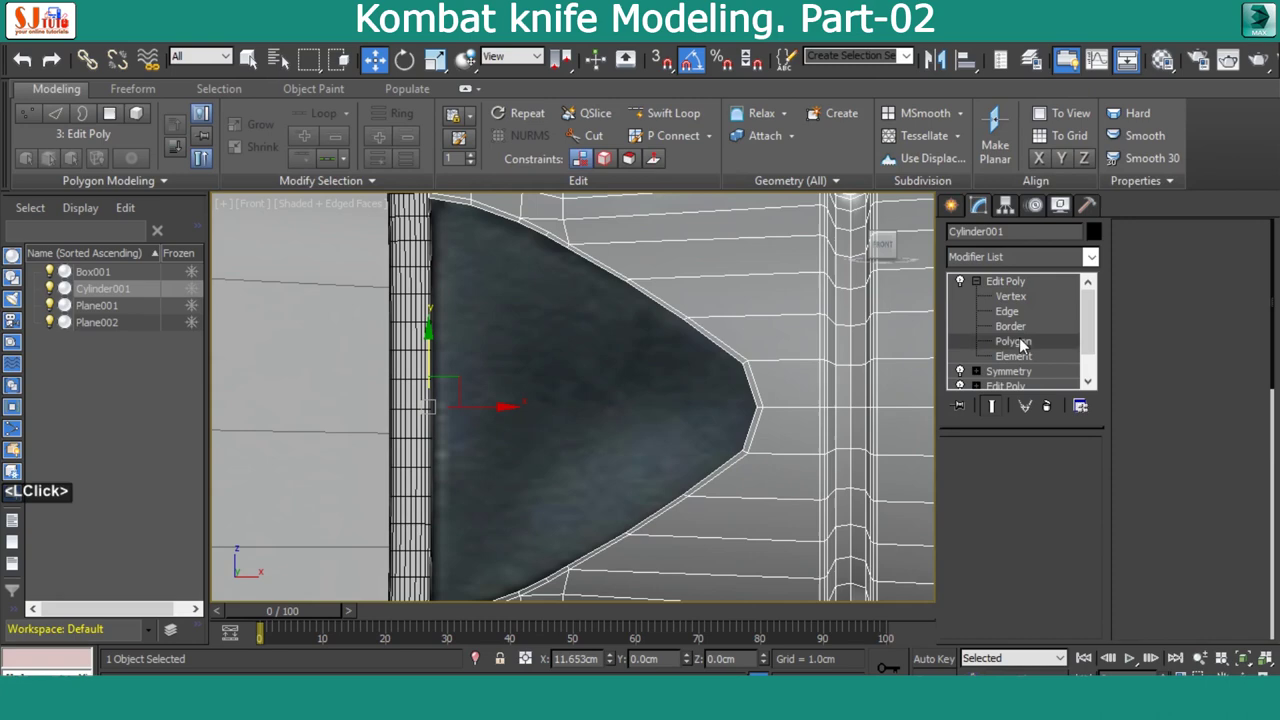
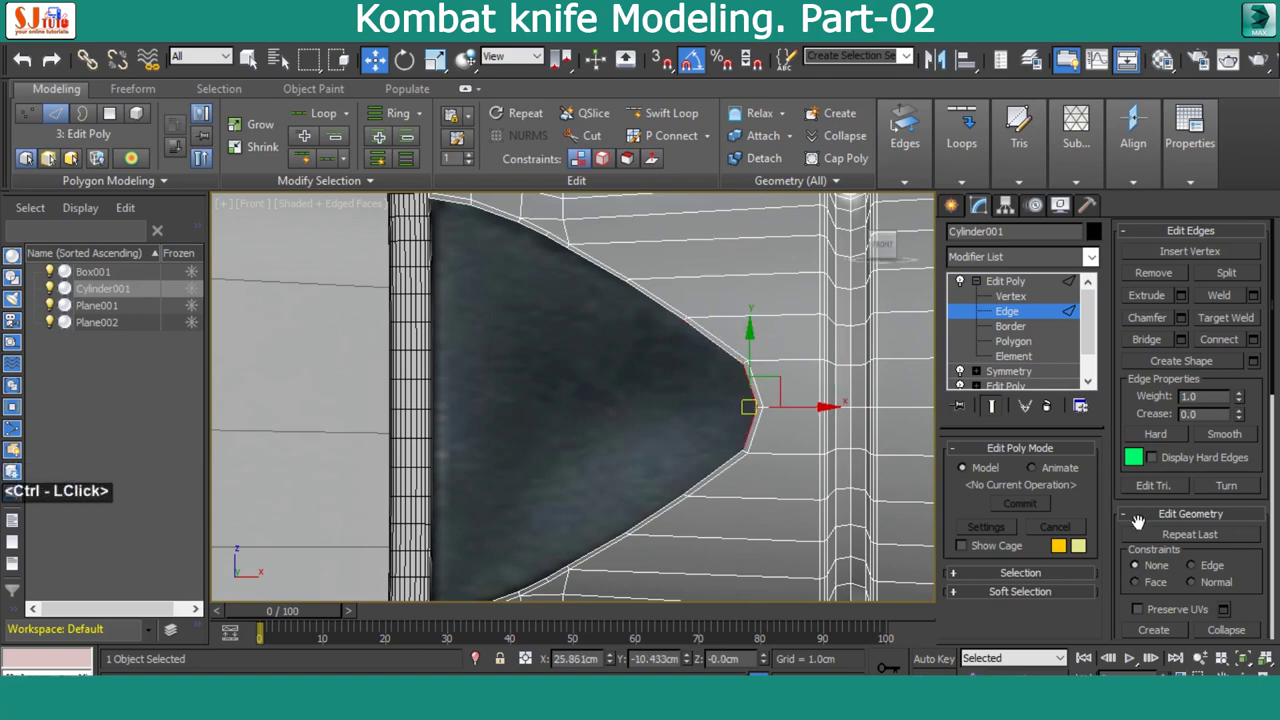
Select the short edge at the pointed tip, undo, and switch to vertex editing to rework the tip
{"action": "left_click", "coordinate": [1155, 342]}
{"action": "key", "text": "ctrl+z"}
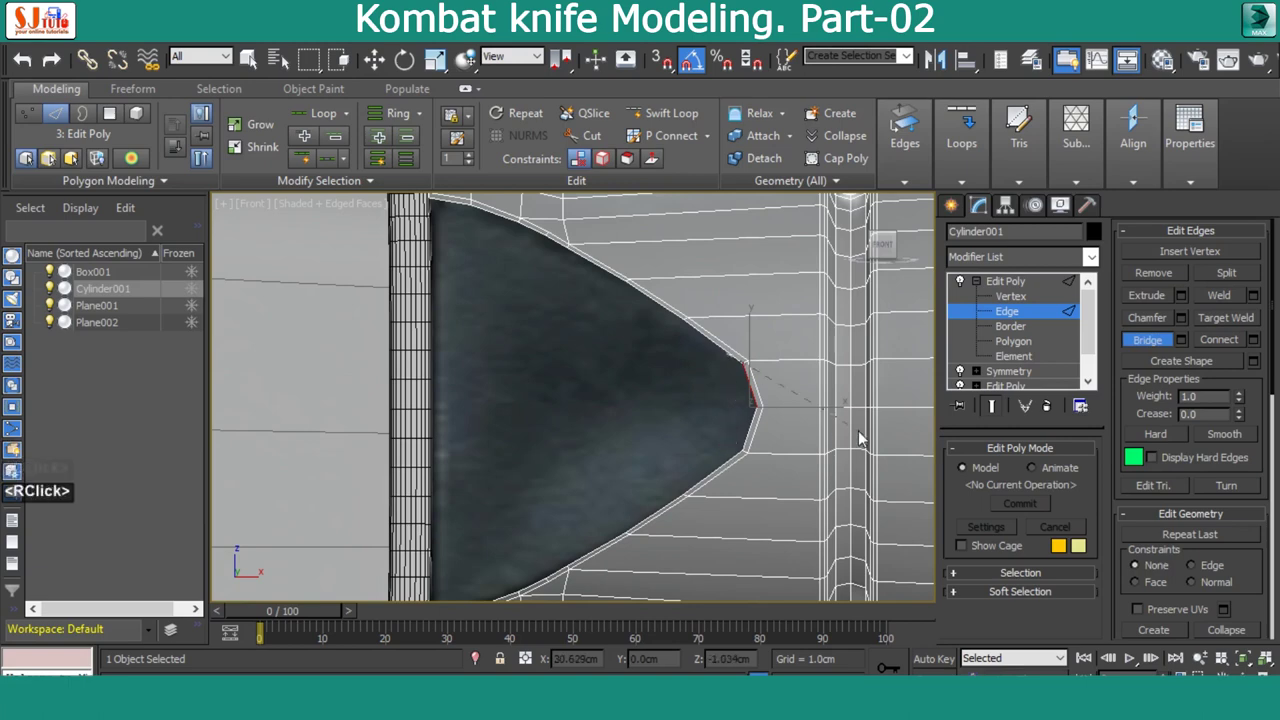
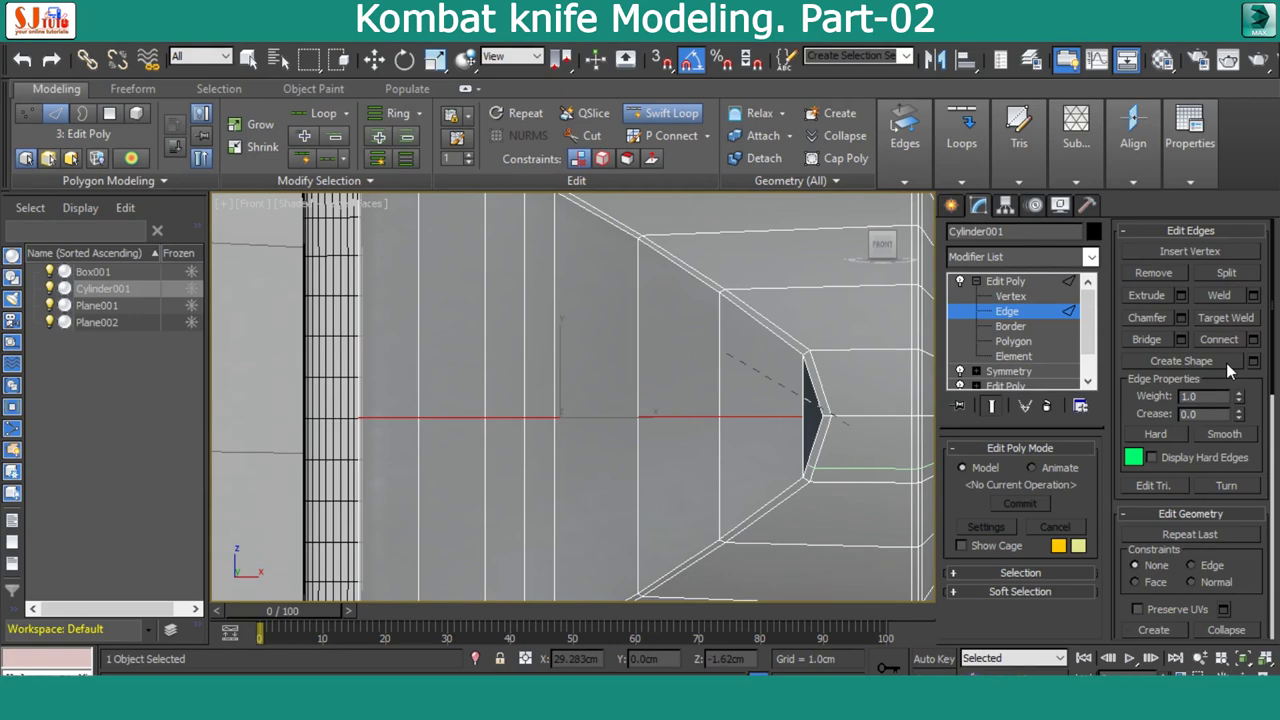
{"action": "left_click", "coordinate": [1232, 303]}
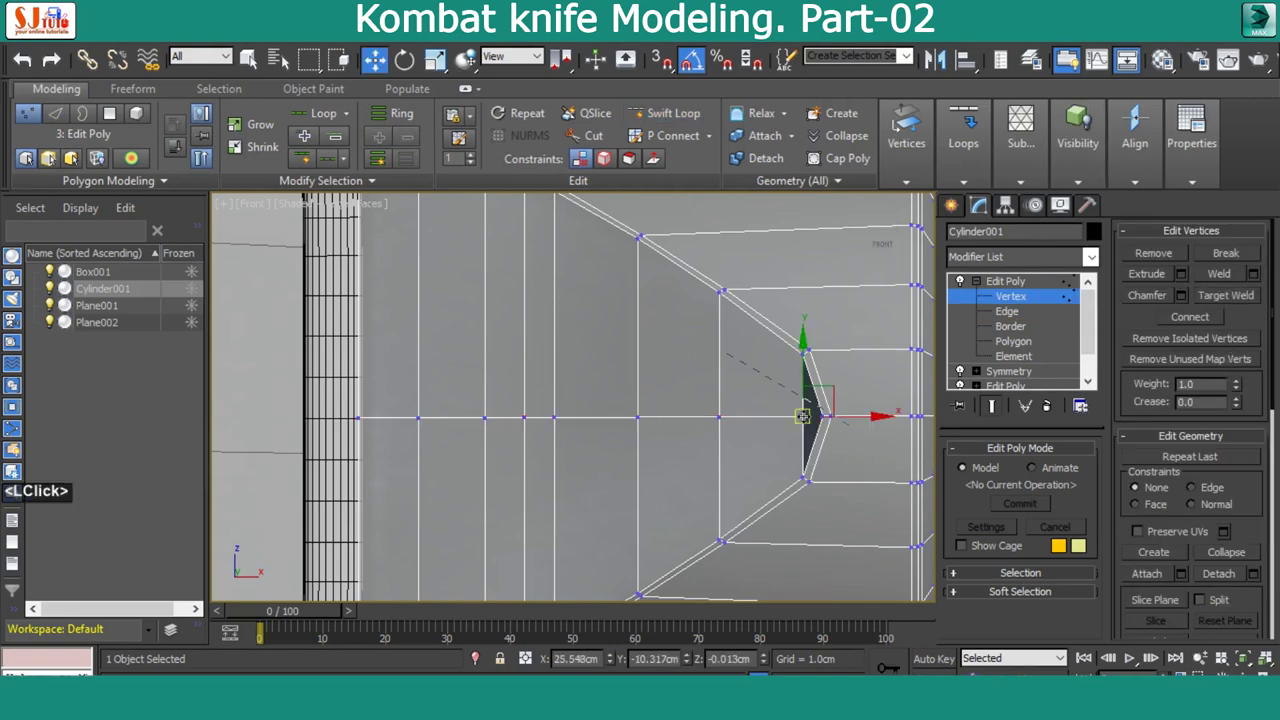
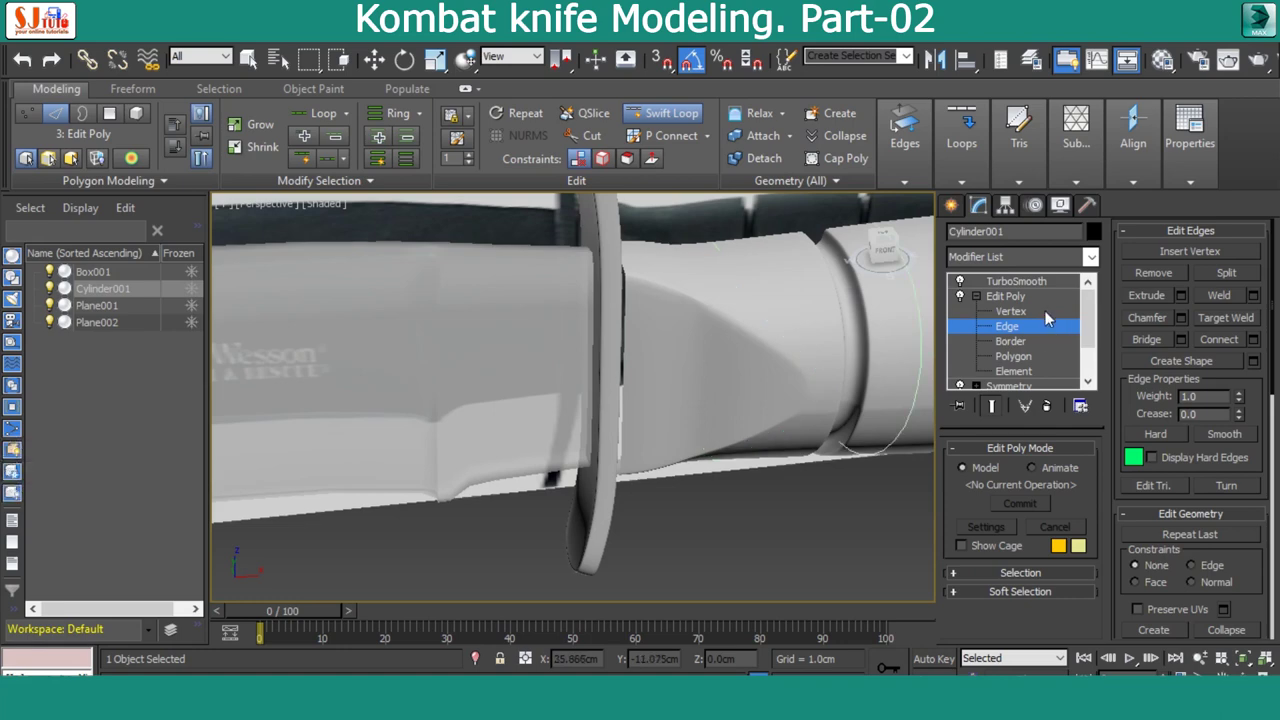
Set the Symmetry modifier to mirror across the Y axis with Flip, then return to Edit Poly vertex level
{"action": "left_click", "coordinate": [1029, 304]}
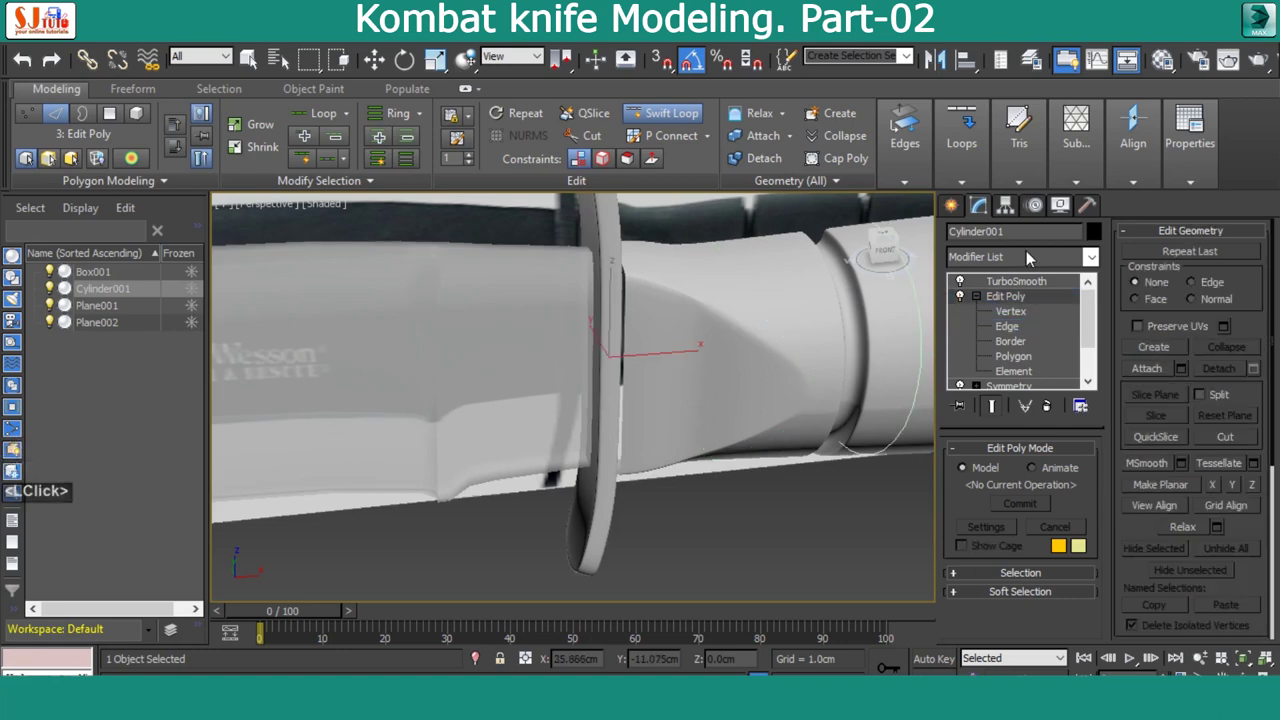
{"action": "left_click", "coordinate": [1031, 257]}
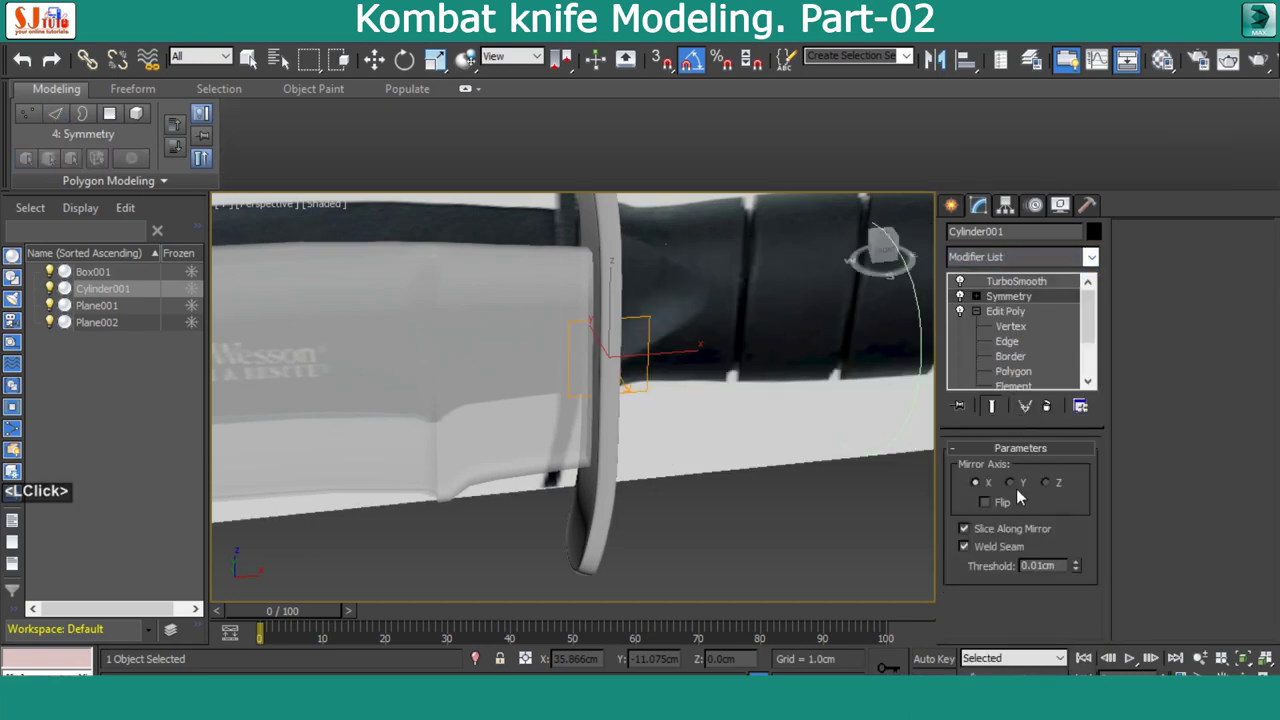
{"action": "left_click", "coordinate": [1017, 490]}
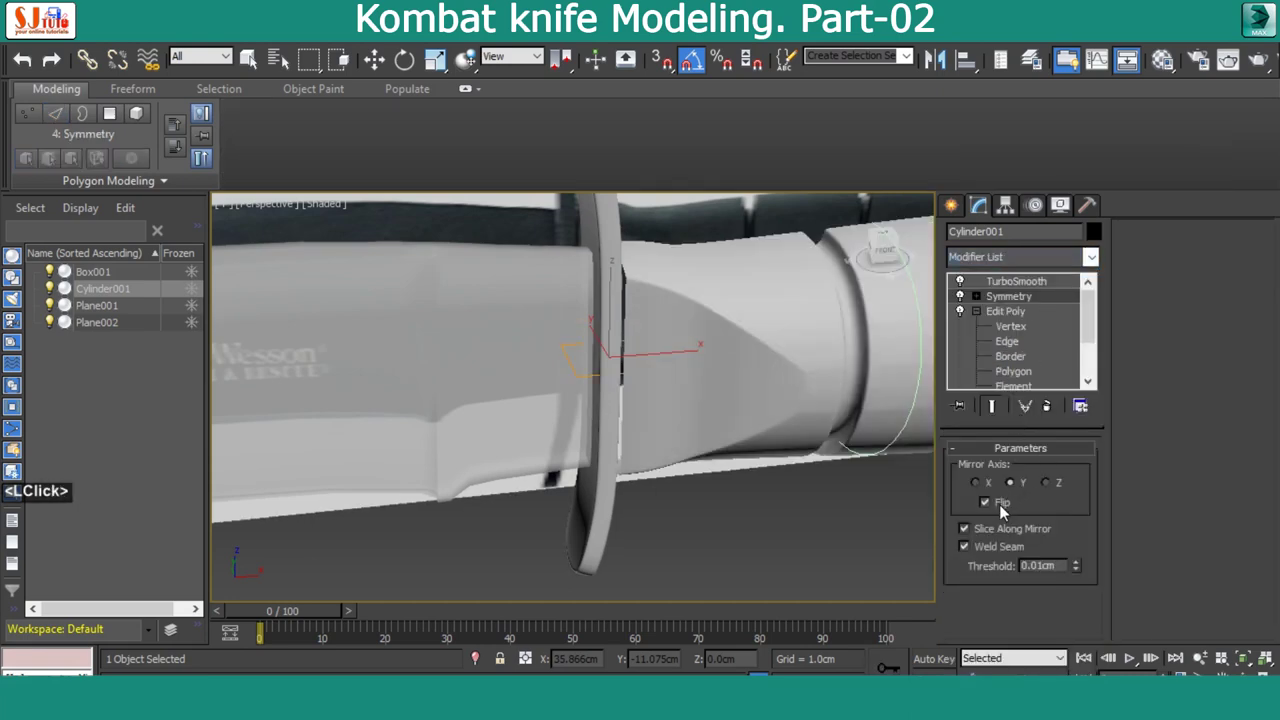
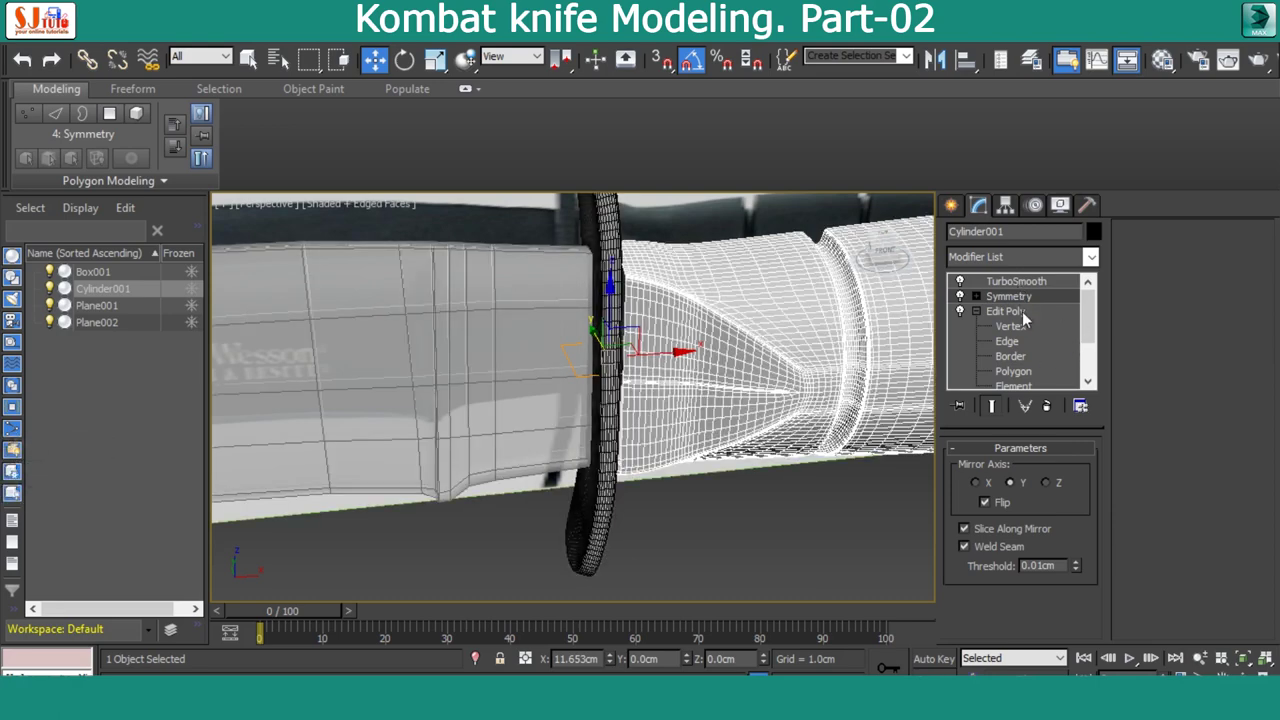
{"action": "left_click", "coordinate": [1061, 408]}
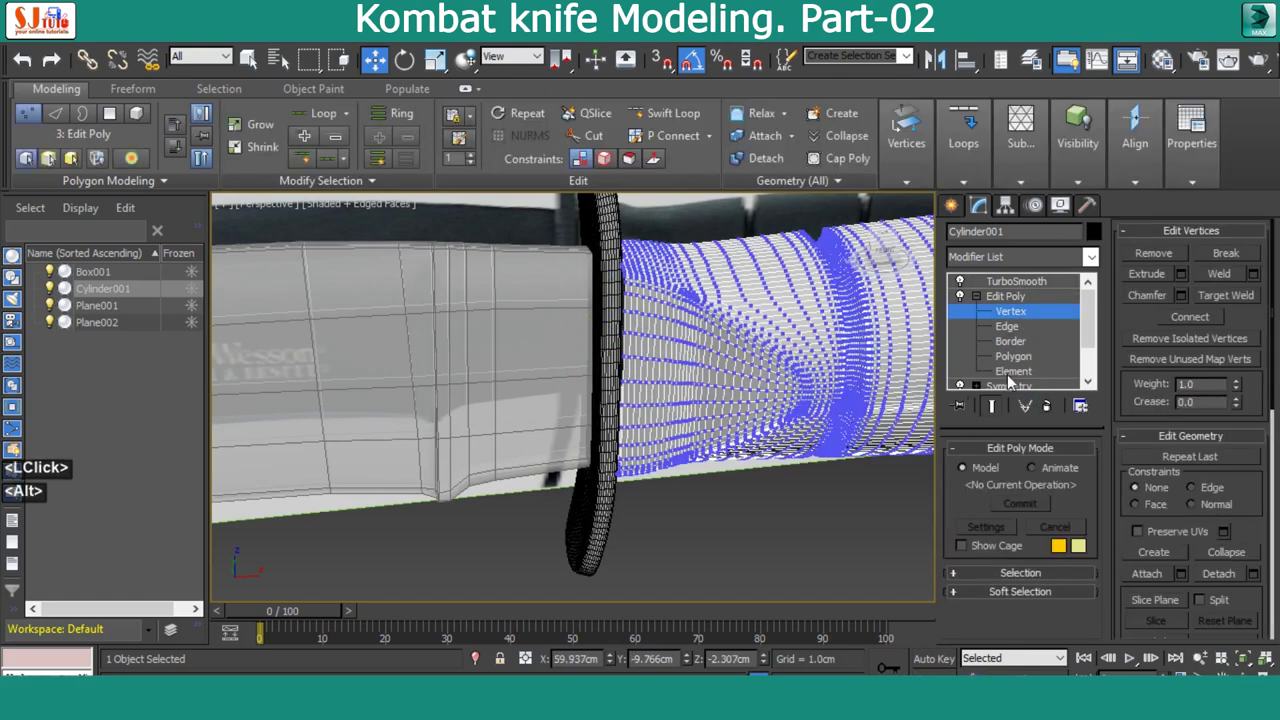
Switch to a maximized front view with edged faces and select the vertices along the handle's centre line
{"action": "key", "text": "alt+space"}
{"action": "key", "text": "alt+w"}
{"action": "key", "text": "alt+w"}
{"action": "key", "text": "F4"}
{"action": "scroll", "scroll_direction": "up", "scroll_amount": 3}
{"action": "left_click", "coordinate": [641, 415]}
{"action": "left_click", "coordinate": [1250, 485]}
{"action": "scroll", "scroll_direction": "down", "scroll_amount": 3}
{"action": "left_click", "coordinate": [1242, 348]}
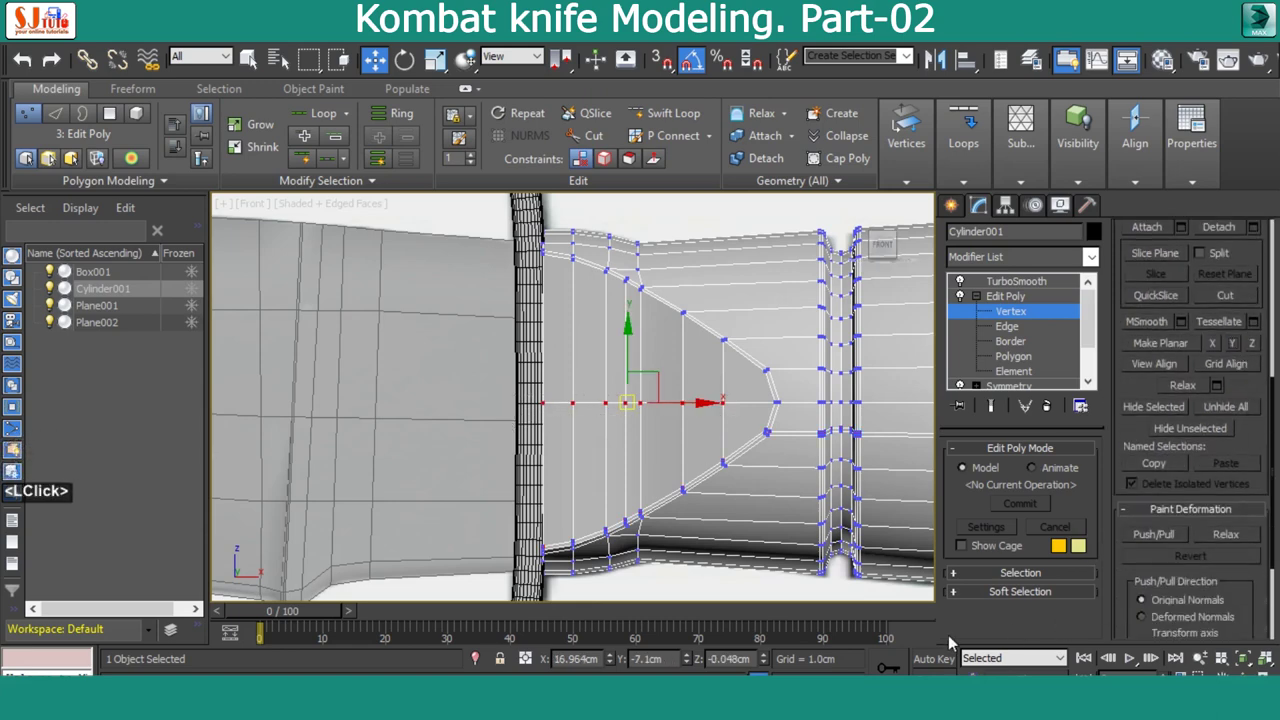
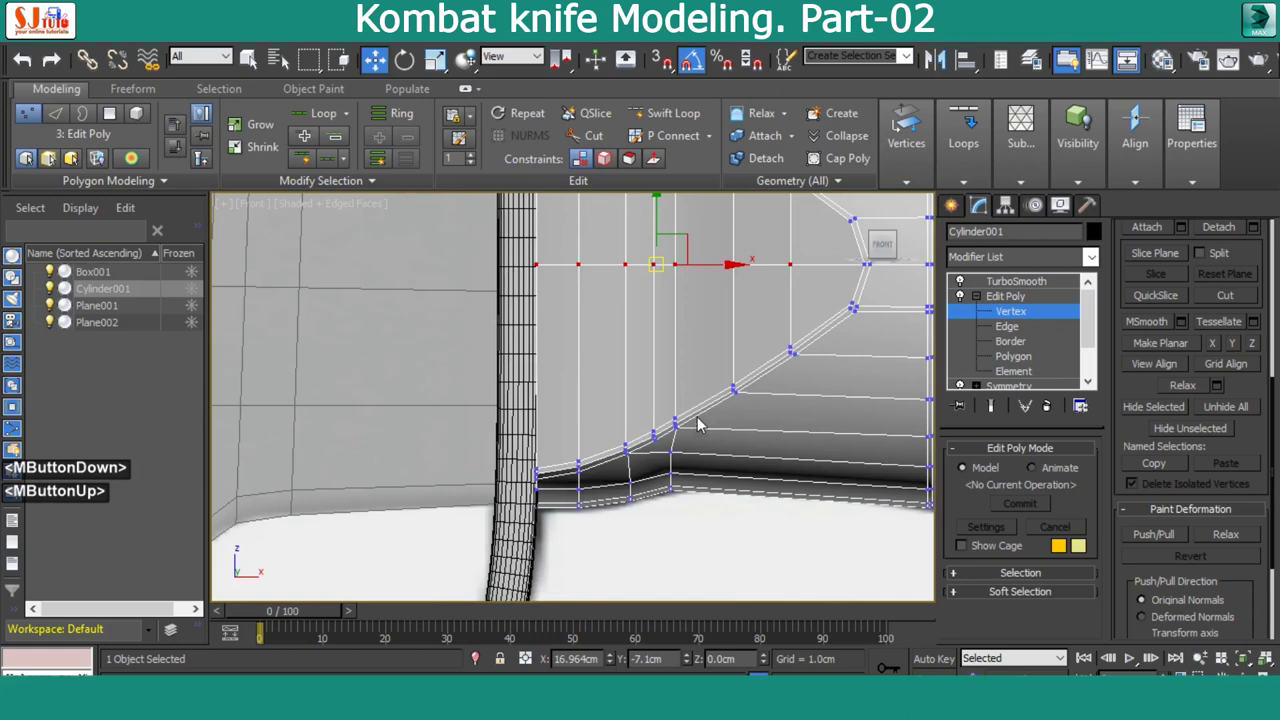
Target-weld the doubled vertex onto the corner vertex of the pointed end
{"action": "scroll", "scroll_direction": "up", "scroll_amount": 3}
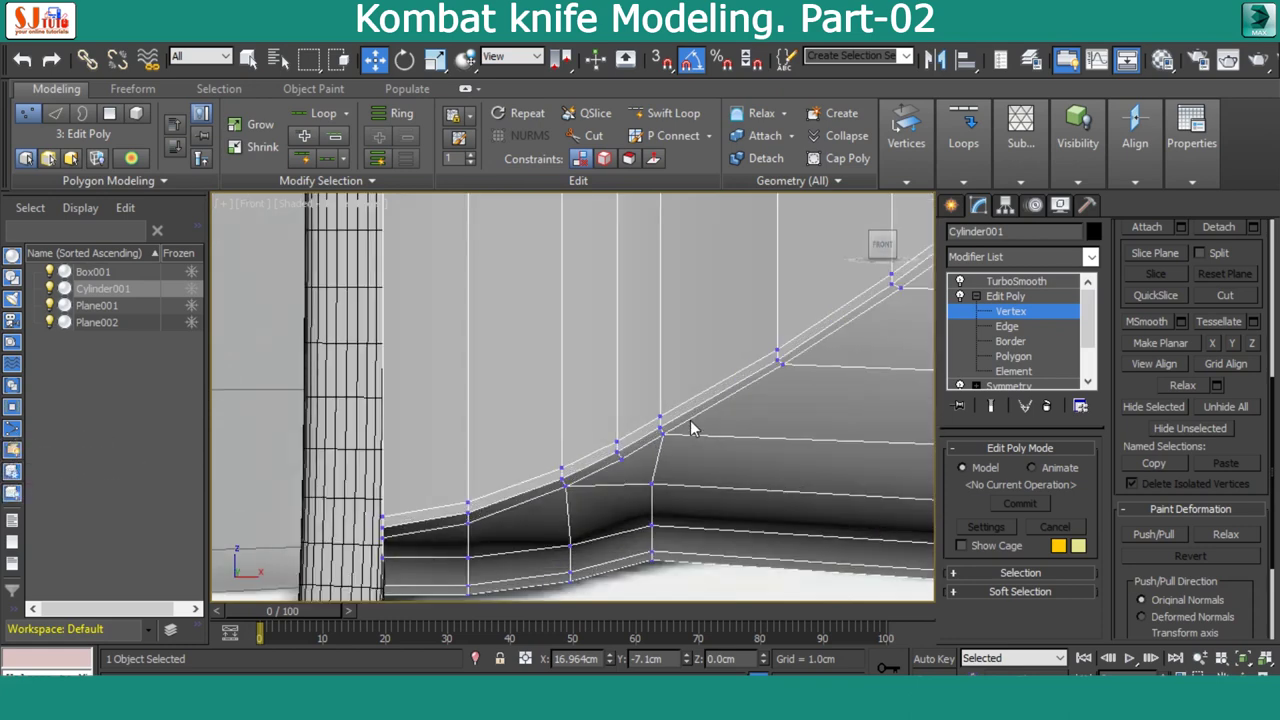
{"action": "right_click", "coordinate": [700, 425]}
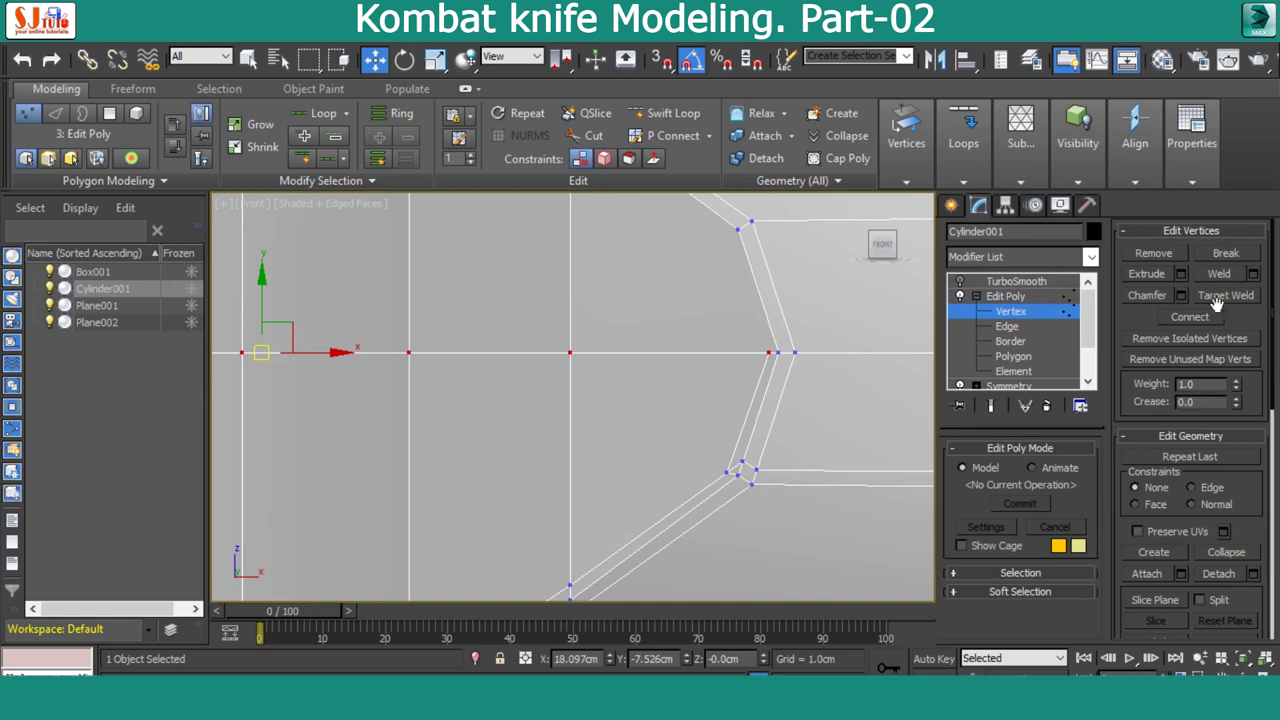
{"action": "left_click", "coordinate": [1229, 301]}
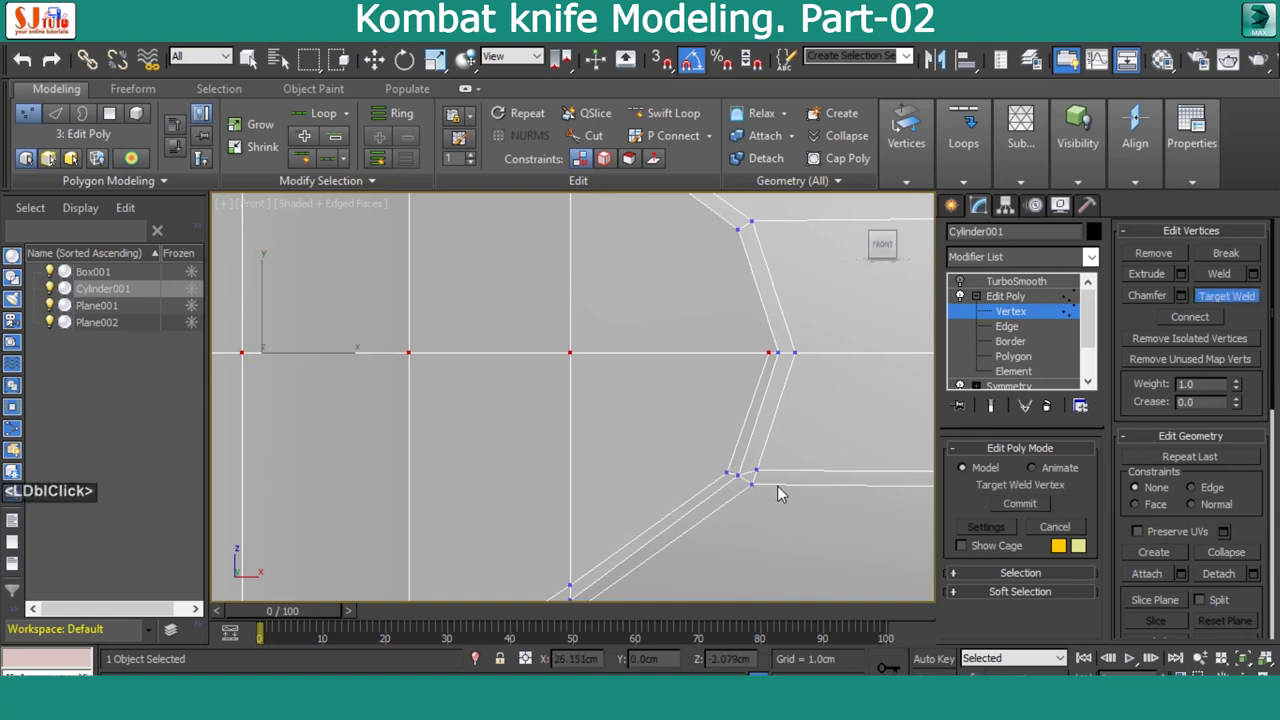
{"action": "left_click", "coordinate": [1005, 333]}
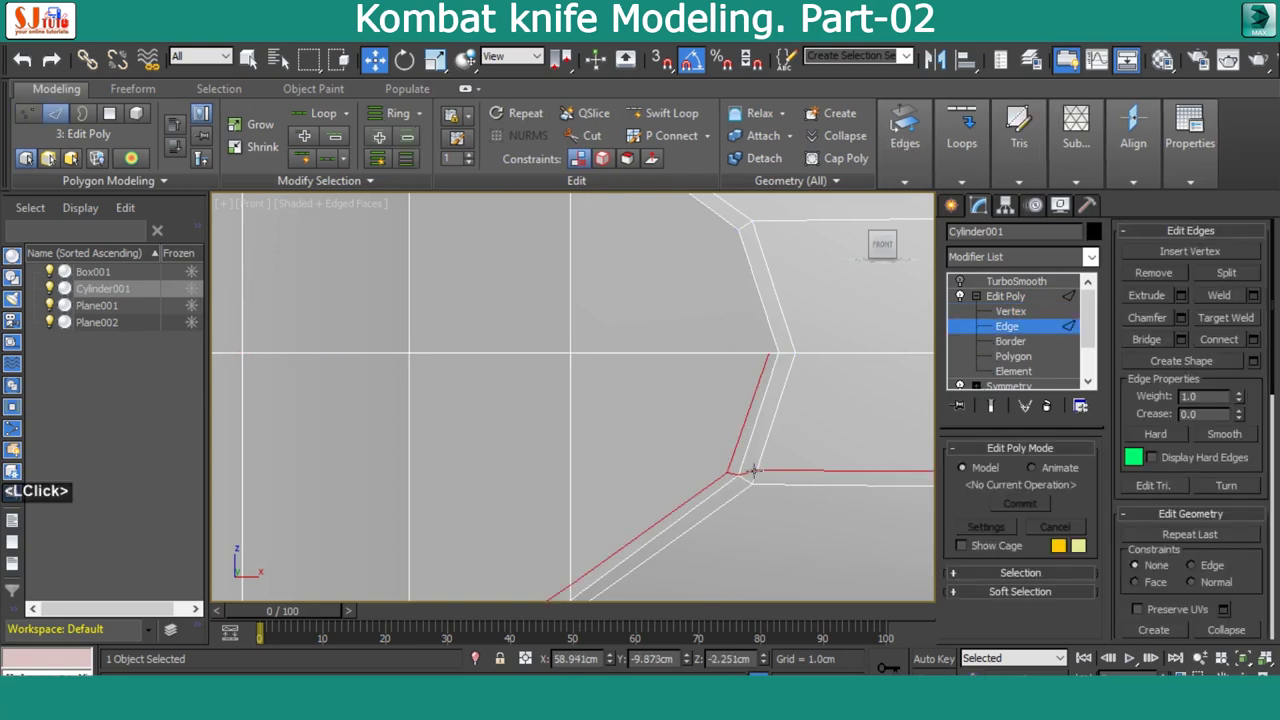
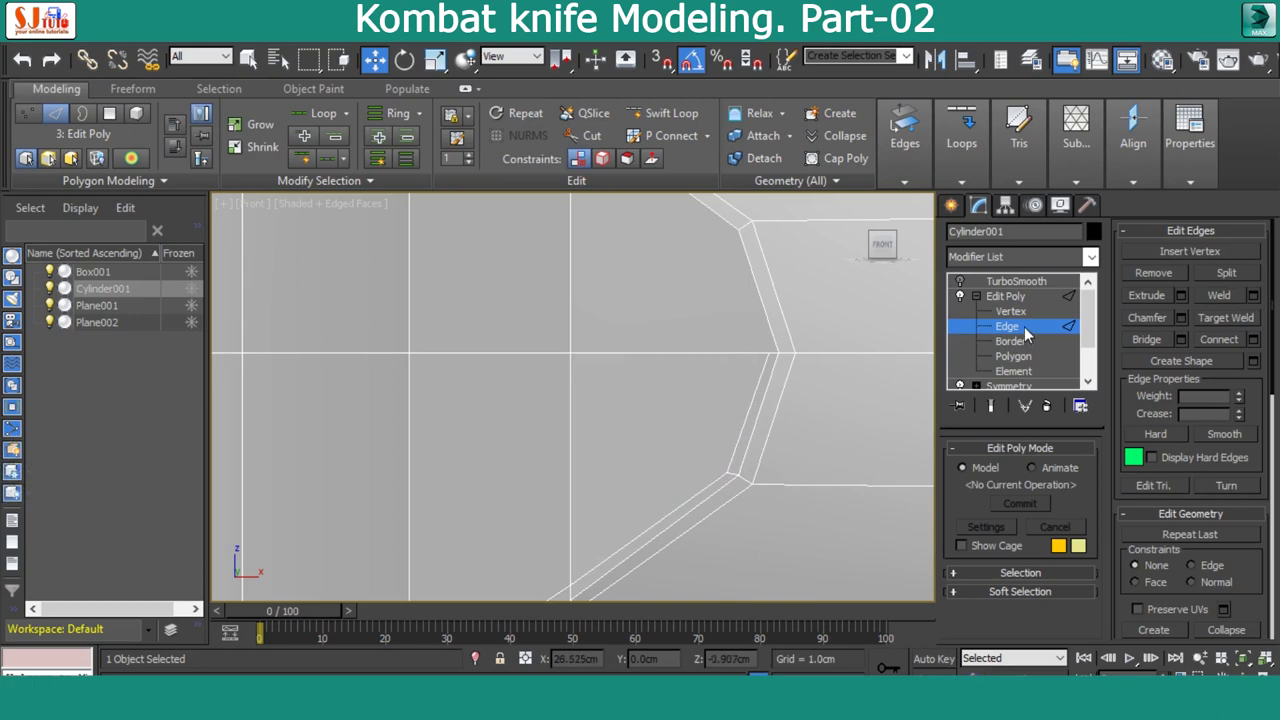
{"action": "left_click", "coordinate": [1034, 332]}
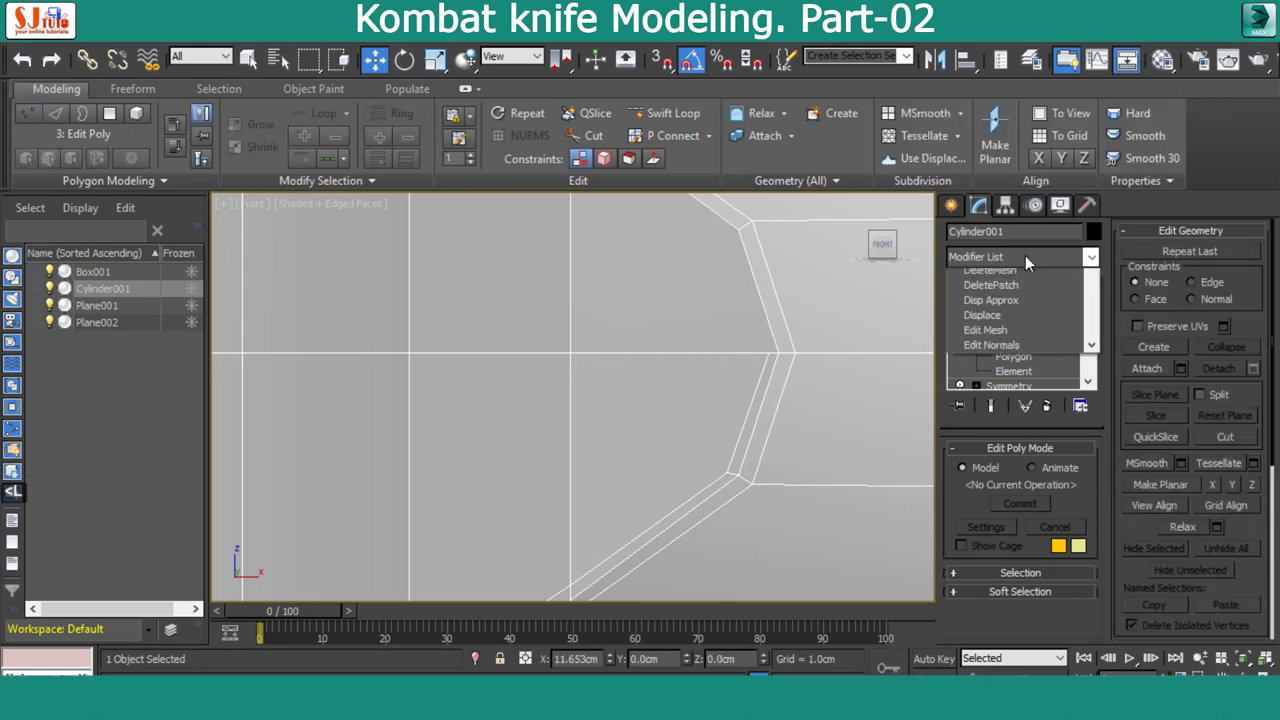
Remove the TurboSmooth layer from the handle's modifier stack
{"action": "type", "text": "s"}
{"action": "left_click", "coordinate": [1020, 426]}
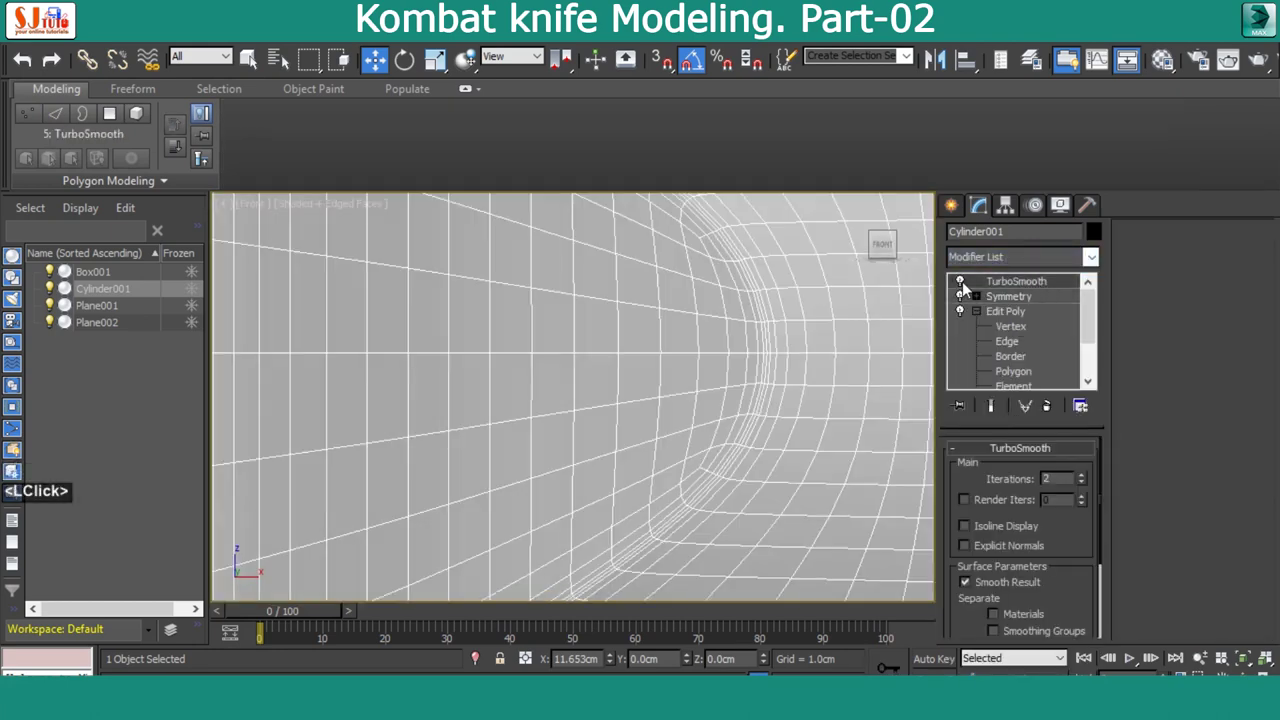
{"action": "scroll", "scroll_direction": "down", "scroll_amount": 3}
{"action": "key", "text": "F4"}
{"action": "scroll", "scroll_direction": "down", "scroll_amount": 3}
{"action": "scroll", "scroll_direction": "down", "scroll_amount": 3}
{"action": "scroll", "scroll_direction": "up", "scroll_amount": 3}
Add a second Symmetry modifier mirroring across X with Flip and collapse the stack to Editable Poly
{"action": "left_click", "coordinate": [1030, 258]}
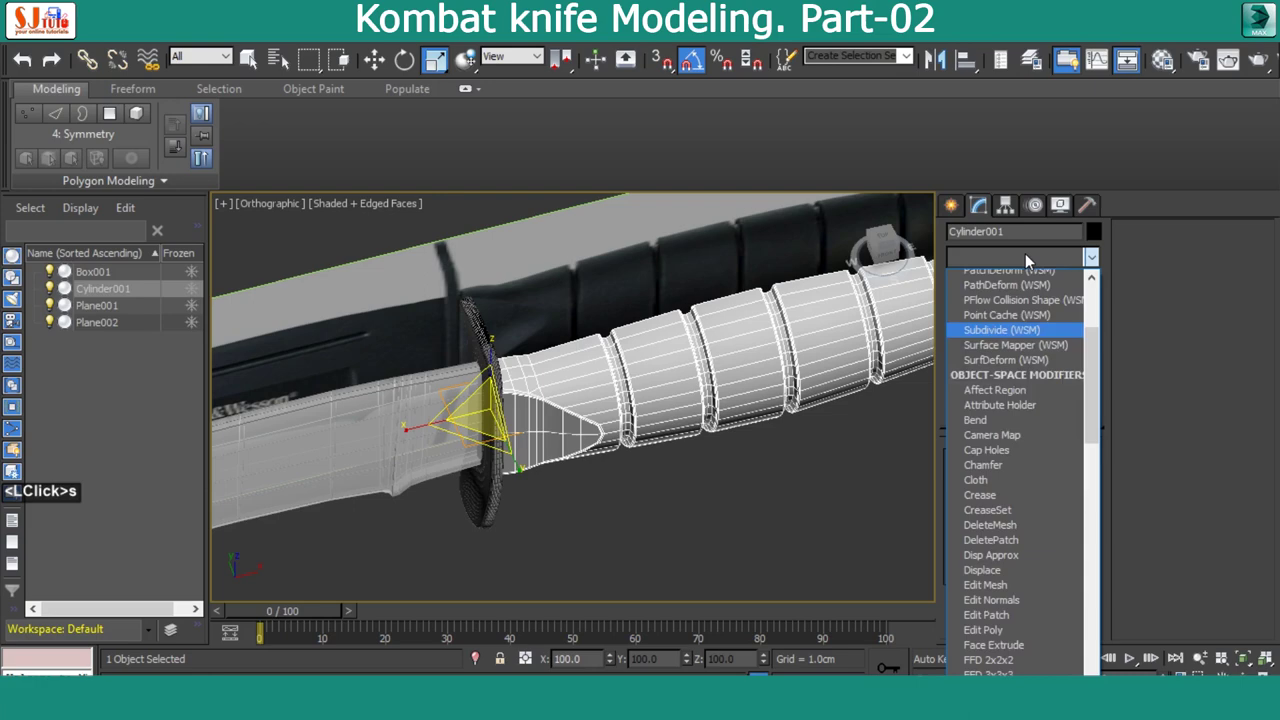
{"action": "type", "text": "<LClick>s"}
{"action": "key", "text": "y"}
{"action": "left_click", "coordinate": [1036, 436]}
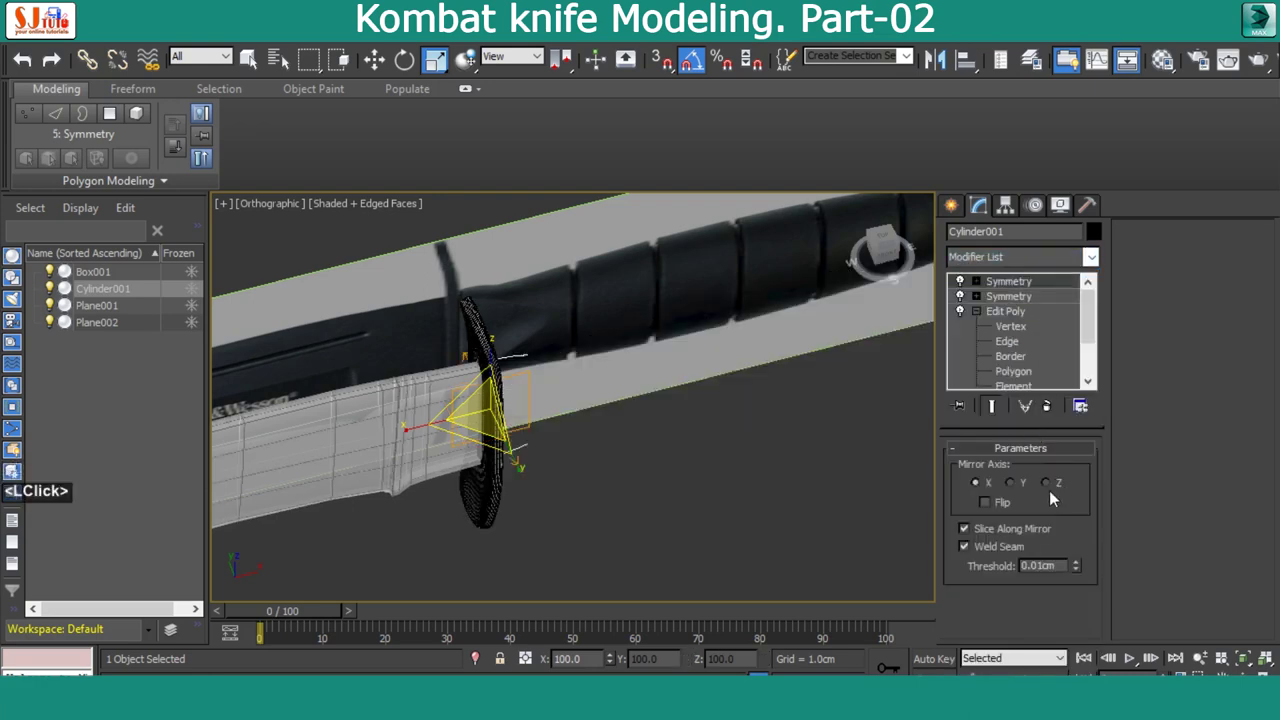
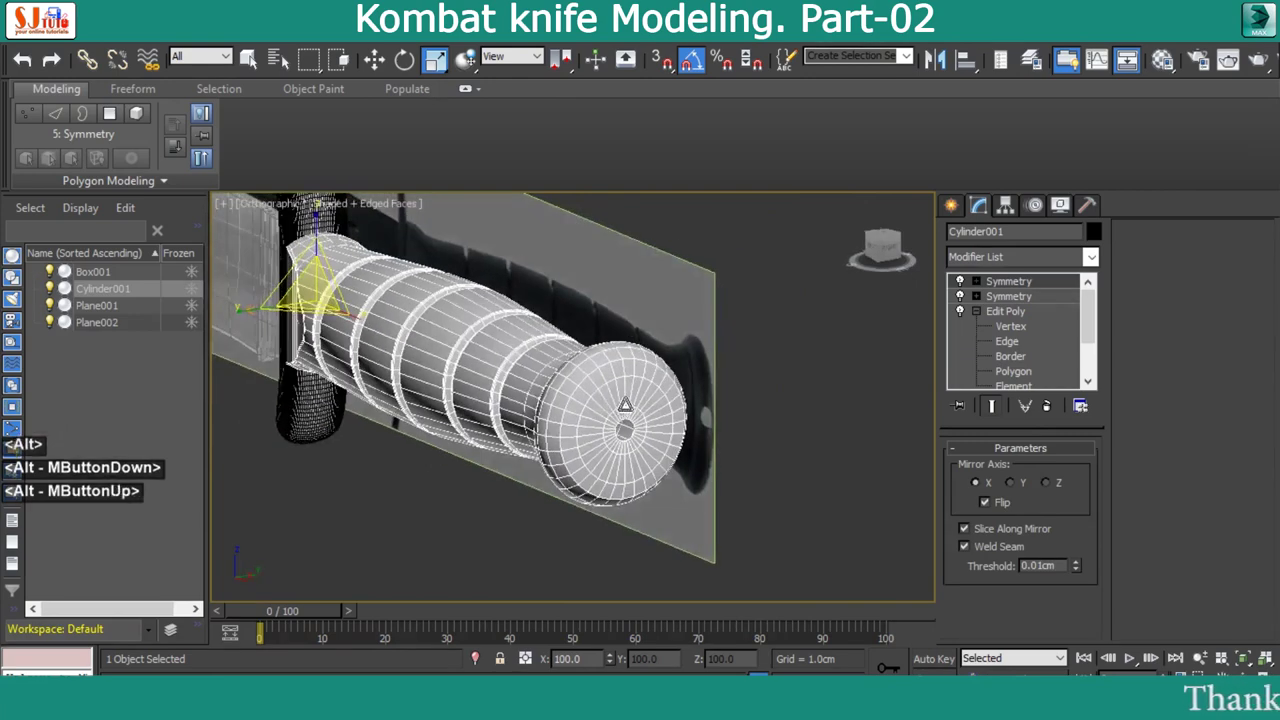
{"action": "scroll", "scroll_direction": "up", "scroll_amount": 3}
{"action": "scroll", "scroll_direction": "down", "scroll_amount": 3}
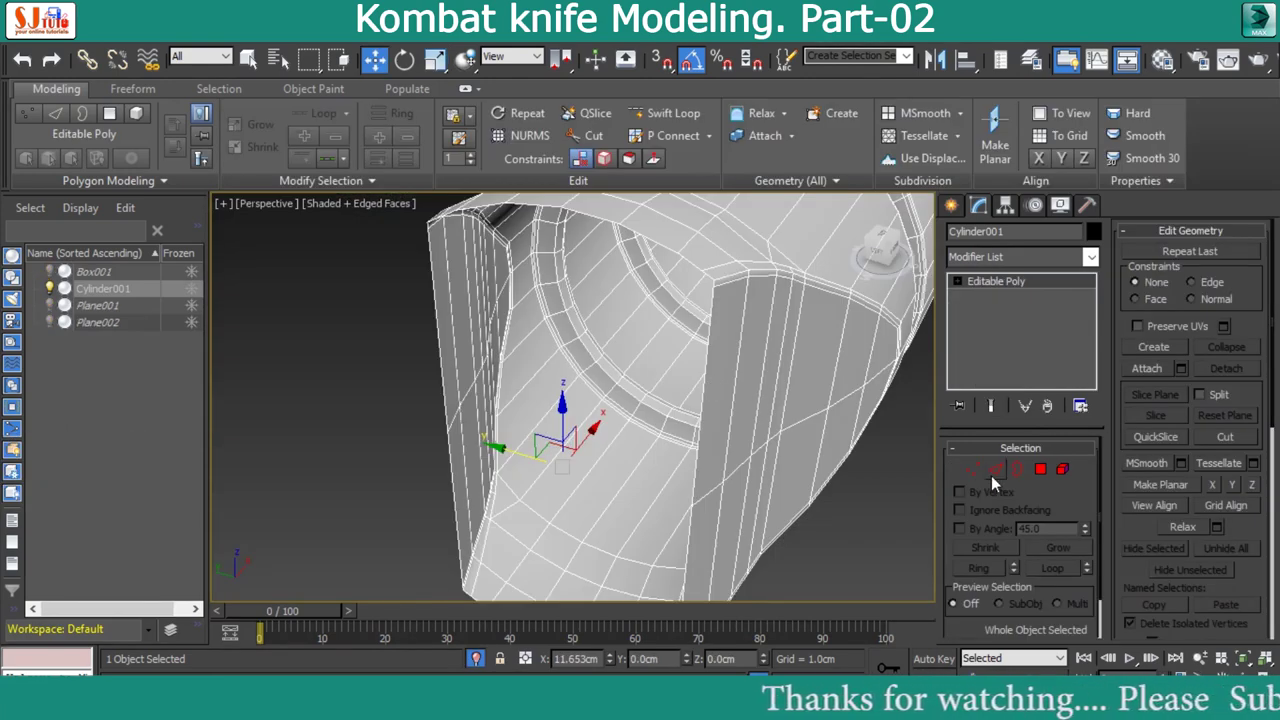
{"action": "left_click", "coordinate": [1025, 480]}
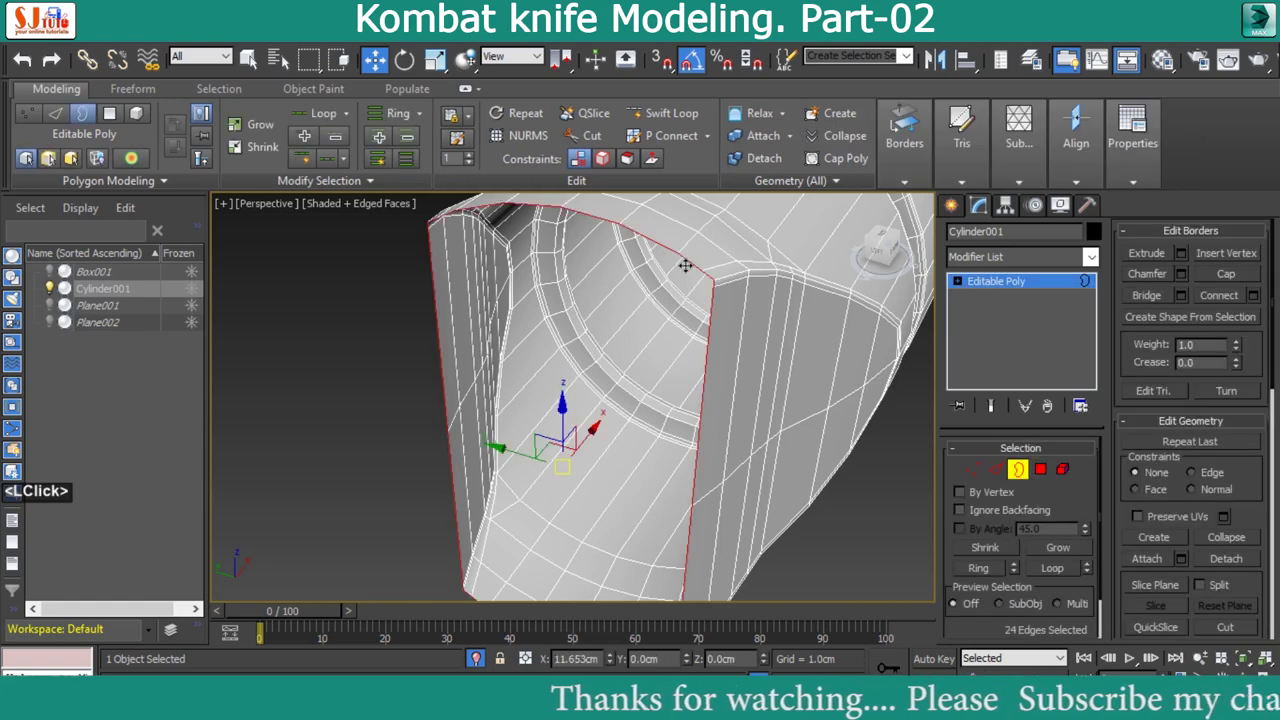
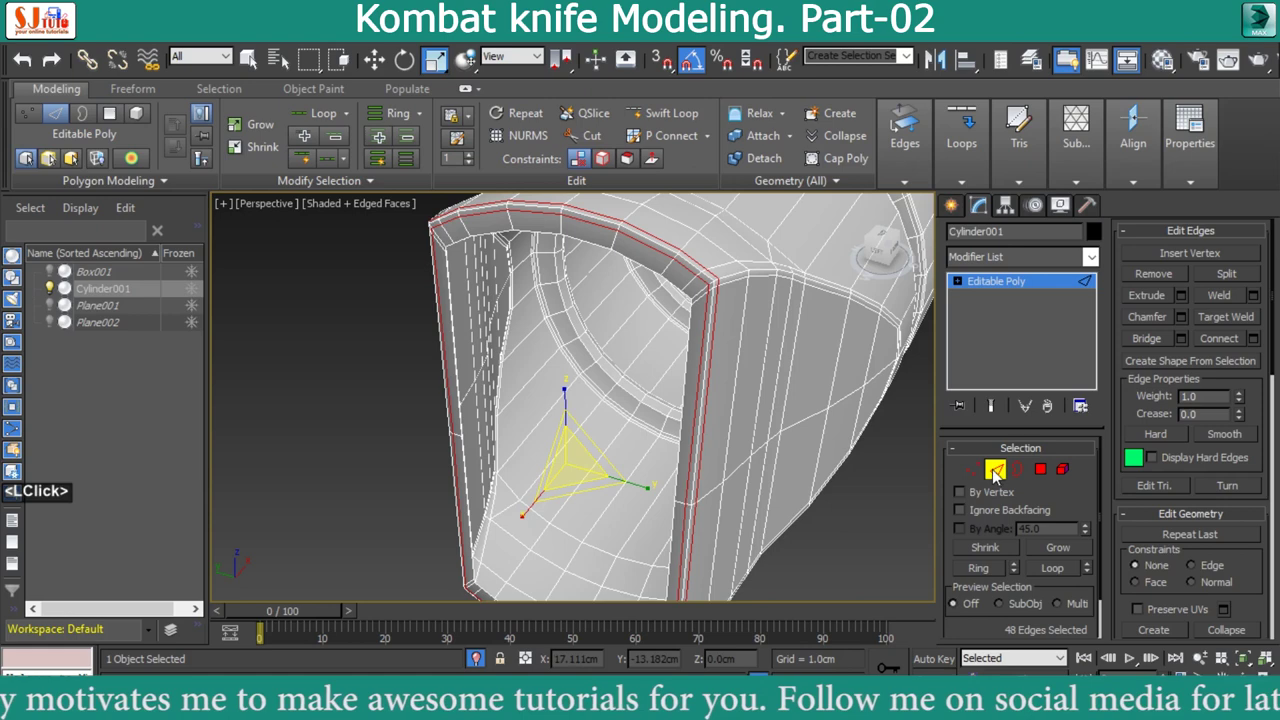
{"action": "key", "text": "alt+w"}
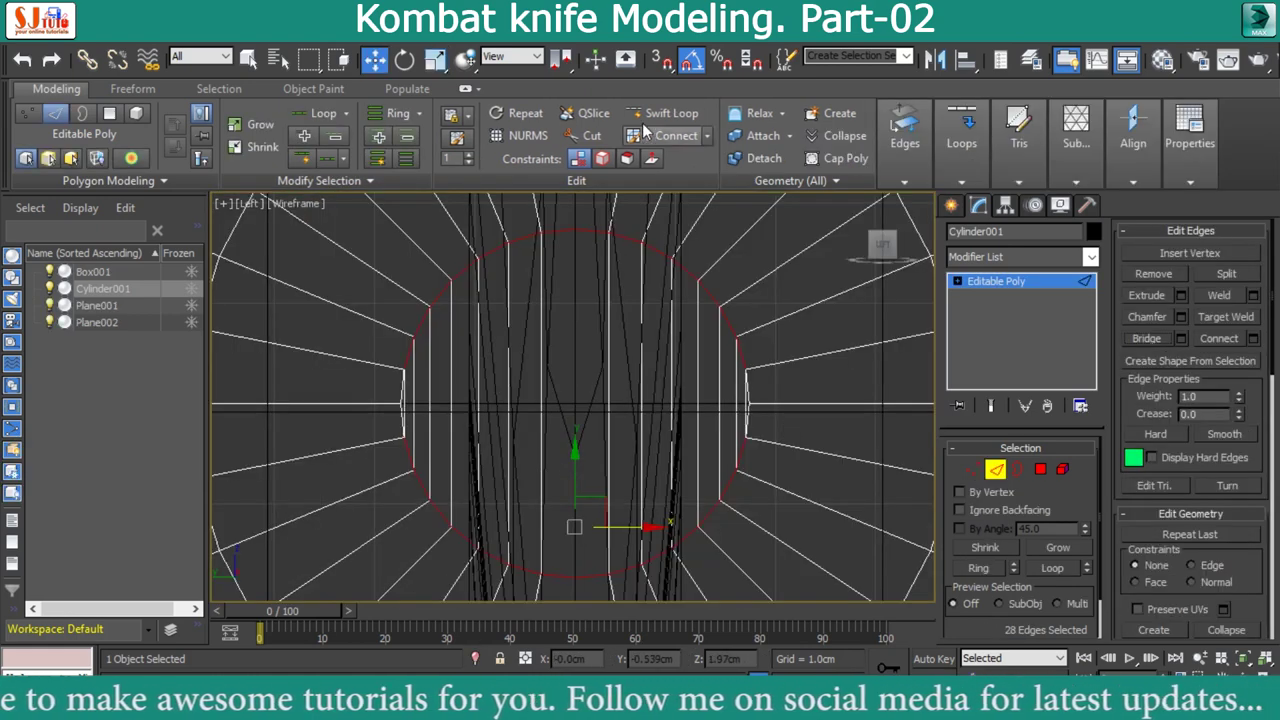
{"action": "left_click", "coordinate": [654, 144]}
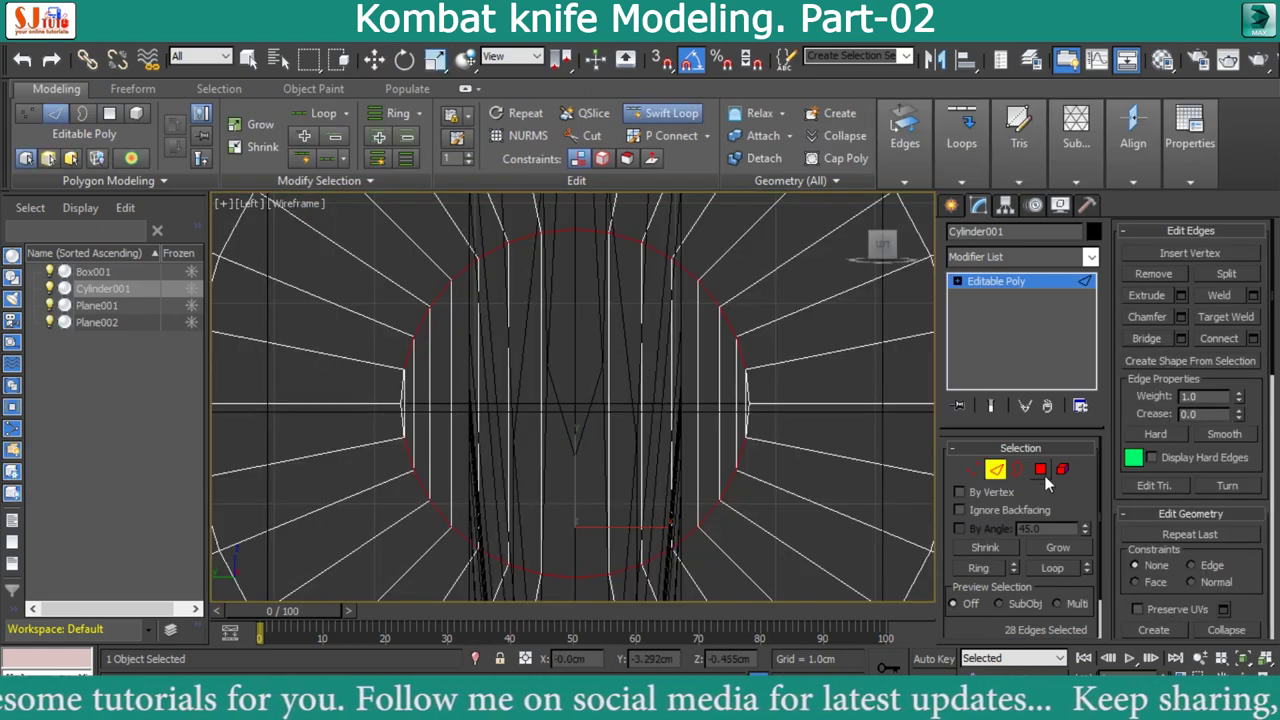
{"action": "left_click", "coordinate": [1011, 478]}
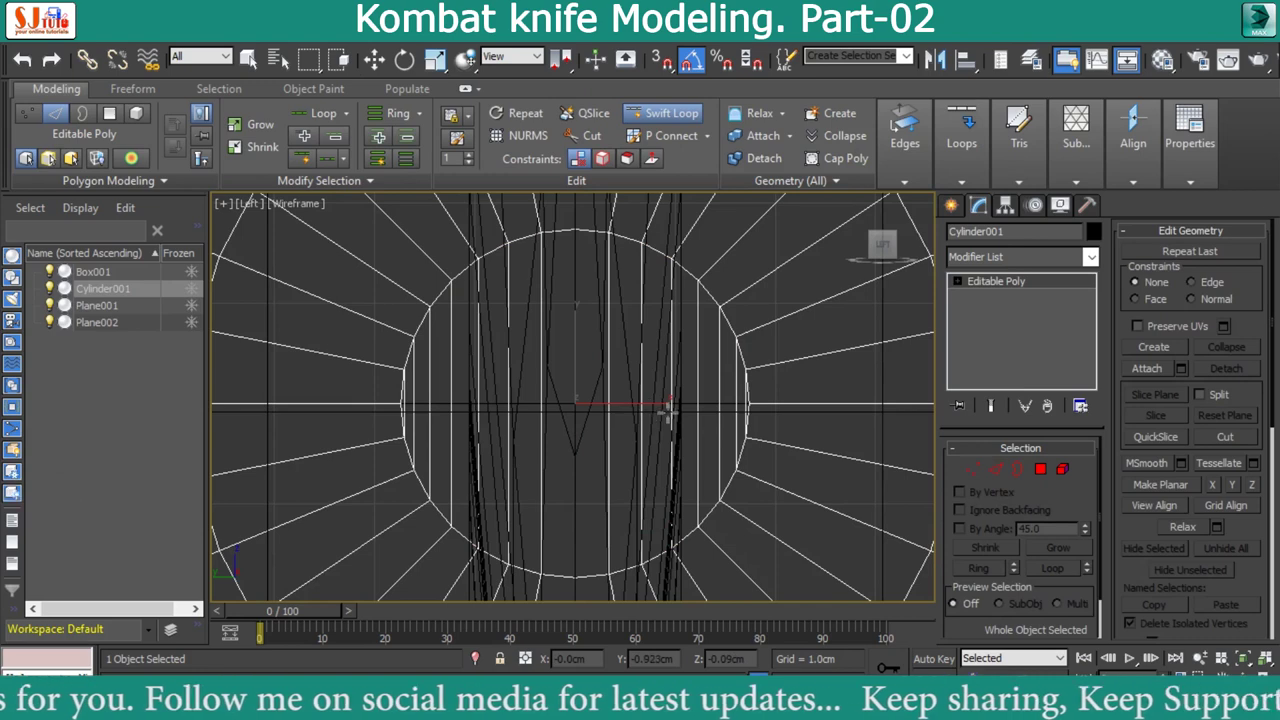